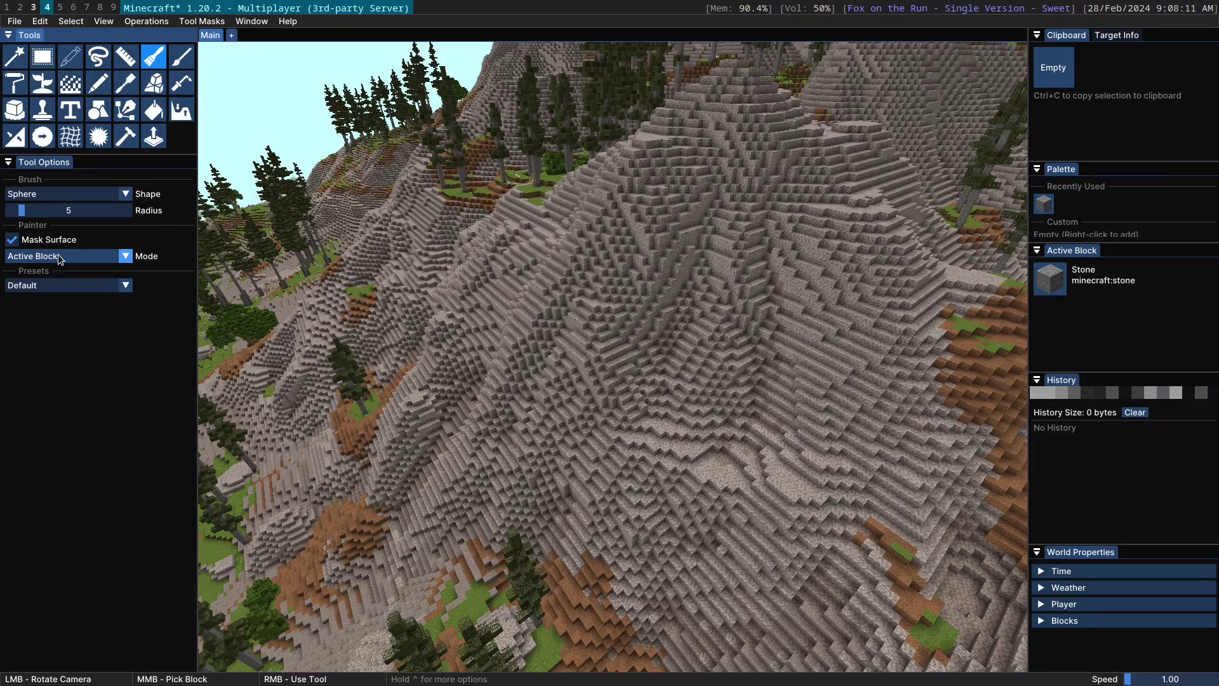
Undo a plain stone paint and switch the Painter mode from Active Block to Clipboard
{"action": "right_click", "coordinate": [675, 277]}
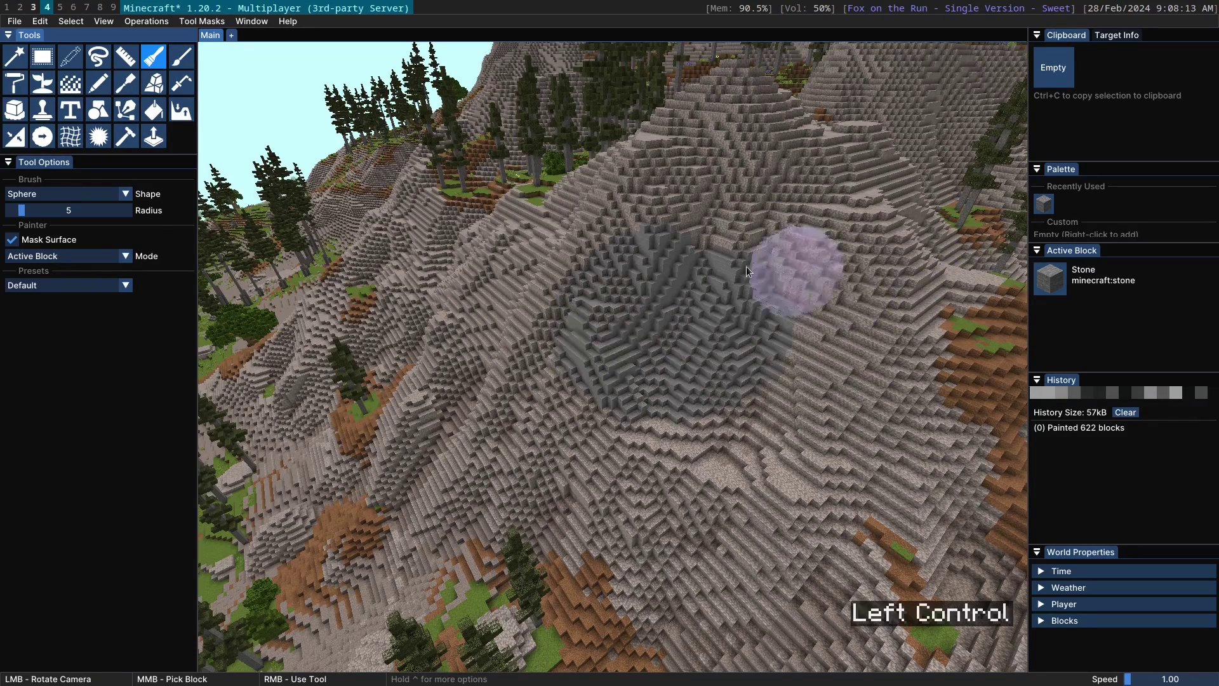
{"action": "key", "text": "ctrl+z"}
{"action": "left_click", "coordinate": [43, 265]}
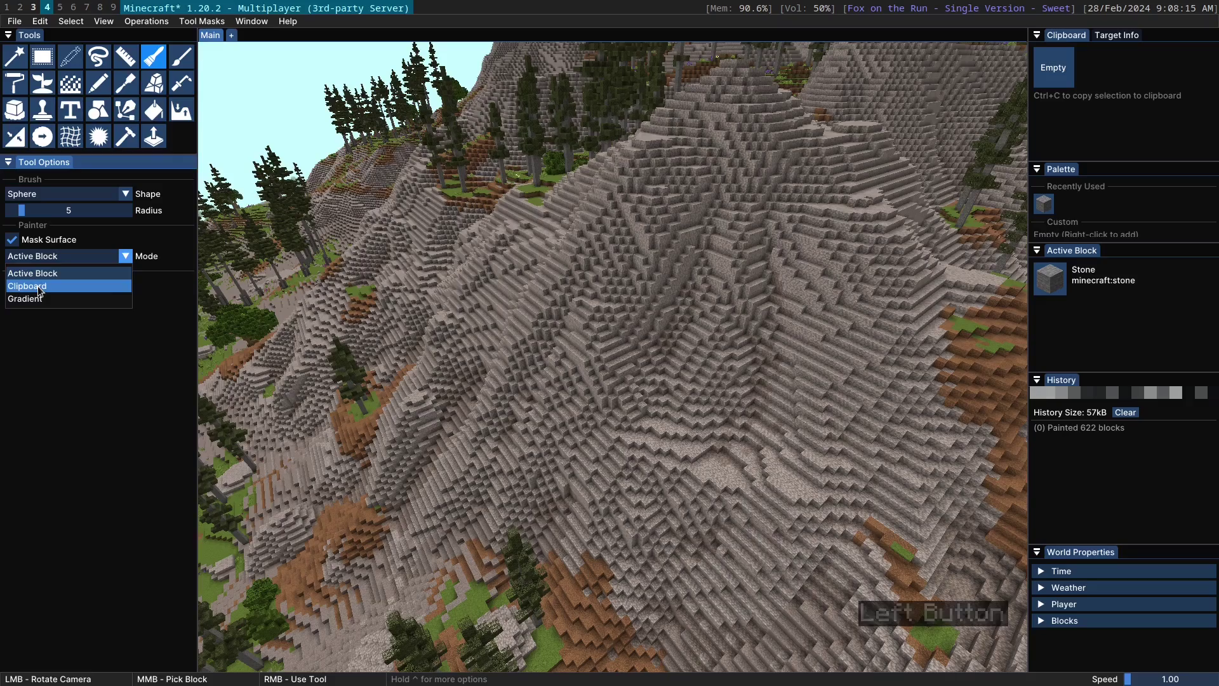
{"action": "left_click", "coordinate": [51, 56]}
Copy a 25-block chunk of dirt terrain to the clipboard and return to the slope
{"action": "left_click", "coordinate": [839, 445]}
{"action": "scroll", "scroll_direction": "up", "scroll_amount": 3}
{"action": "right_click", "coordinate": [547, 371]}
{"action": "key", "text": "ctrl+c"}
{"action": "key", "text": "a"}
{"action": "key", "text": "n"}
{"action": "left_click", "coordinate": [159, 65]}
{"action": "left_click", "coordinate": [700, 126]}
{"action": "scroll", "scroll_direction": "up", "scroll_amount": 3}
Paint the copied dirt chunk onto the stone mountainside
{"action": "right_click", "coordinate": [608, 318]}
{"action": "left_click", "coordinate": [634, 399]}
{"action": "scroll", "scroll_direction": "up", "scroll_amount": 3}
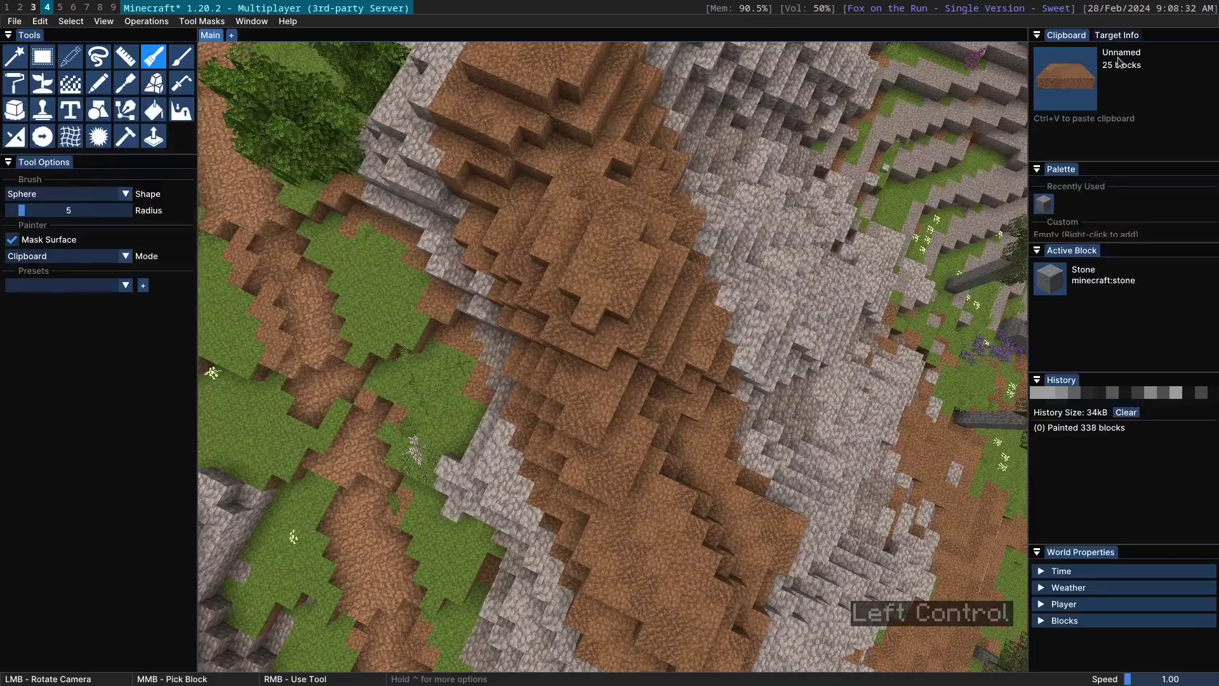
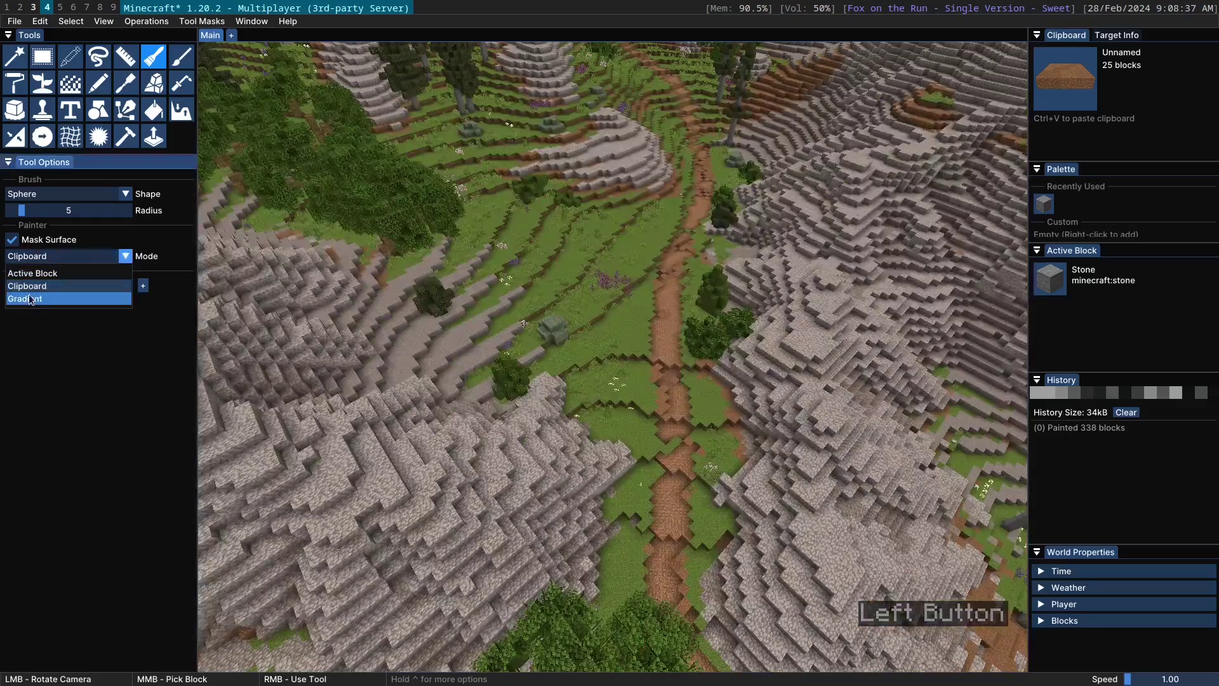
Switch the Painter to Gradient mode and enlarge the brush radius to 11
{"action": "left_click", "coordinate": [28, 304]}
{"action": "right_click", "coordinate": [1081, 94]}
{"action": "left_click", "coordinate": [1102, 101]}
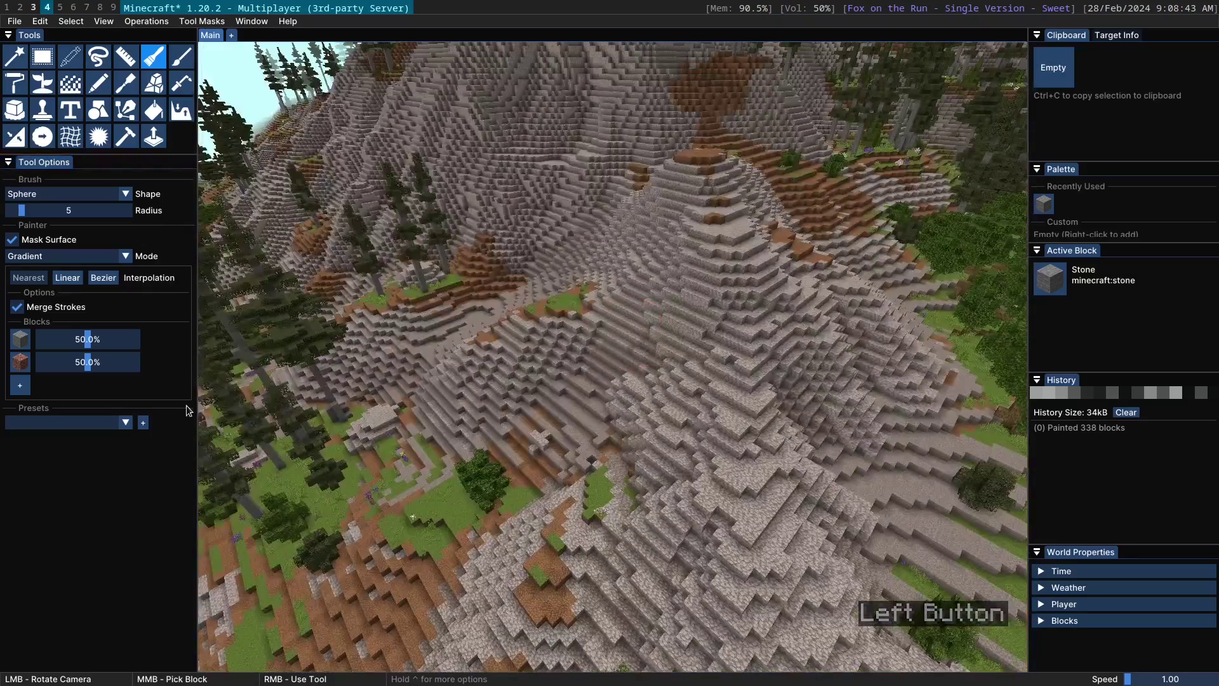
{"action": "left_click", "coordinate": [480, 143]}
{"action": "scroll", "scroll_direction": "up", "scroll_amount": 3}
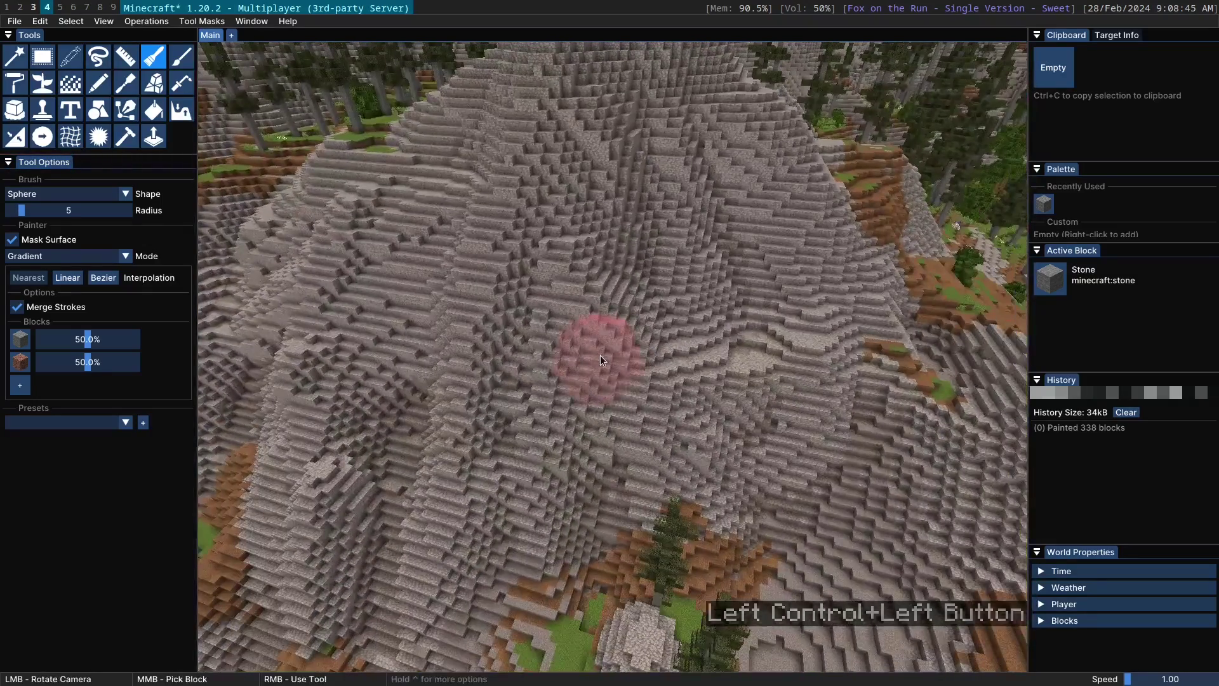
{"action": "key", "text": "a"}
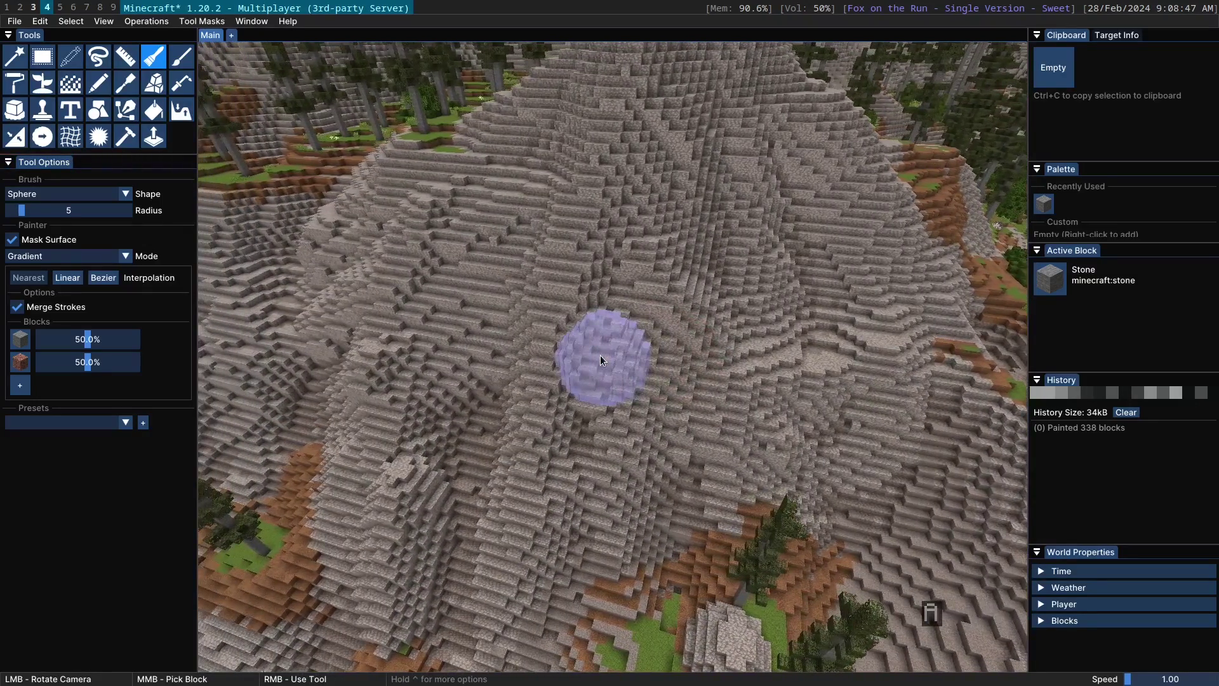
{"action": "middle_click", "coordinate": [603, 359]}
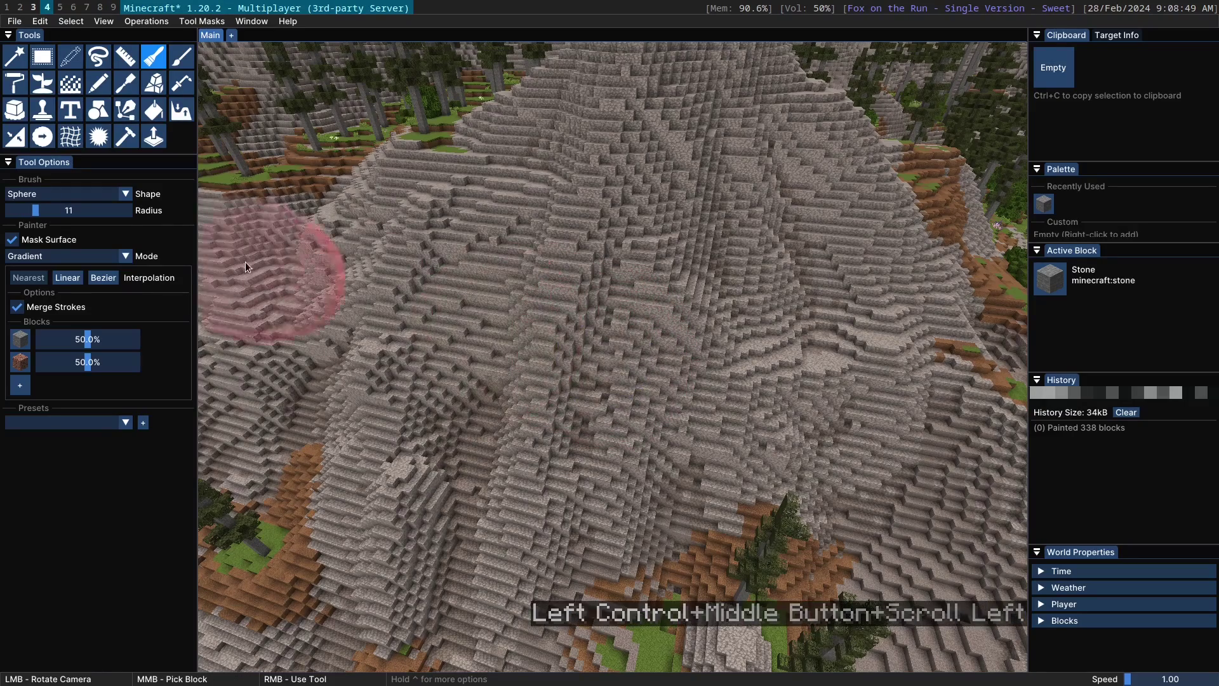
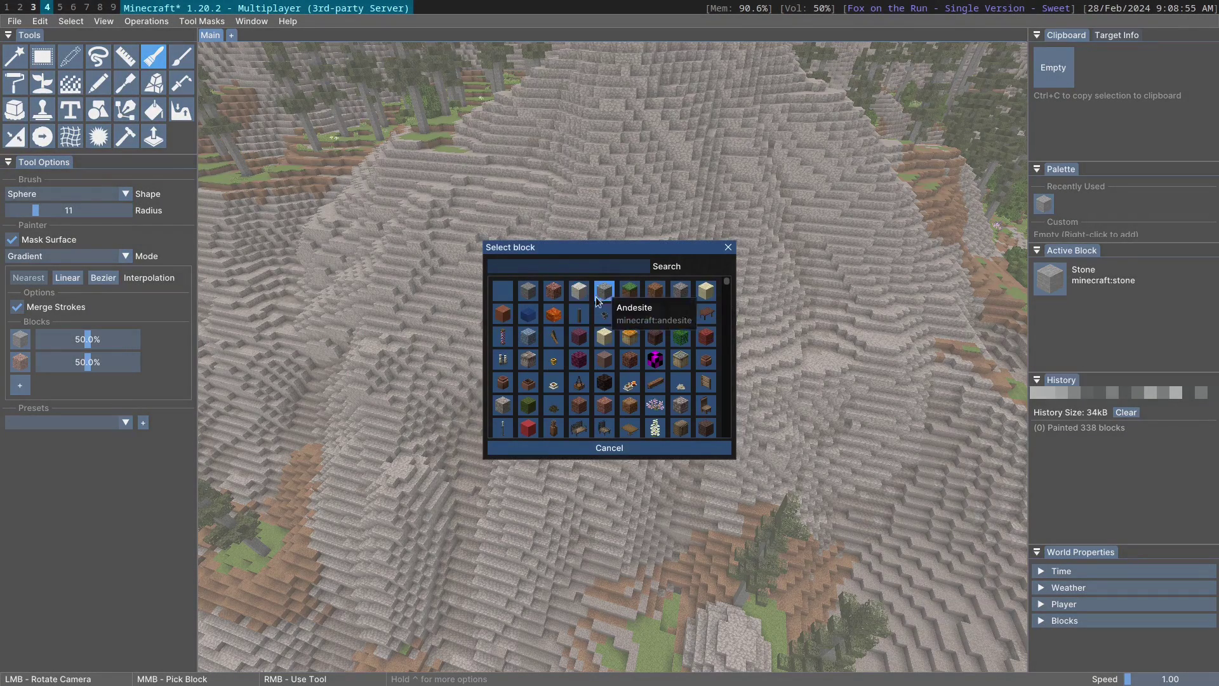
Add a third stone-type block to the gradient so three blocks mix equally
{"action": "left_click", "coordinate": [603, 294]}
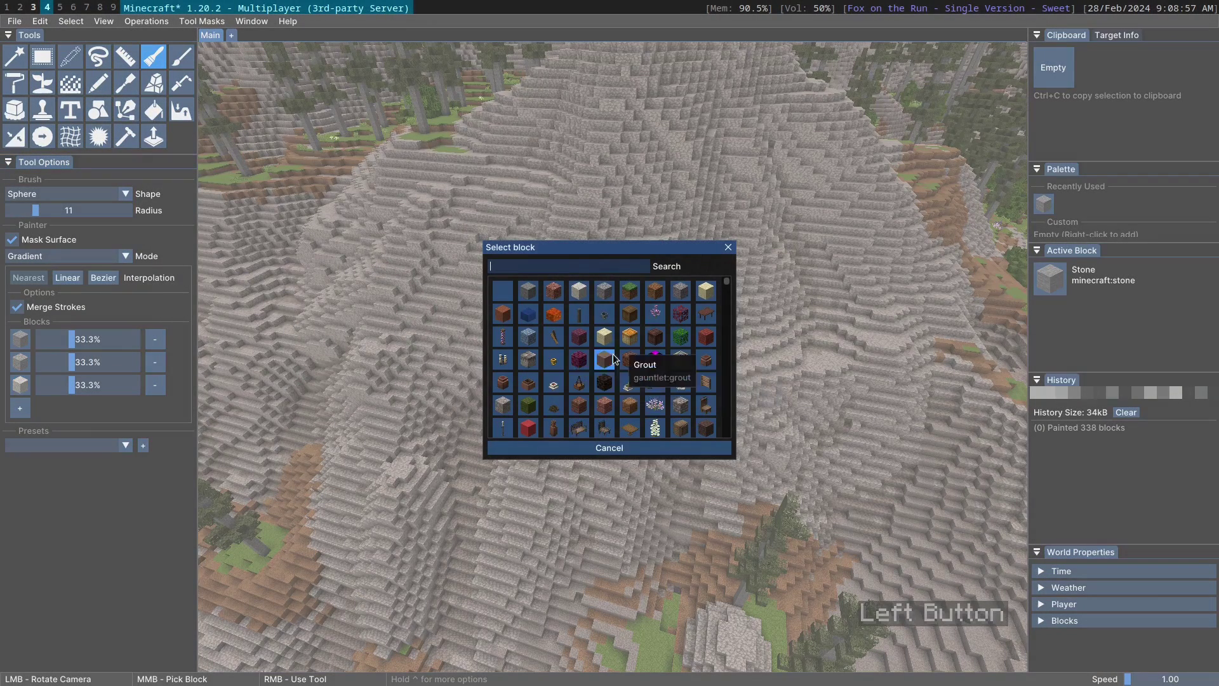
{"action": "left_click", "coordinate": [689, 297]}
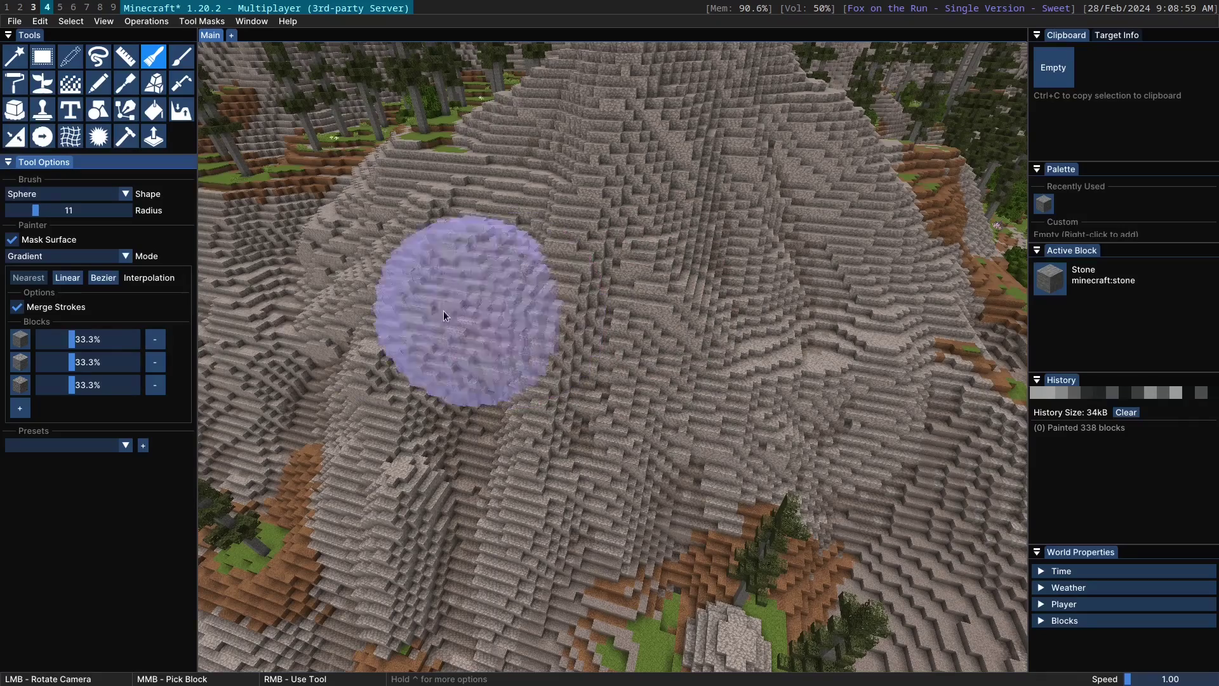
Paint the three-block gradient onto the mountainside, repainting about 1,126 blocks
{"action": "right_click", "coordinate": [492, 289]}
{"action": "left_click", "coordinate": [606, 289]}
{"action": "scroll", "scroll_direction": "up", "scroll_amount": 3}
{"action": "scroll", "scroll_direction": "up", "scroll_amount": 3}
{"action": "scroll", "scroll_direction": "down", "scroll_amount": 3}
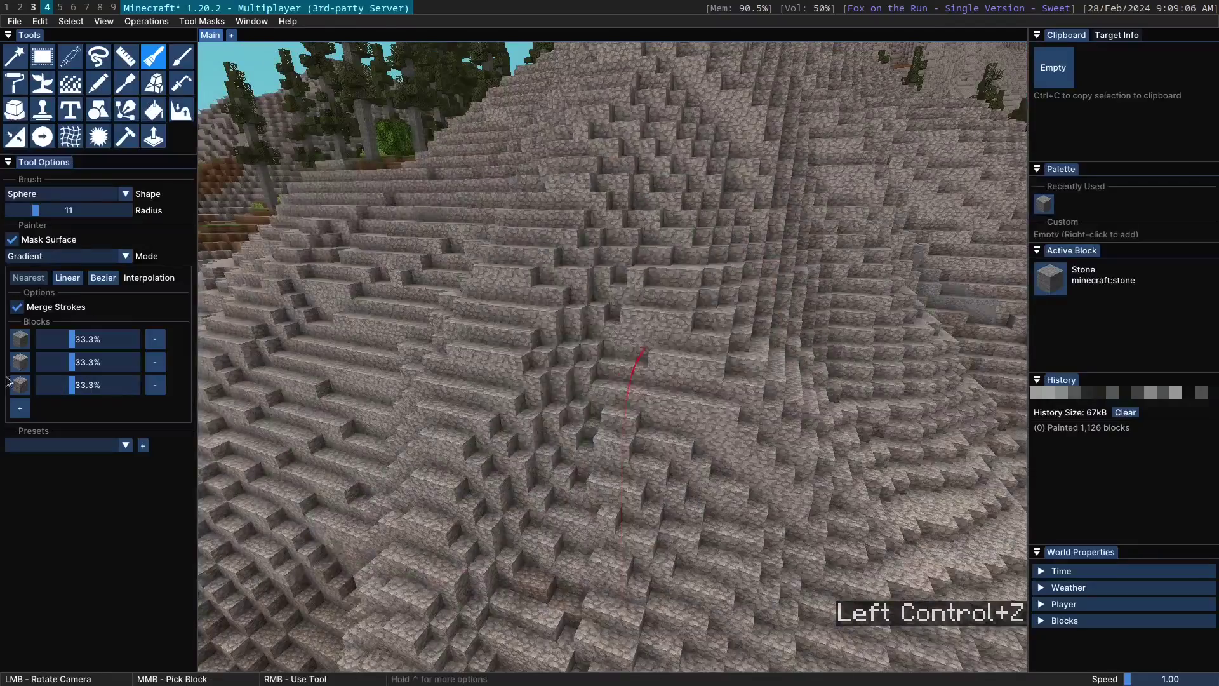
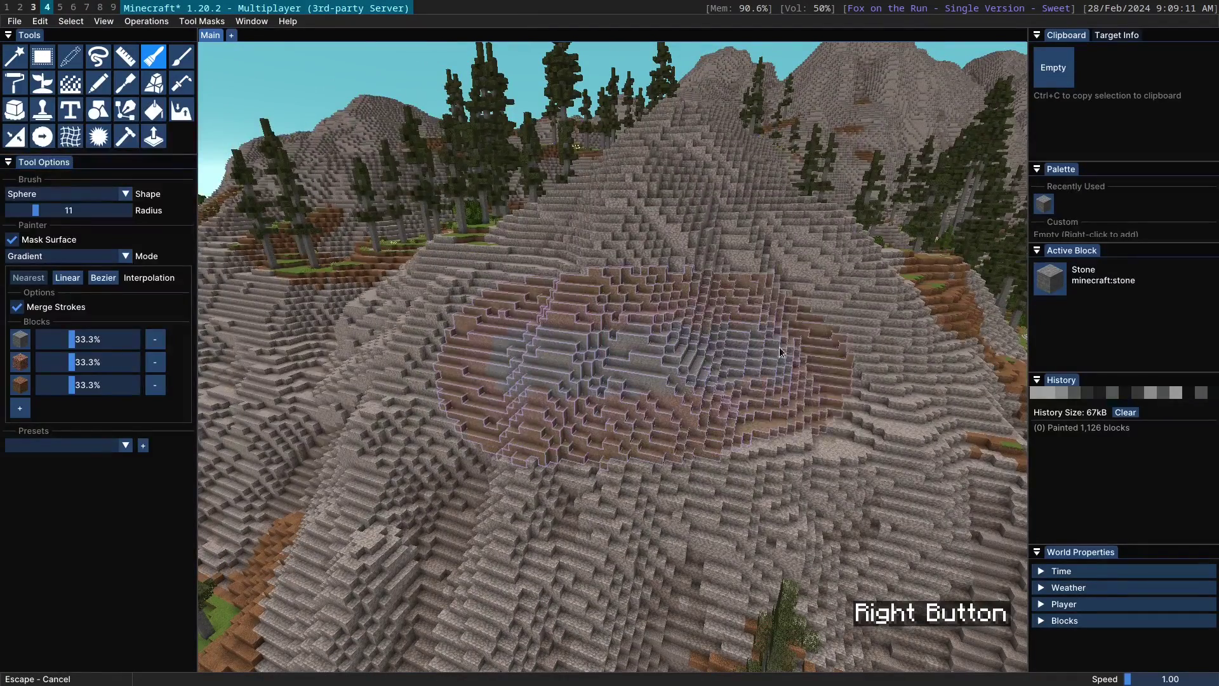
Undo the last patch and switch the gradient interpolation to Nearest (noise)
{"action": "left_click", "coordinate": [592, 358]}
{"action": "scroll", "scroll_direction": "up", "scroll_amount": 3}
{"action": "scroll", "scroll_direction": "up", "scroll_amount": 3}
{"action": "scroll", "scroll_direction": "down", "scroll_amount": 3}
{"action": "left_click", "coordinate": [651, 245]}
{"action": "scroll", "scroll_direction": "up", "scroll_amount": 3}
{"action": "scroll", "scroll_direction": "down", "scroll_amount": 3}
{"action": "scroll", "scroll_direction": "down", "scroll_amount": 3}
{"action": "key", "text": "ctrl+z"}
{"action": "left_click", "coordinate": [69, 281]}
Paint noise-blended test patches, undo them, and turn on Soft Edge for the gradient
{"action": "left_click", "coordinate": [713, 409]}
{"action": "scroll", "scroll_direction": "down", "scroll_amount": 3}
{"action": "scroll", "scroll_direction": "up", "scroll_amount": 3}
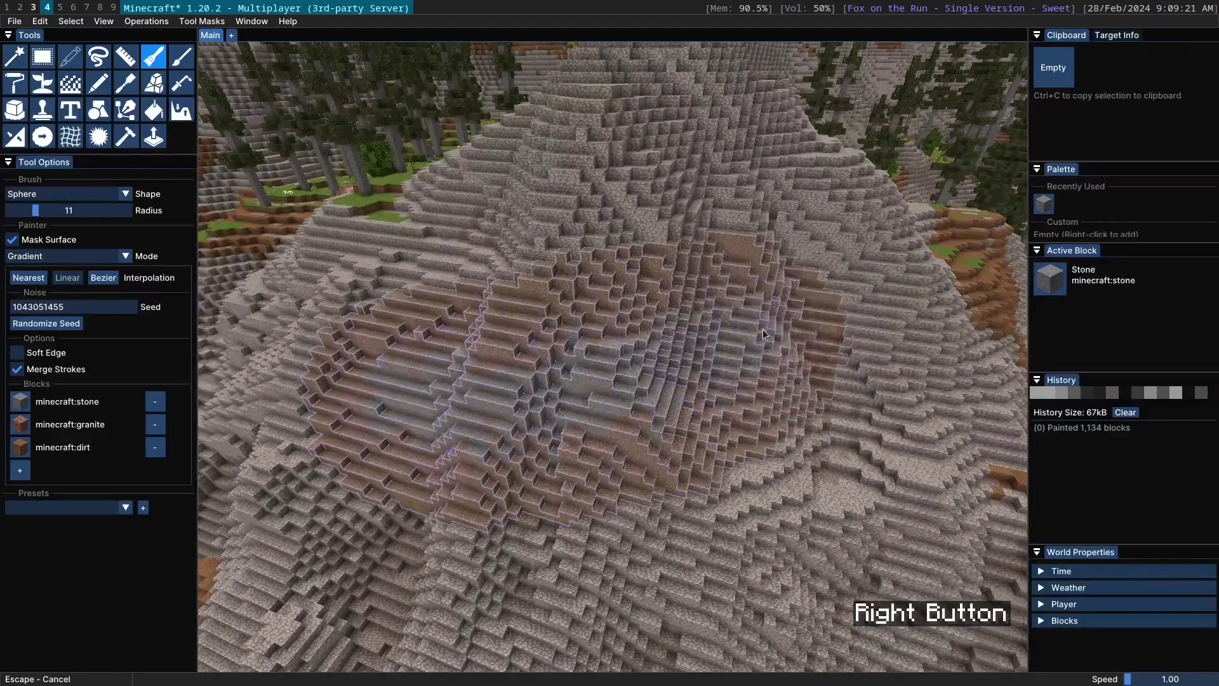
{"action": "left_click", "coordinate": [563, 385]}
{"action": "scroll", "scroll_direction": "up", "scroll_amount": 3}
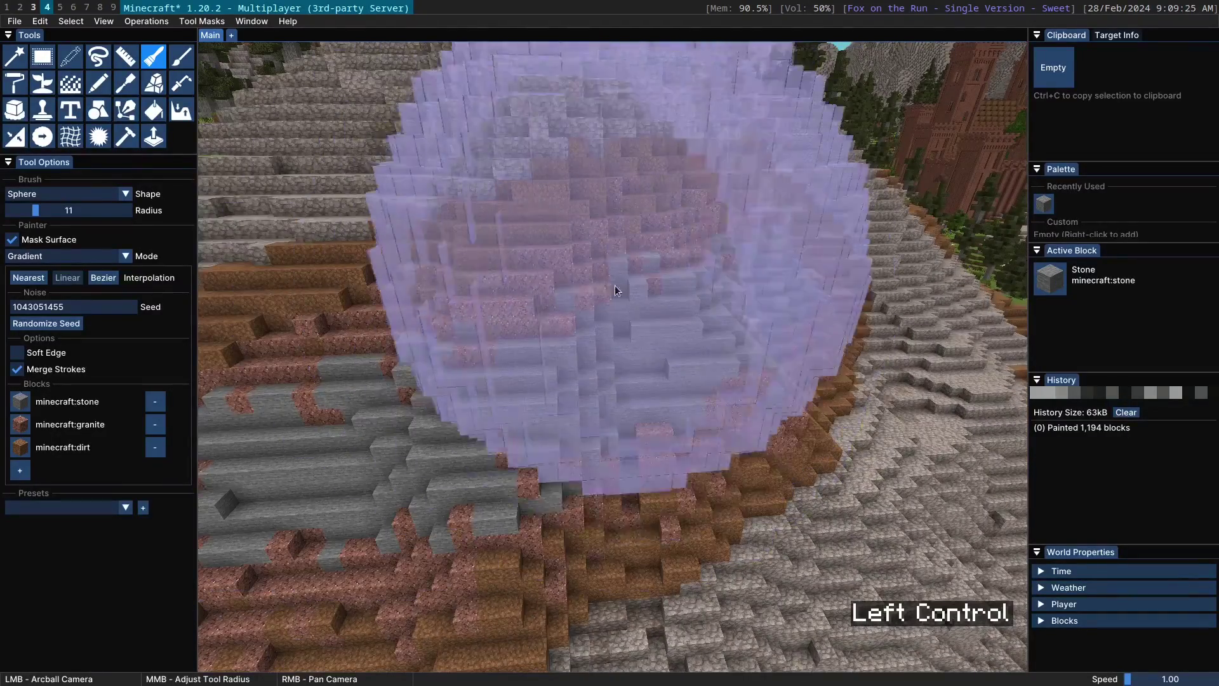
{"action": "left_click", "coordinate": [446, 336]}
{"action": "scroll", "scroll_direction": "up", "scroll_amount": 3}
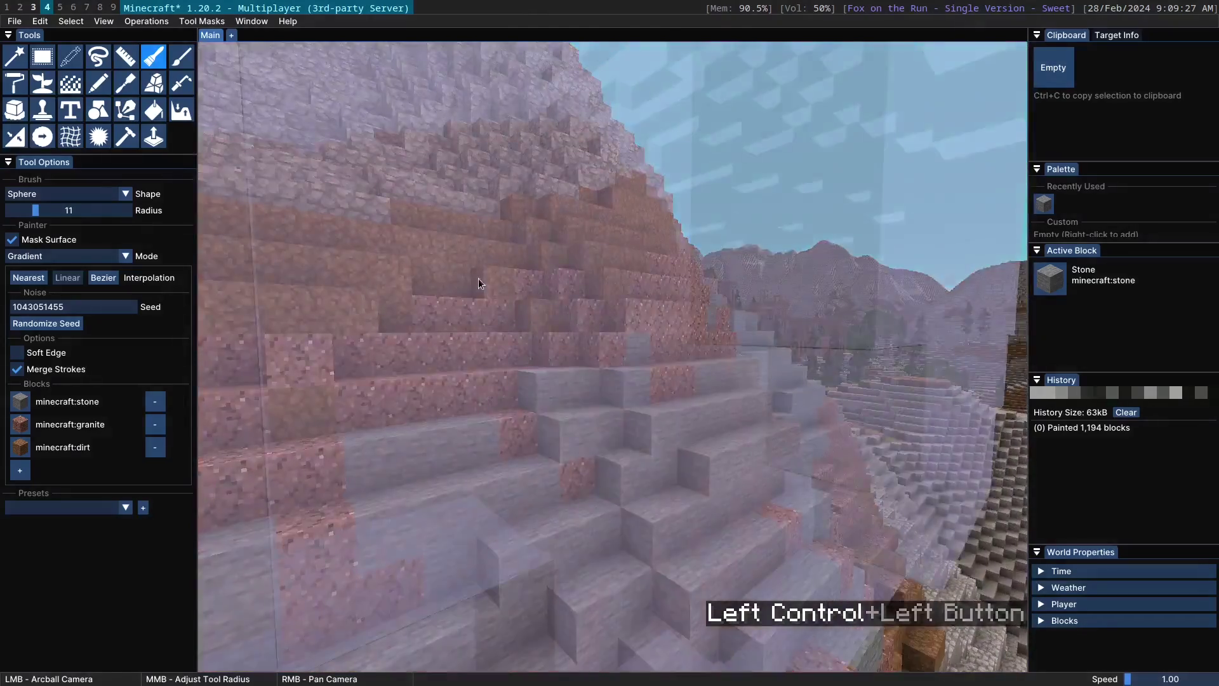
{"action": "scroll", "scroll_direction": "down", "scroll_amount": 3}
{"action": "key", "text": "ctrl+z"}
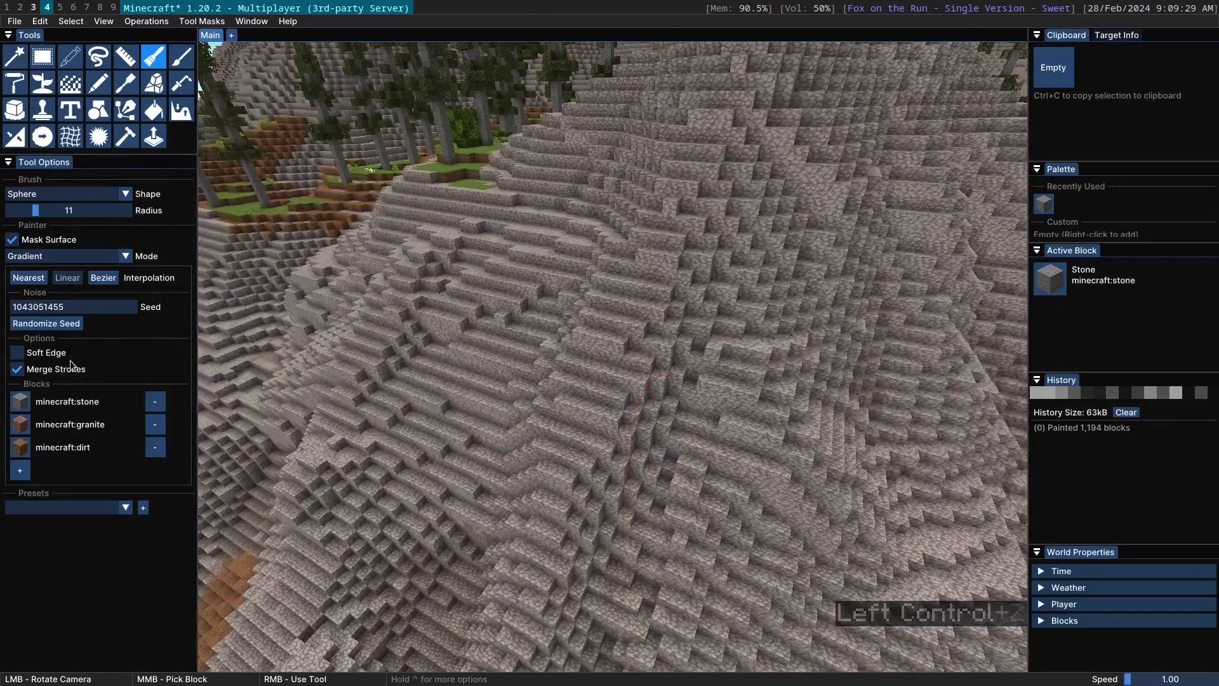
{"action": "left_click", "coordinate": [58, 360]}
Paint a soft-edged noise gradient patch on the slope and undo it
{"action": "right_click", "coordinate": [498, 379]}
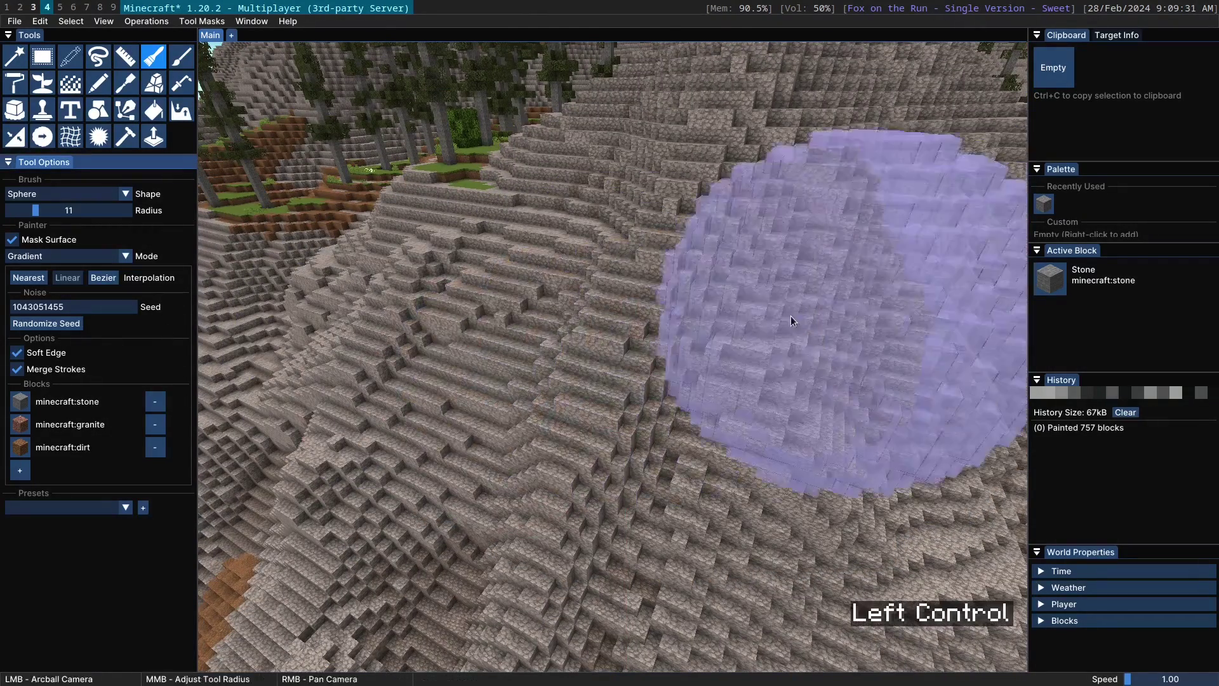
{"action": "left_click", "coordinate": [547, 277]}
{"action": "scroll", "scroll_direction": "up", "scroll_amount": 3}
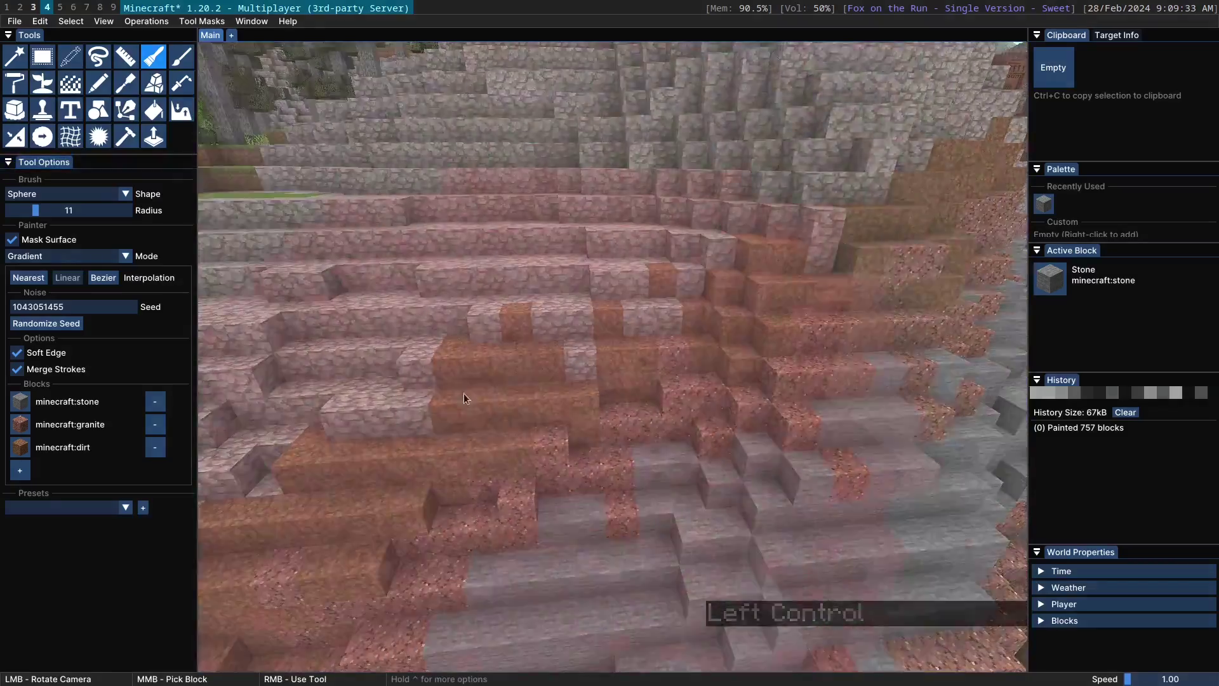
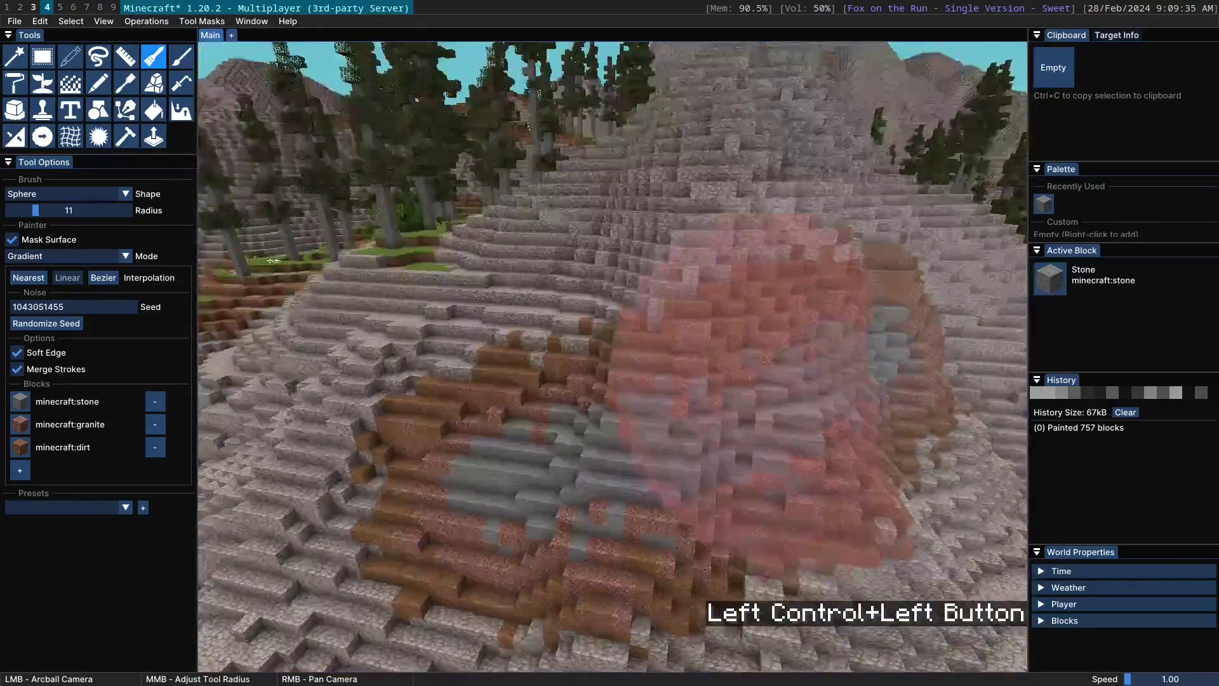
{"action": "left_click", "coordinate": [560, 367]}
{"action": "scroll", "scroll_direction": "up", "scroll_amount": 3}
{"action": "key", "text": "ctrl+z"}
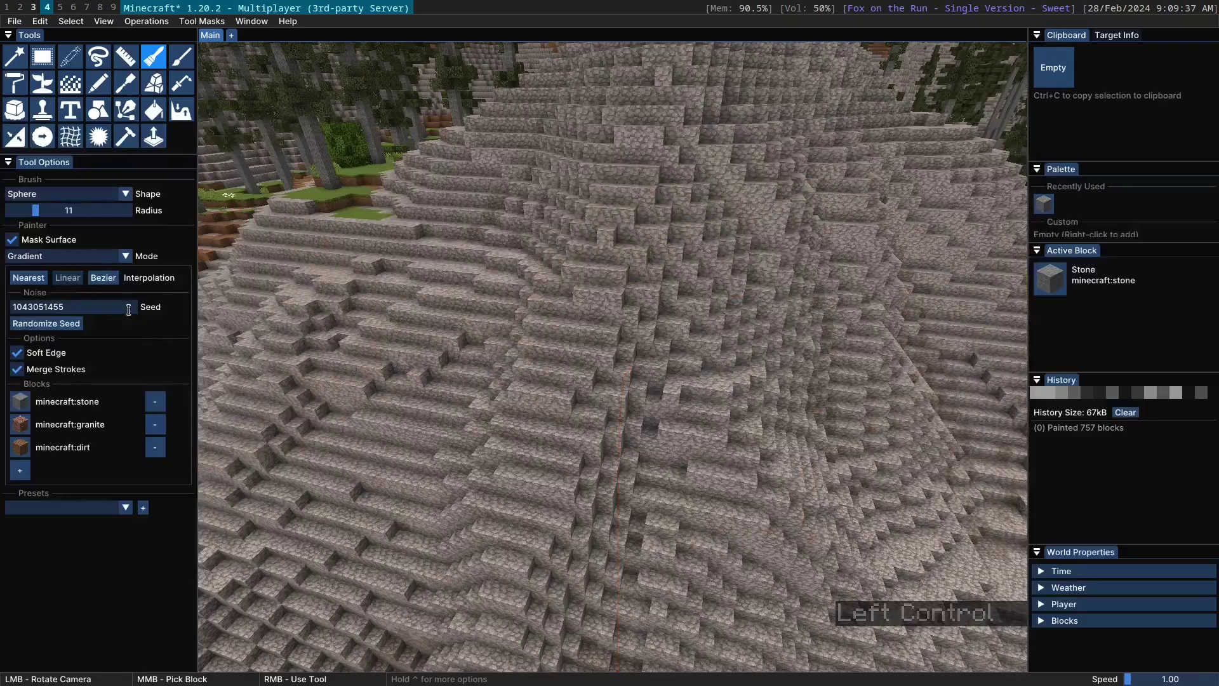
Switch to Linear interpolation and paint a 517-block stone-granite-dirt patch
{"action": "left_click", "coordinate": [112, 280]}
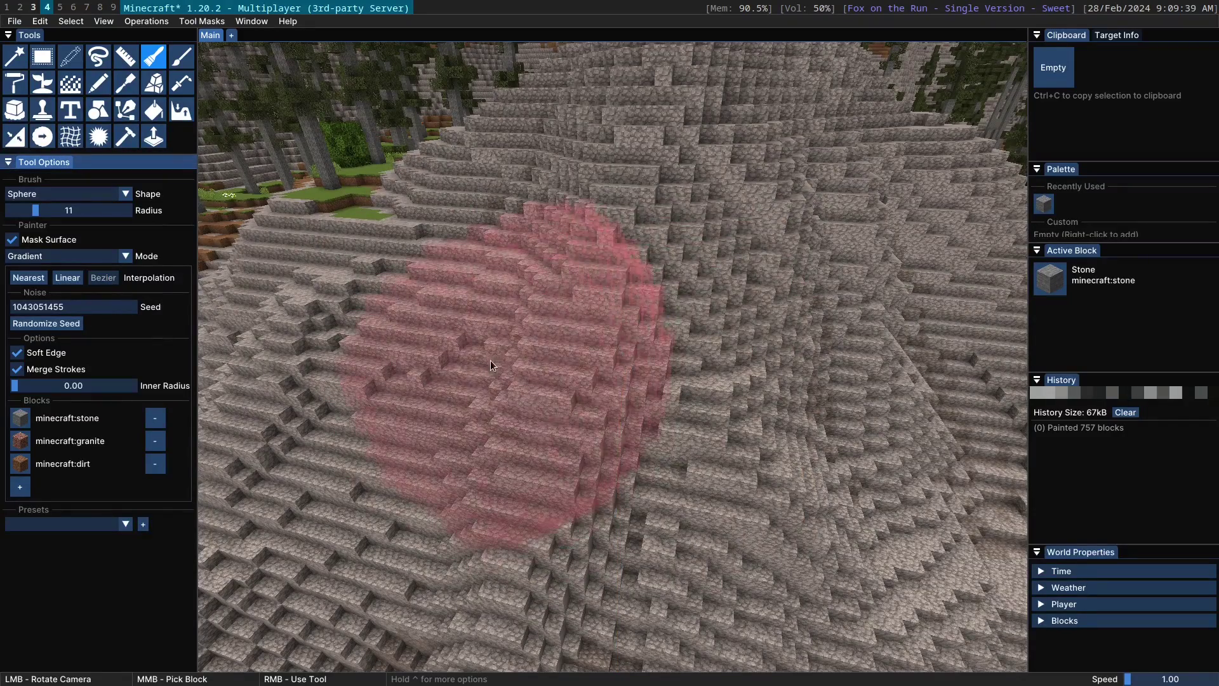
{"action": "right_click", "coordinate": [493, 366]}
{"action": "left_click", "coordinate": [619, 334]}
{"action": "scroll", "scroll_direction": "down", "scroll_amount": 3}
Undo the last patch and fly over to flat grassland
{"action": "key", "text": "ctrl+z"}
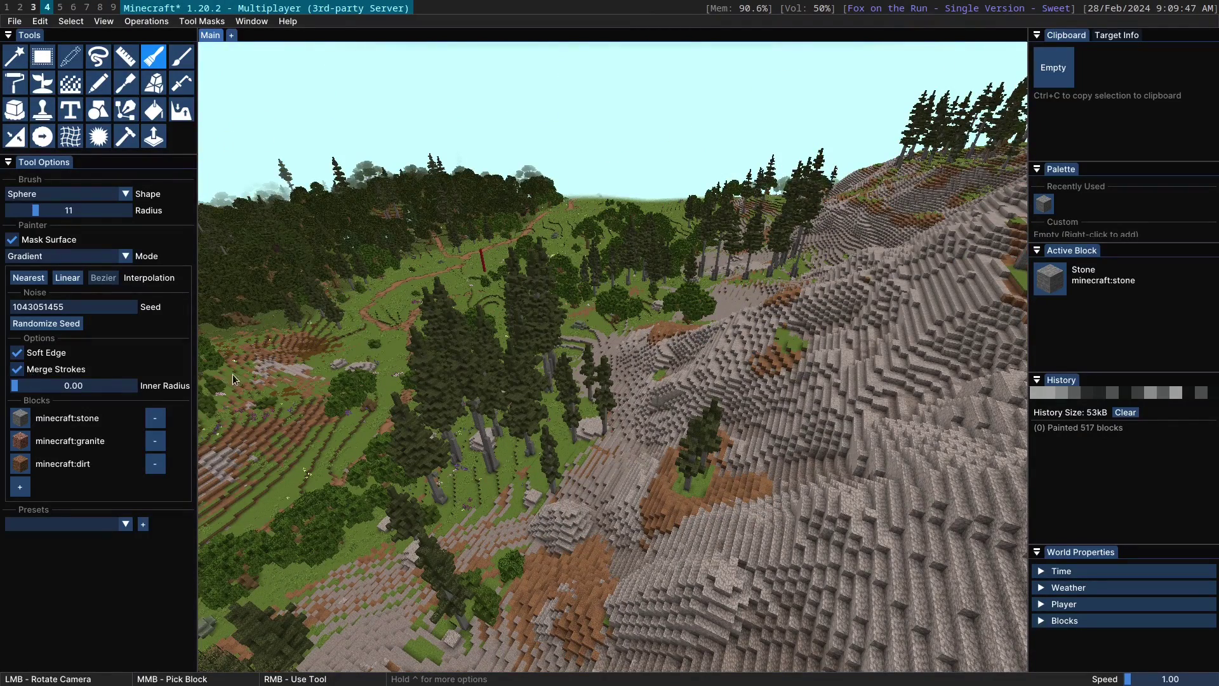
{"action": "left_click", "coordinate": [571, 218]}
{"action": "scroll", "scroll_direction": "up", "scroll_amount": 3}
{"action": "left_click", "coordinate": [773, 327]}
{"action": "scroll", "scroll_direction": "up", "scroll_amount": 3}
{"action": "left_click", "coordinate": [886, 245]}
{"action": "scroll", "scroll_direction": "up", "scroll_amount": 3}
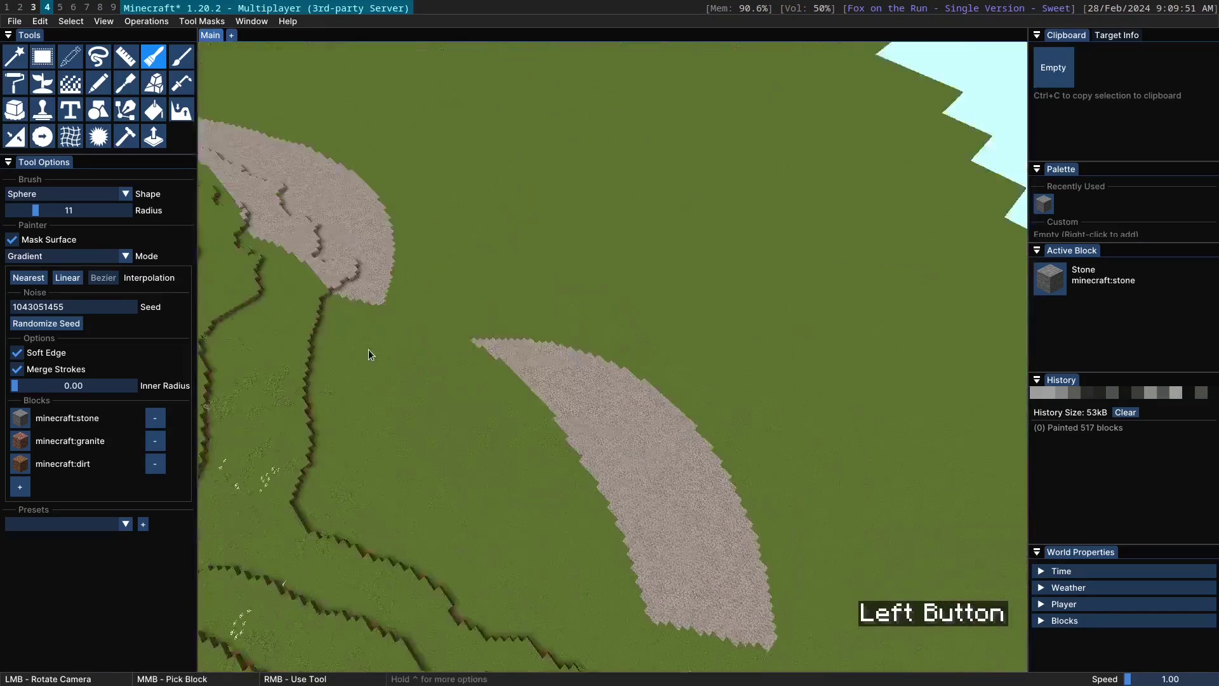
Paint a gradient stroke across the grass, inspect it and undo
{"action": "right_click", "coordinate": [537, 238]}
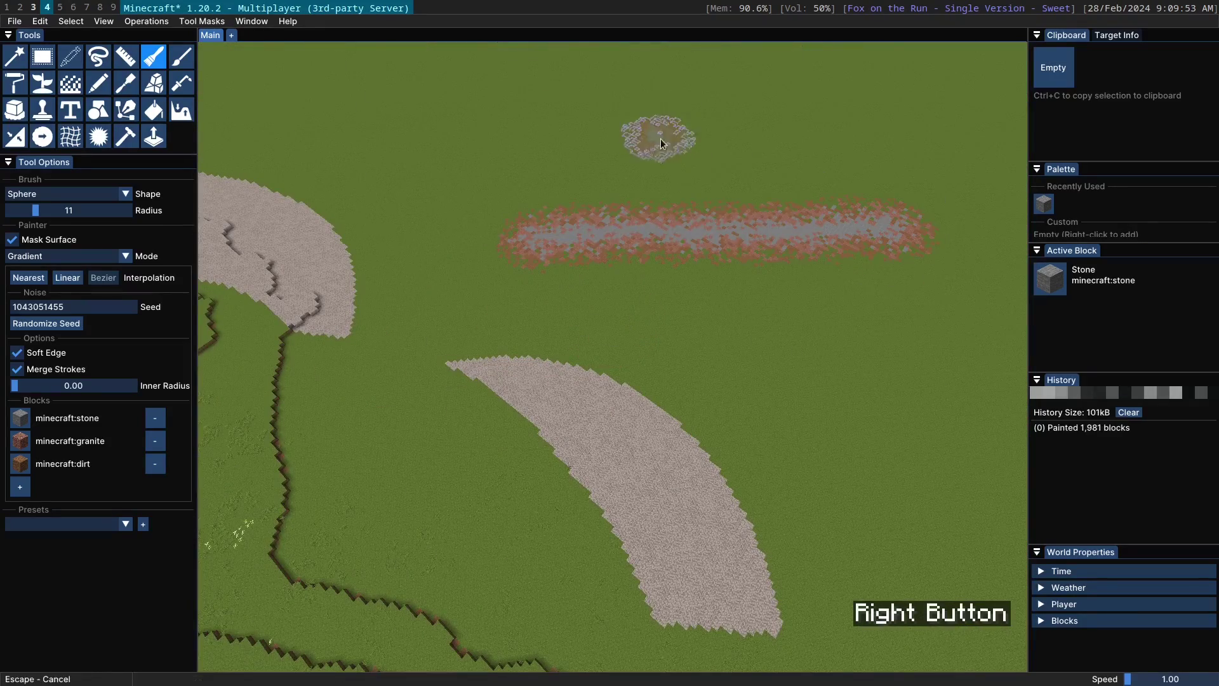
{"action": "left_click", "coordinate": [700, 231]}
{"action": "scroll", "scroll_direction": "up", "scroll_amount": 3}
{"action": "left_click", "coordinate": [556, 229]}
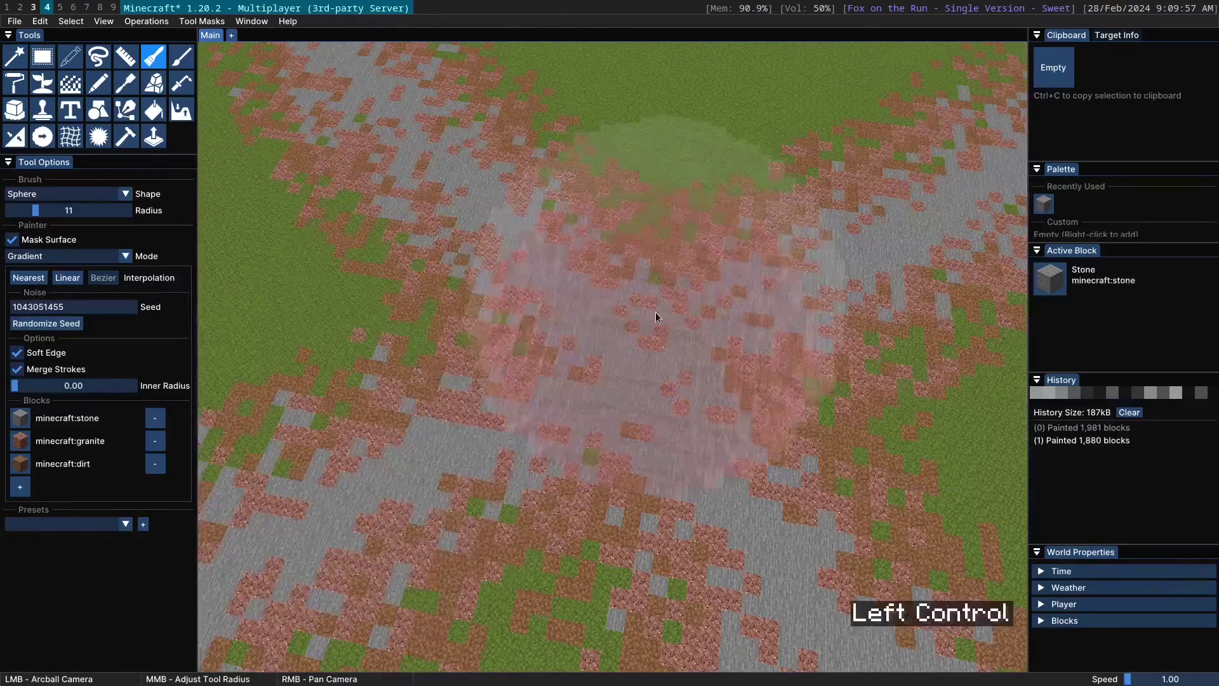
{"action": "left_click", "coordinate": [591, 385]}
{"action": "scroll", "scroll_direction": "down", "scroll_amount": 3}
{"action": "key", "text": "ctrl+z"}
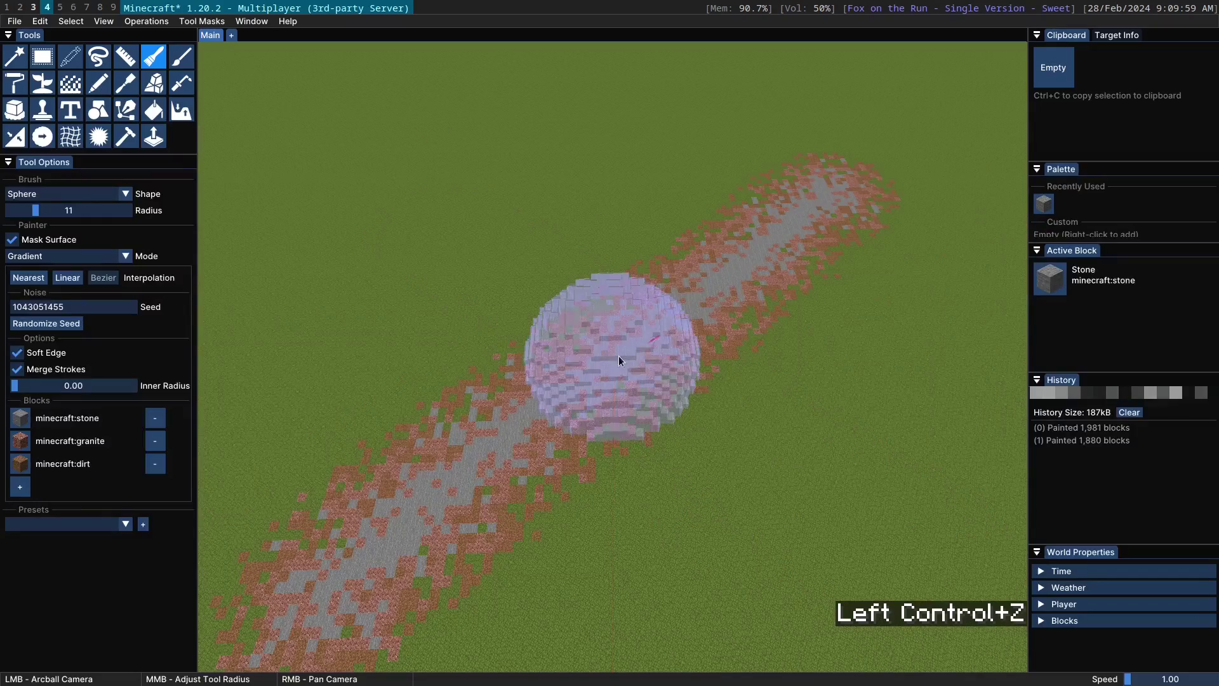
Turn off Merge Strokes and paint another ~1,500-block gradient stroke across the grass
{"action": "left_click", "coordinate": [54, 371]}
{"action": "right_click", "coordinate": [460, 215]}
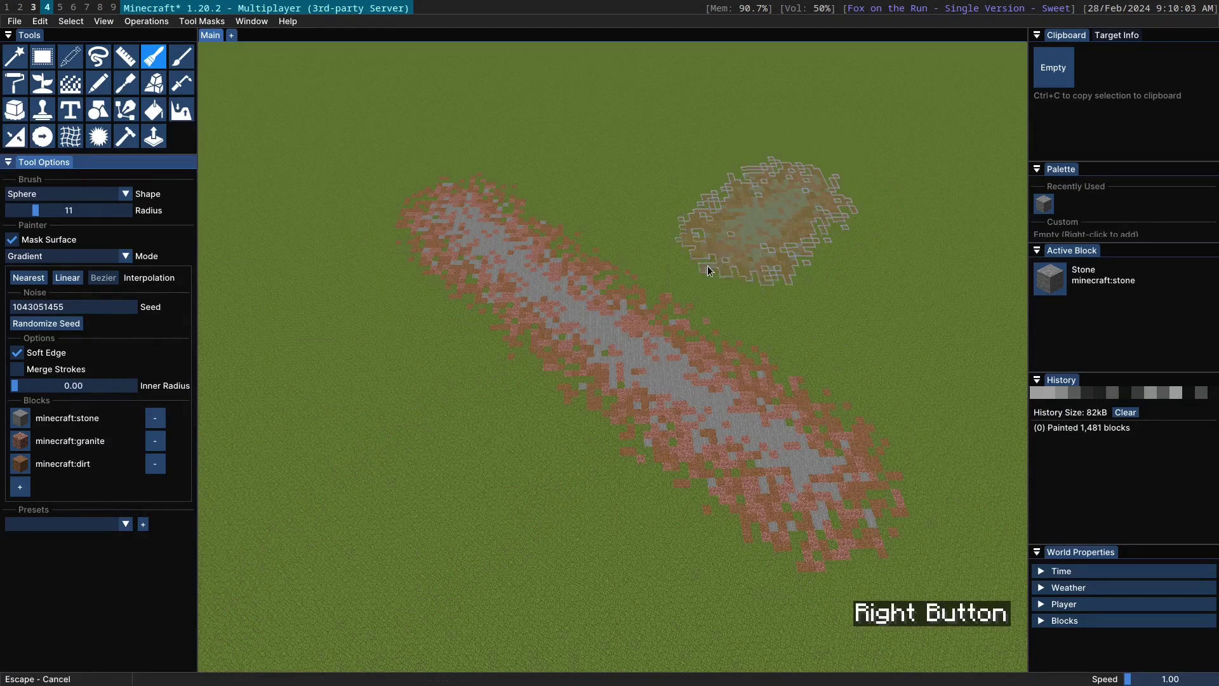
{"action": "left_click", "coordinate": [623, 351]}
{"action": "scroll", "scroll_direction": "up", "scroll_amount": 3}
{"action": "left_click", "coordinate": [403, 255]}
{"action": "left_click", "coordinate": [604, 333]}
{"action": "scroll", "scroll_direction": "down", "scroll_amount": 3}
{"action": "key", "text": "ctrl+z"}
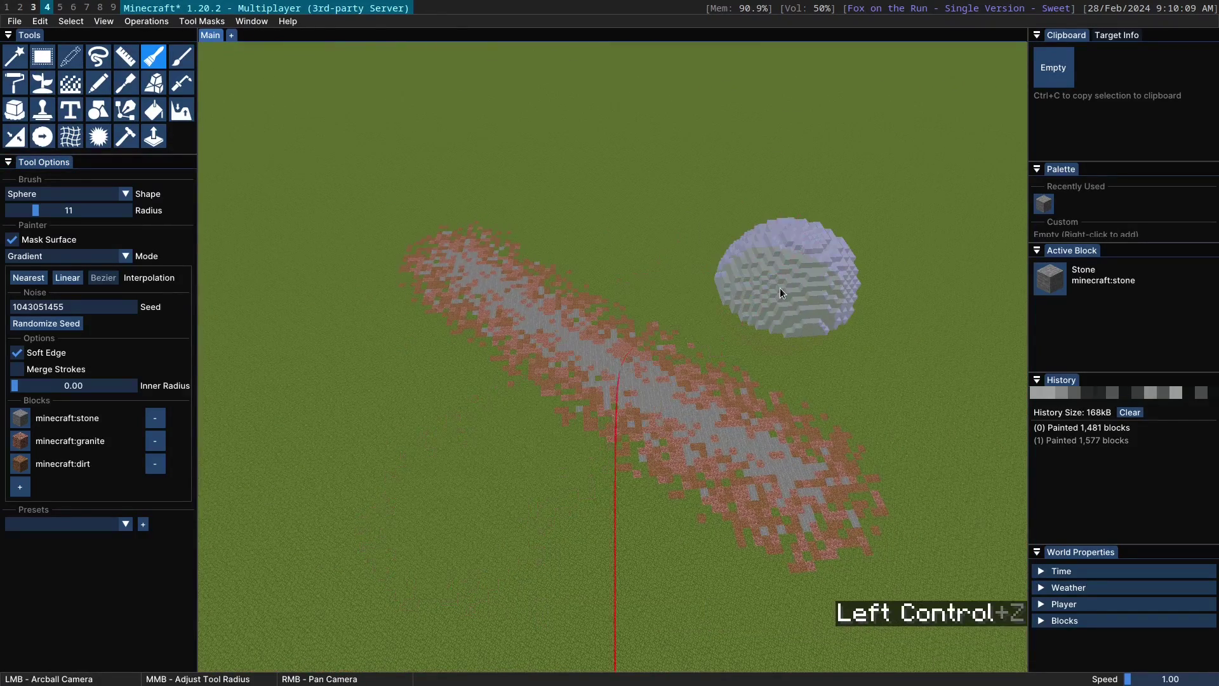
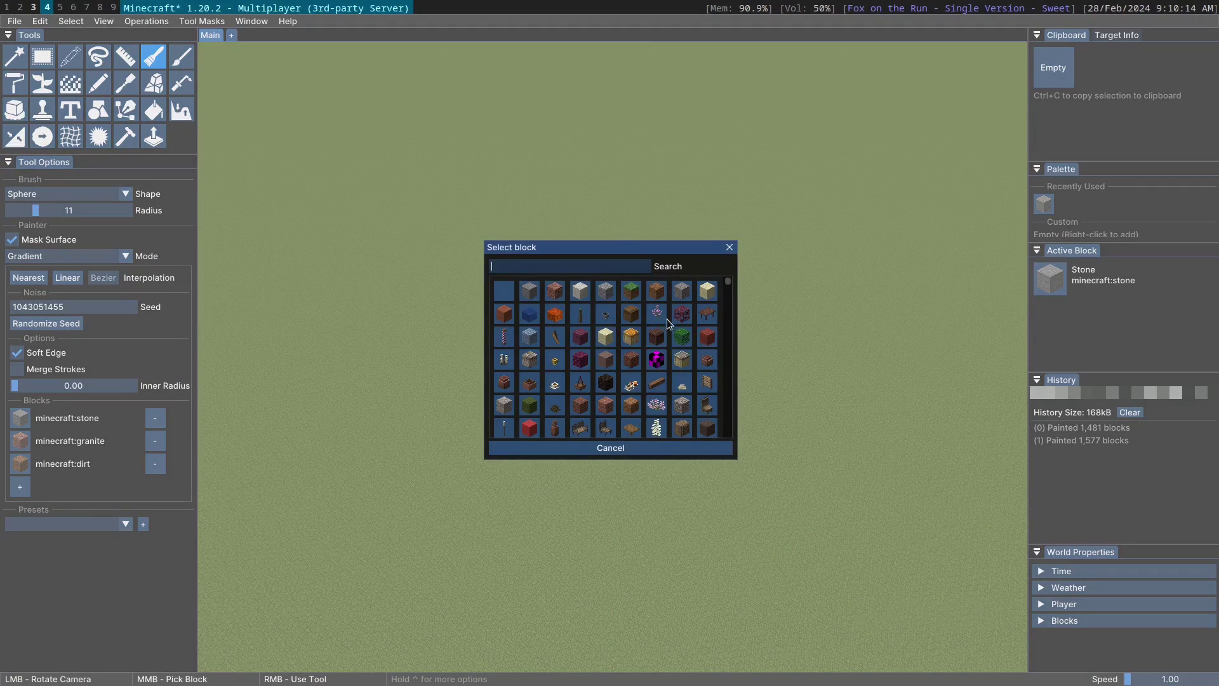
Remove stone from the block list, shrink the radius and set Bezier blending
{"action": "key", "text": "u"}
{"action": "left_click", "coordinate": [590, 298]}
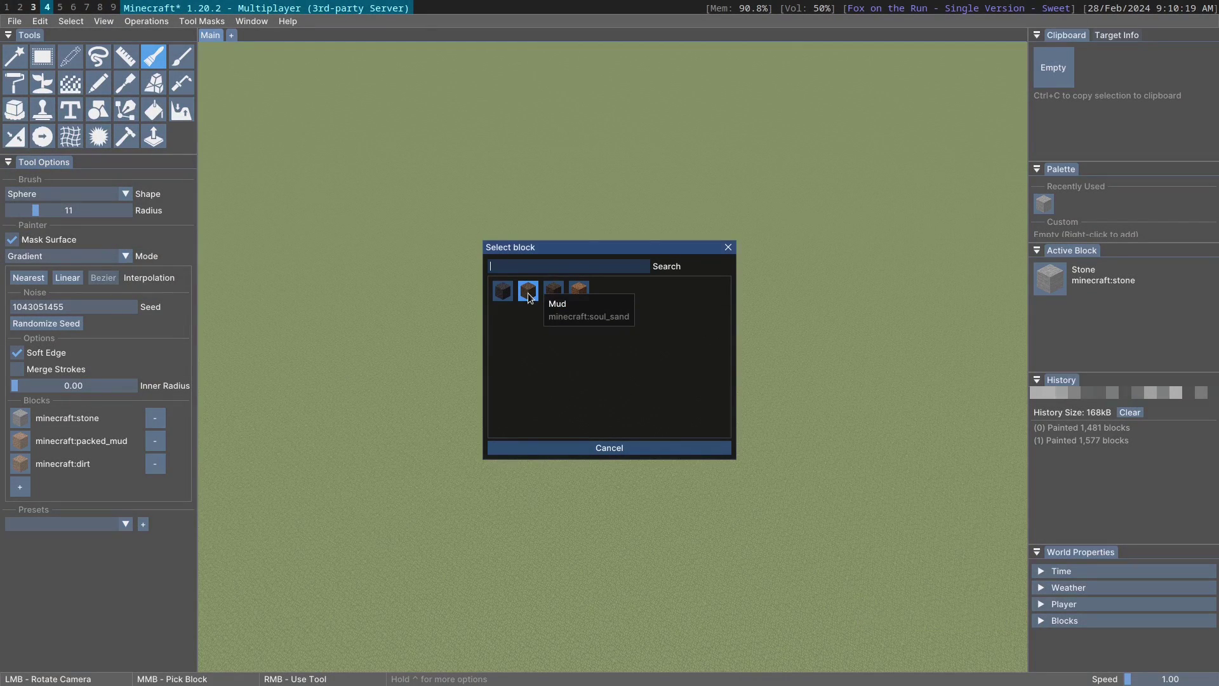
{"action": "left_click", "coordinate": [533, 298]}
{"action": "middle_click", "coordinate": [587, 395]}
{"action": "left_click", "coordinate": [508, 308]}
{"action": "left_click", "coordinate": [151, 401]}
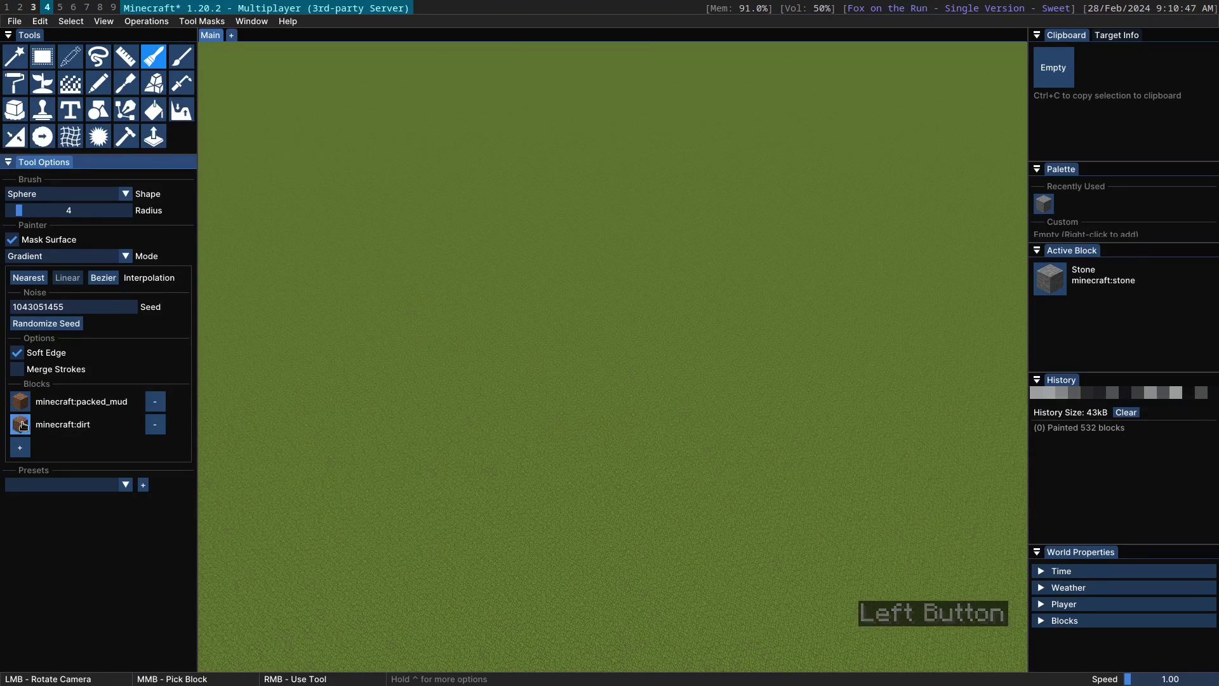
Paint a 481-block dirt and packed-mud path down the valley toward the castle
{"action": "right_click", "coordinate": [502, 217]}
{"action": "left_click", "coordinate": [561, 338]}
{"action": "scroll", "scroll_direction": "up", "scroll_amount": 3}
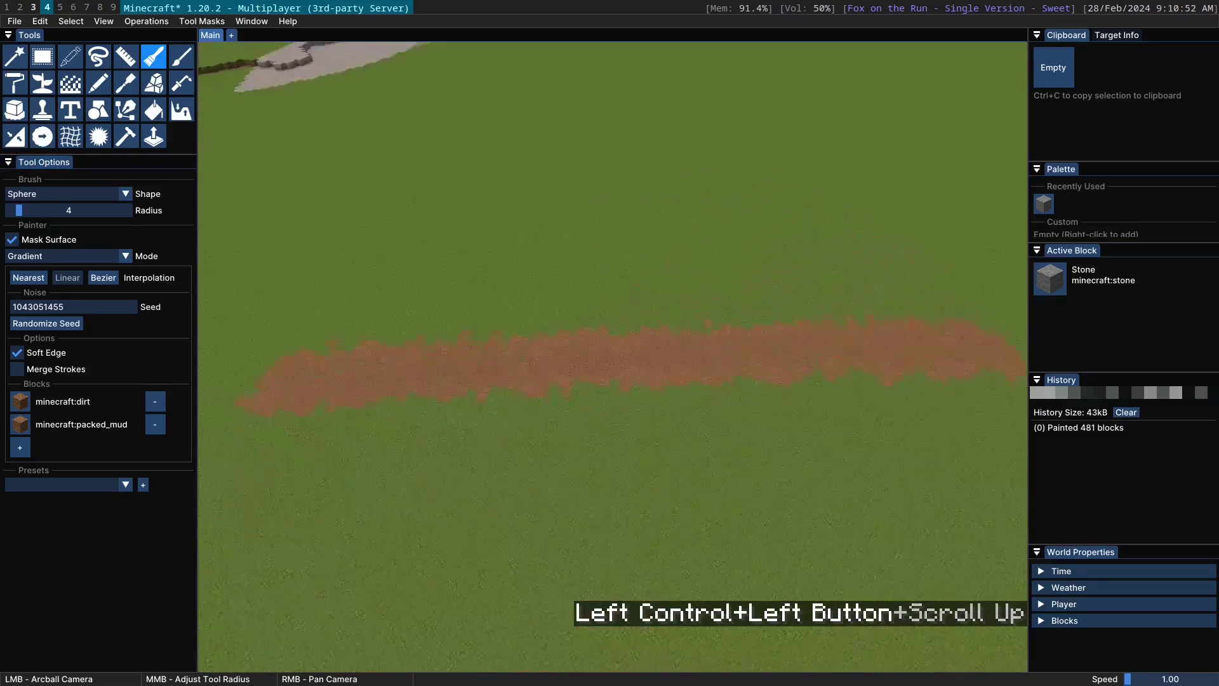
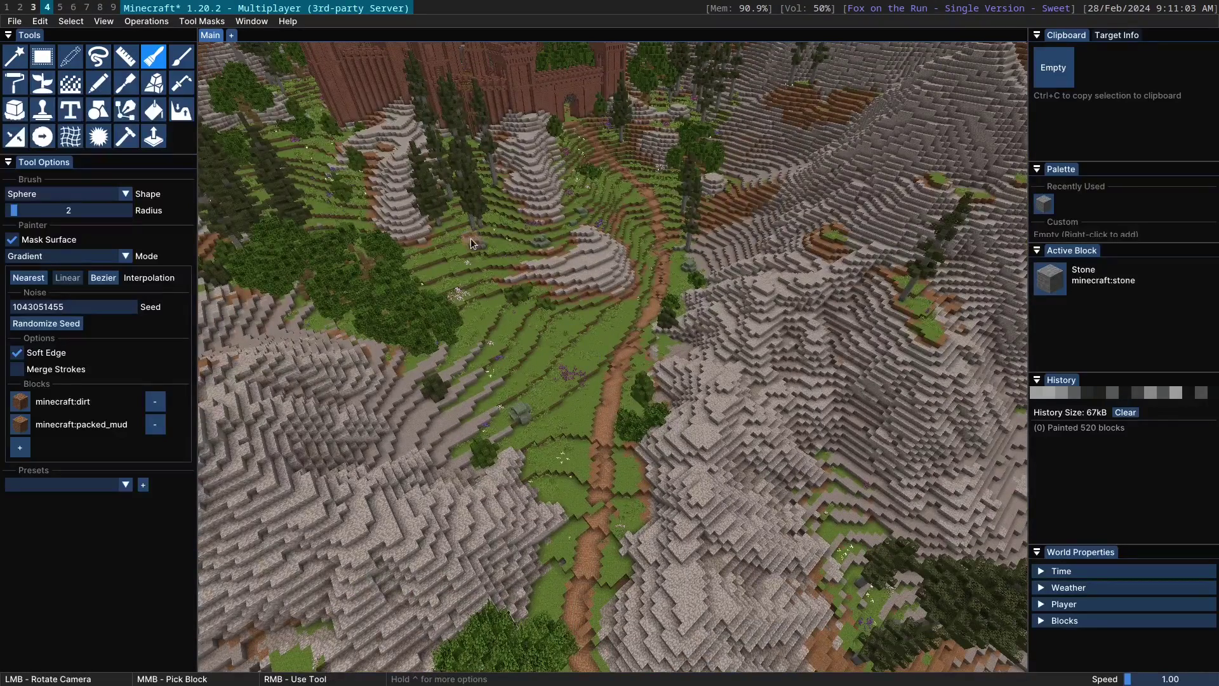
Put away the Painter and browse Server Blueprints > trees to the Acacia blueprints
{"action": "left_click", "coordinate": [160, 64]}
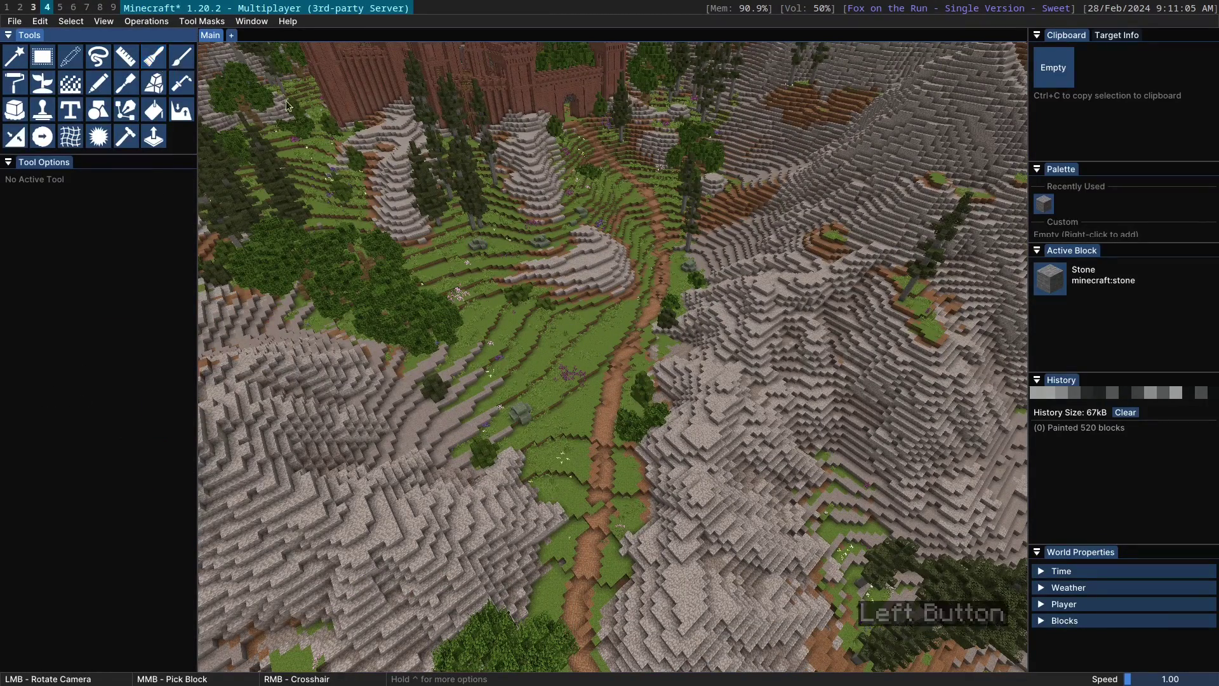
{"action": "left_click", "coordinate": [591, 253]}
{"action": "left_click", "coordinate": [592, 262]}
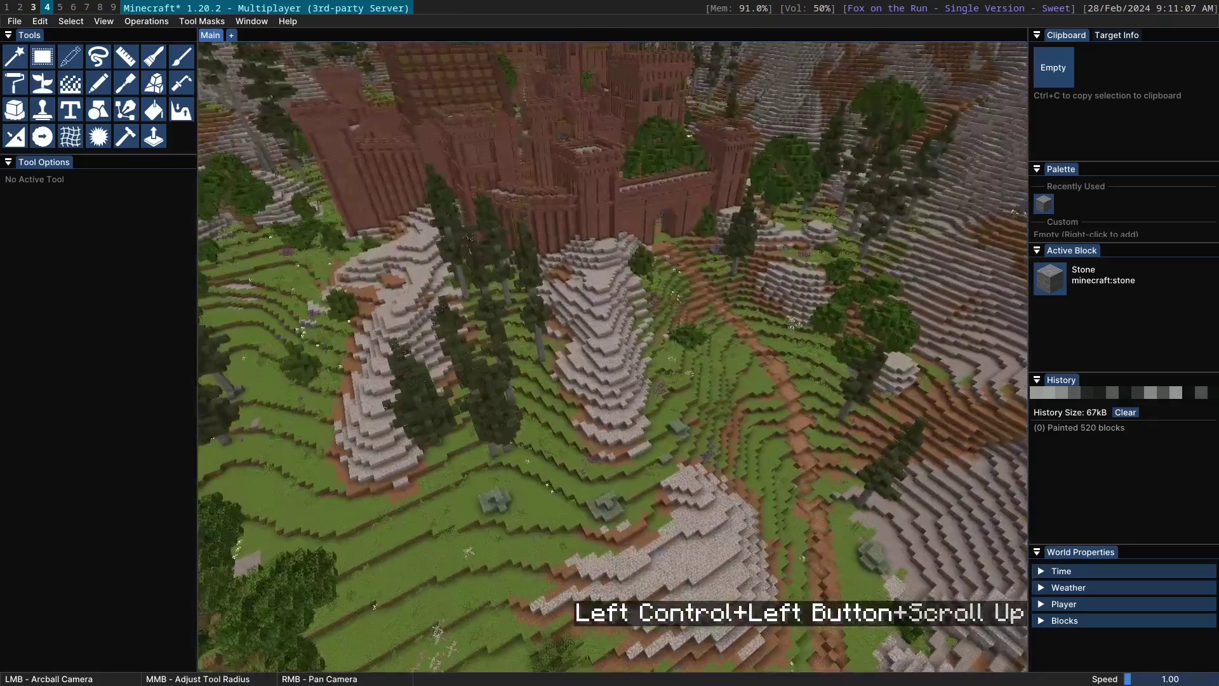
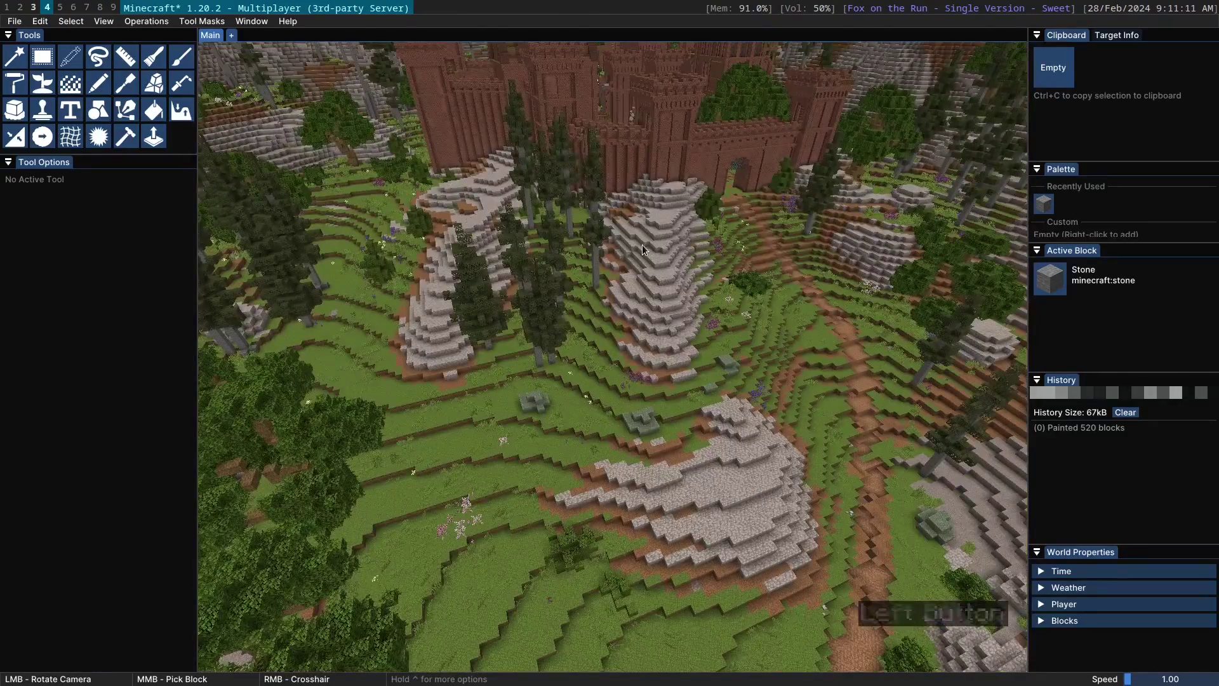
{"action": "left_click", "coordinate": [1060, 87]}
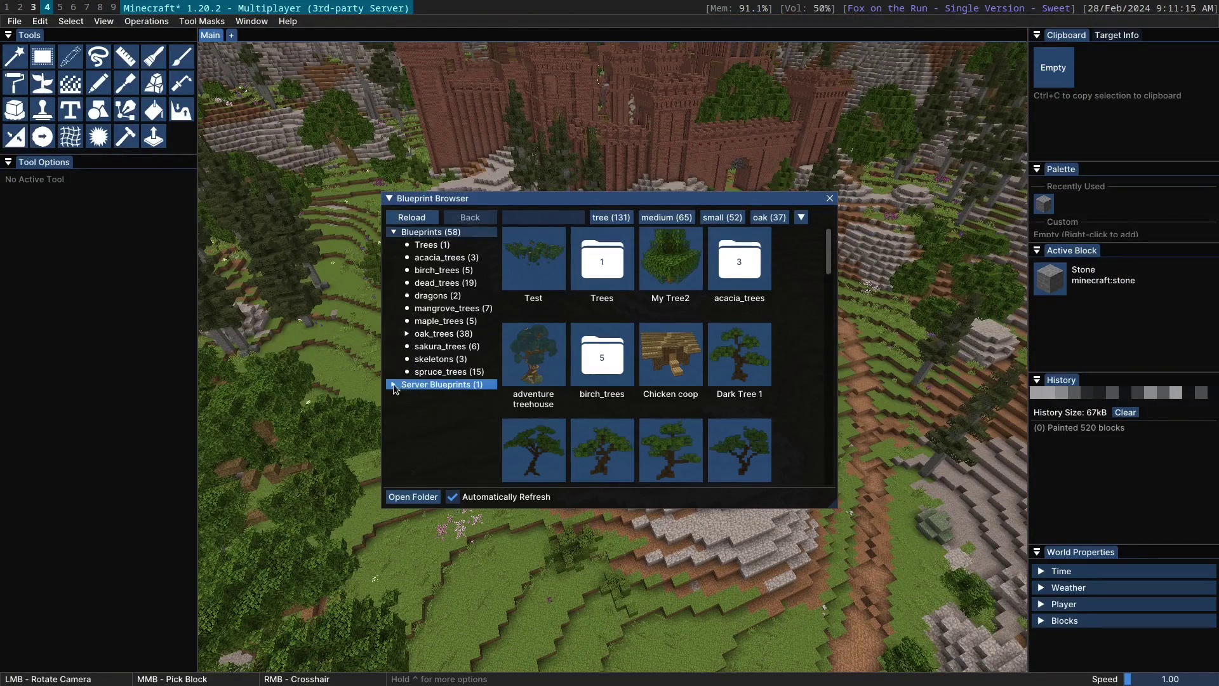
{"action": "left_click", "coordinate": [649, 207]}
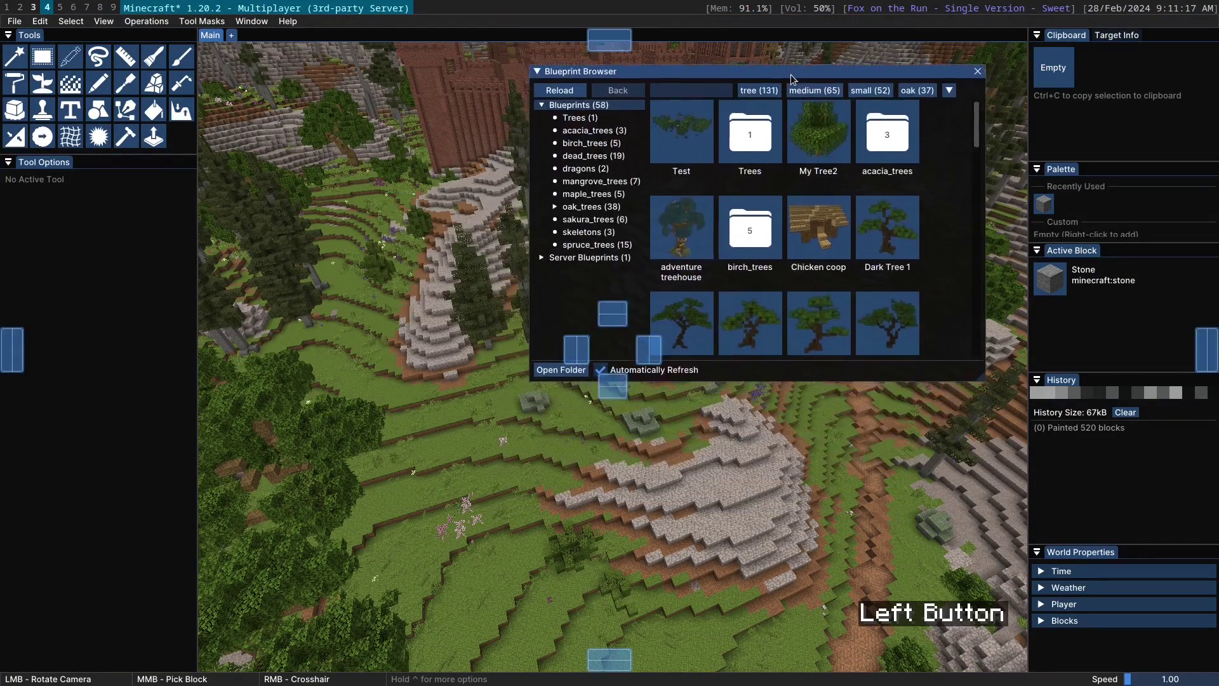
{"action": "left_click", "coordinate": [307, 322]}
{"action": "left_click", "coordinate": [339, 334]}
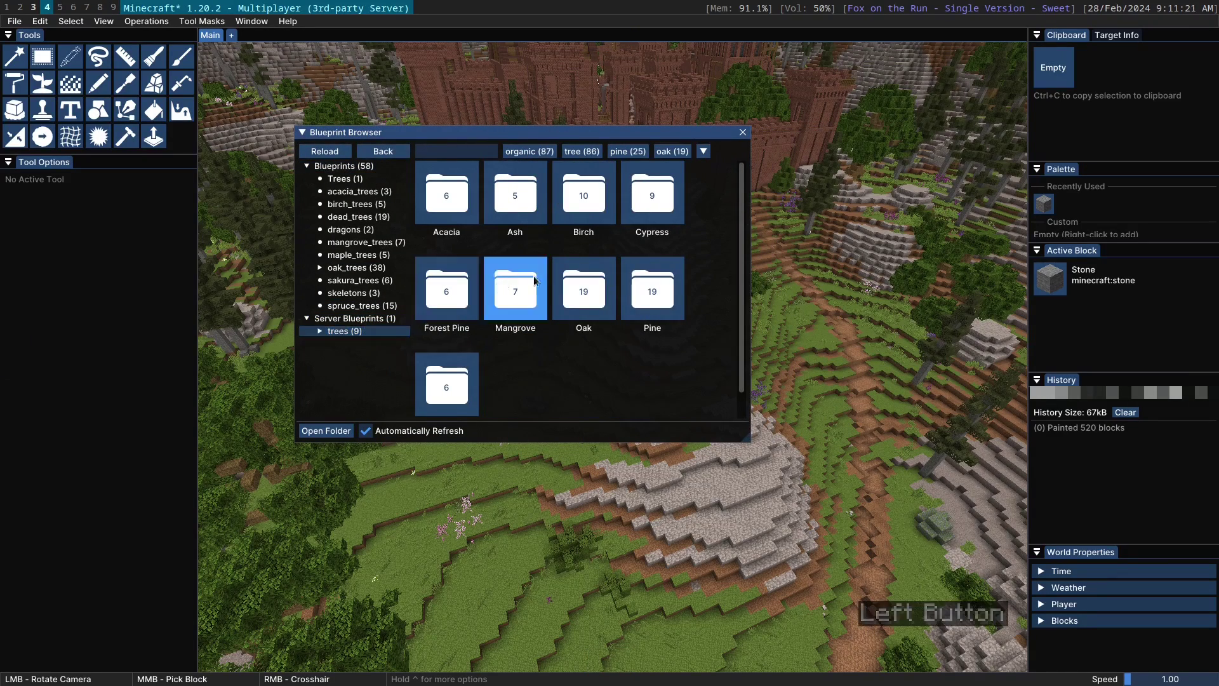
{"action": "left_click", "coordinate": [451, 210]}
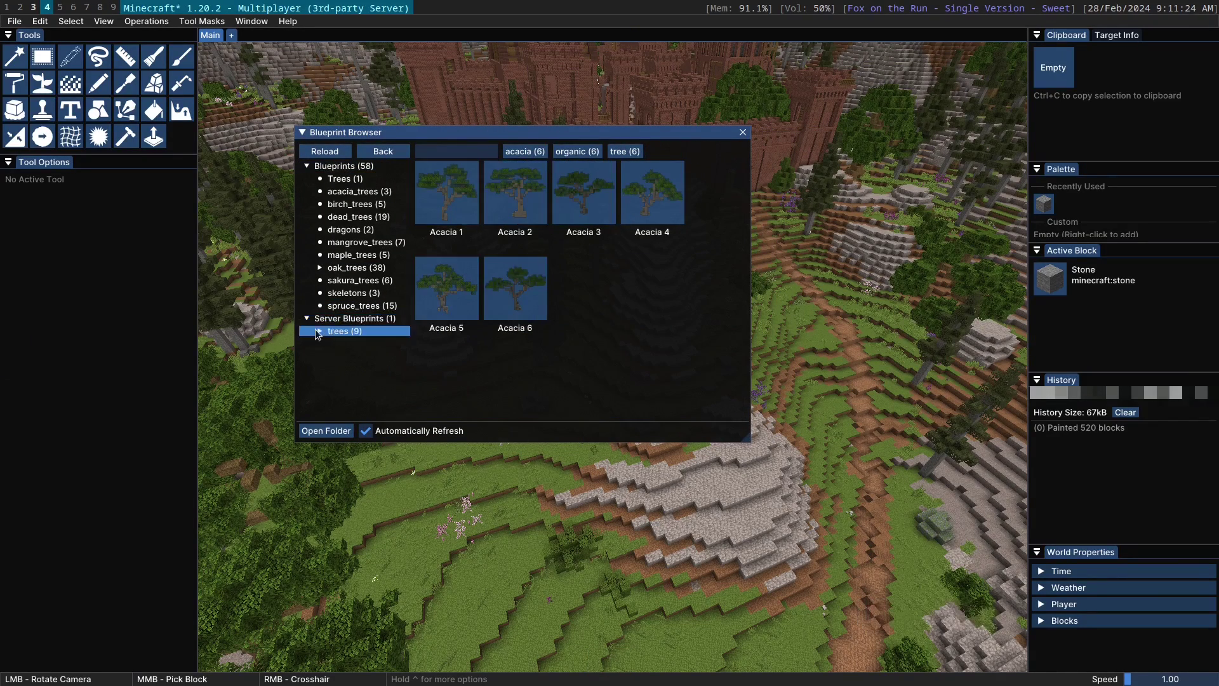
Open the Birch folder, pick Birch 5, start placing it in the valley and cancel
{"action": "left_click", "coordinate": [323, 334]}
{"action": "scroll", "scroll_direction": "down", "scroll_amount": 3}
{"action": "left_click", "coordinate": [357, 318]}
{"action": "scroll", "scroll_direction": "down", "scroll_amount": 3}
{"action": "left_click", "coordinate": [365, 351]}
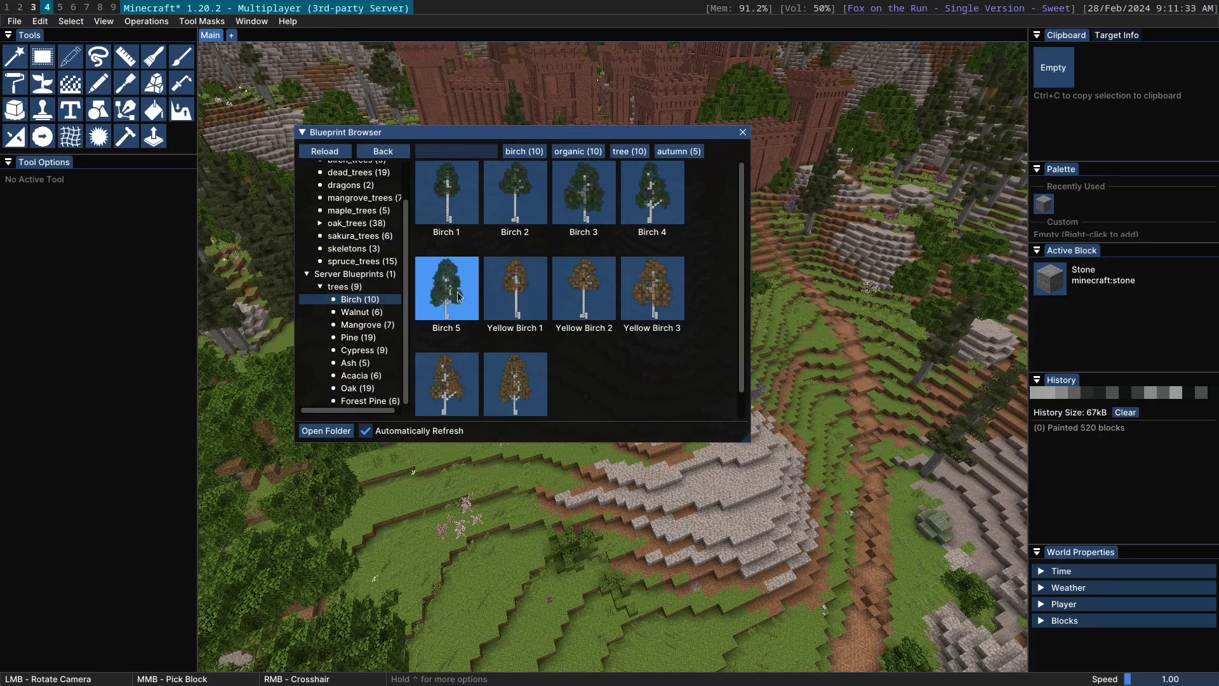
{"action": "left_click", "coordinate": [461, 295]}
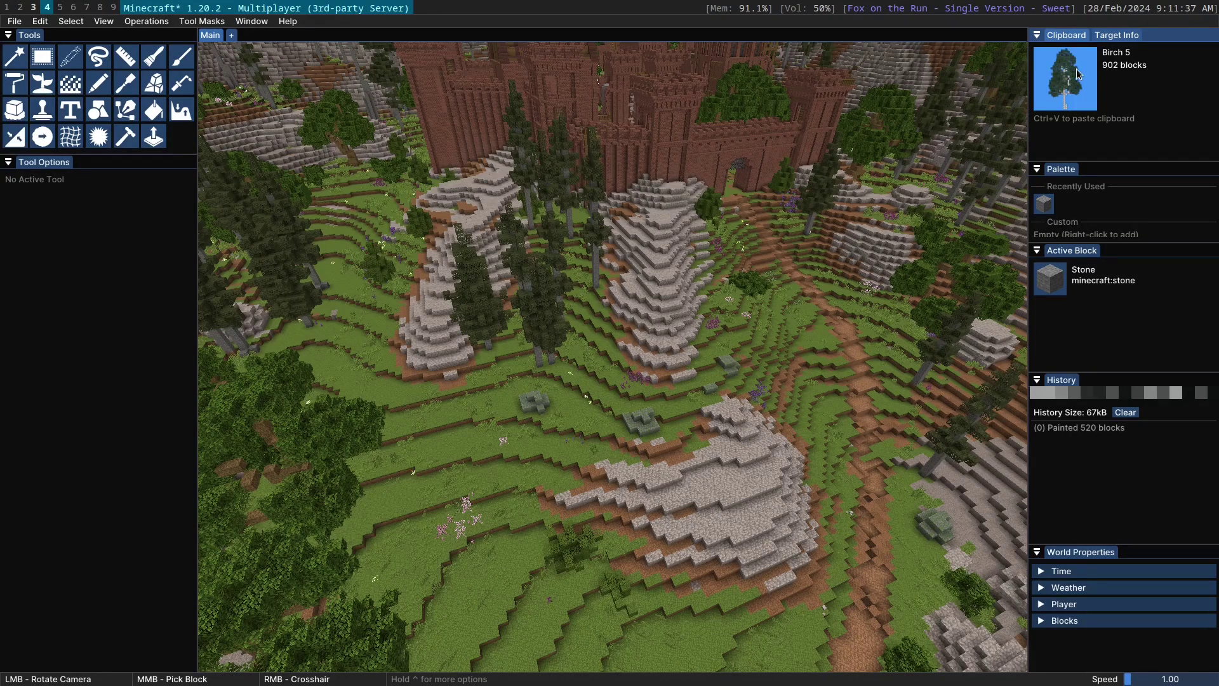
{"action": "key", "text": "ctrl+v"}
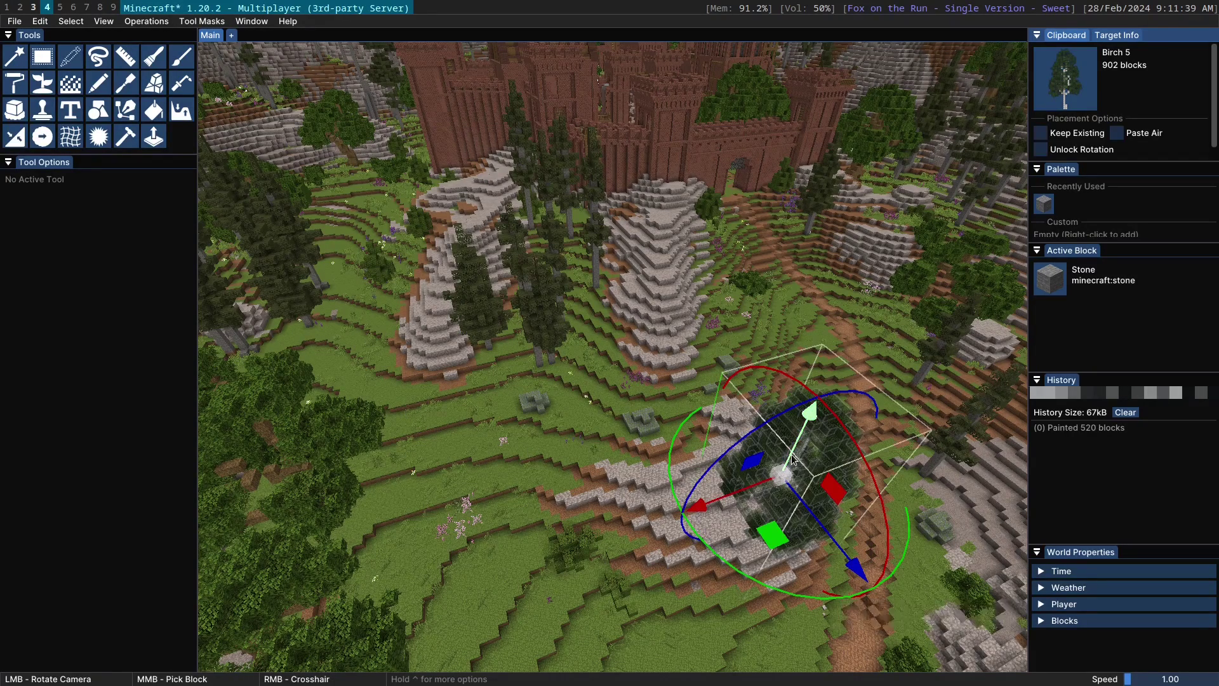
{"action": "key", "text": "BackSpace"}
Return to the top-level blueprint list and view the Chicken coop blueprint's options
{"action": "left_click", "coordinate": [1067, 93]}
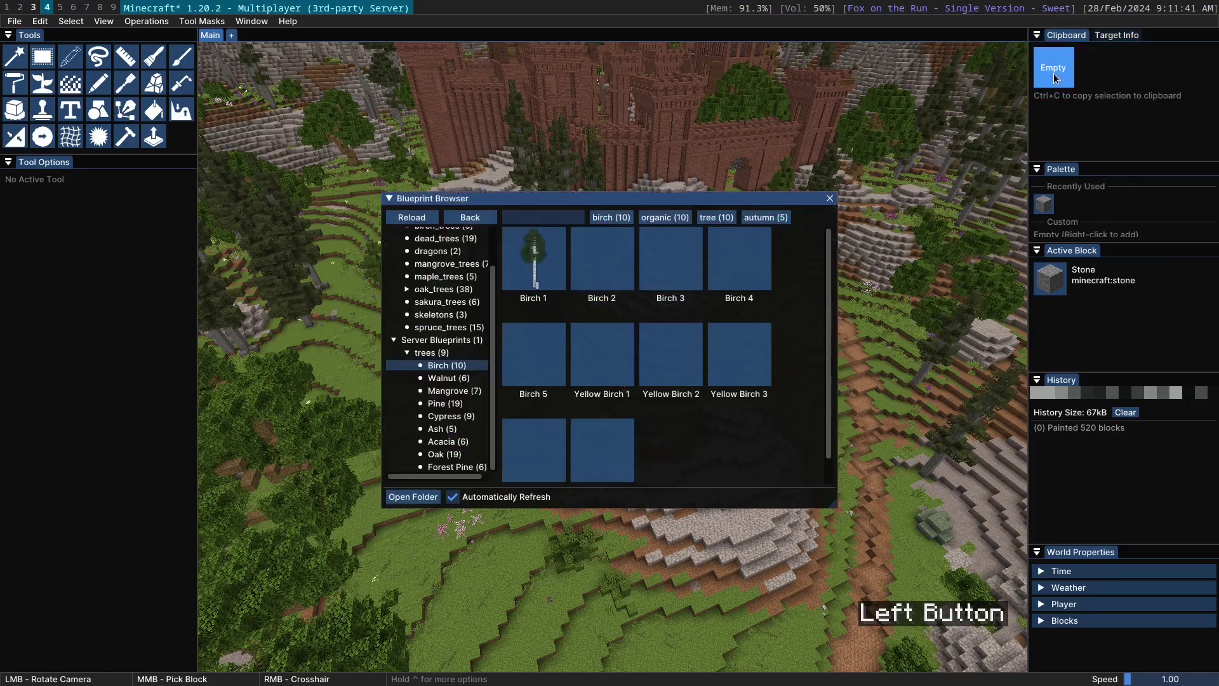
{"action": "scroll", "scroll_direction": "up", "scroll_amount": 3}
{"action": "left_click", "coordinate": [442, 238]}
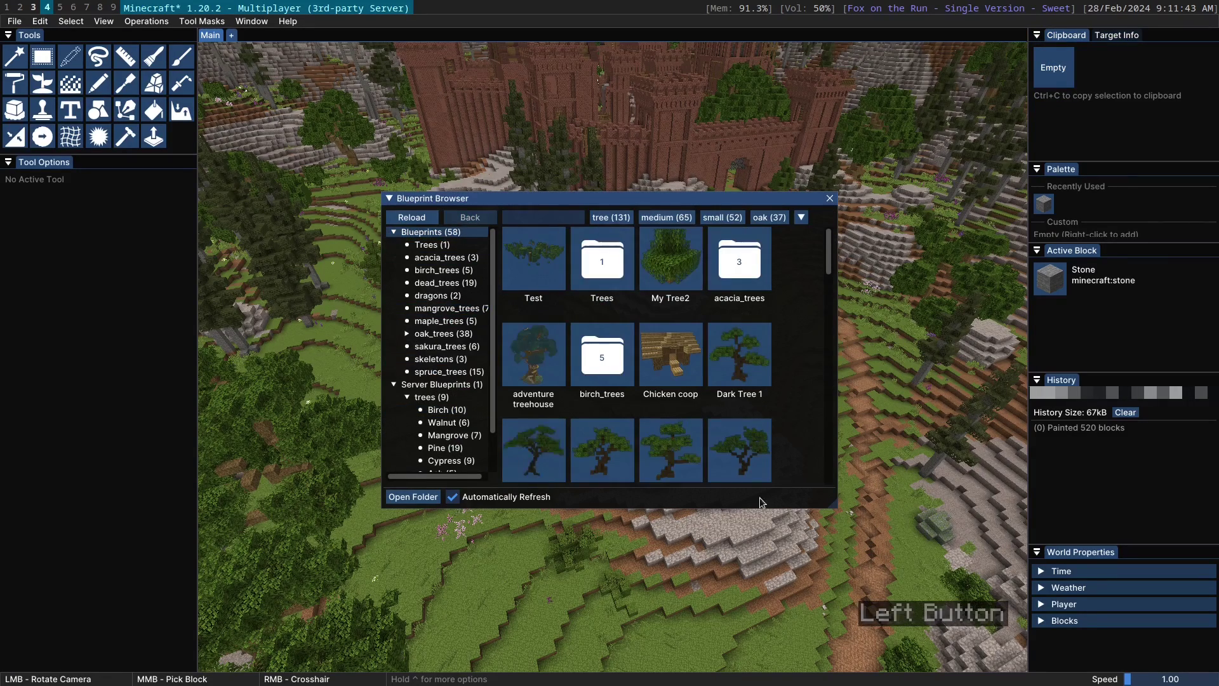
{"action": "right_click", "coordinate": [682, 355]}
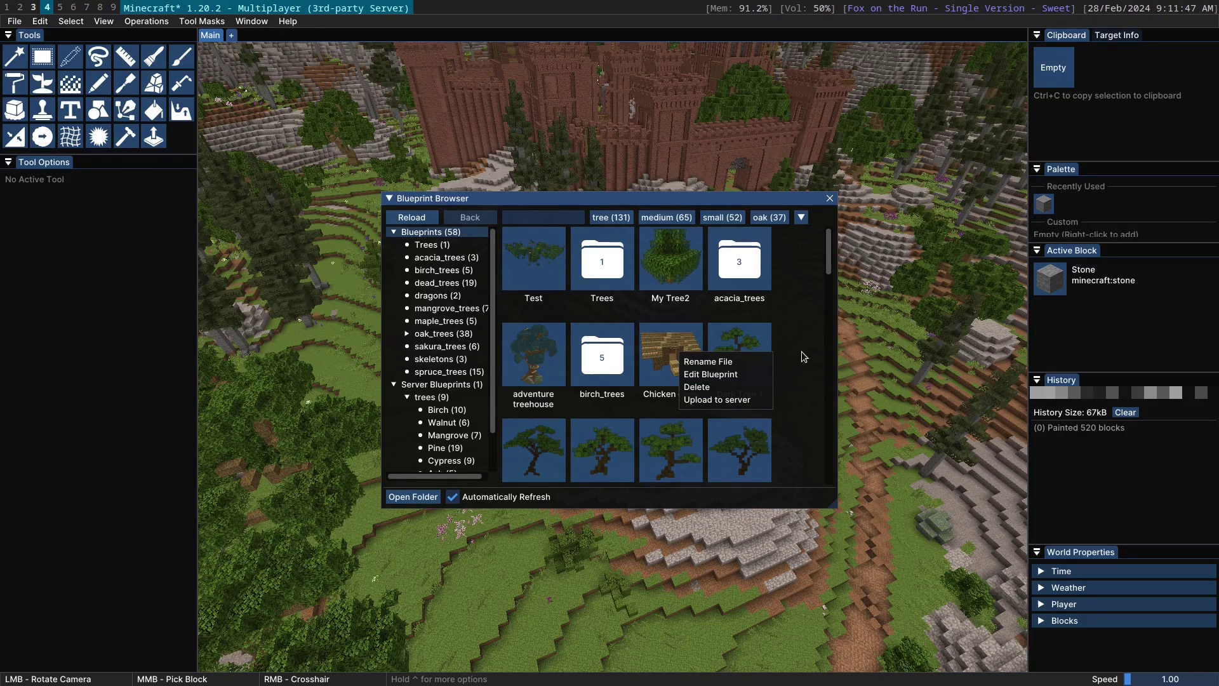
{"action": "left_click", "coordinate": [806, 355]}
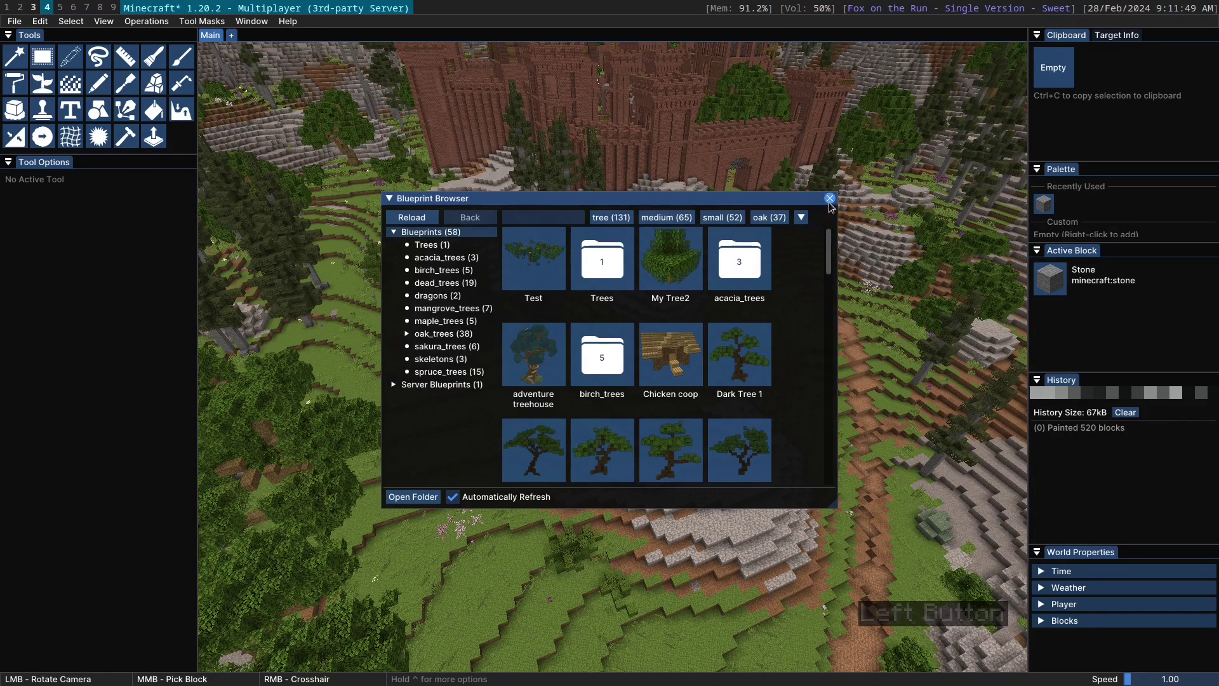
Close the browser, try Freehand Select, Weld and Painter, then bring up the Keybinds window
{"action": "left_click", "coordinate": [832, 199]}
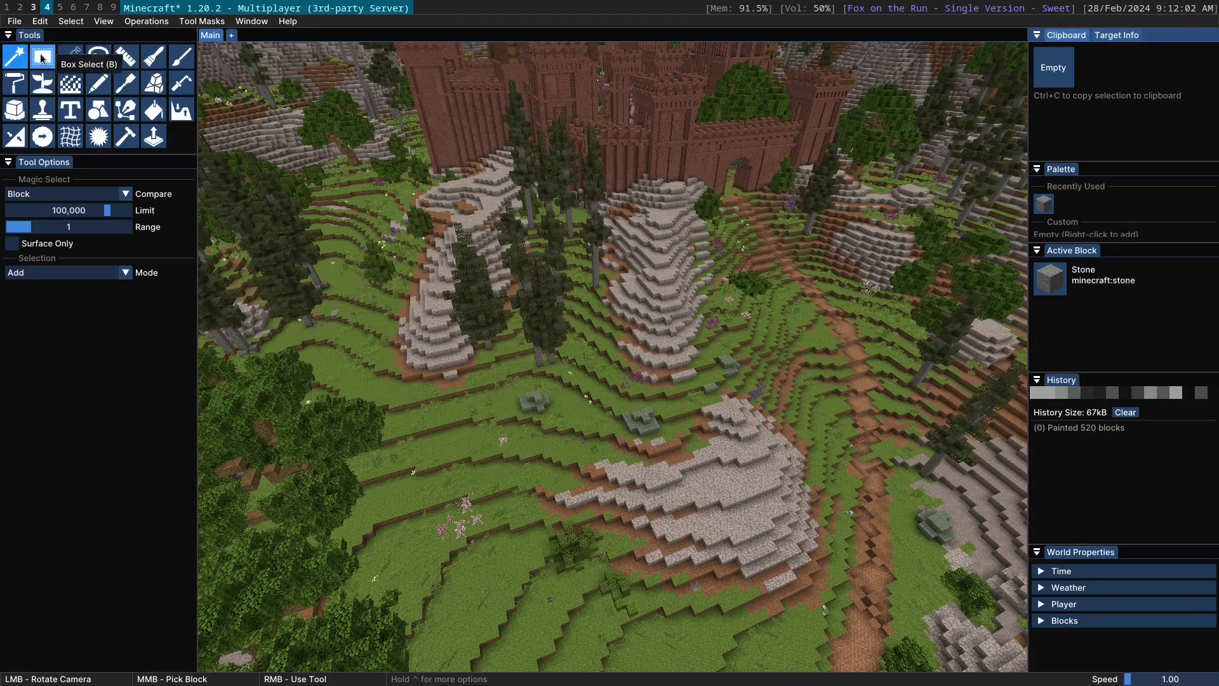
{"action": "left_click", "coordinate": [581, 288]}
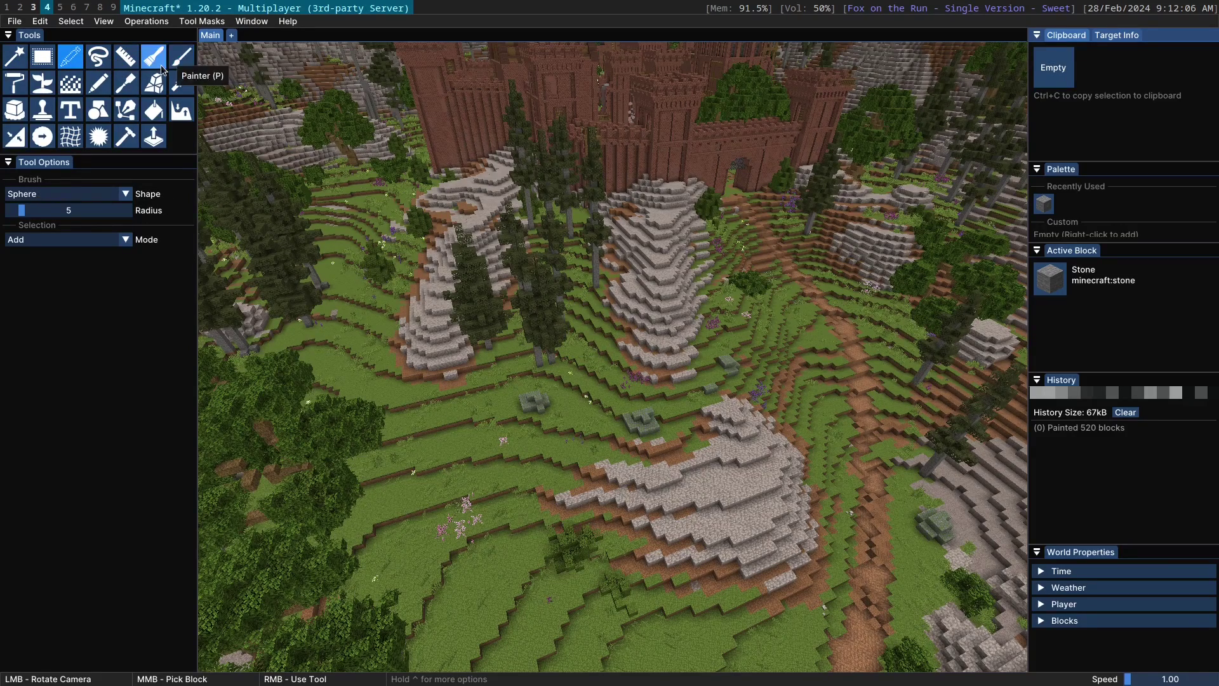
{"action": "left_click", "coordinate": [148, 50]}
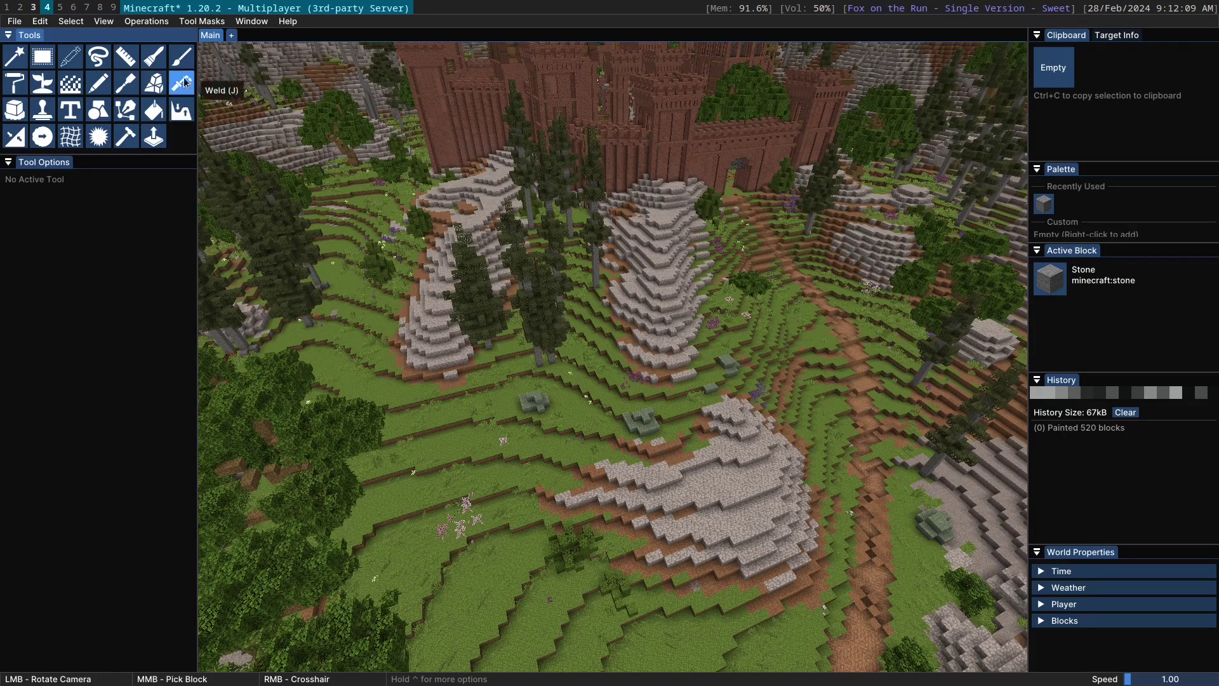
{"action": "left_click", "coordinate": [158, 56]}
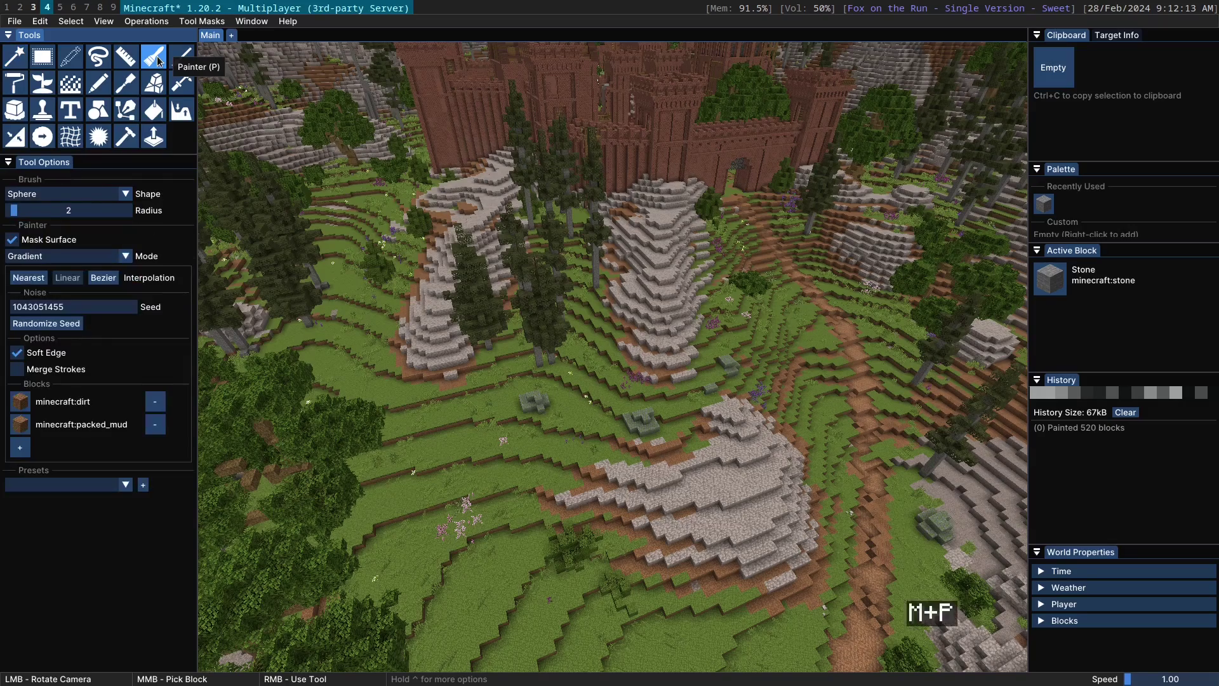
{"action": "left_click", "coordinate": [162, 61]}
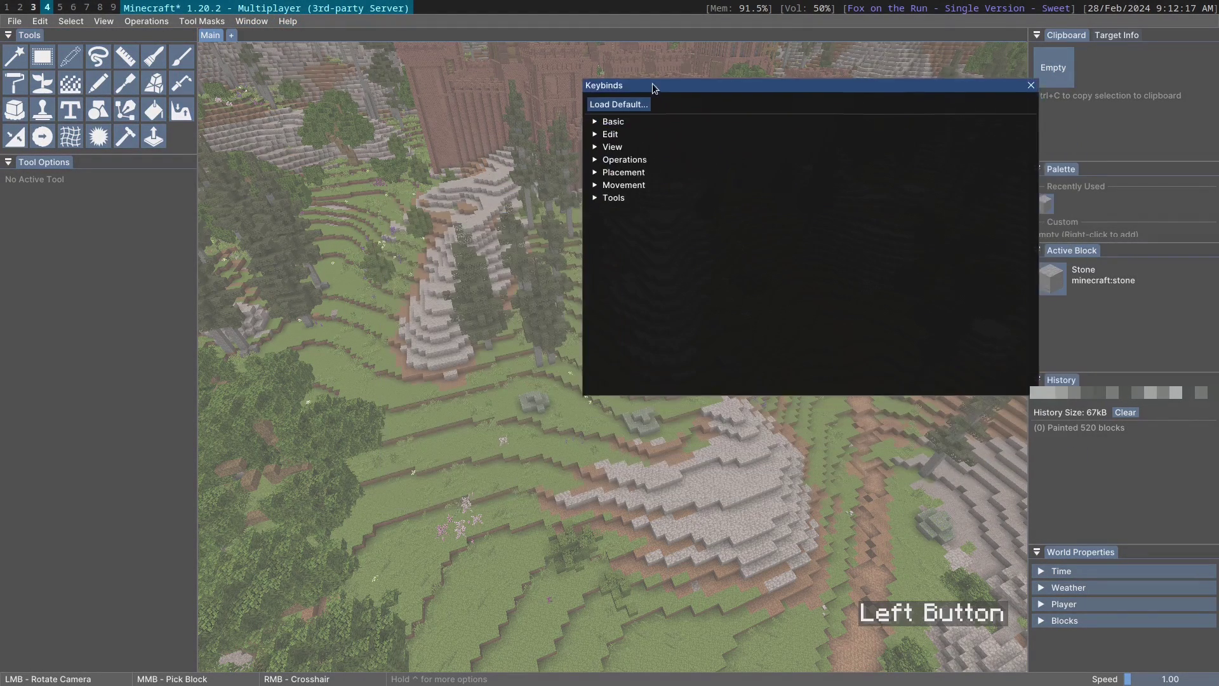
Bind the Swap To Last Tool action to the Tab key in the Tools keybinds
{"action": "scroll", "scroll_direction": "down", "scroll_amount": 3}
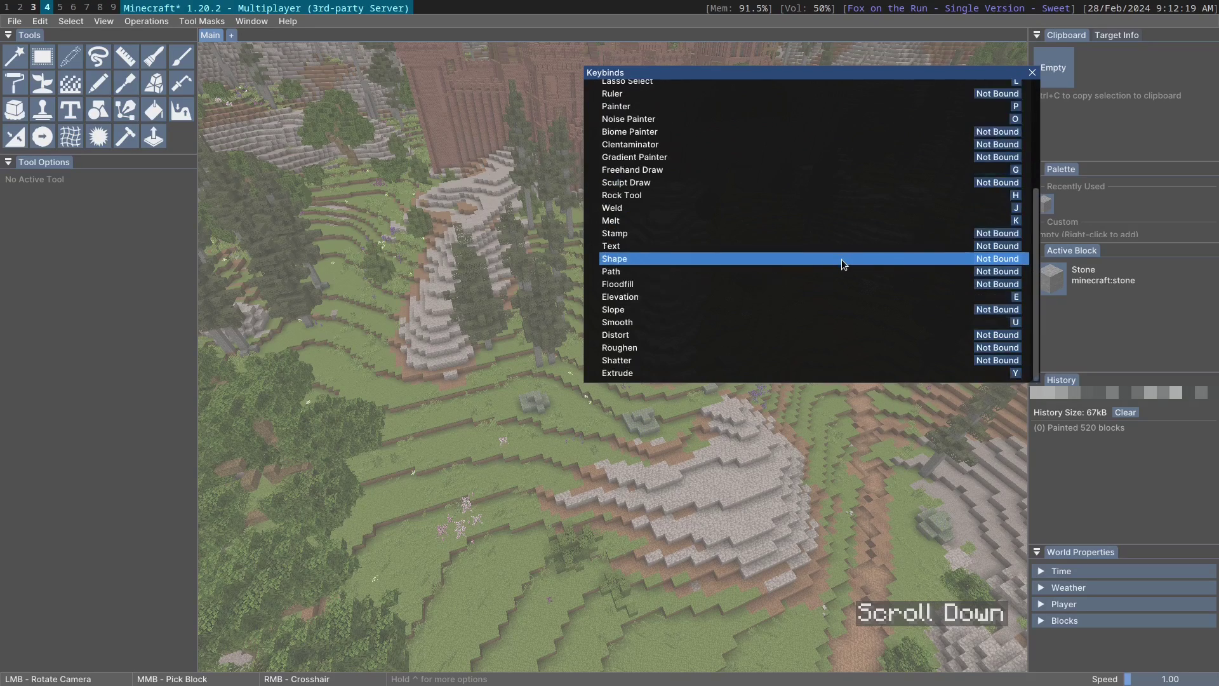
{"action": "scroll", "scroll_direction": "up", "scroll_amount": 3}
{"action": "scroll", "scroll_direction": "down", "scroll_amount": 3}
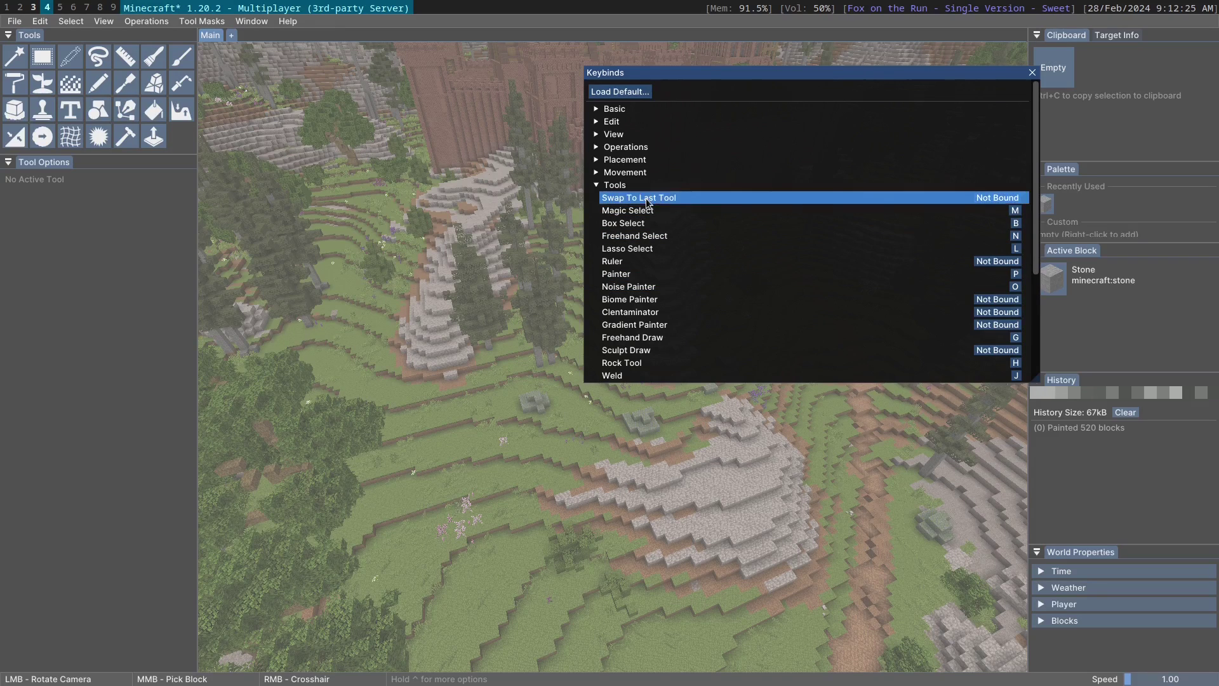
{"action": "left_click", "coordinate": [1001, 203]}
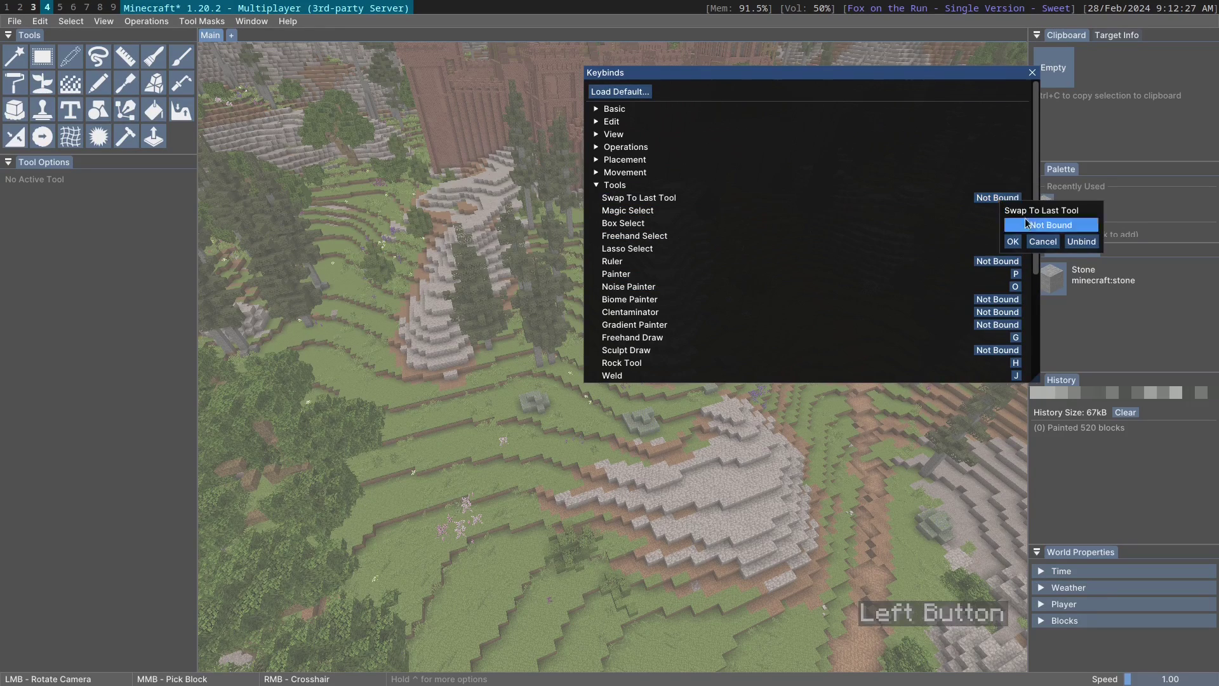
{"action": "key", "text": "Tab"}
{"action": "left_click", "coordinate": [1011, 250]}
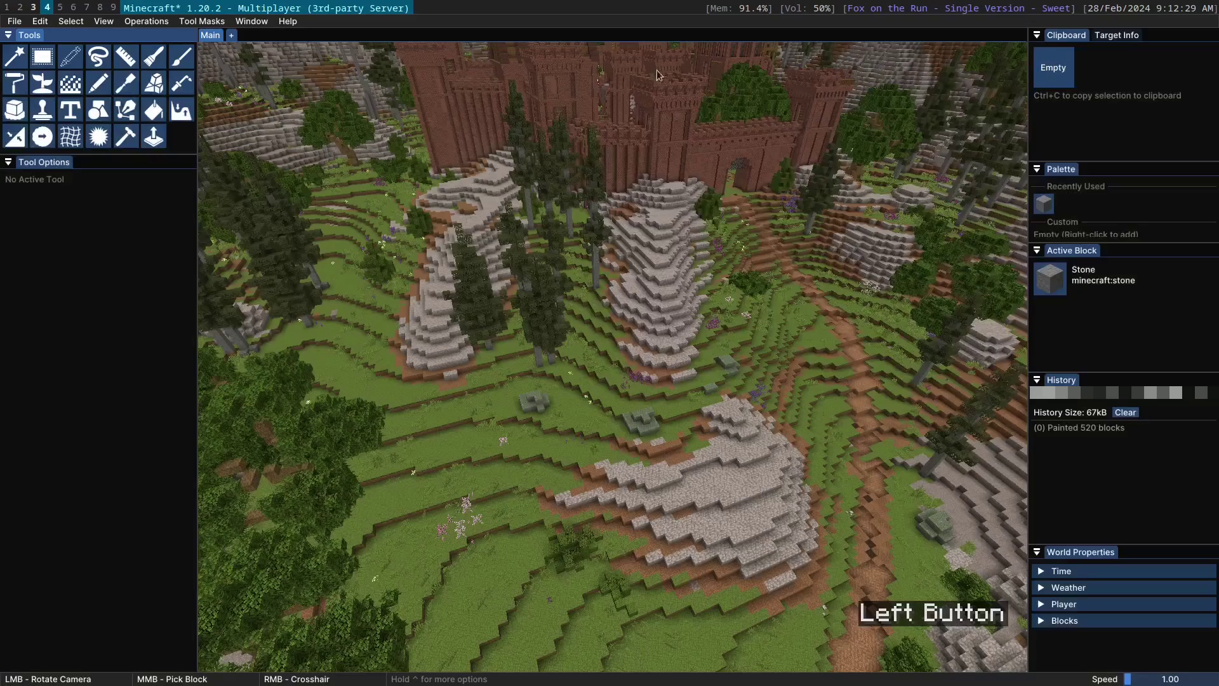
Test the Tab shortcut with Magic Select, review keybinds, and leave the editor for plain game view
{"action": "left_click", "coordinate": [170, 57]}
{"action": "key", "text": "Tab"}
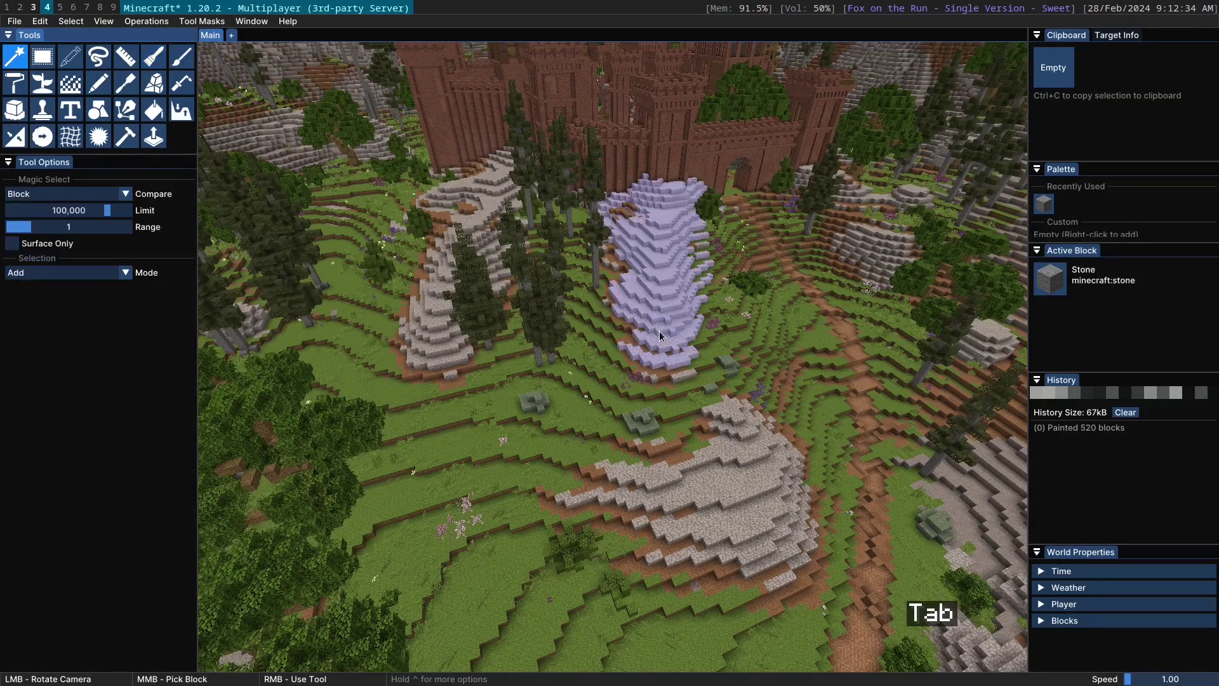
{"action": "key", "text": "Tab"}
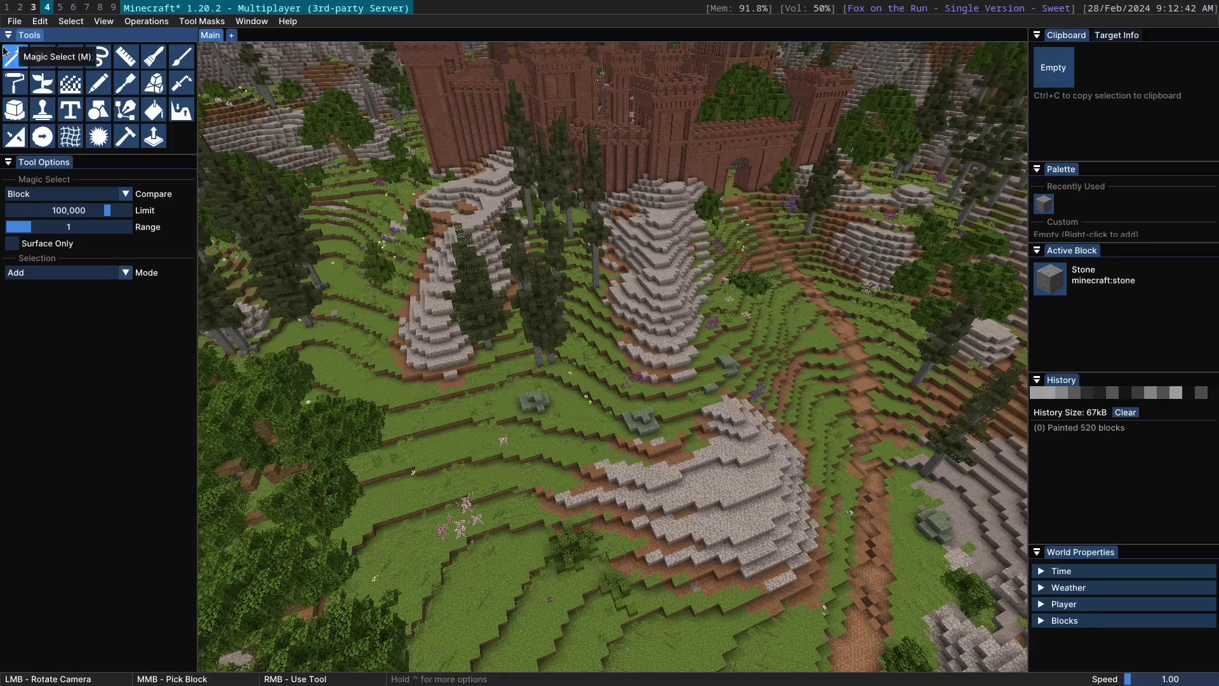
{"action": "left_click", "coordinate": [18, 49]}
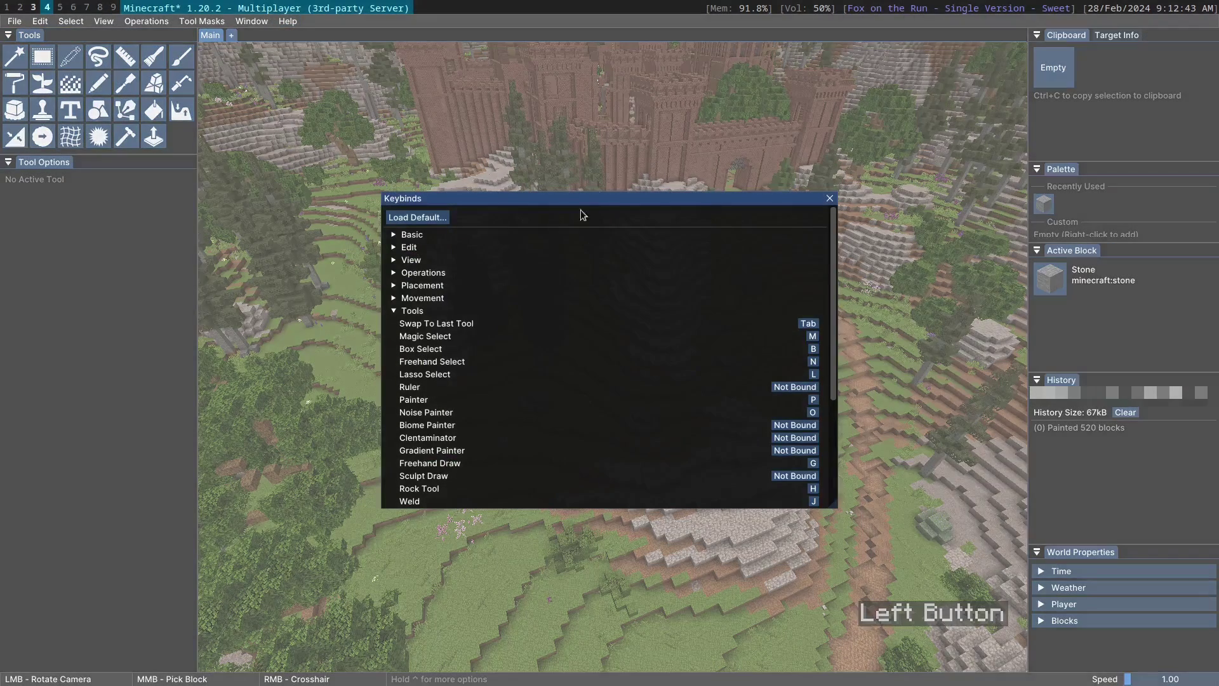
{"action": "left_click", "coordinate": [807, 327]}
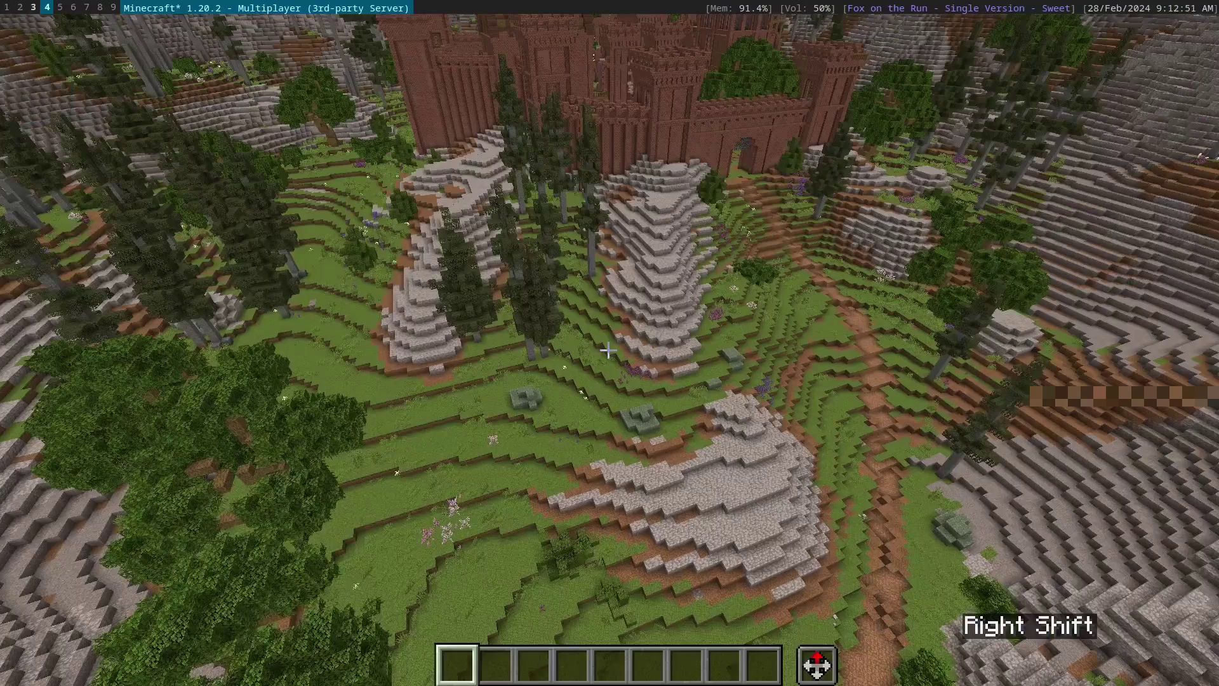
Search the creative inventory's item tab for 'stone'
{"action": "key", "text": "e"}
{"action": "left_click", "coordinate": [768, 200]}
{"action": "key", "text": "BackSpace"}
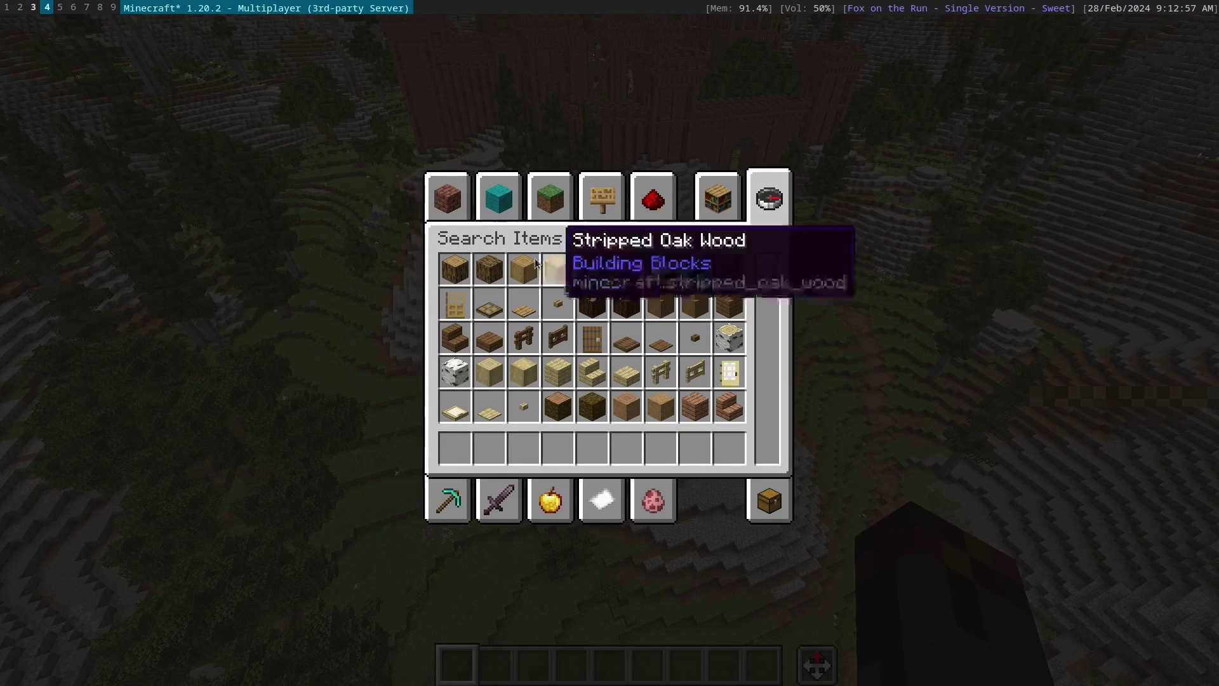
{"action": "type", "text": "T+O+N"}
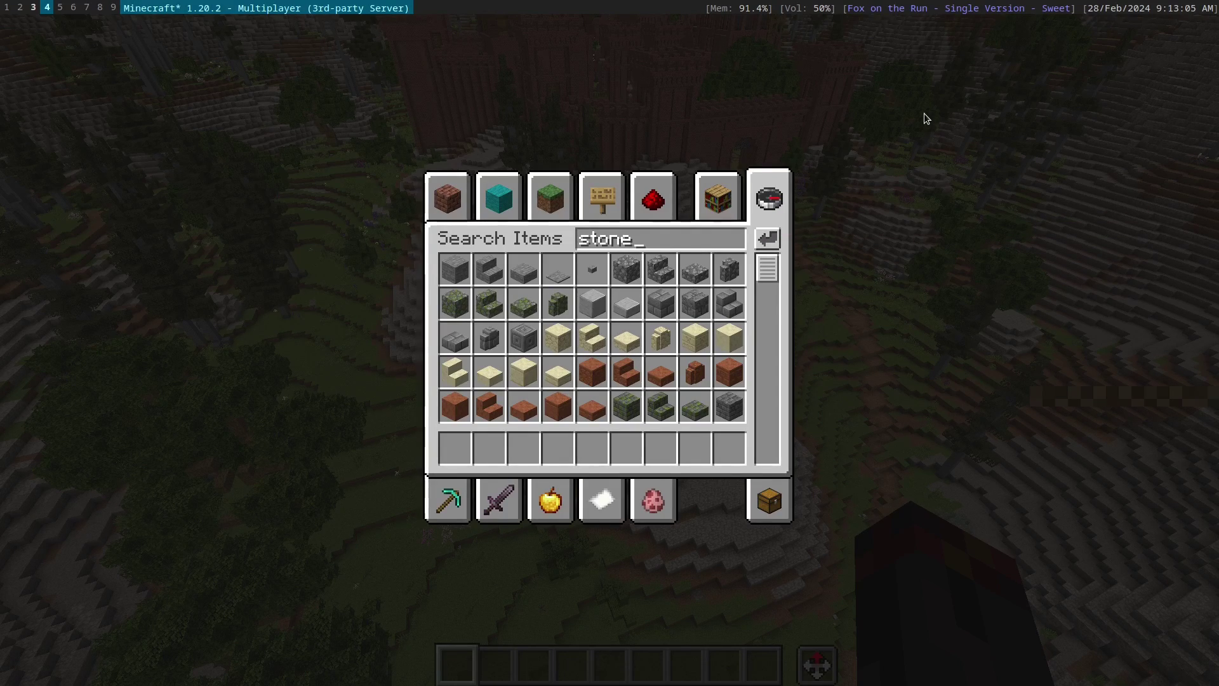
{"action": "key", "text": "Return"}
{"action": "key", "text": "w"}
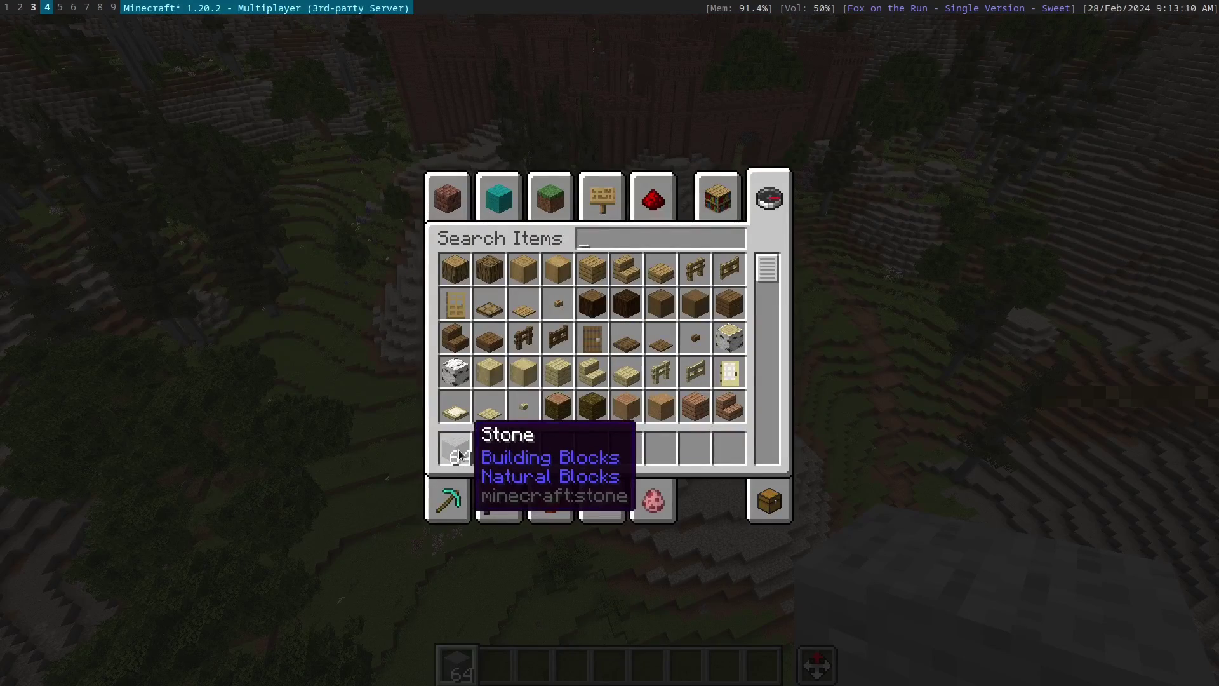
Clear the old stone out of the hotbar and leave the inventory
{"action": "left_click", "coordinate": [461, 450]}
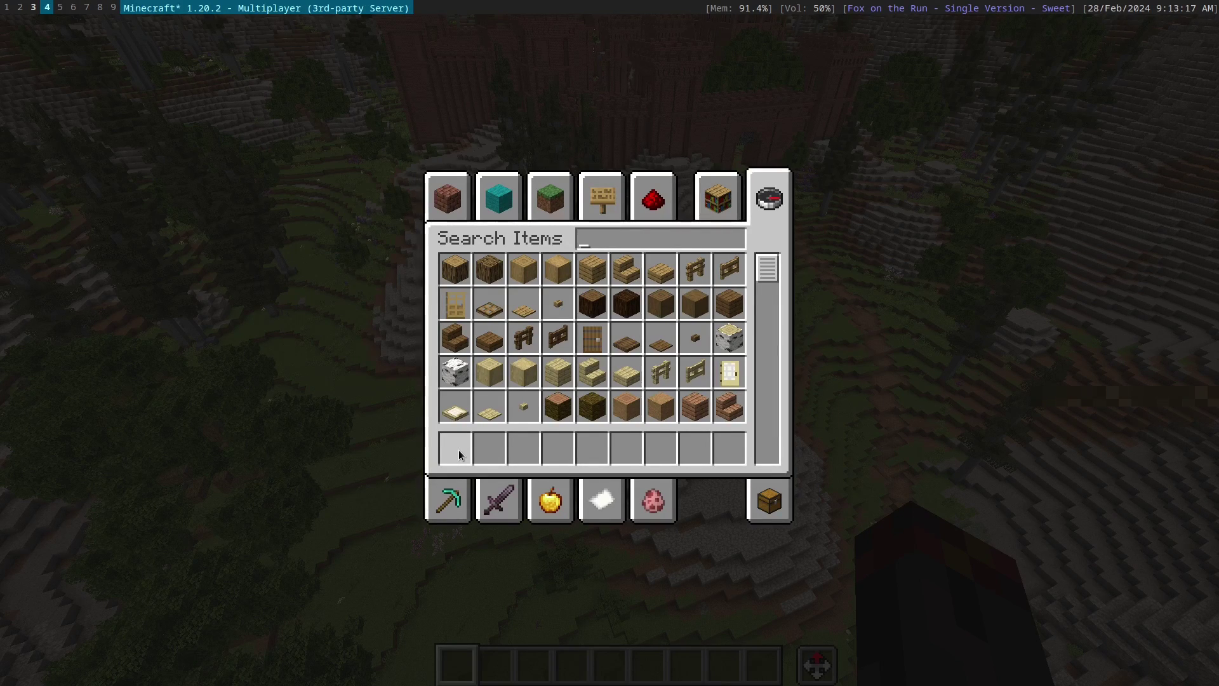
{"action": "key", "text": "space"}
{"action": "key", "text": "Return"}
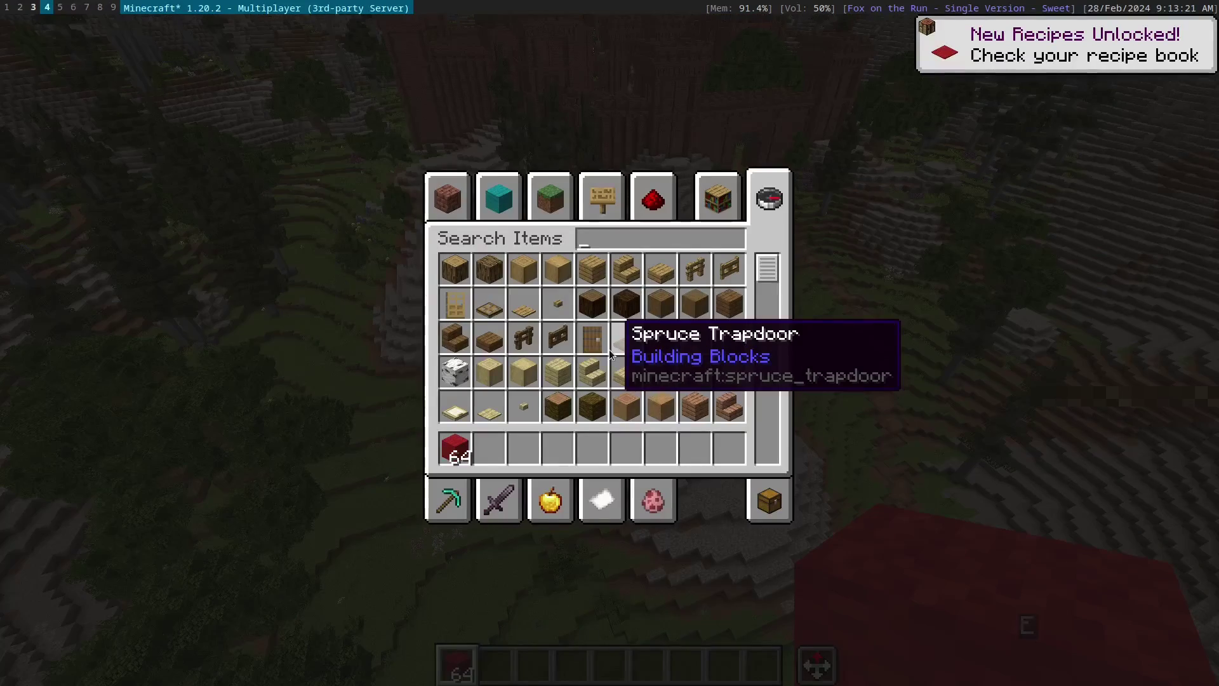
{"action": "key", "text": "Return"}
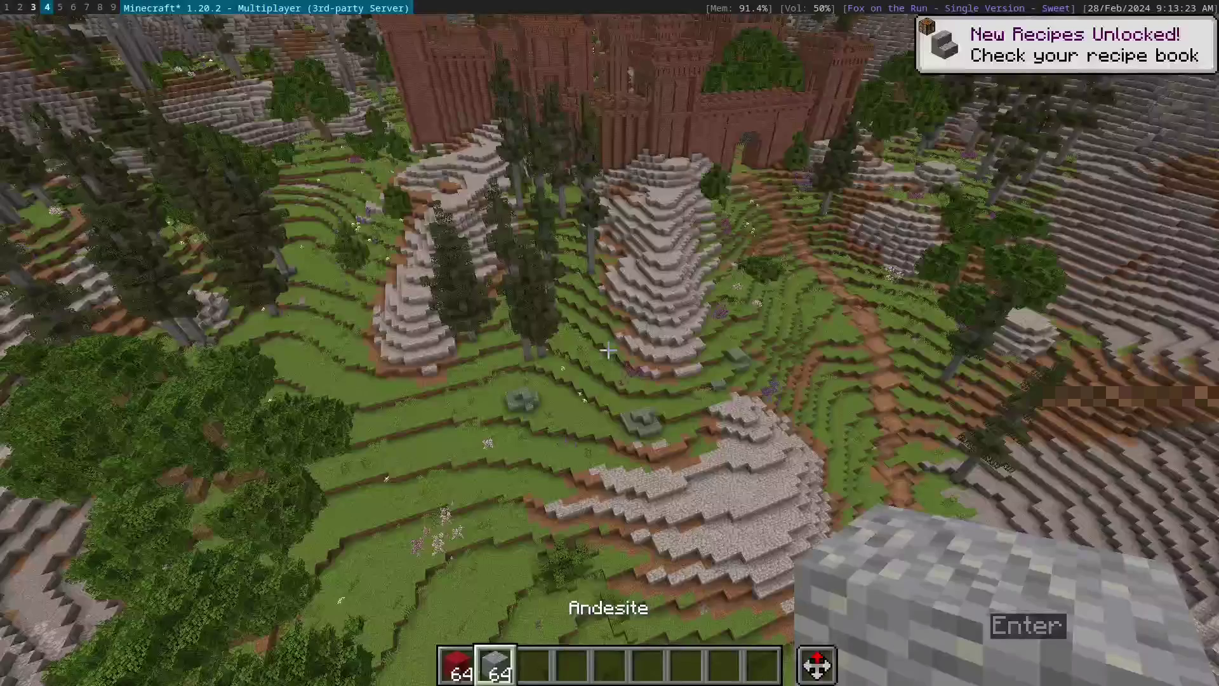
{"action": "key", "text": "ctrl+w"}
Take a fresh stack of Stone into the hotbar, close the inventory and fly over the mountains
{"action": "key", "text": "e"}
{"action": "left_click", "coordinate": [492, 441]}
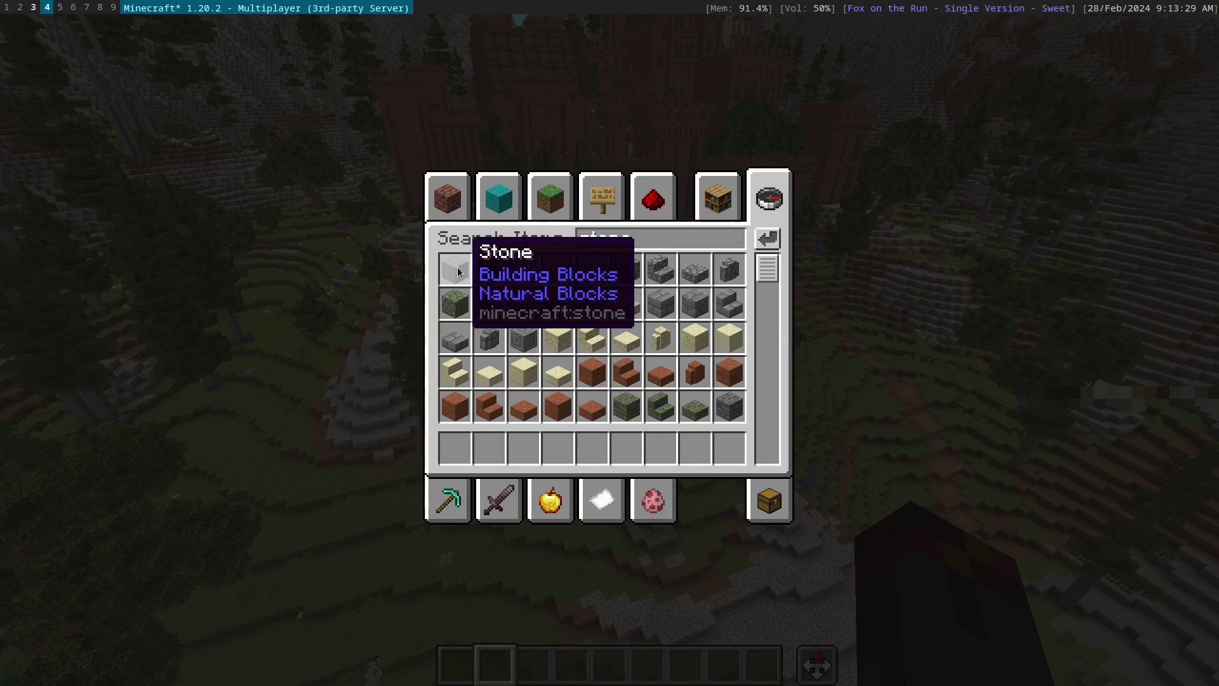
{"action": "left_click", "coordinate": [458, 271]}
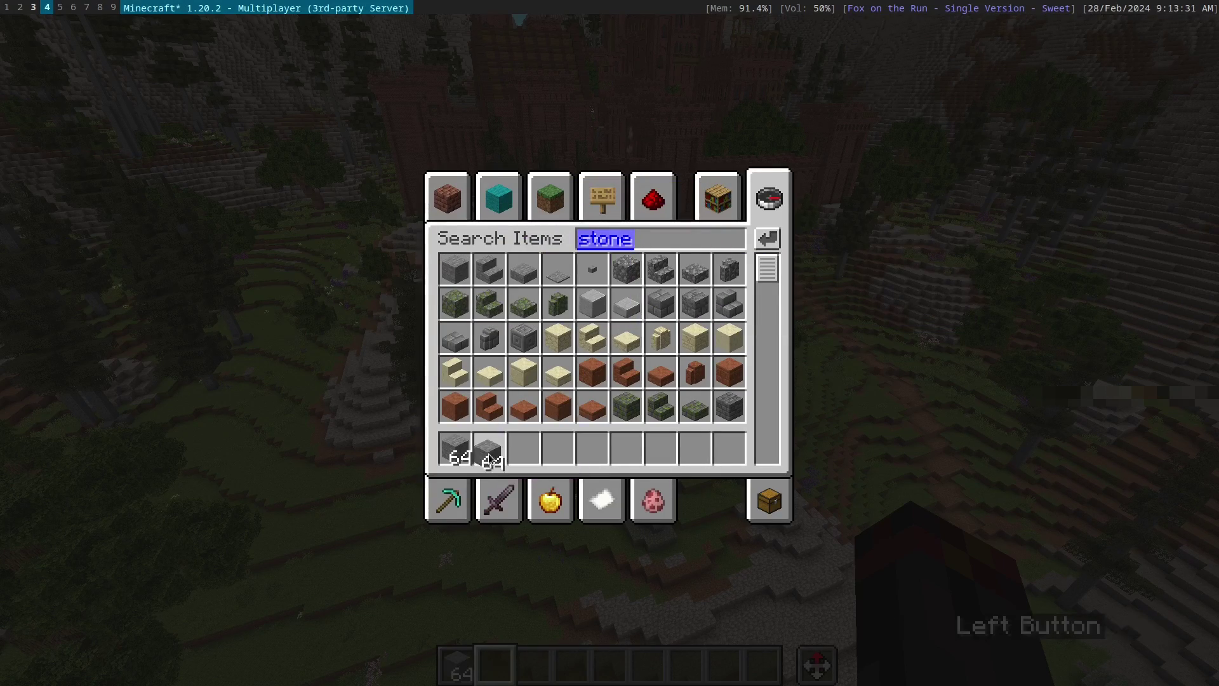
{"action": "key", "text": "Escape"}
{"action": "key", "text": "w"}
{"action": "key", "text": "ctrl+a"}
{"action": "key", "text": "ctrl+space"}
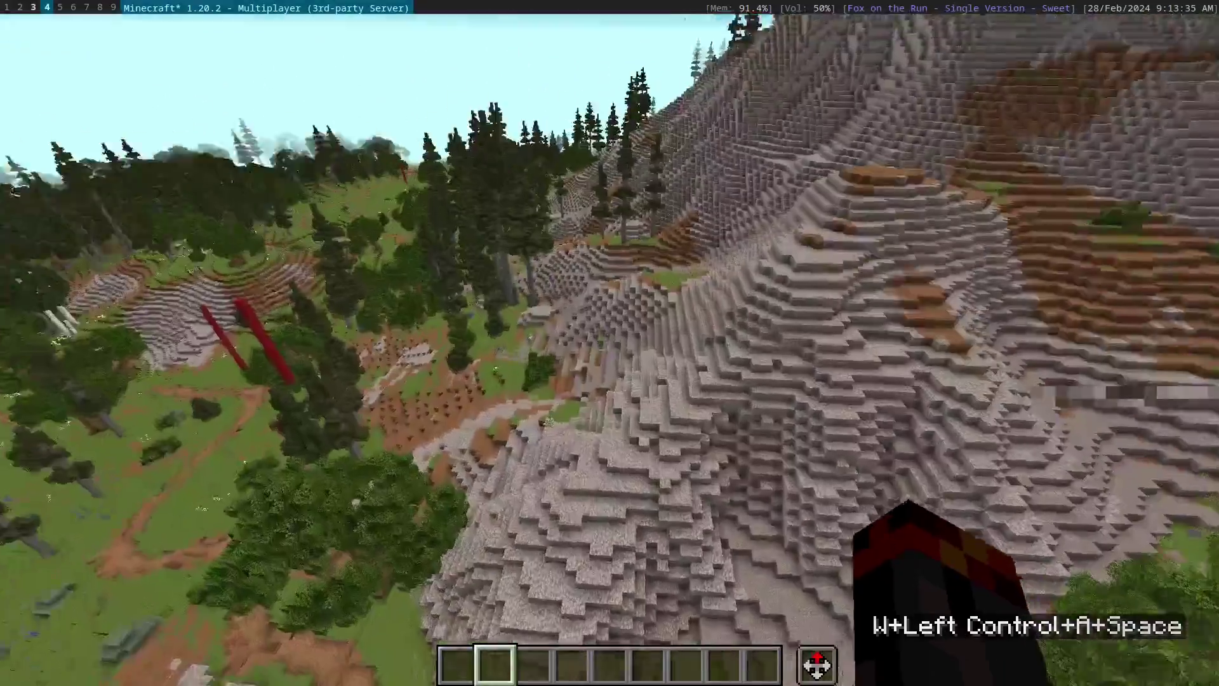
{"action": "key", "text": "F10"}
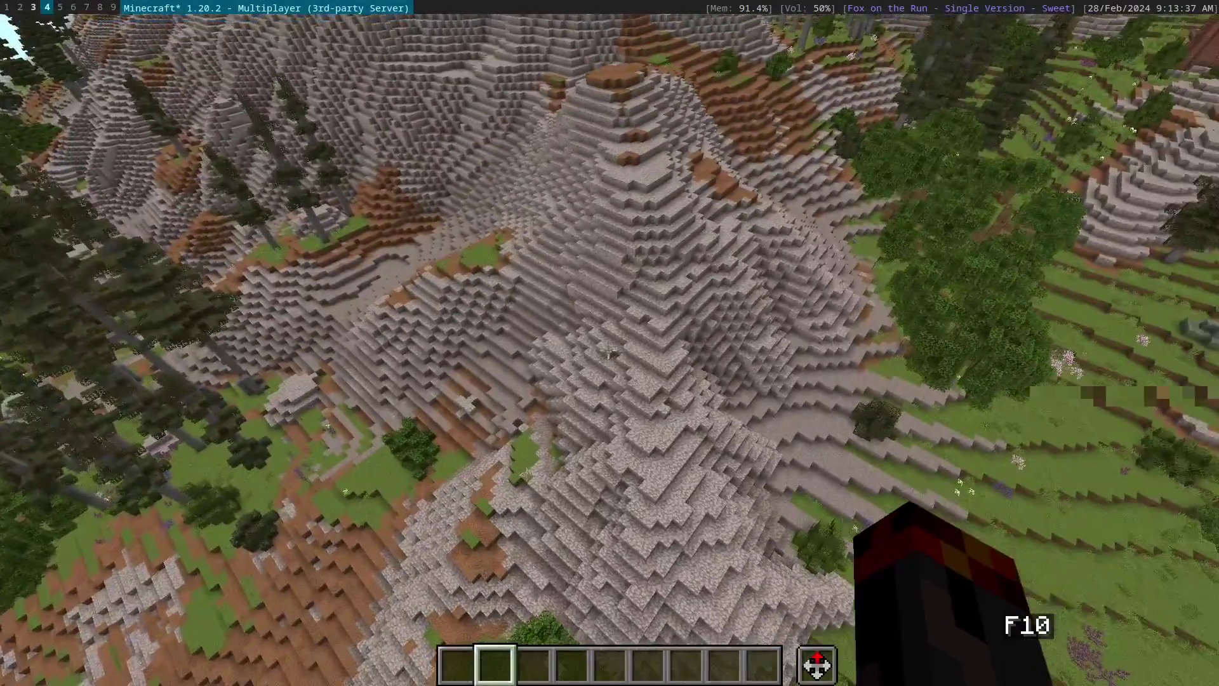
Fly around the mountainside and descend onto the dirt hilltop
{"action": "key", "text": "w"}
{"action": "key", "text": "ctrl+d"}
{"action": "key", "text": "ctrl+Tab"}
{"action": "key", "text": "d"}
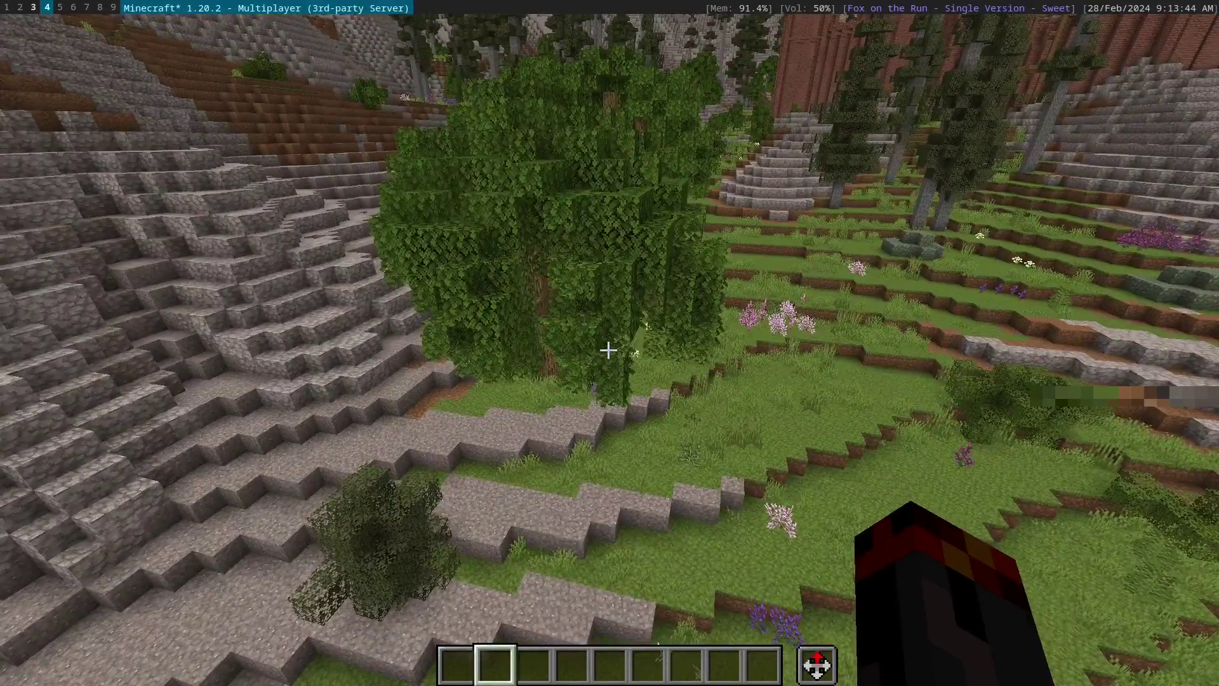
{"action": "key", "text": "ctrl+w"}
{"action": "key", "text": "ctrl+space"}
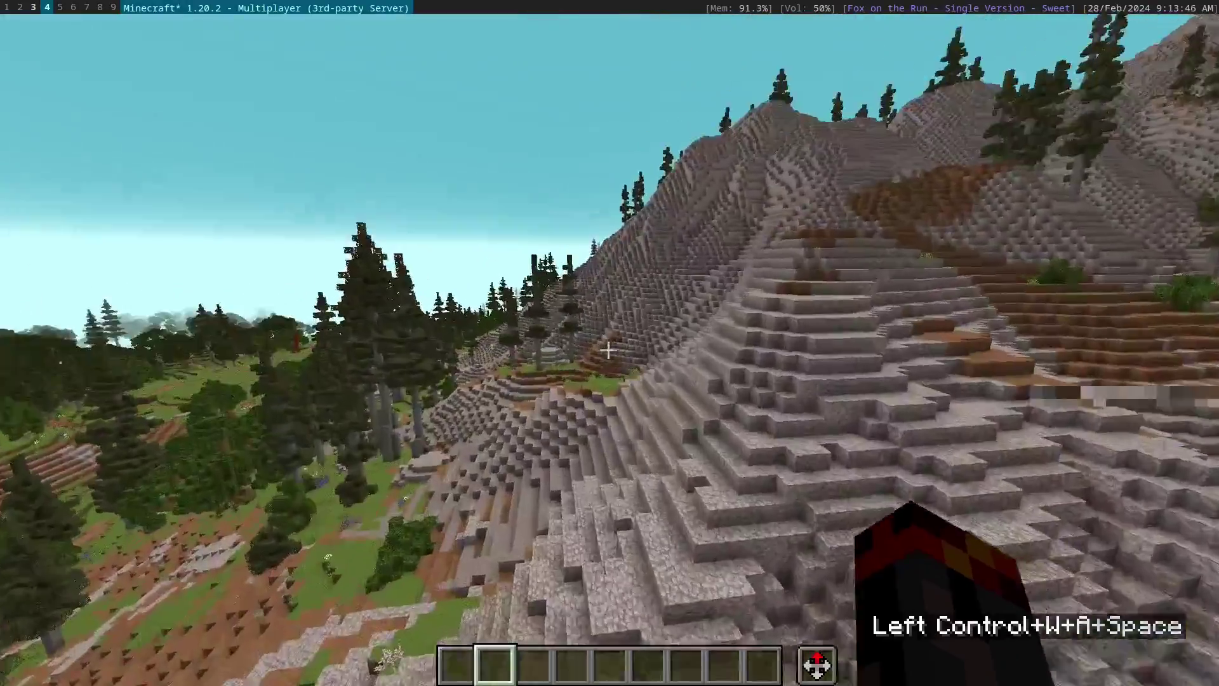
{"action": "key", "text": "ctrl+space"}
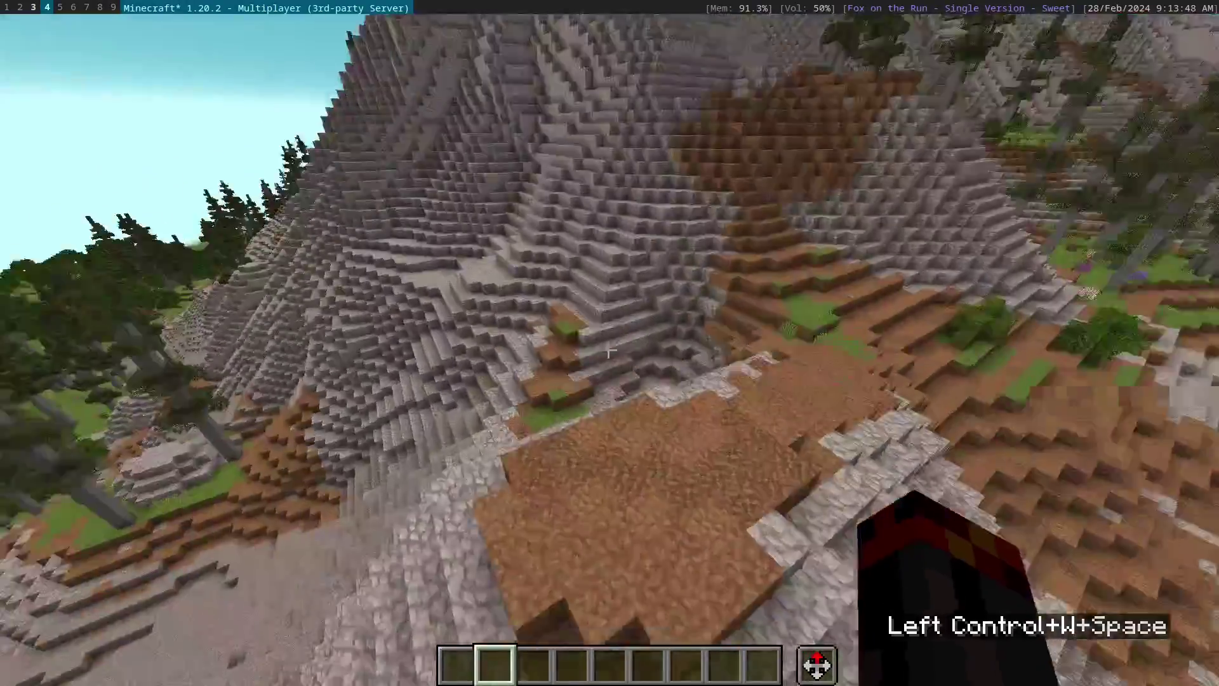
{"action": "key", "text": "shift+w"}
{"action": "key", "text": "space"}
{"action": "key", "text": "s"}
{"action": "key", "text": "super+space"}
{"action": "left_click", "coordinate": [397, 300]}
Grab Oak Stairs from the creative inventory, test-place one on the dirt, then fly back toward the castle
{"action": "key", "text": "e"}
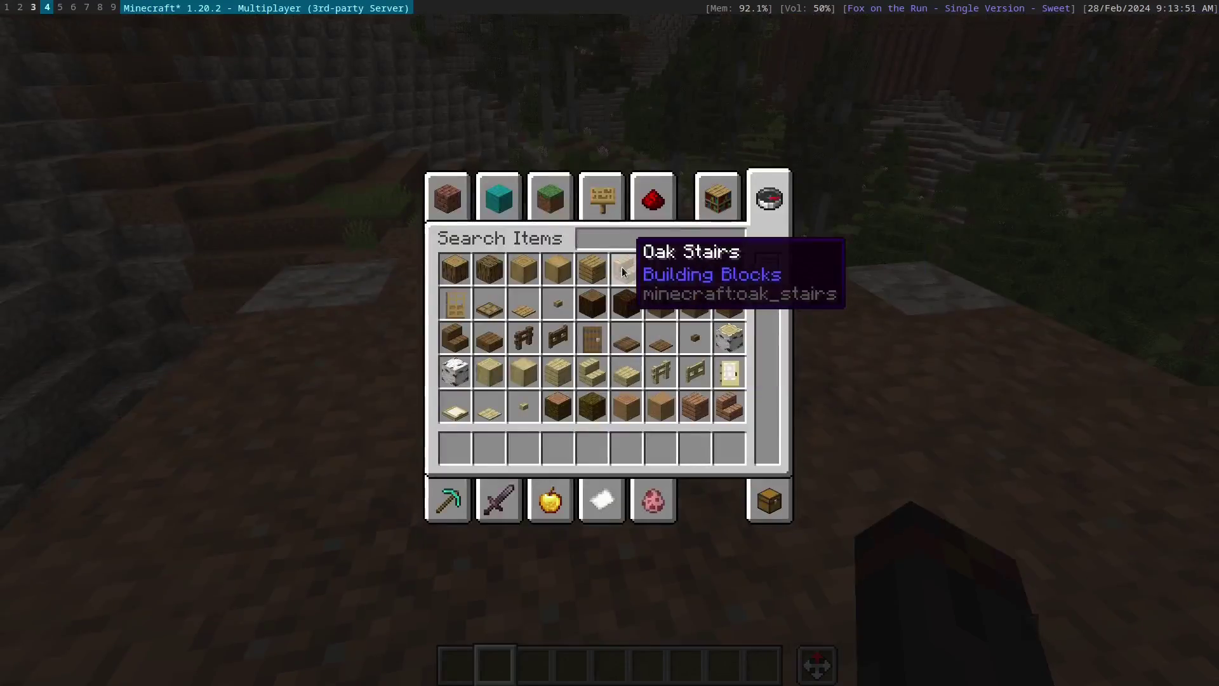
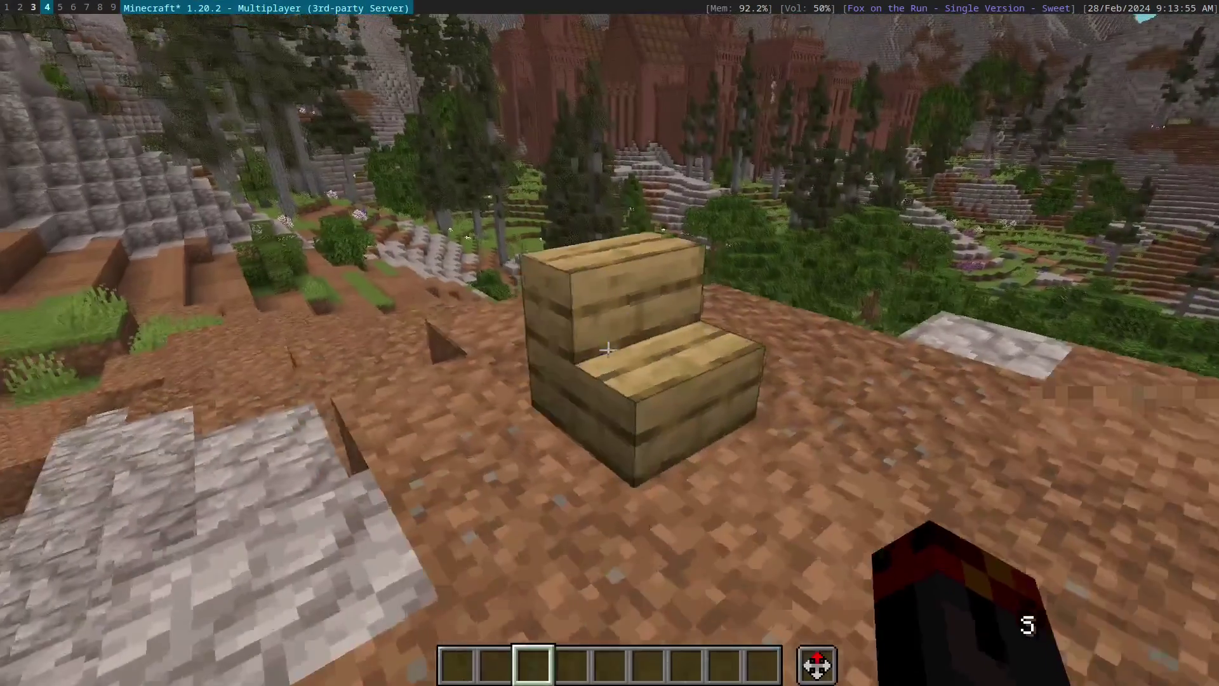
{"action": "key", "text": "ctrl+c"}
{"action": "key", "text": "w"}
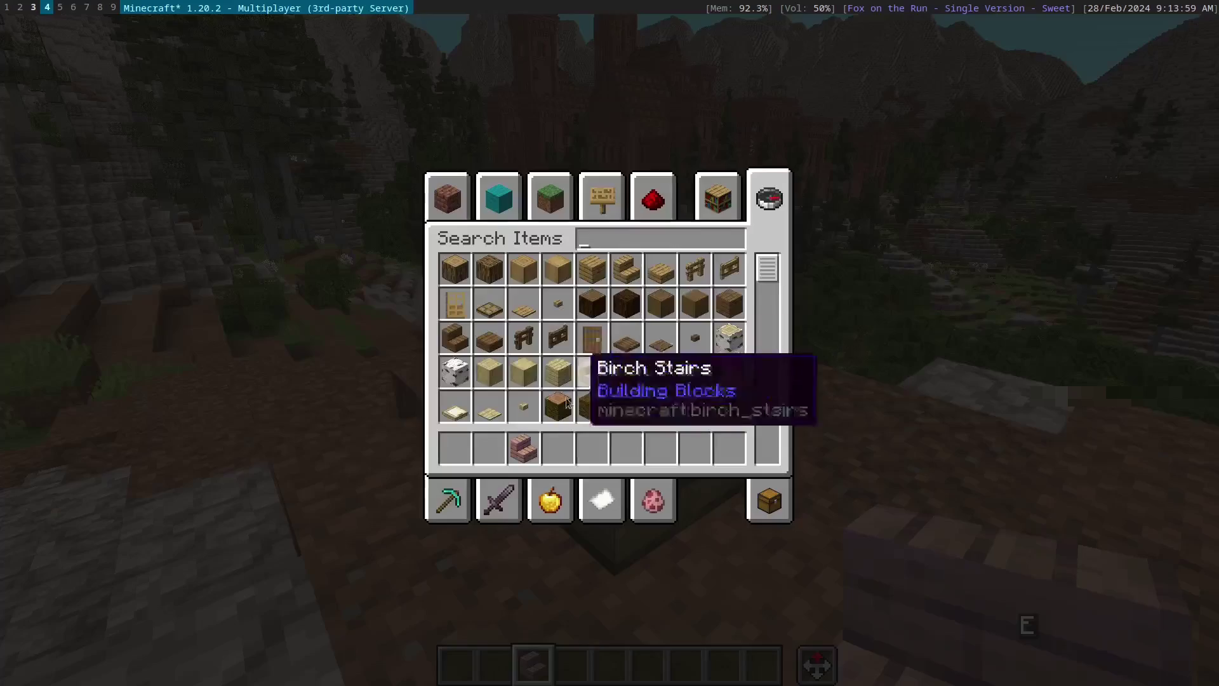
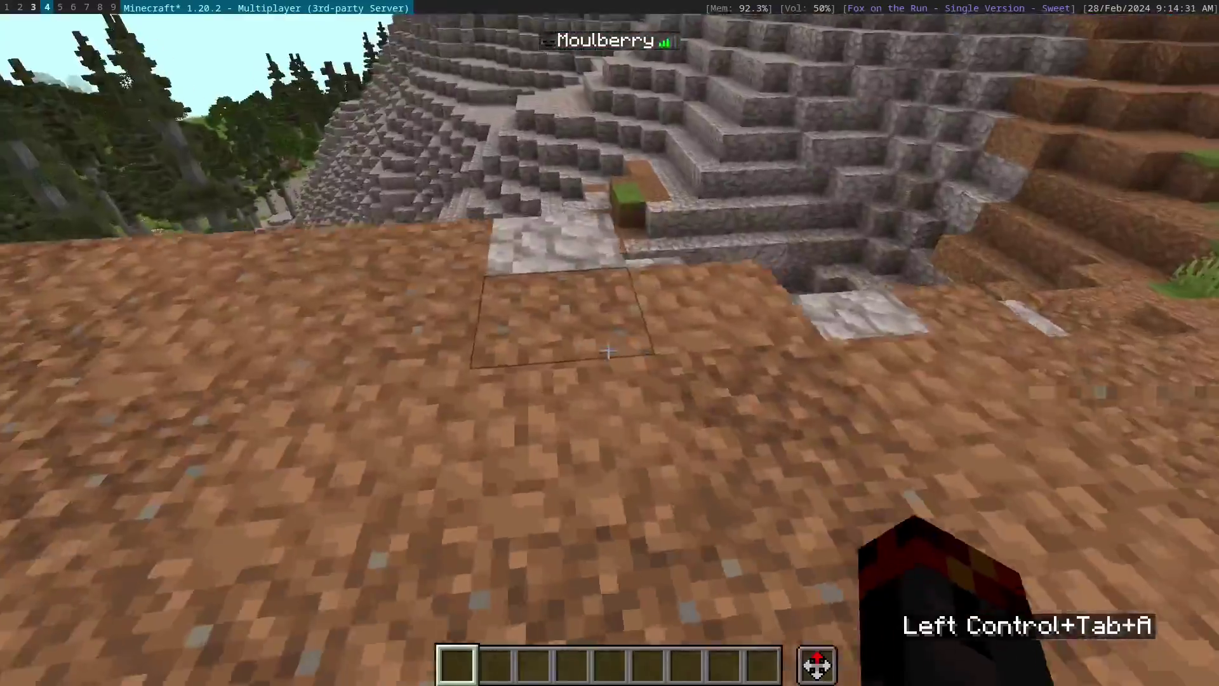
{"action": "key", "text": "ctrl+w"}
{"action": "key", "text": "ctrl+d"}
{"action": "key", "text": "ctrl+space"}
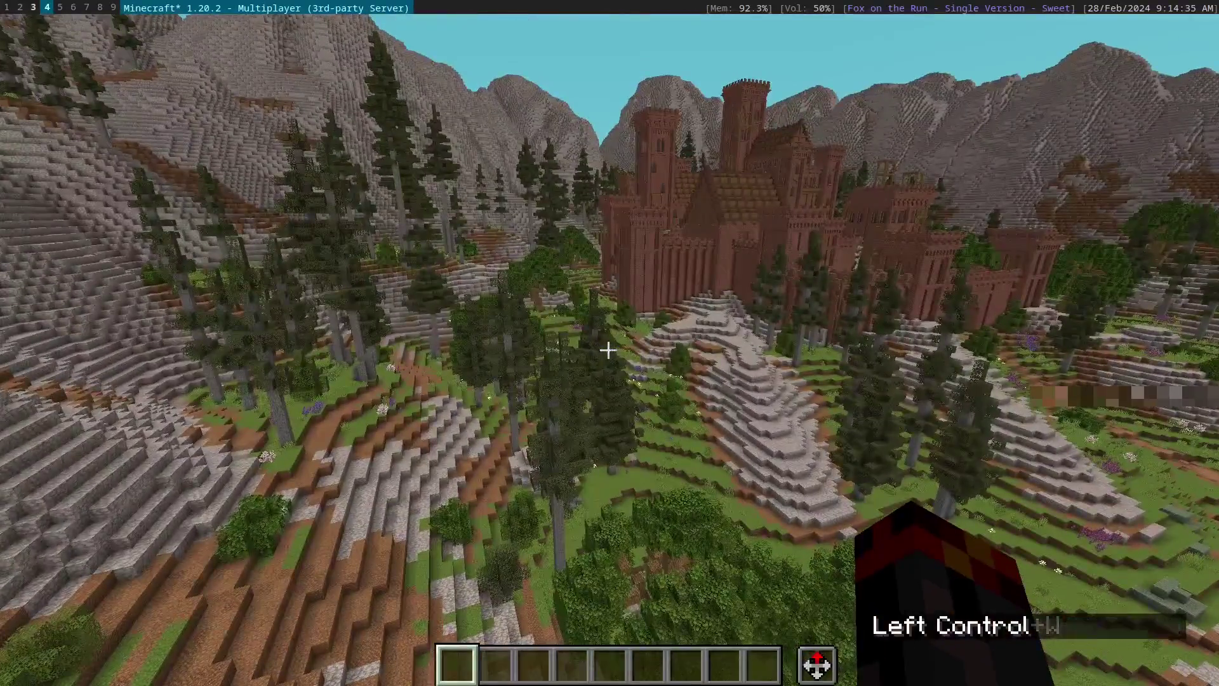
Fly to the rocky mountainside and mark the two corners of a box selection
{"action": "key", "text": "ctrl+w"}
{"action": "key", "text": "ctrl+d"}
{"action": "key", "text": "1"}
{"action": "scroll", "scroll_direction": "up", "scroll_amount": 3}
{"action": "key", "text": "w"}
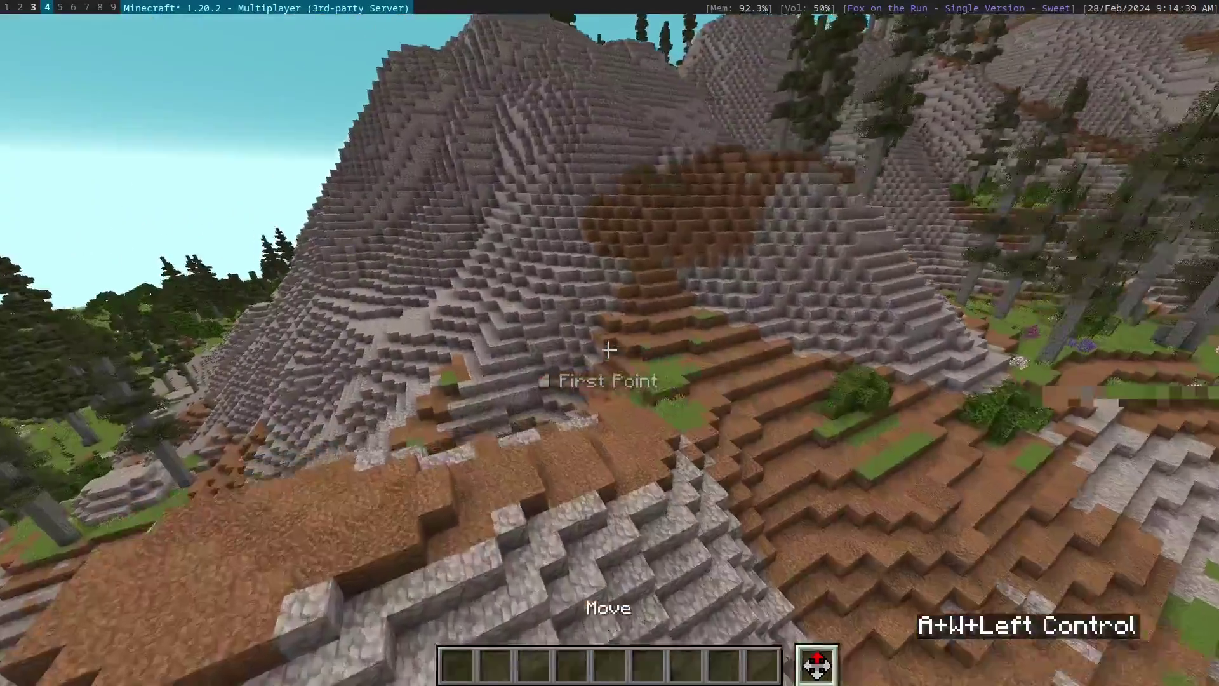
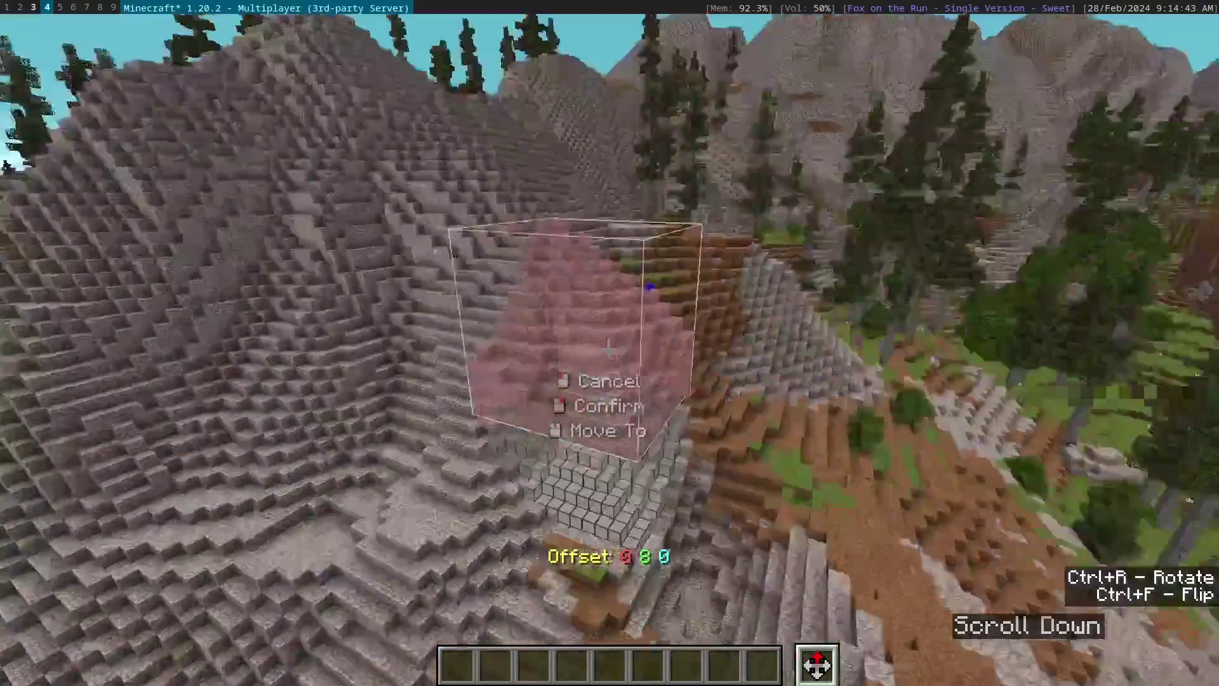
{"action": "key", "text": "w"}
{"action": "key", "text": "ctrl+a"}
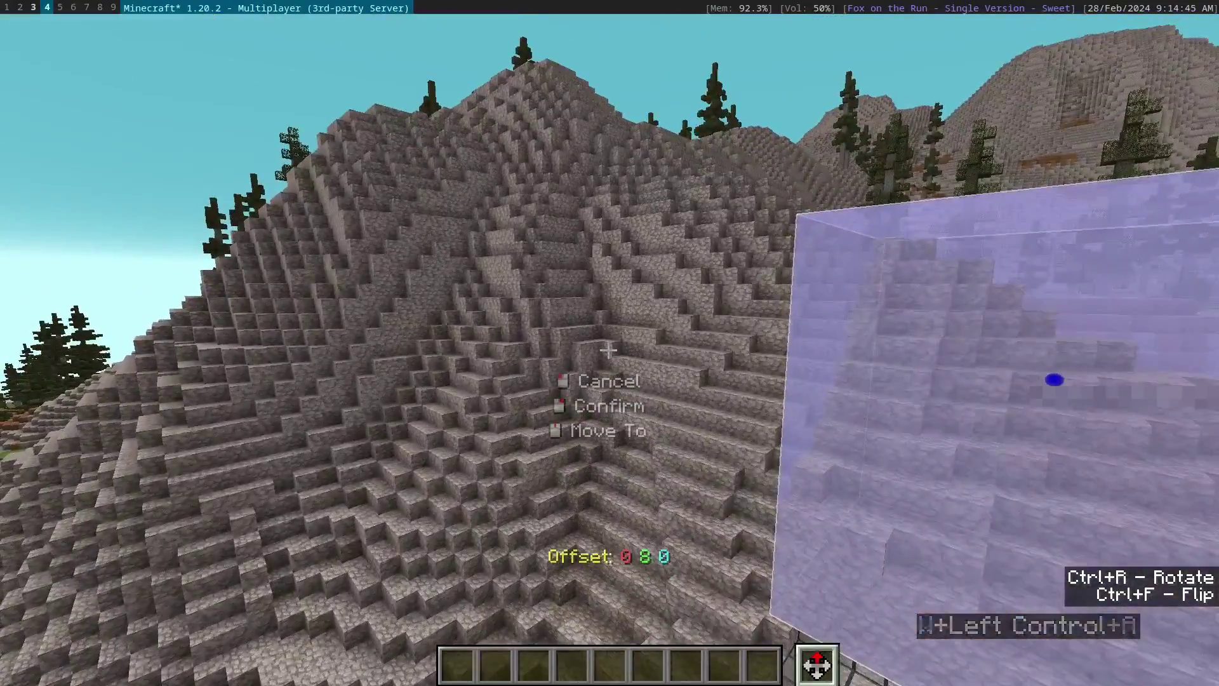
Fly around the mountainside to inspect the selection from several sides
{"action": "key", "text": "w"}
{"action": "key", "text": "ctrl+w"}
{"action": "key", "text": "ctrl+d"}
{"action": "key", "text": "ctrl+space"}
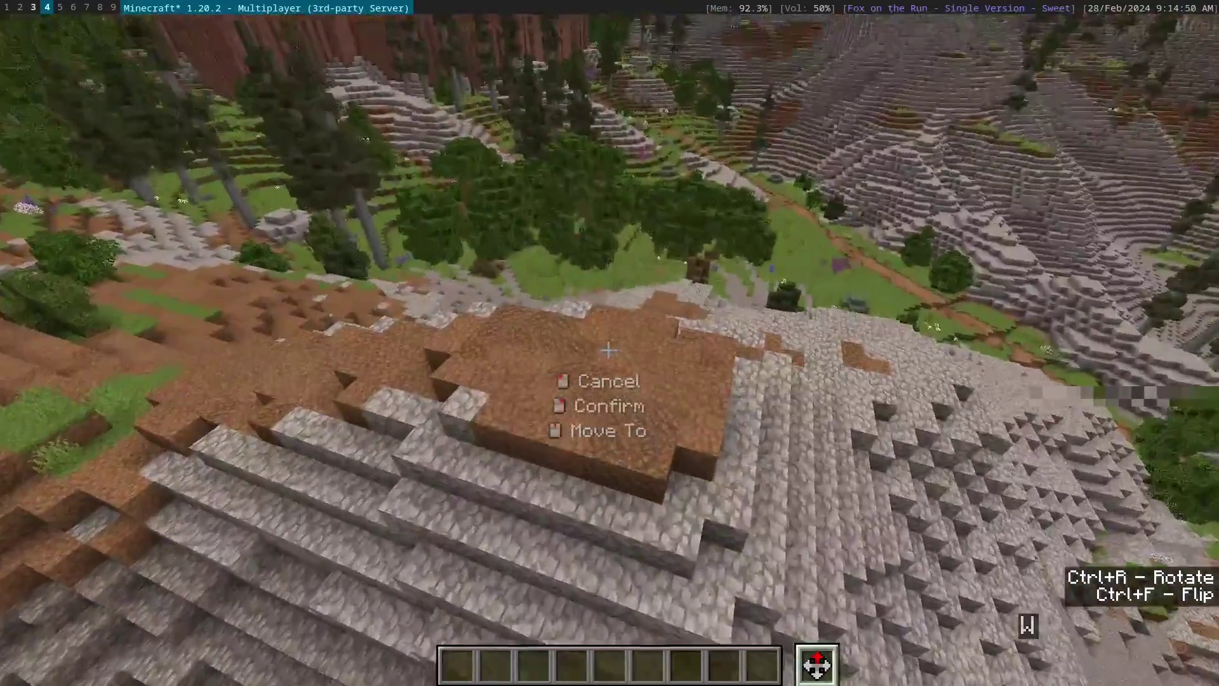
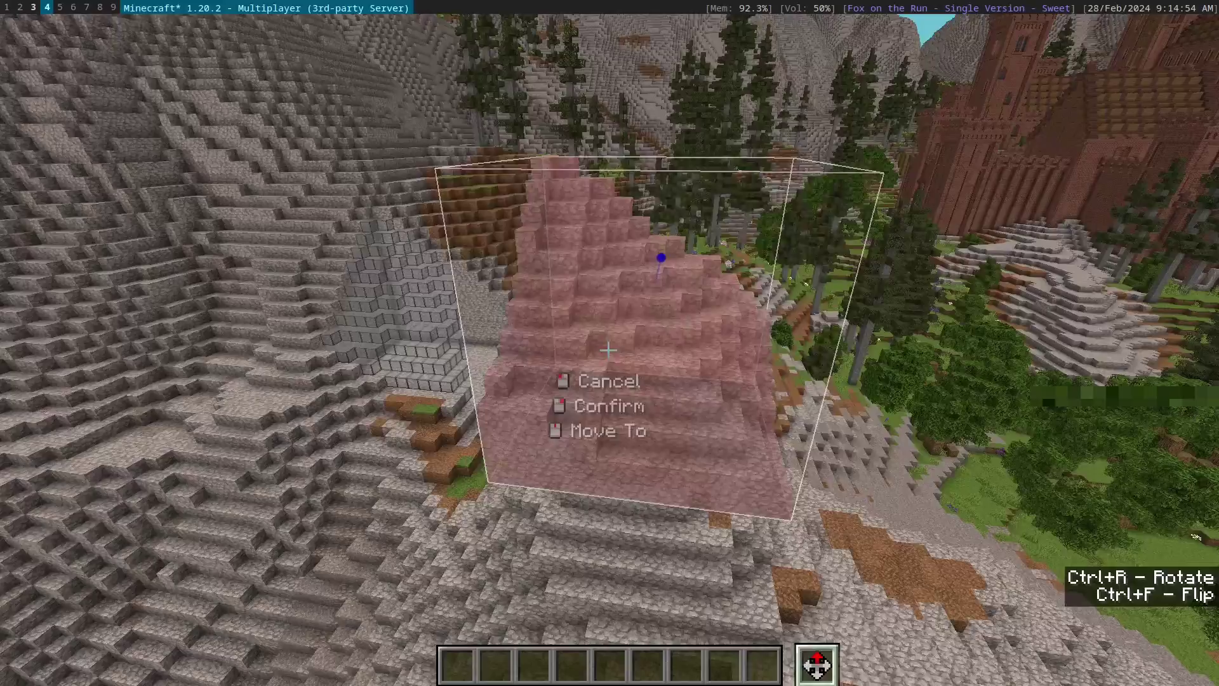
{"action": "key", "text": "a"}
{"action": "key", "text": "d"}
{"action": "key", "text": "ctrl+d"}
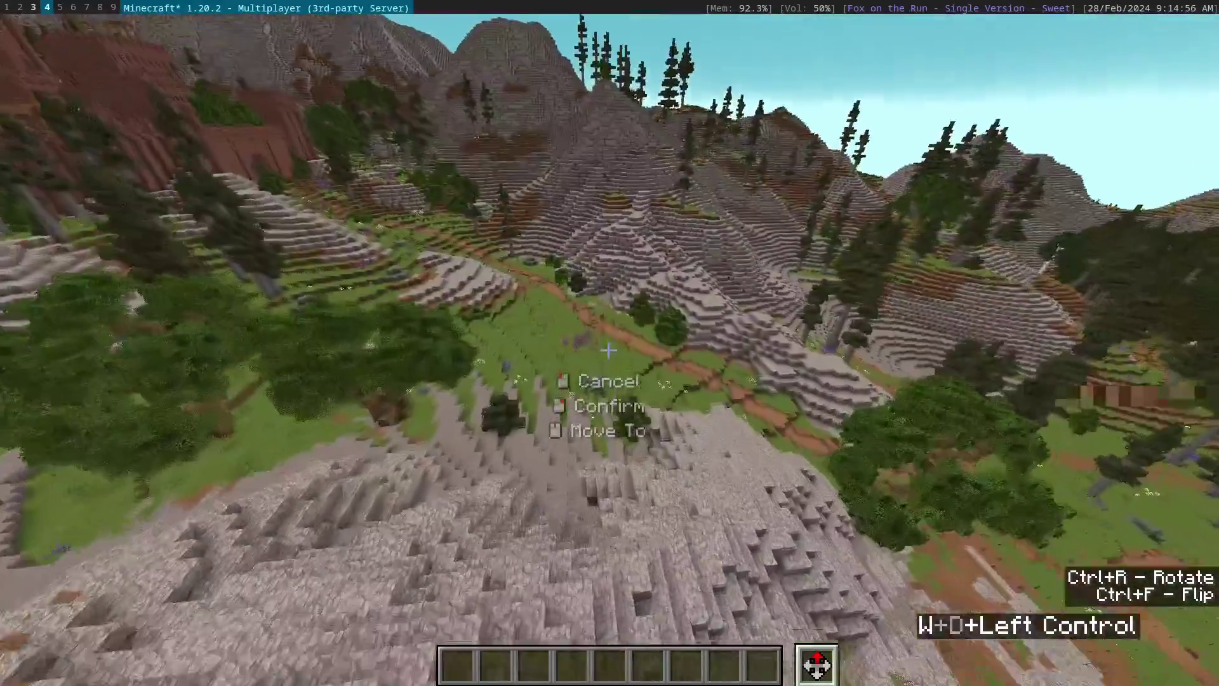
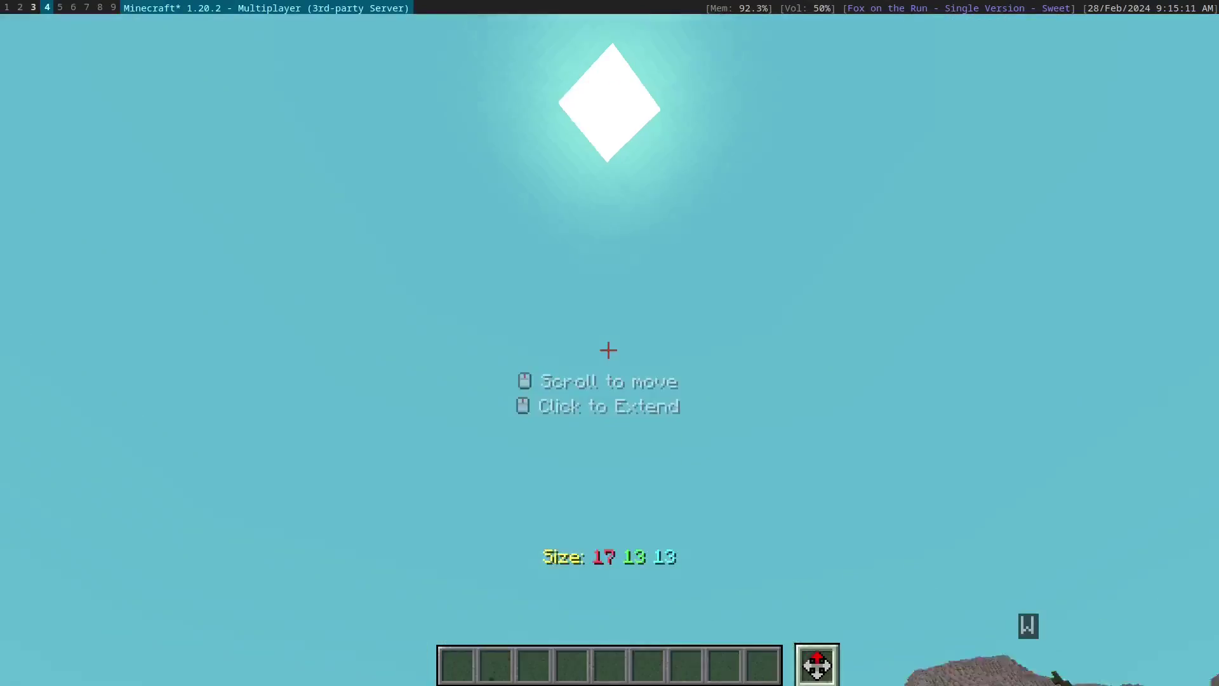
Adjust the selection's offset and size to a 17×19×18 box ready for smearing
{"action": "scroll", "scroll_direction": "up", "scroll_amount": 3}
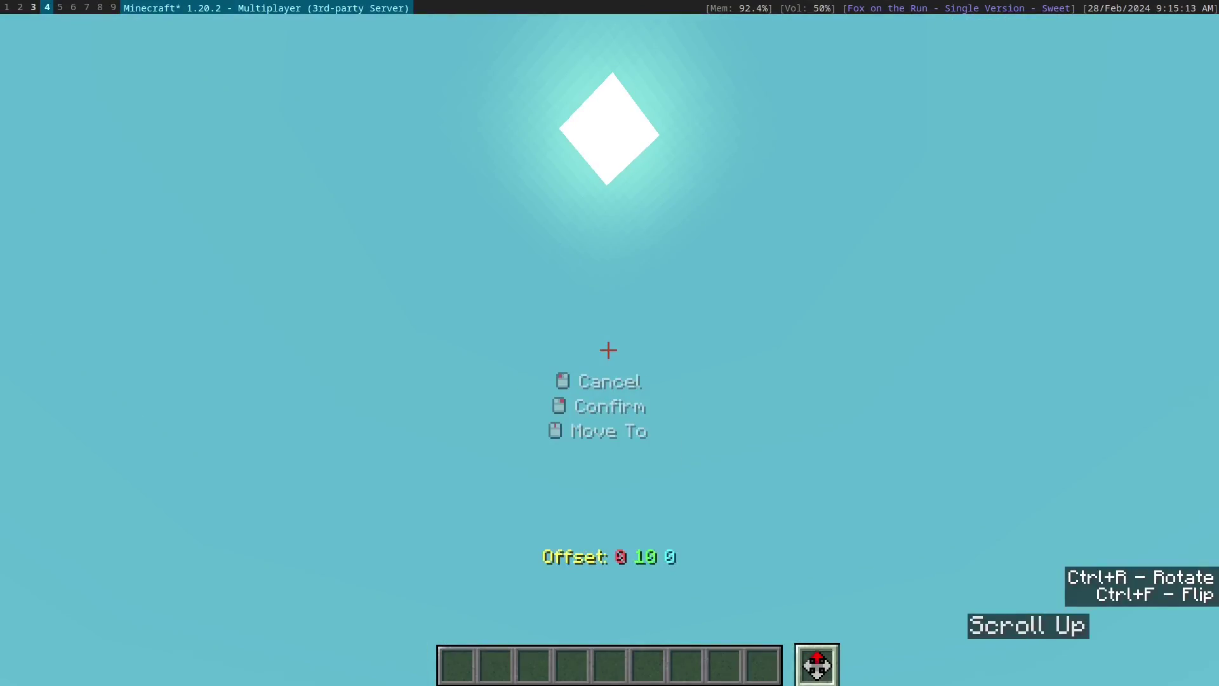
{"action": "key", "text": "ctrl+w"}
{"action": "scroll", "scroll_direction": "up", "scroll_amount": 3}
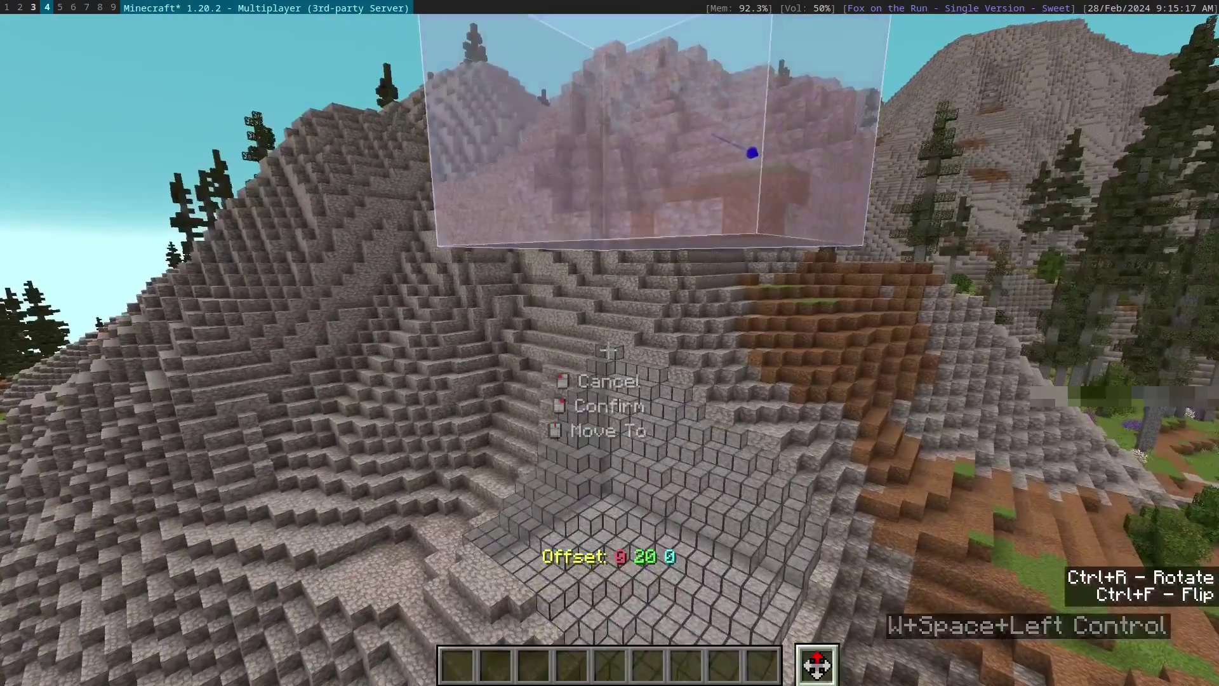
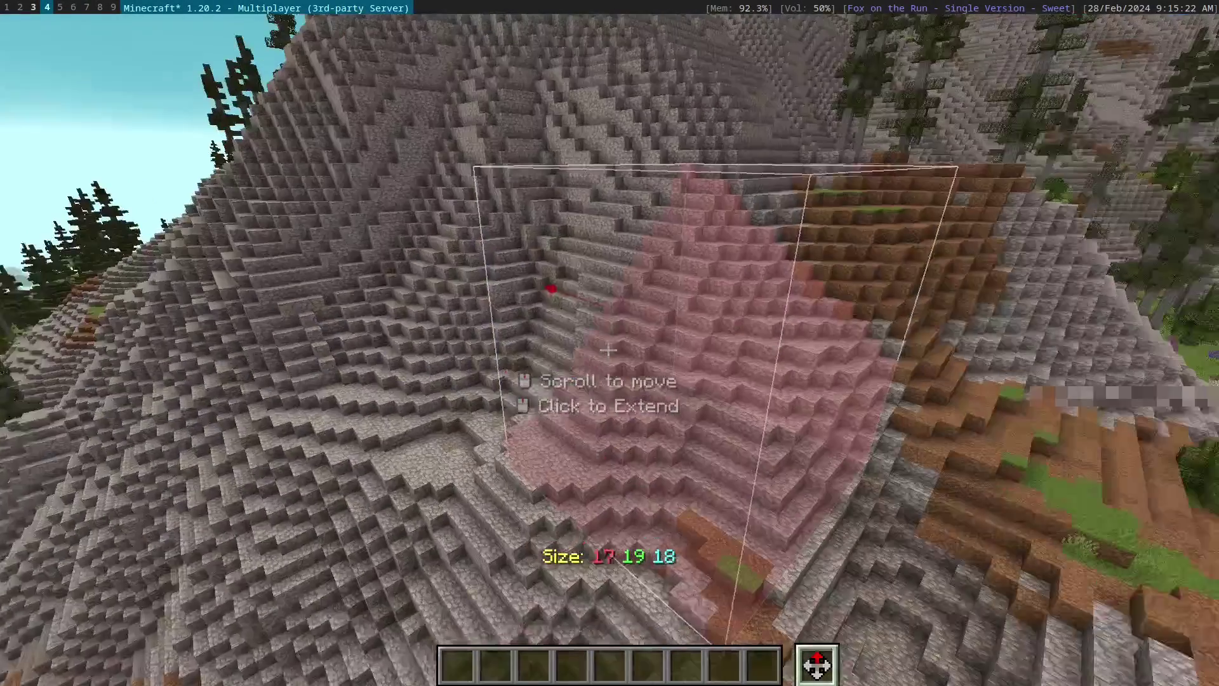
{"action": "scroll", "scroll_direction": "up", "scroll_amount": 3}
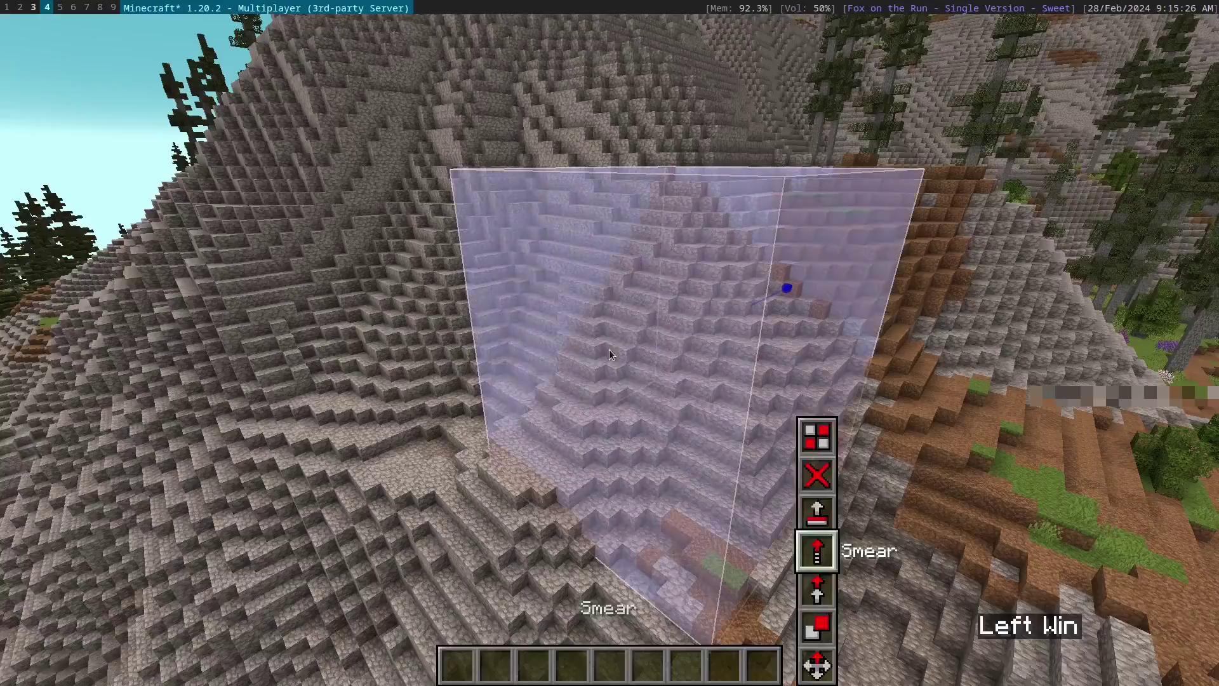
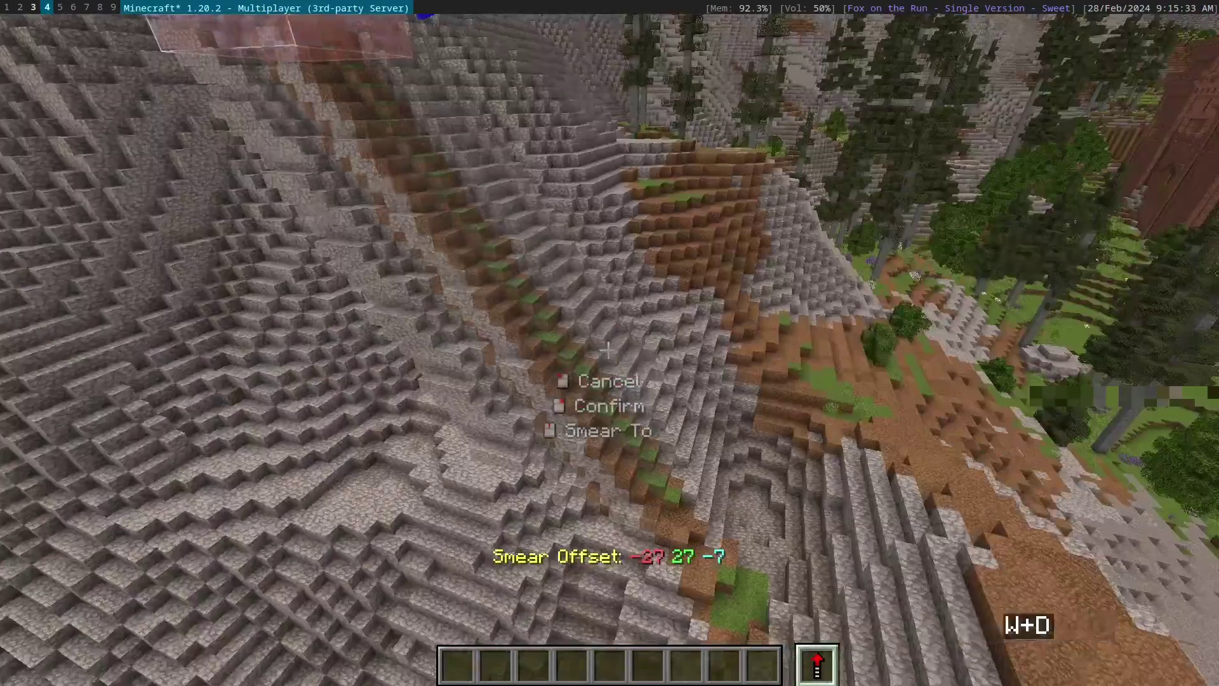
{"action": "key", "text": "w"}
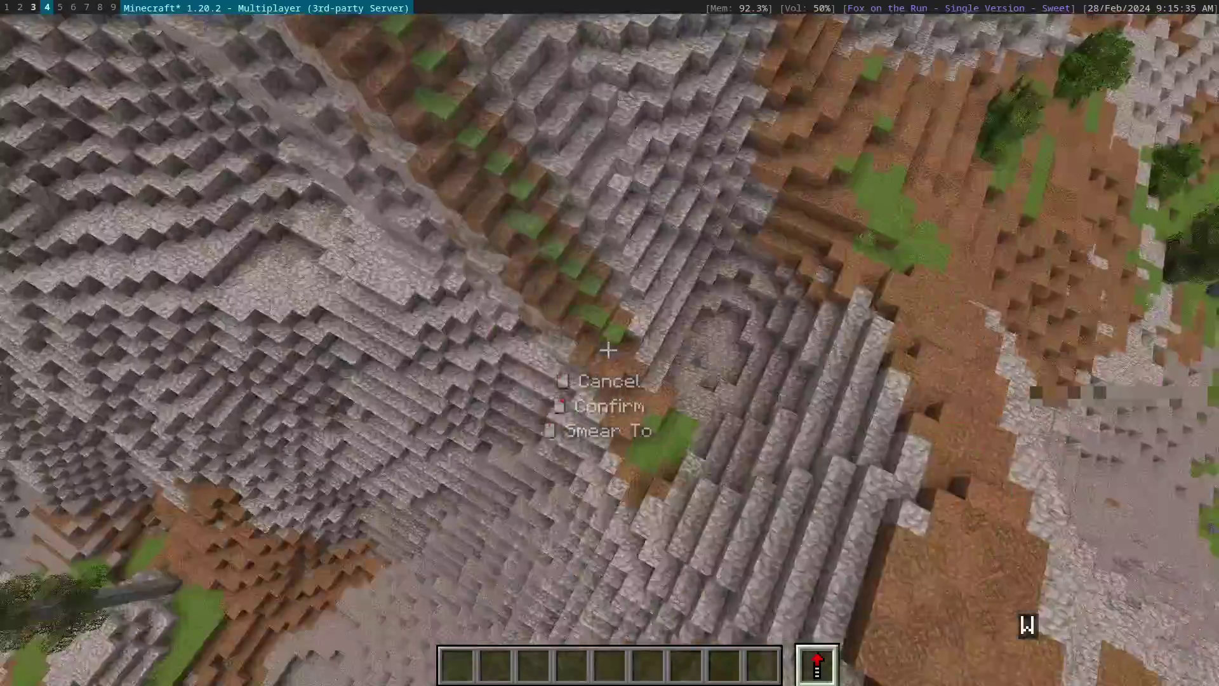
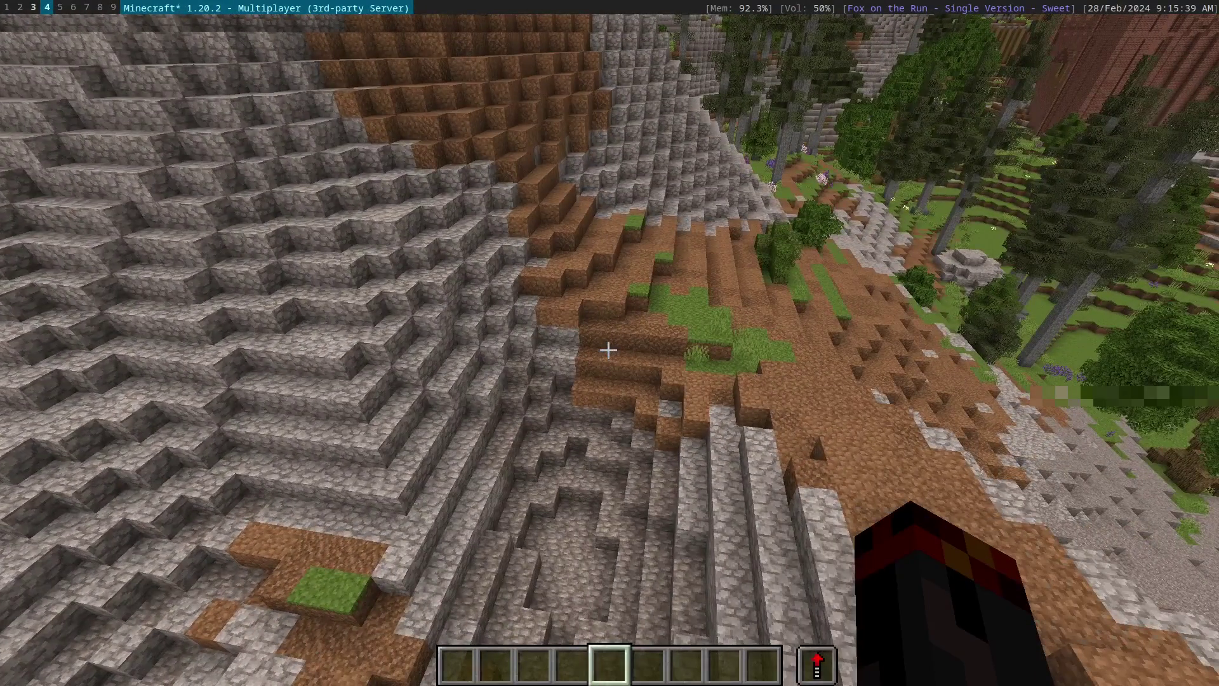
{"action": "key", "text": "d"}
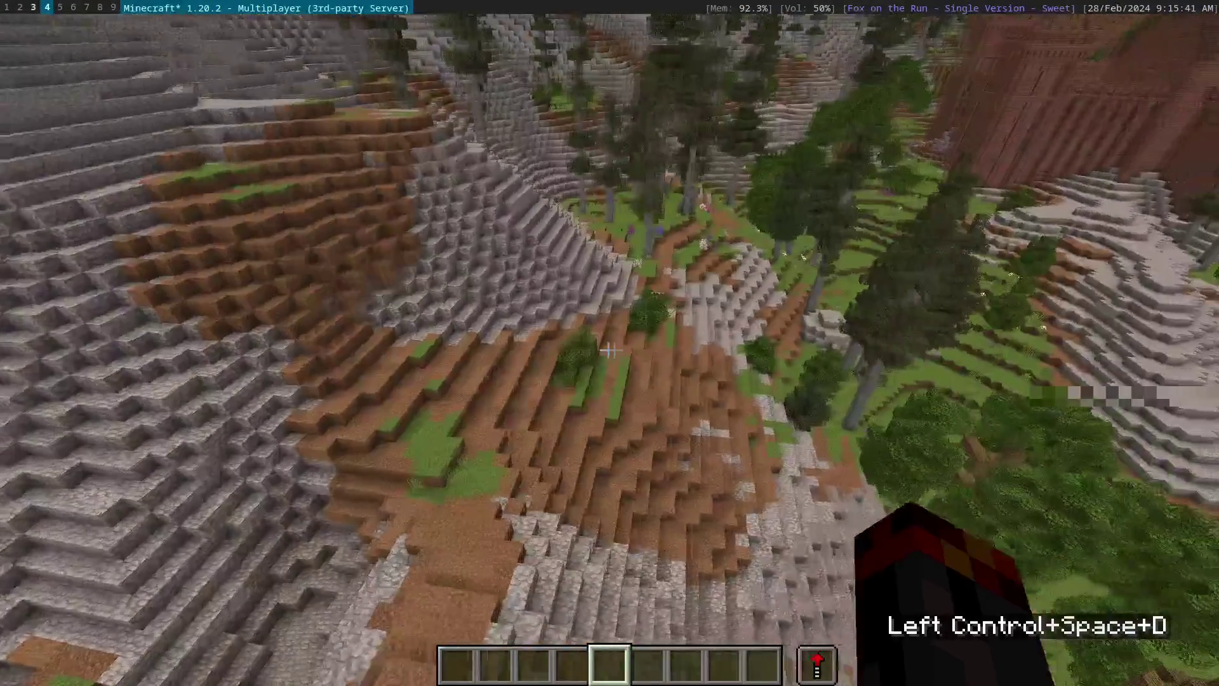
{"action": "key", "text": "ctrl+a"}
{"action": "key", "text": "ctrl+s"}
{"action": "key", "text": "ctrl+space"}
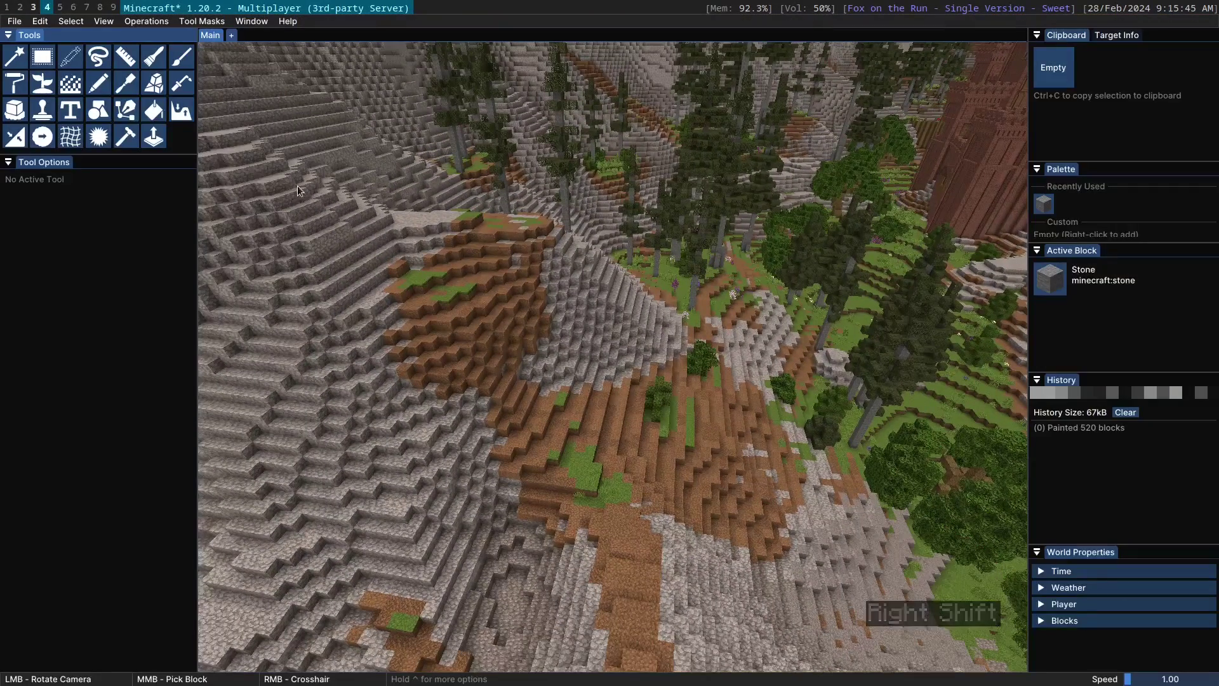
{"action": "left_click", "coordinate": [126, 51]}
{"action": "right_click", "coordinate": [312, 210]}
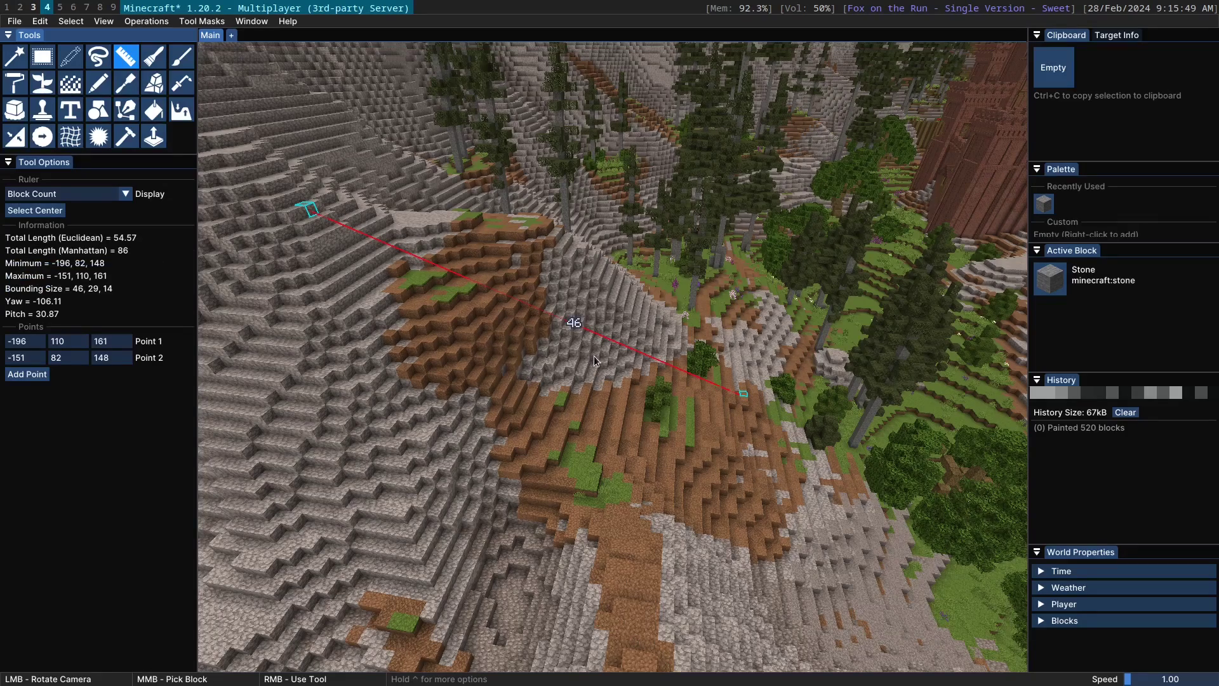
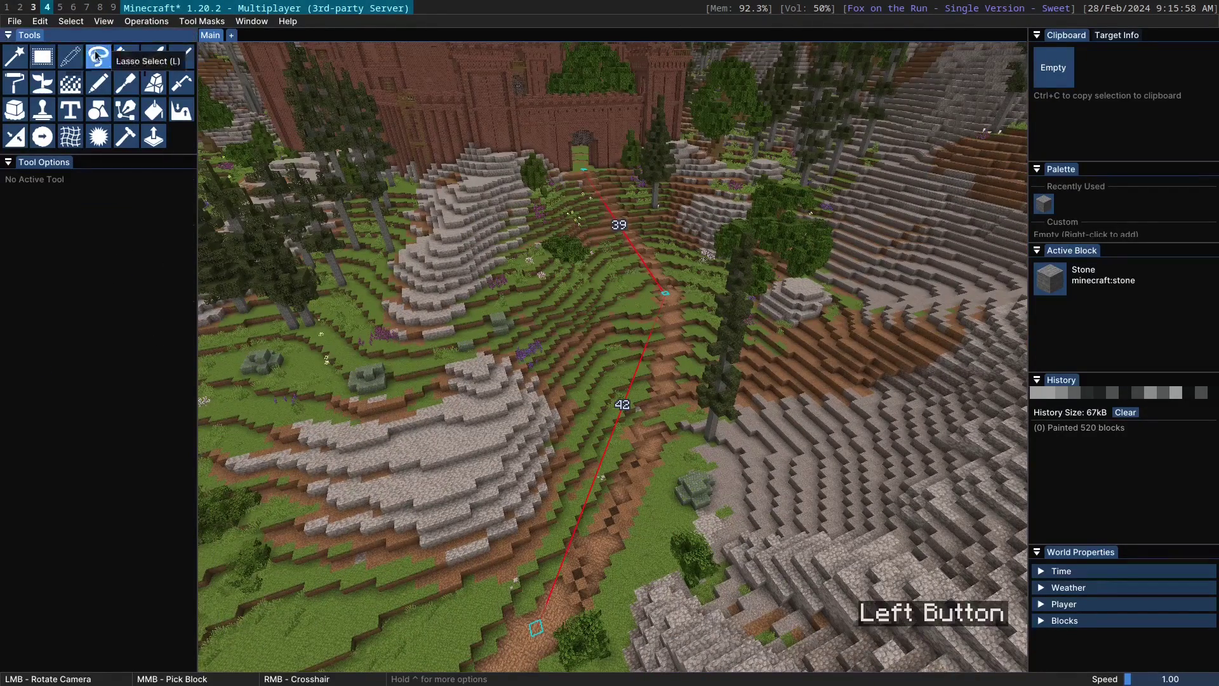
{"action": "key", "text": "ctrl+w"}
{"action": "key", "text": "ctrl+d"}
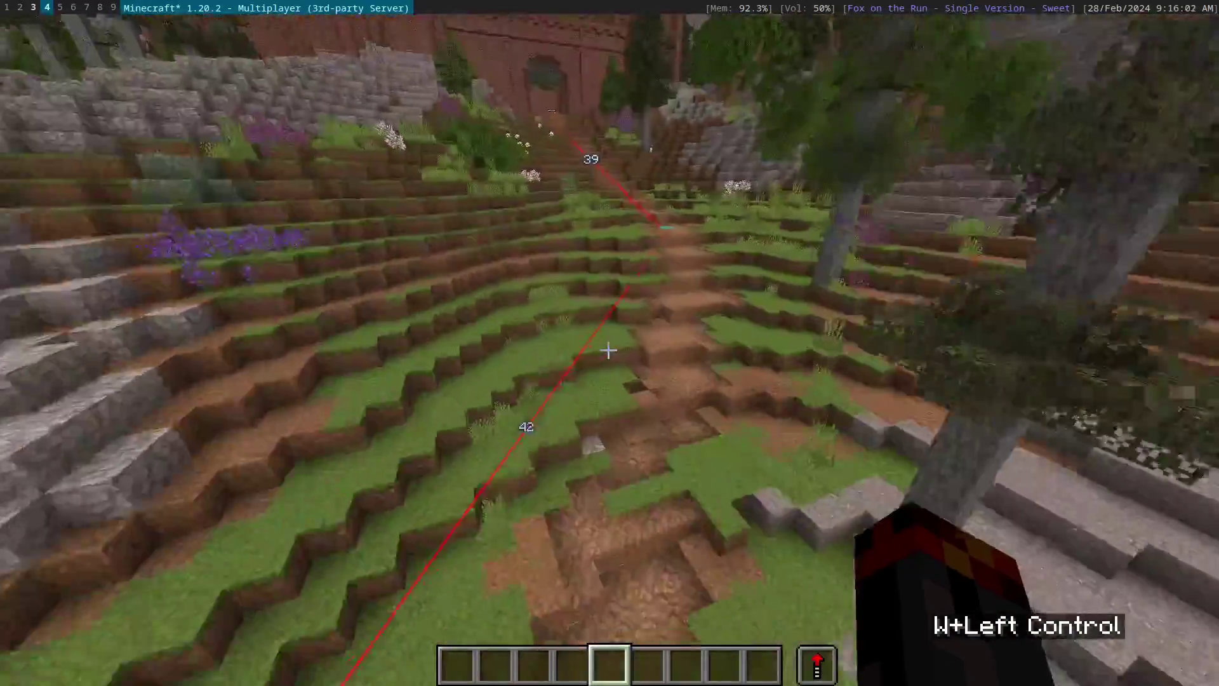
{"action": "key", "text": "ctrl+space"}
{"action": "key", "text": "ctrl+d"}
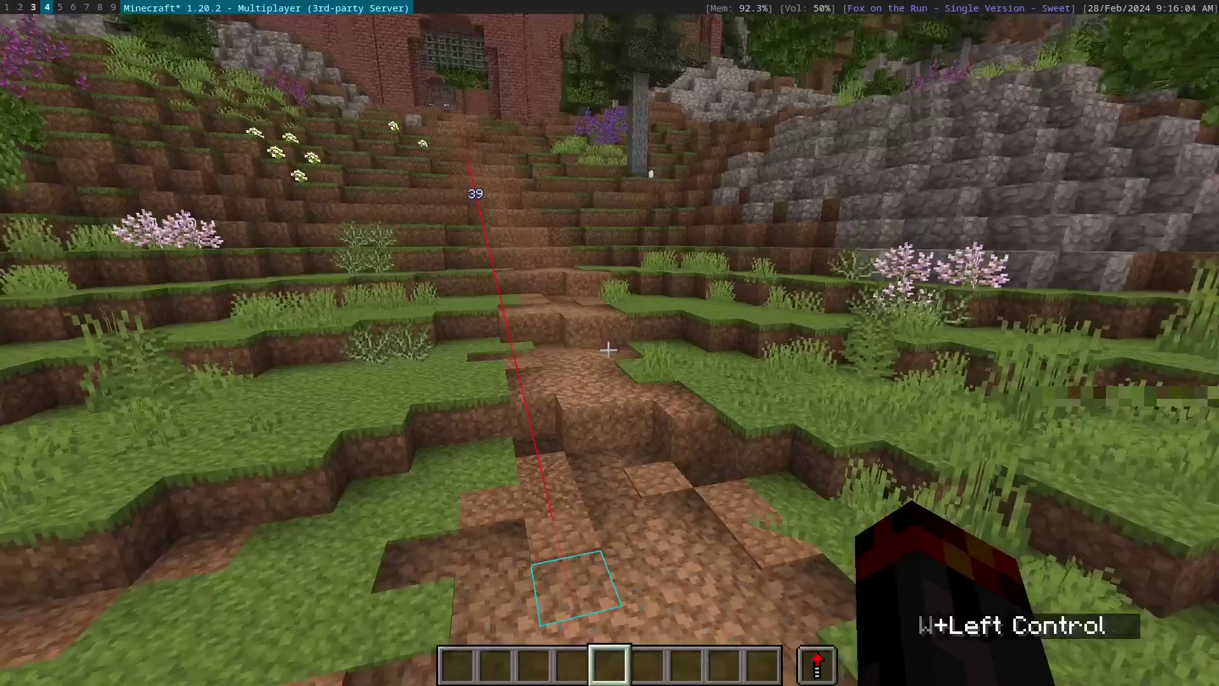
{"action": "key", "text": "ctrl+space"}
{"action": "key", "text": "ctrl+d"}
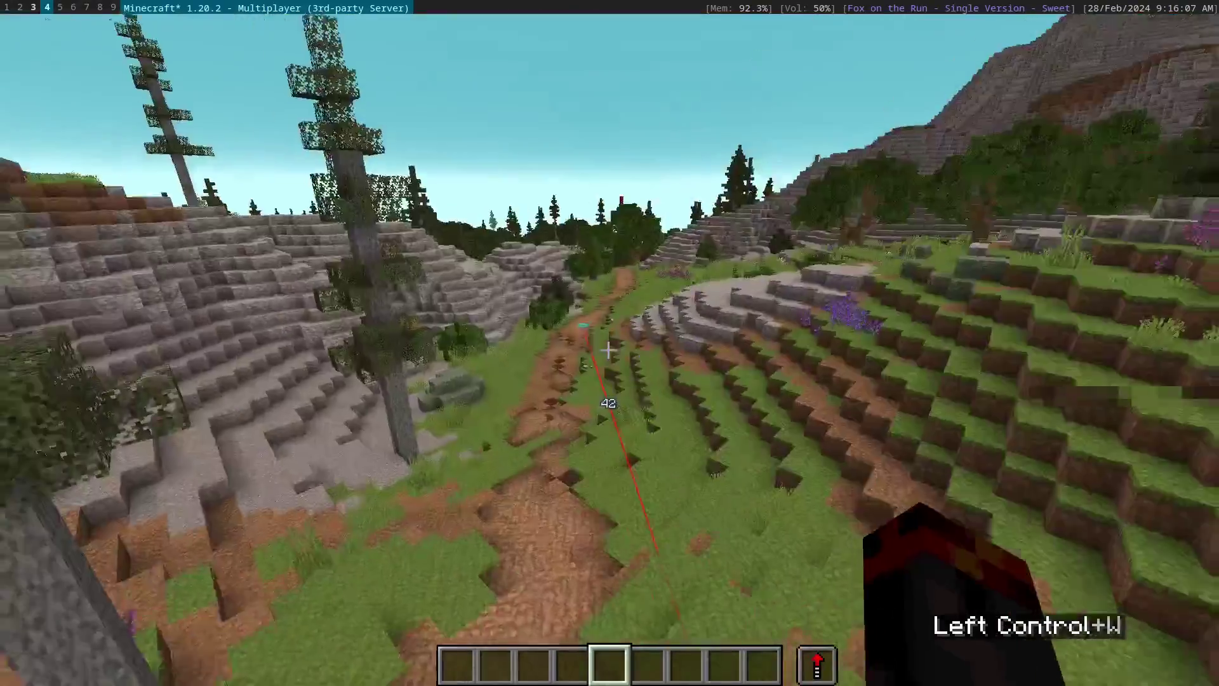
{"action": "key", "text": "ctrl+a"}
{"action": "key", "text": "ctrl+d"}
{"action": "key", "text": "ctrl+w"}
{"action": "key", "text": "ctrl+w"}
{"action": "key", "text": "ctrl+w"}
{"action": "key", "text": "ctrl+a"}
{"action": "key", "text": "shift+s"}
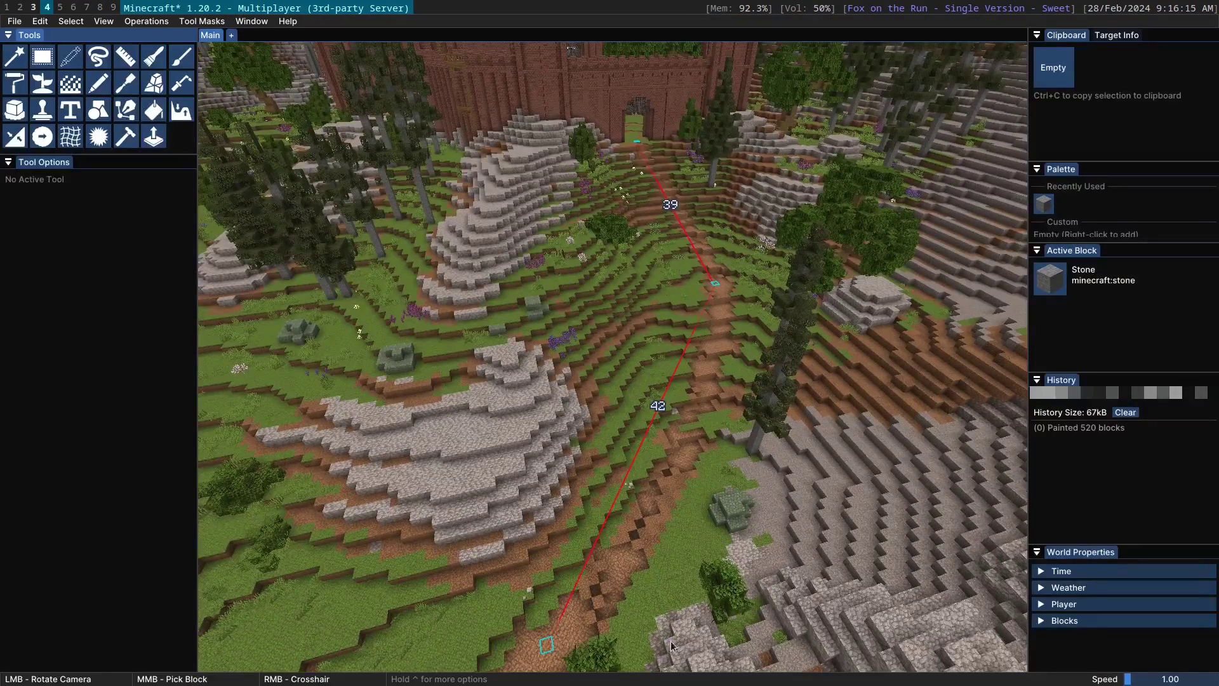
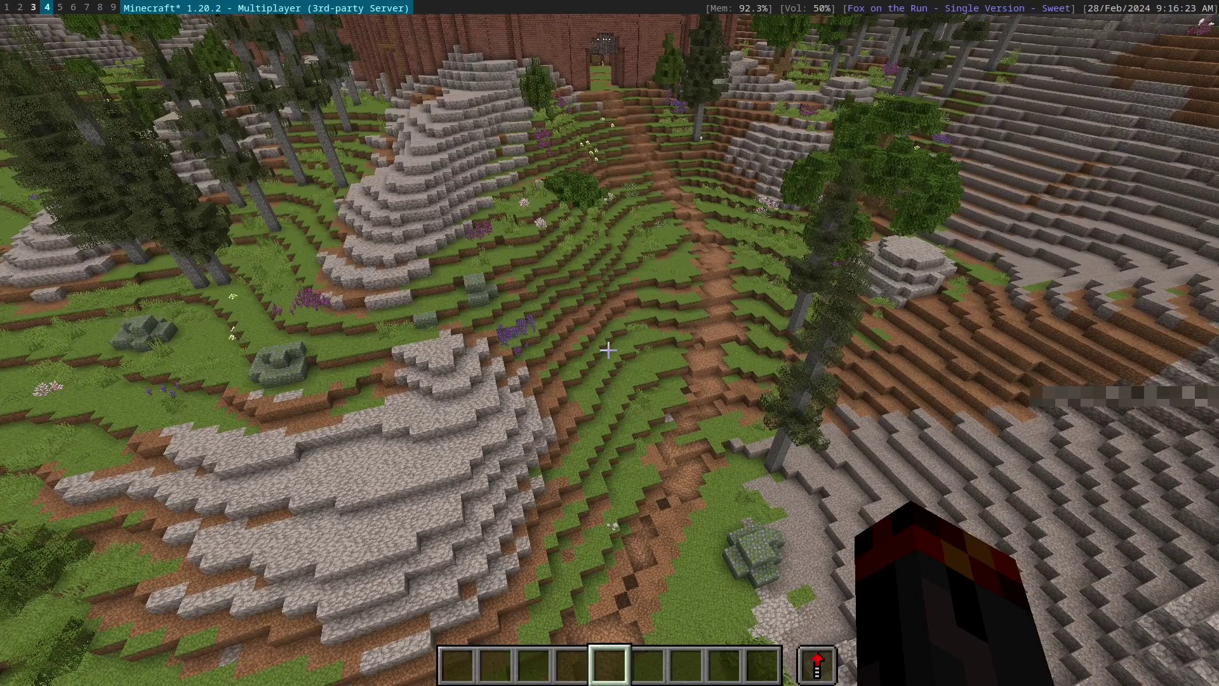
Choose the Path tool in the editor and enable Use Stairs and Slabs for the stone curve
{"action": "key", "text": "s"}
{"action": "key", "text": "ctrl+a"}
{"action": "key", "text": "ctrl+w"}
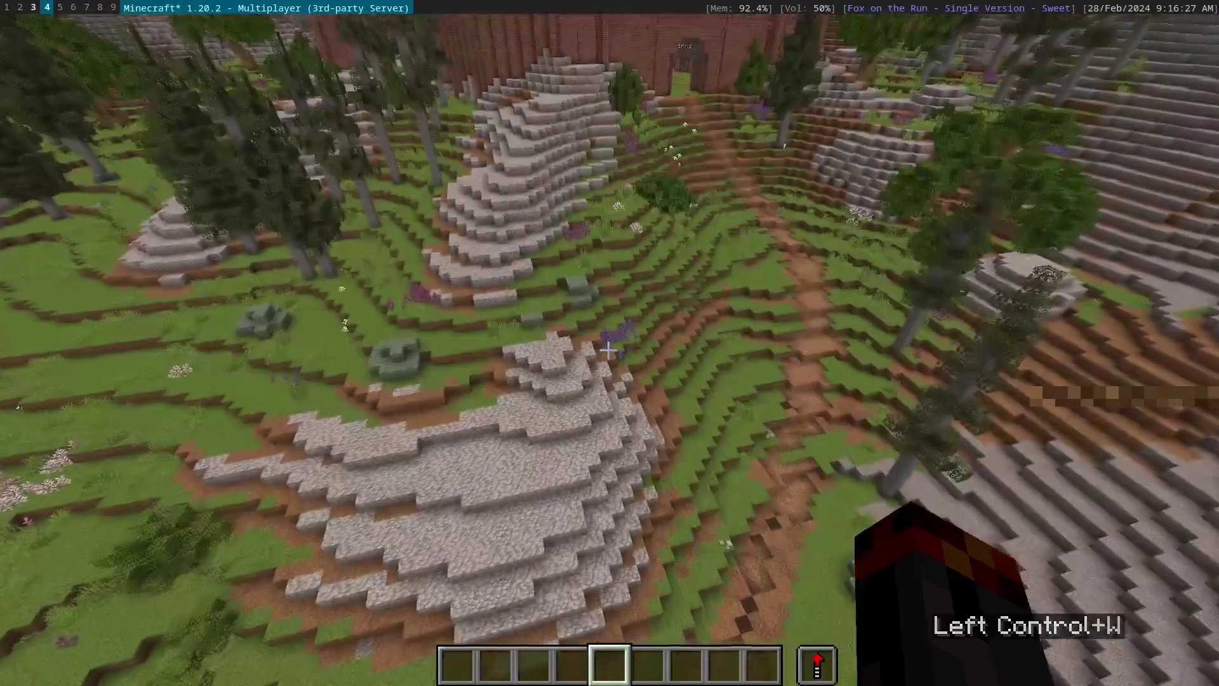
{"action": "left_click", "coordinate": [137, 113]}
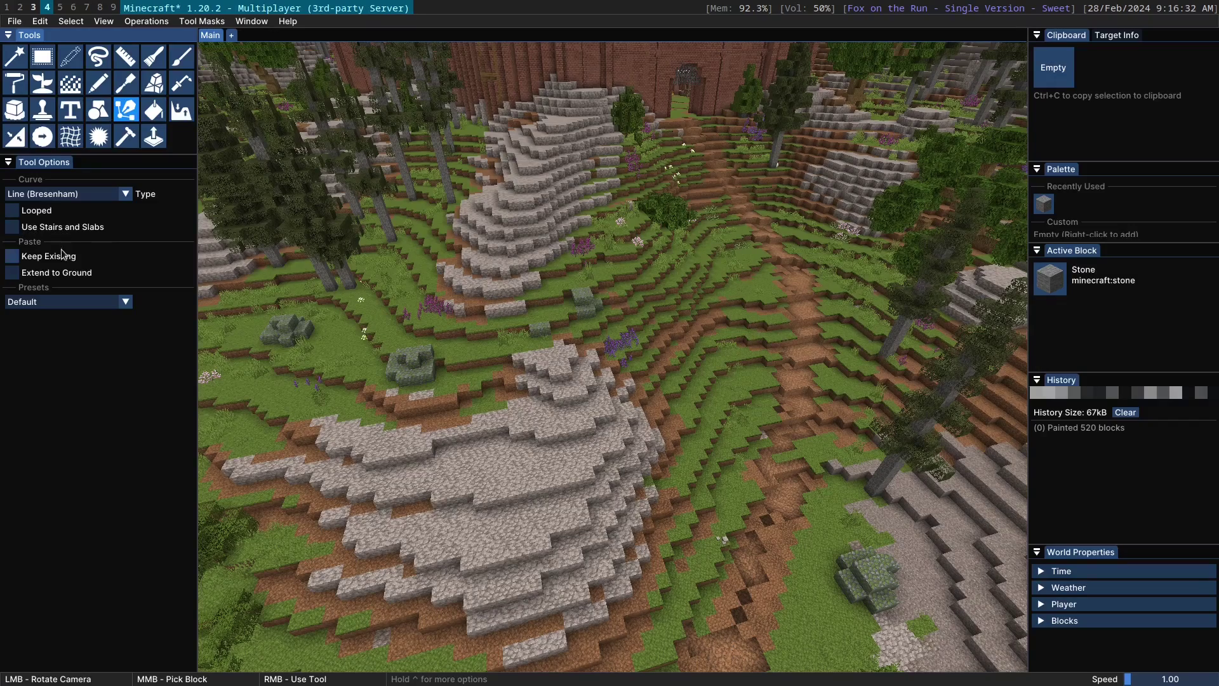
{"action": "left_click", "coordinate": [668, 282]}
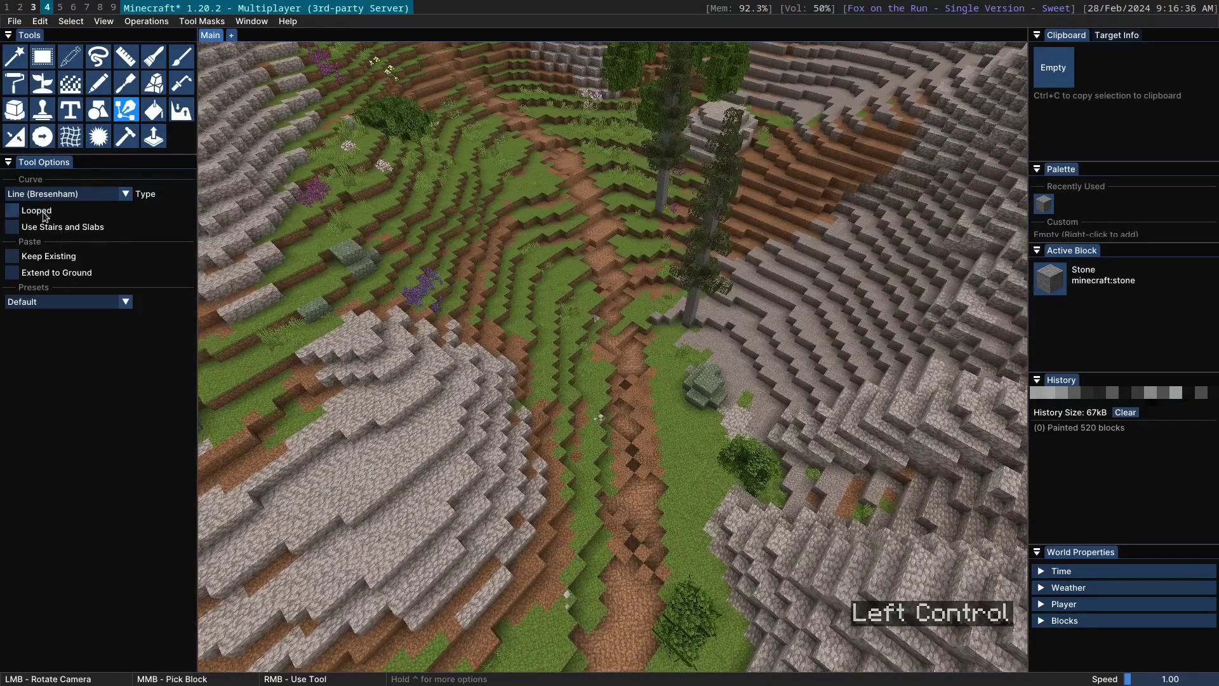
{"action": "left_click", "coordinate": [706, 372]}
{"action": "scroll", "scroll_direction": "up", "scroll_amount": 3}
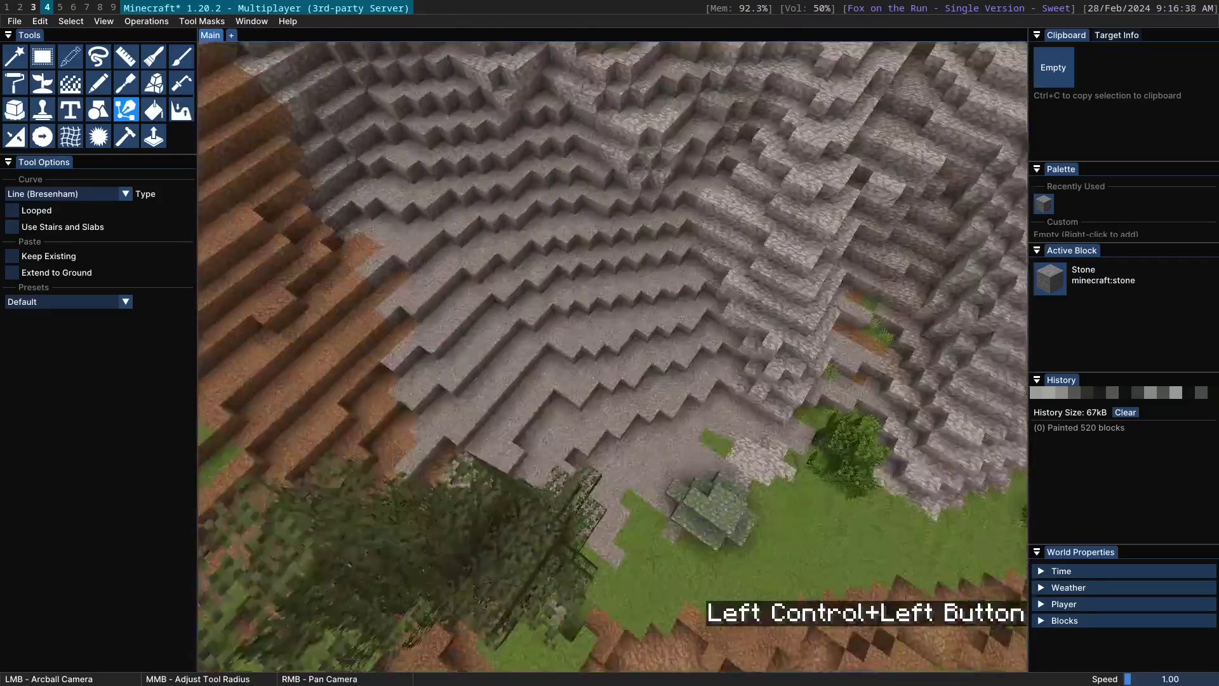
{"action": "right_click", "coordinate": [648, 496]}
{"action": "scroll", "scroll_direction": "up", "scroll_amount": 3}
{"action": "scroll", "scroll_direction": "down", "scroll_amount": 3}
{"action": "left_click", "coordinate": [493, 330]}
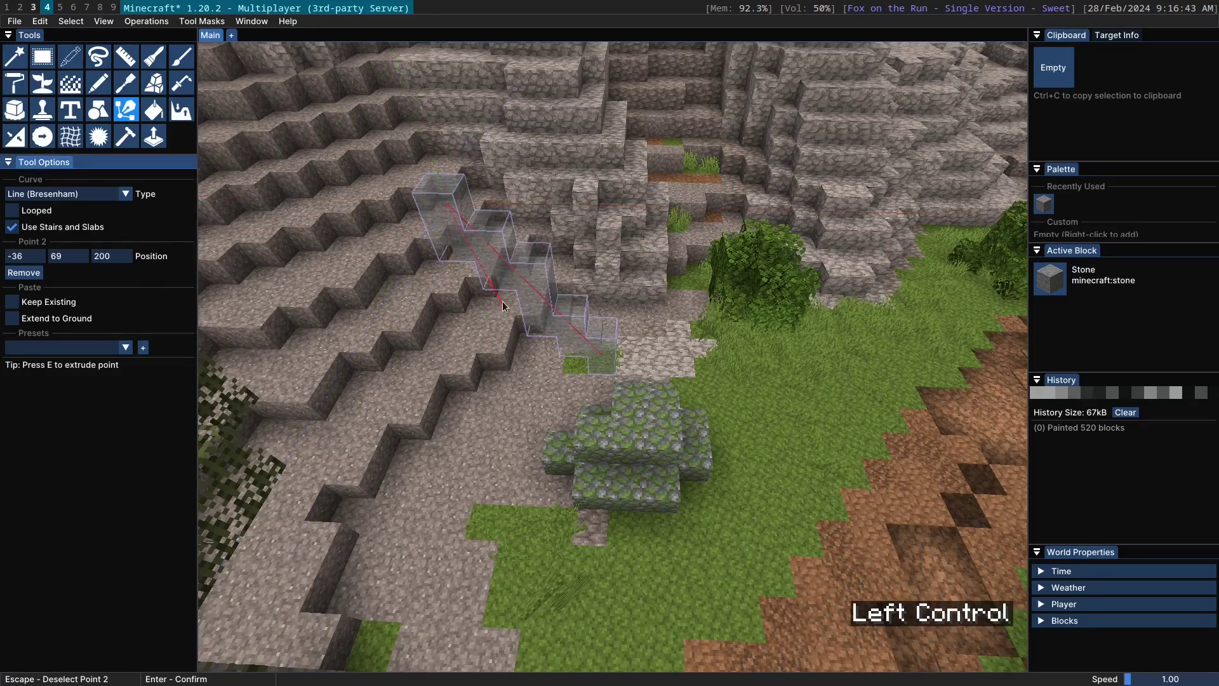
Add a curve point on the slope and set the curve type to Catenary
{"action": "left_click", "coordinate": [542, 279]}
{"action": "scroll", "scroll_direction": "up", "scroll_amount": 3}
{"action": "scroll", "scroll_direction": "down", "scroll_amount": 3}
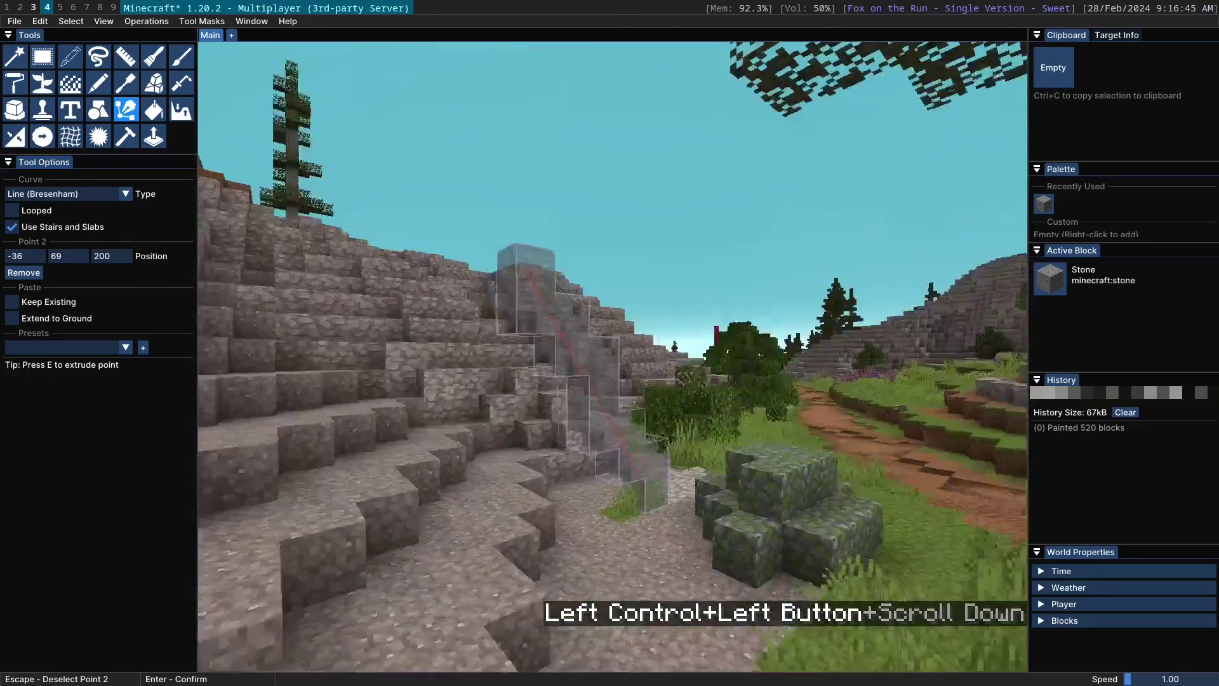
{"action": "scroll", "scroll_direction": "up", "scroll_amount": 3}
{"action": "scroll", "scroll_direction": "down", "scroll_amount": 3}
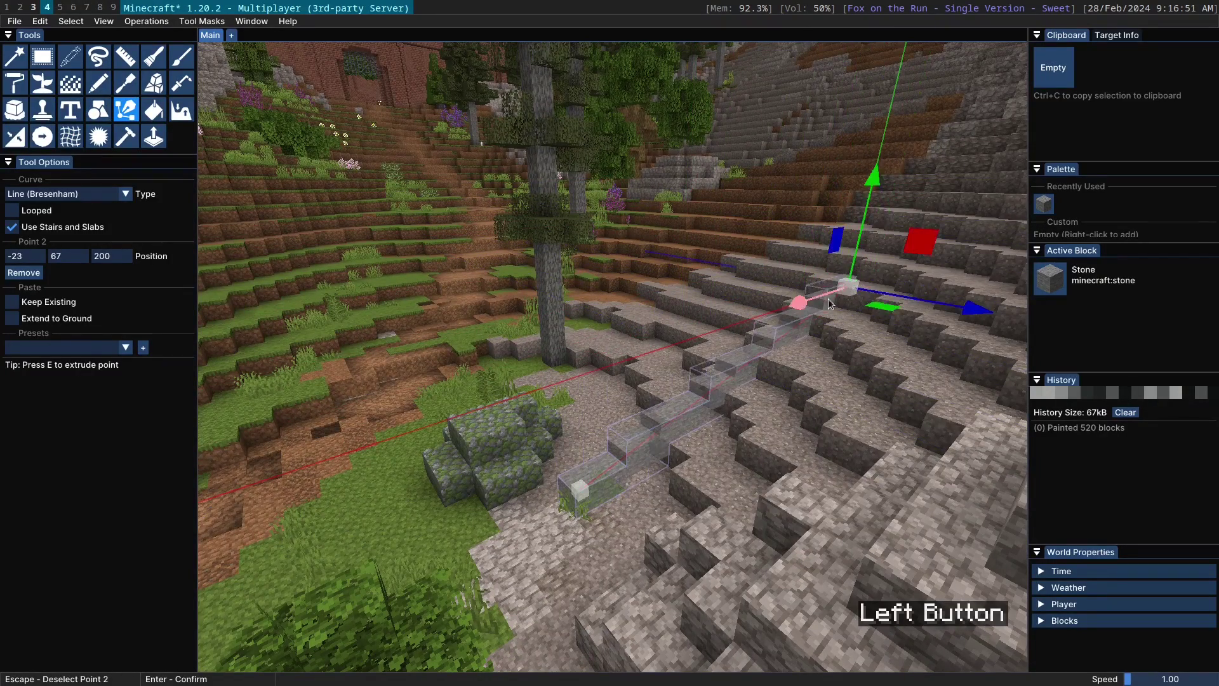
{"action": "left_click", "coordinate": [867, 205]}
{"action": "left_click", "coordinate": [768, 322]}
{"action": "scroll", "scroll_direction": "down", "scroll_amount": 3}
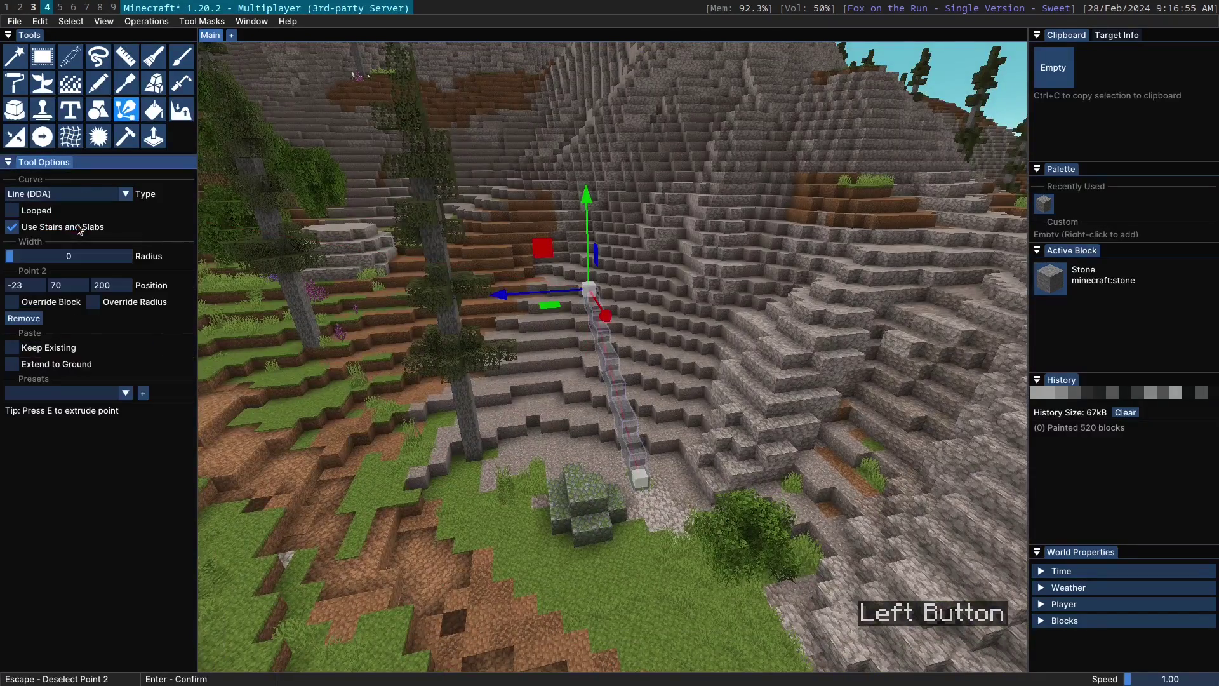
{"action": "left_click", "coordinate": [123, 199]}
{"action": "left_click", "coordinate": [82, 239]}
{"action": "key", "text": "BackSpace"}
{"action": "left_click", "coordinate": [776, 272]}
{"action": "left_click", "coordinate": [725, 319]}
Place the curve's far end points across the mountainside and thicken it to radius 1
{"action": "right_click", "coordinate": [525, 171]}
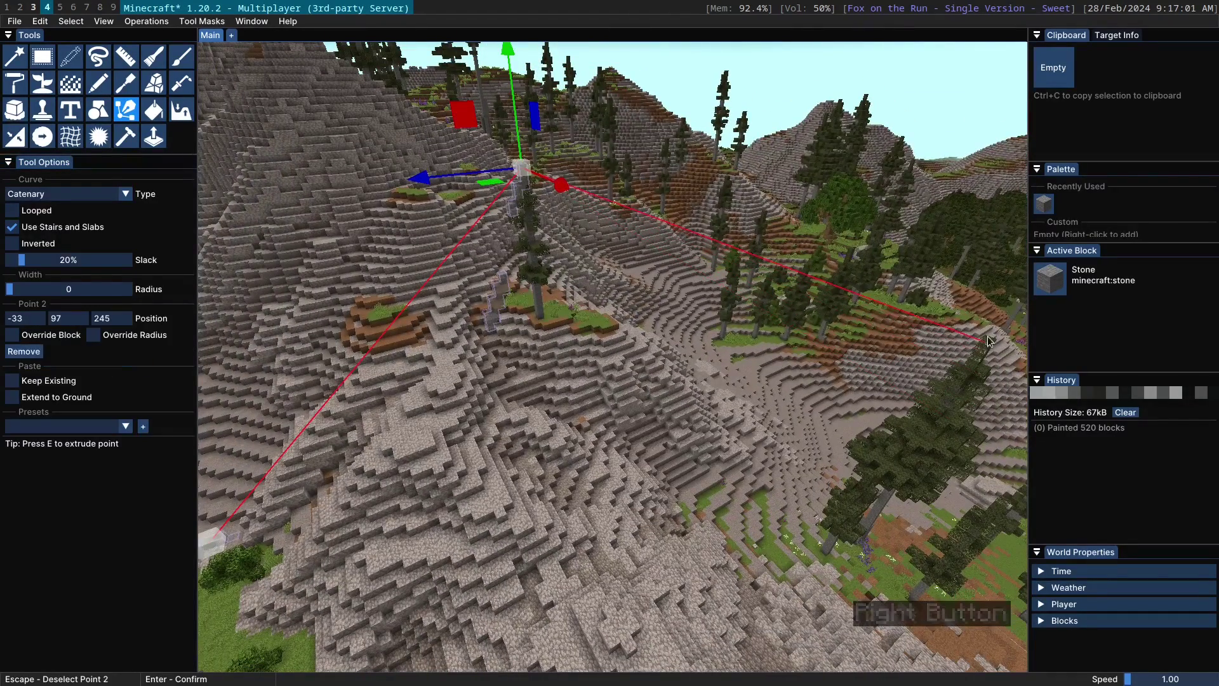
{"action": "key", "text": "BackSpace"}
{"action": "right_click", "coordinate": [525, 174]}
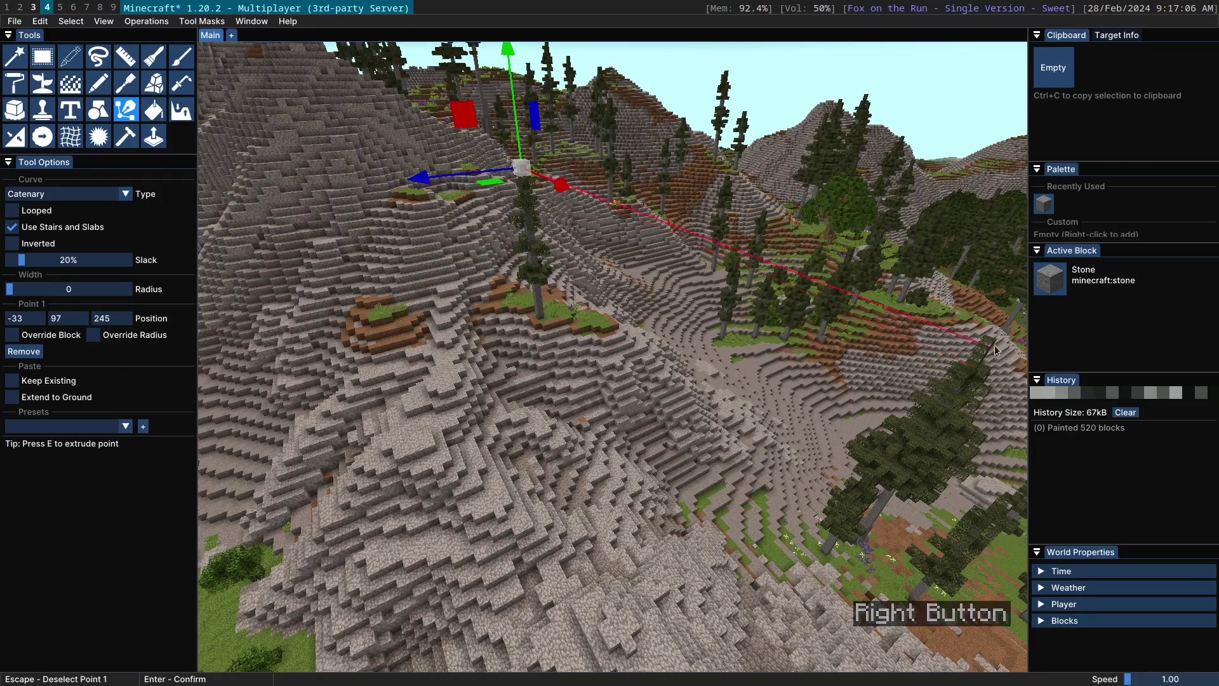
{"action": "left_click", "coordinate": [663, 333]}
{"action": "scroll", "scroll_direction": "up", "scroll_amount": 3}
{"action": "scroll", "scroll_direction": "down", "scroll_amount": 3}
{"action": "scroll", "scroll_direction": "up", "scroll_amount": 3}
{"action": "scroll", "scroll_direction": "down", "scroll_amount": 3}
{"action": "left_click", "coordinate": [18, 293]}
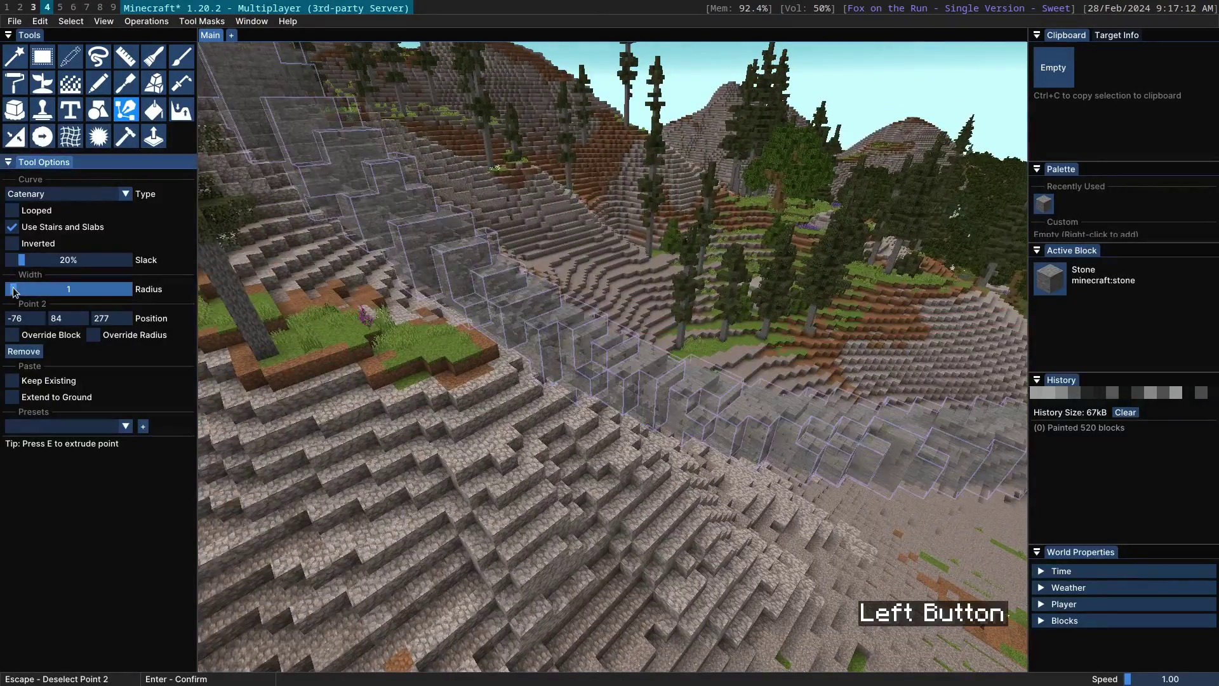
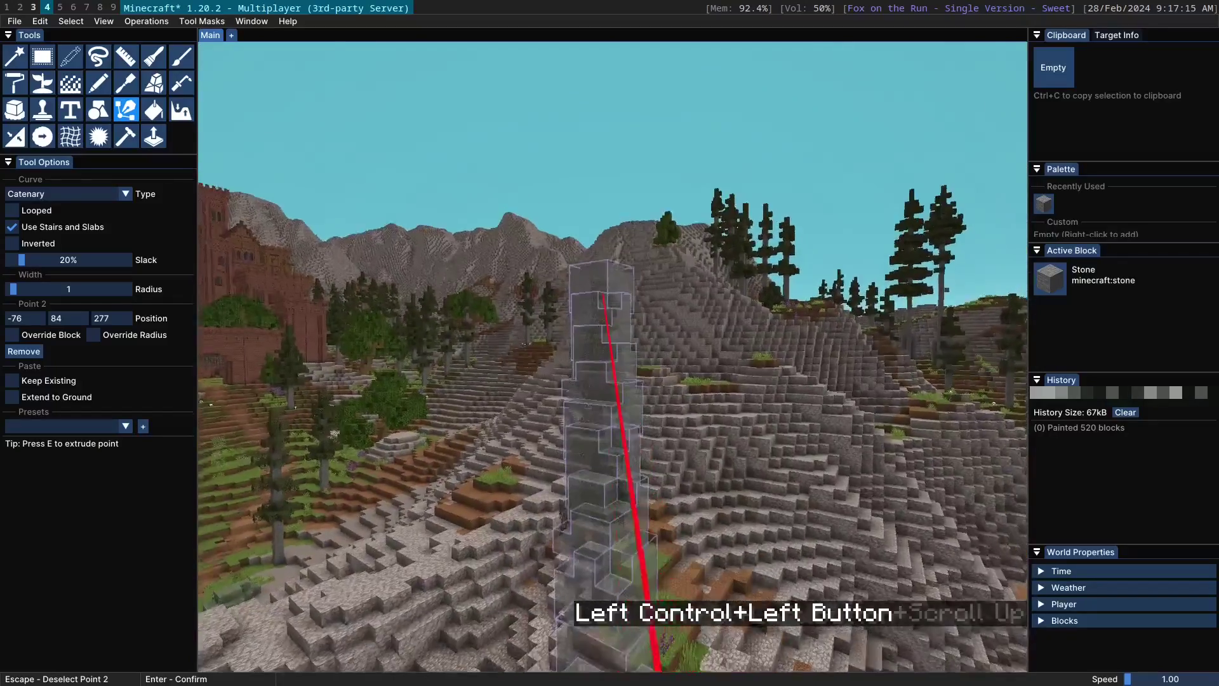
{"action": "scroll", "scroll_direction": "down", "scroll_amount": 3}
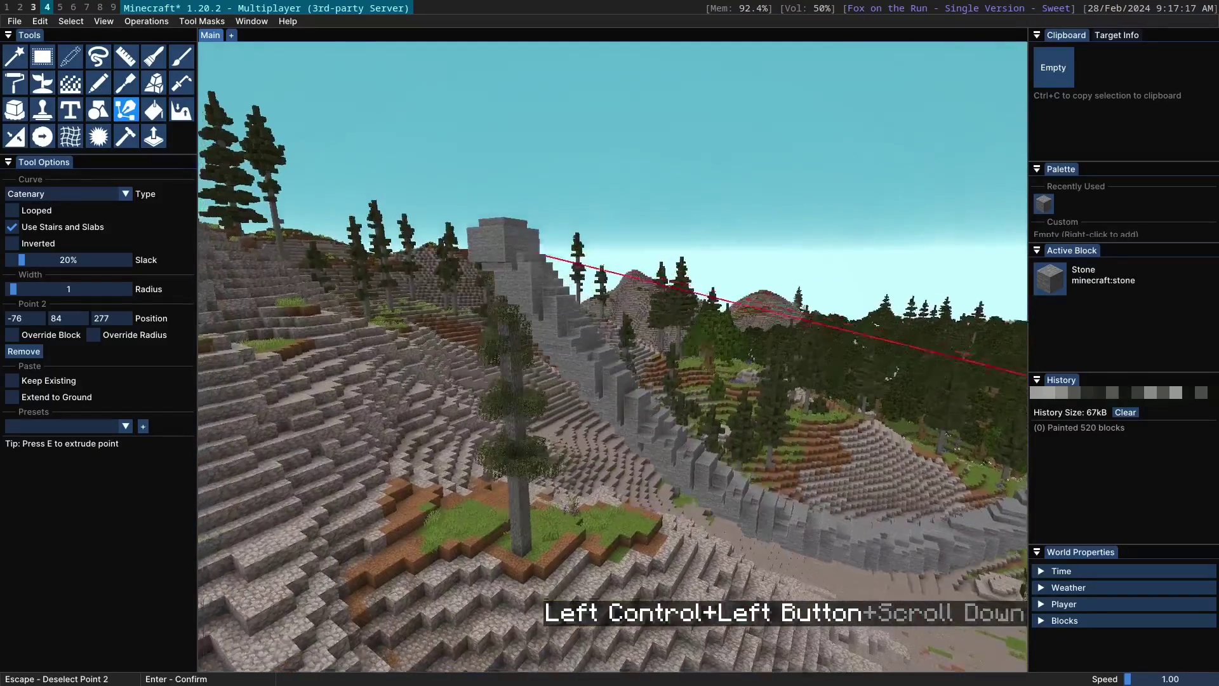
Enable Extend to Ground and confirm the path, placing the 2,954-block stone wall
{"action": "key", "text": "d"}
{"action": "key", "text": "s"}
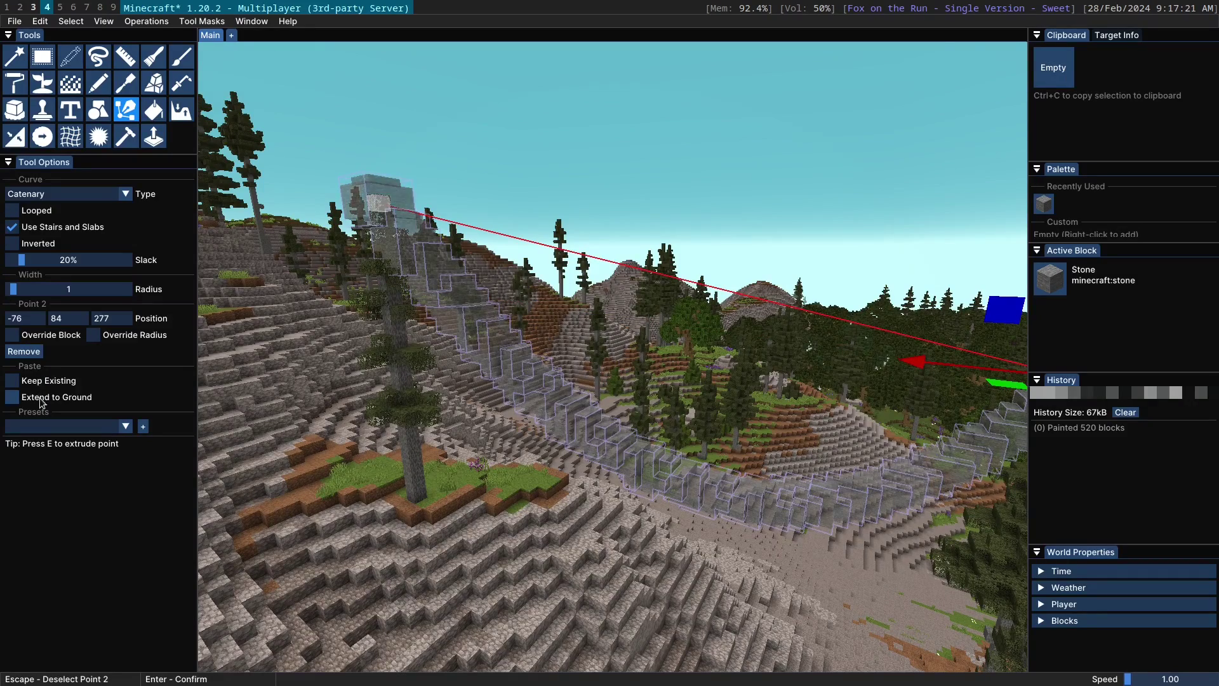
{"action": "left_click", "coordinate": [46, 403]}
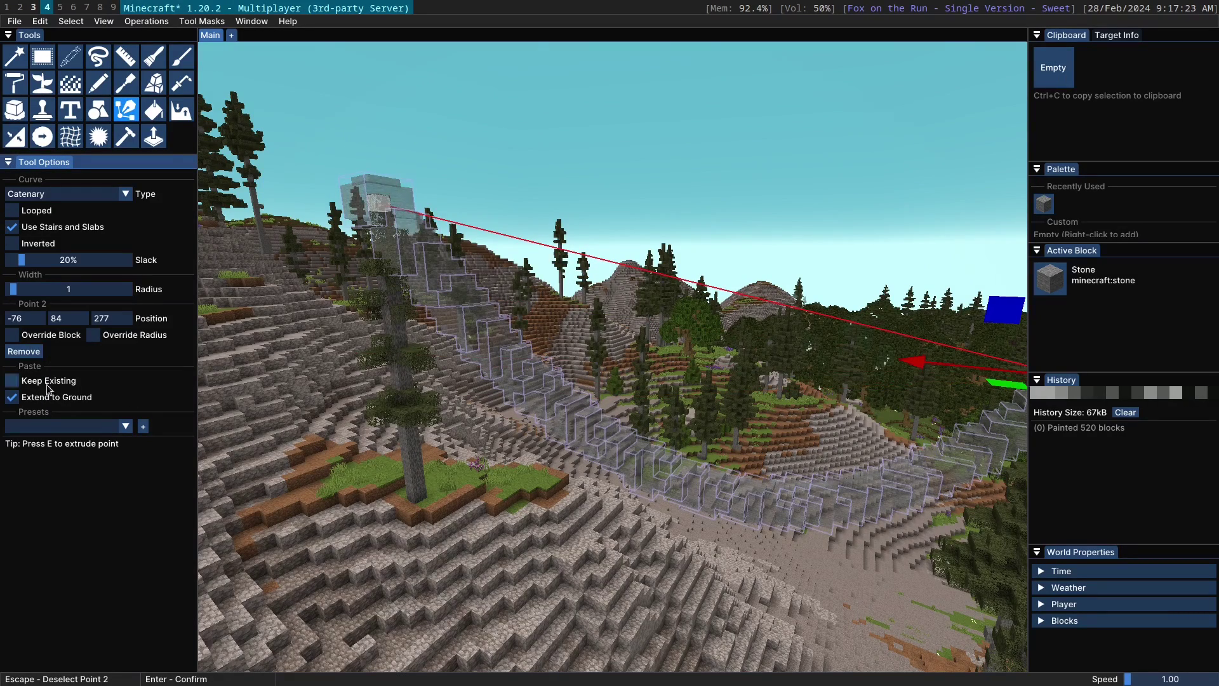
{"action": "key", "text": "Return"}
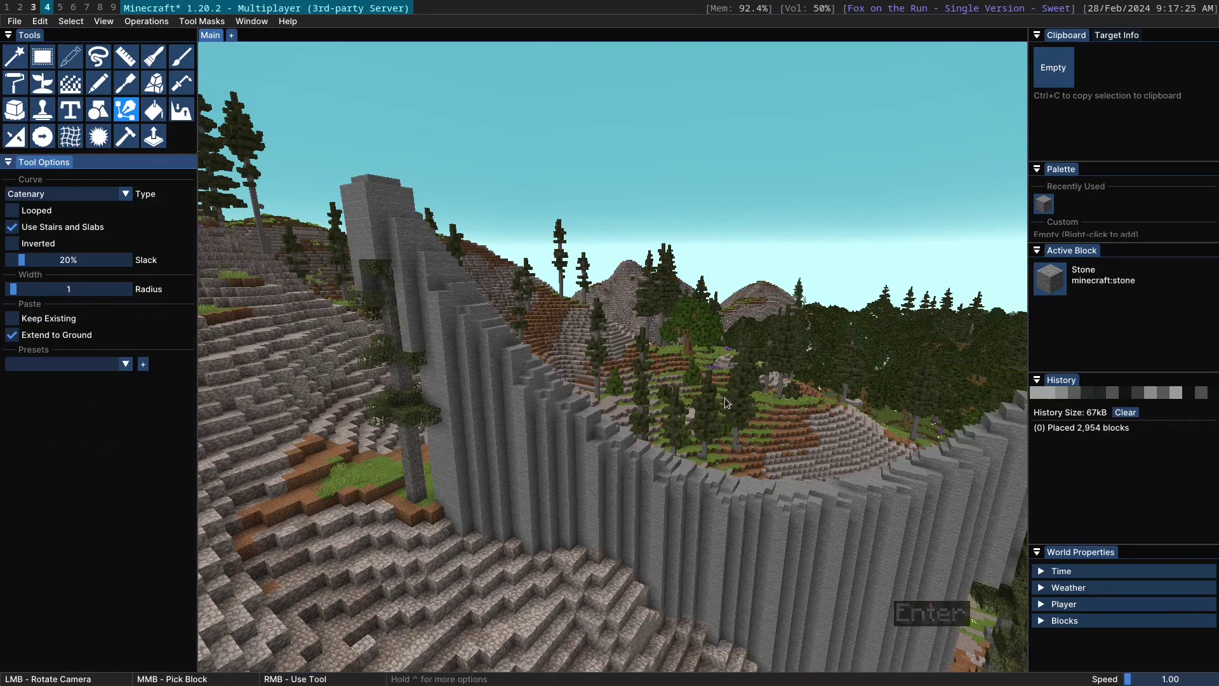
Try further path points, undo them, and set the curve type back to Line (DDA)
{"action": "left_click", "coordinate": [402, 213]}
{"action": "scroll", "scroll_direction": "up", "scroll_amount": 3}
{"action": "left_click", "coordinate": [612, 399]}
{"action": "scroll", "scroll_direction": "up", "scroll_amount": 3}
{"action": "left_click", "coordinate": [629, 485]}
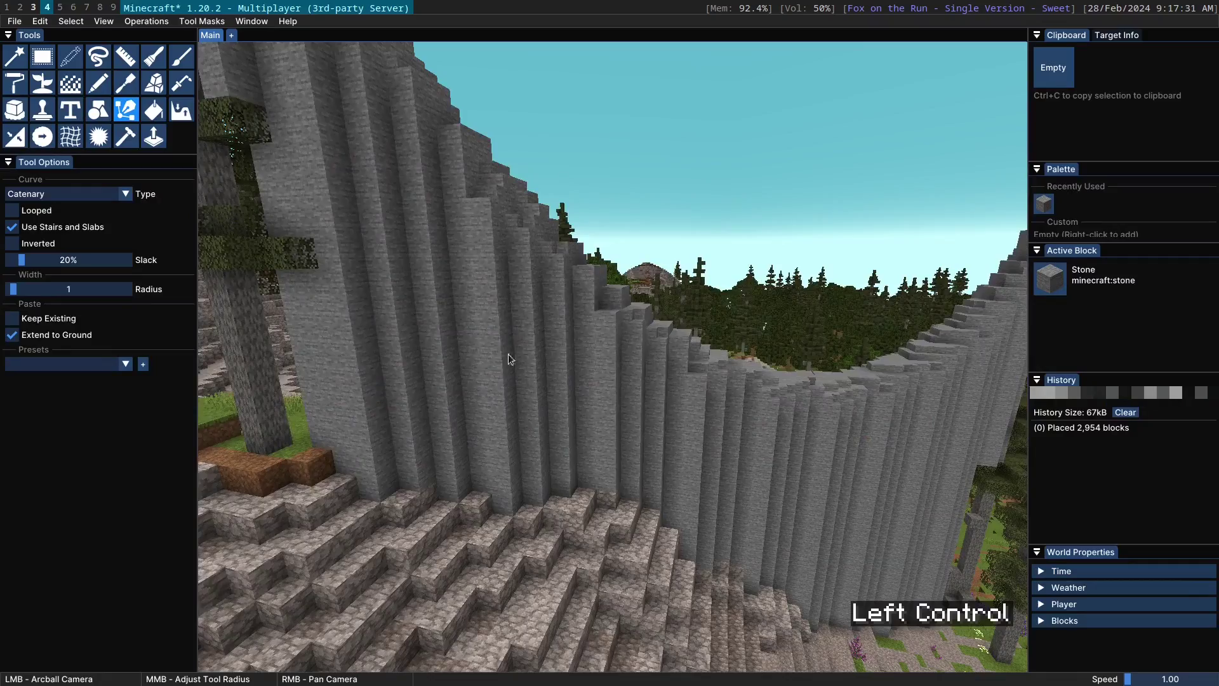
{"action": "left_click", "coordinate": [740, 412]}
{"action": "scroll", "scroll_direction": "down", "scroll_amount": 3}
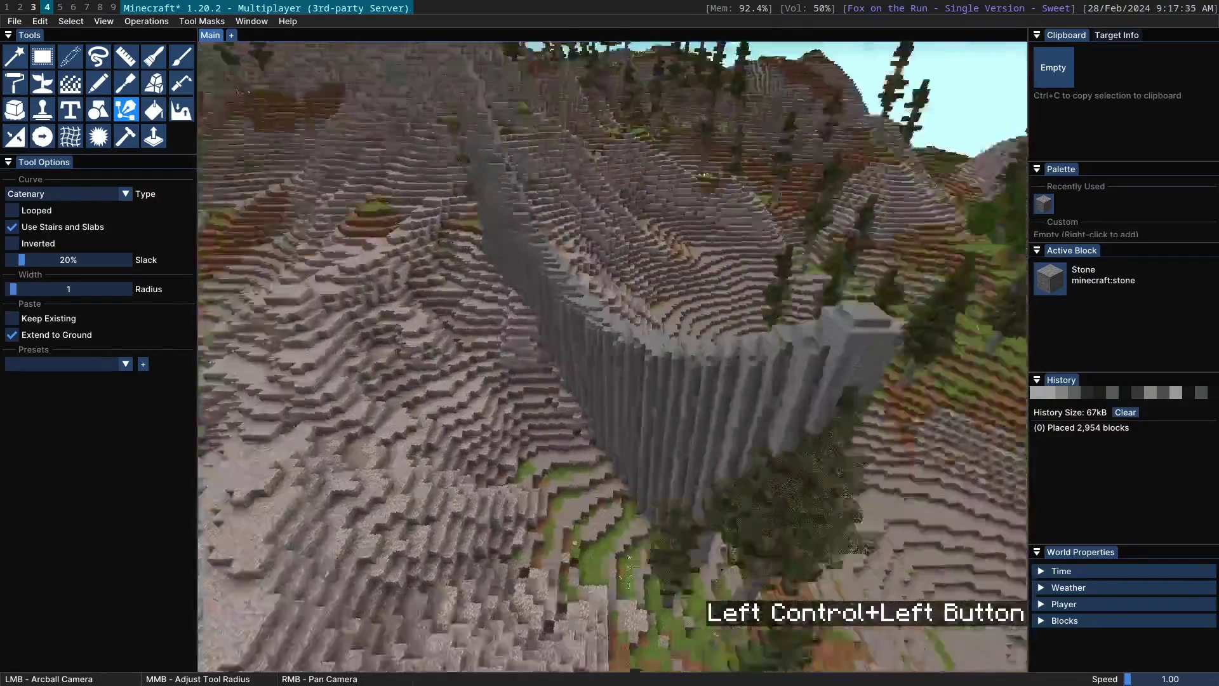
{"action": "key", "text": "ctrl+z"}
{"action": "scroll", "scroll_direction": "up", "scroll_amount": 3}
{"action": "key", "text": "d"}
{"action": "left_click", "coordinate": [59, 195]}
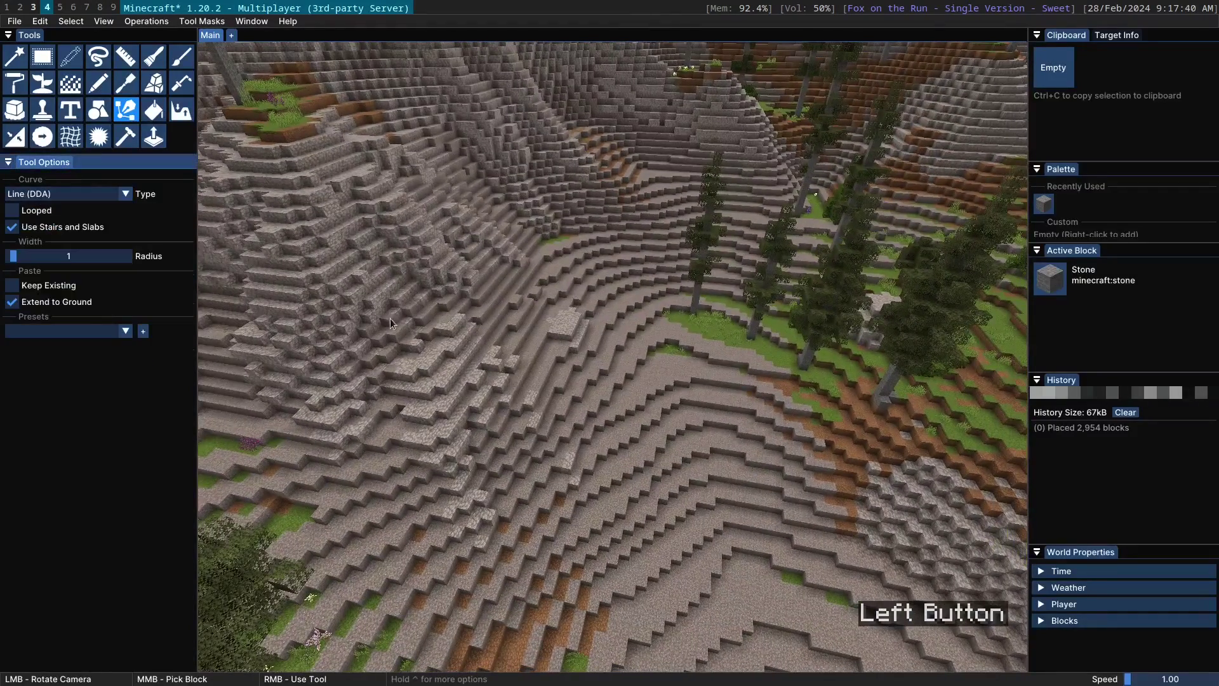
Lay a new multi-point path on the rocky slope and confirm it, producing tall stone pillars
{"action": "right_click", "coordinate": [412, 300]}
{"action": "left_click", "coordinate": [801, 376]}
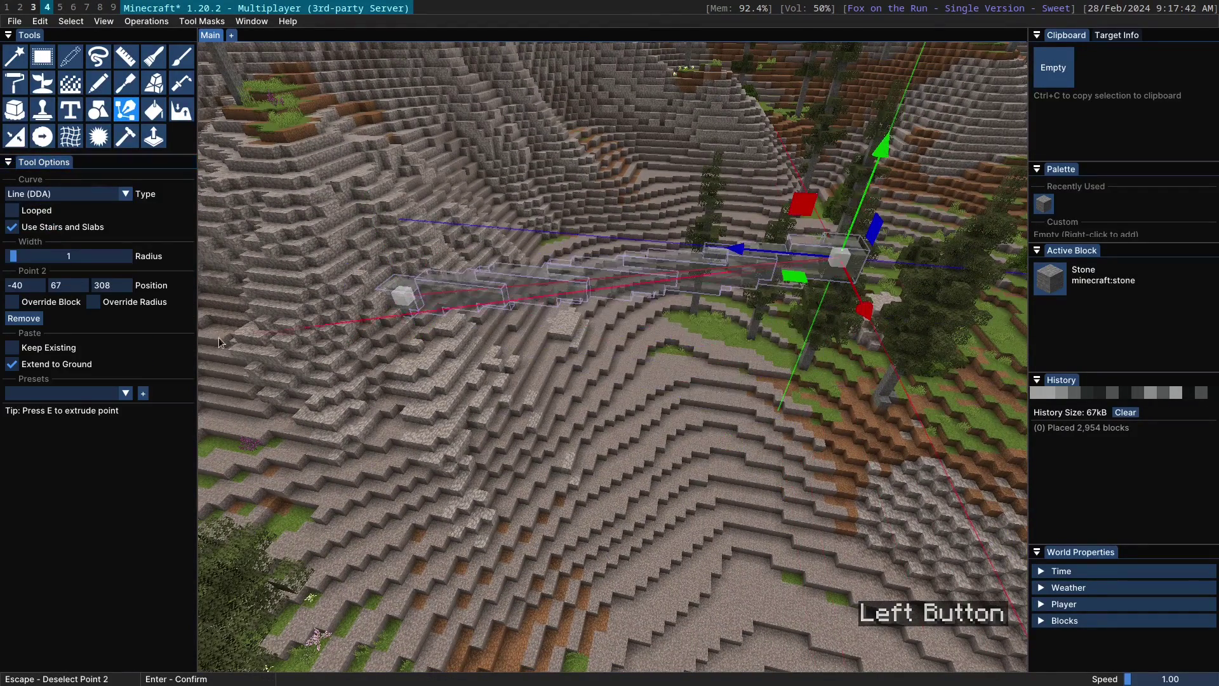
{"action": "left_click", "coordinate": [816, 428]}
{"action": "right_click", "coordinate": [770, 497]}
{"action": "left_click", "coordinate": [786, 444]}
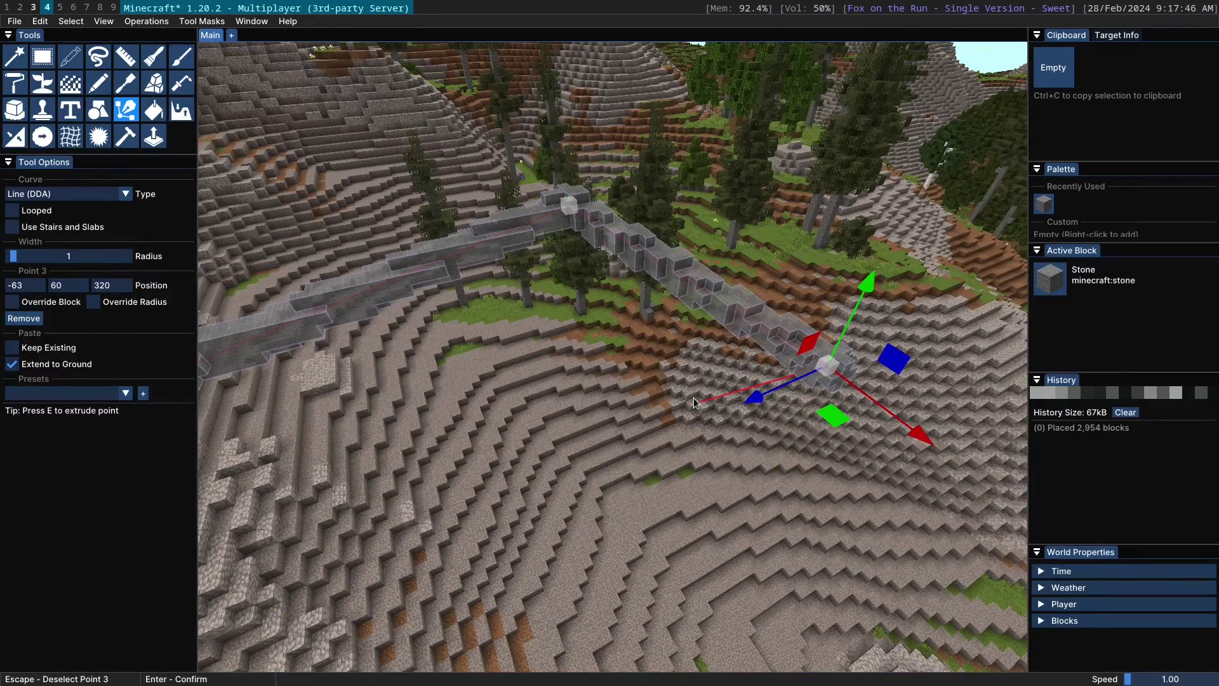
{"action": "key", "text": "Return"}
{"action": "left_click", "coordinate": [590, 316]}
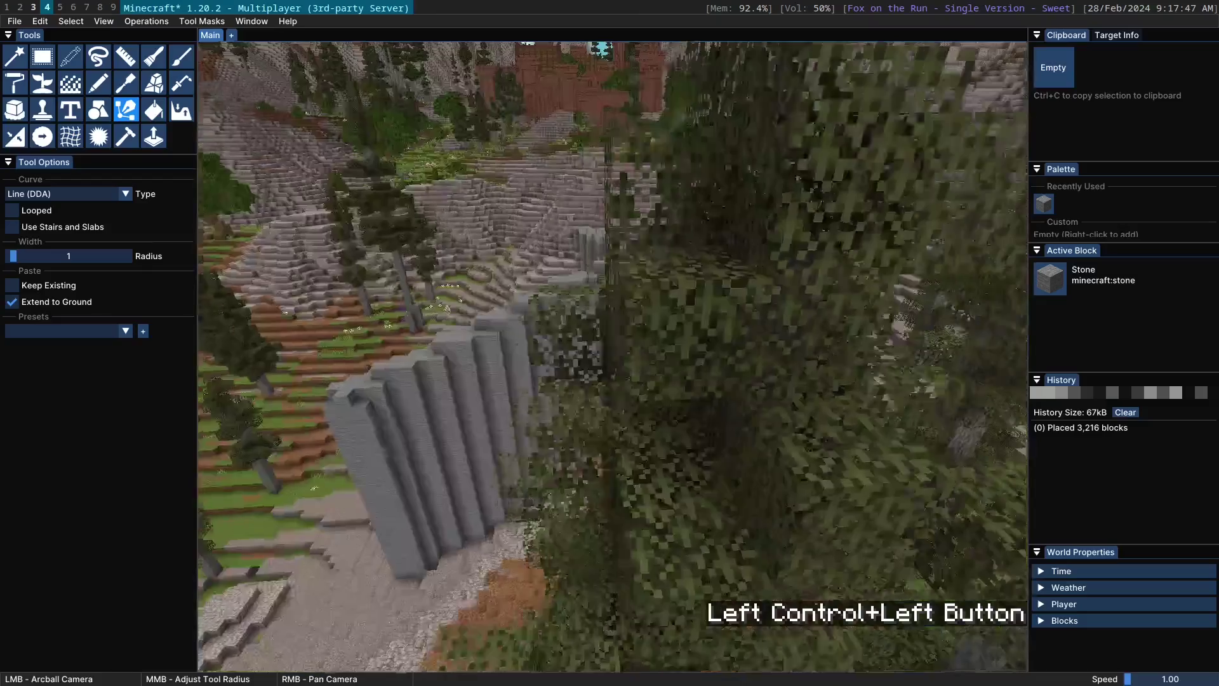
Undo the pillars and place a 284-block Keep Existing stone line down the hillside instead
{"action": "key", "text": "ctrl+z"}
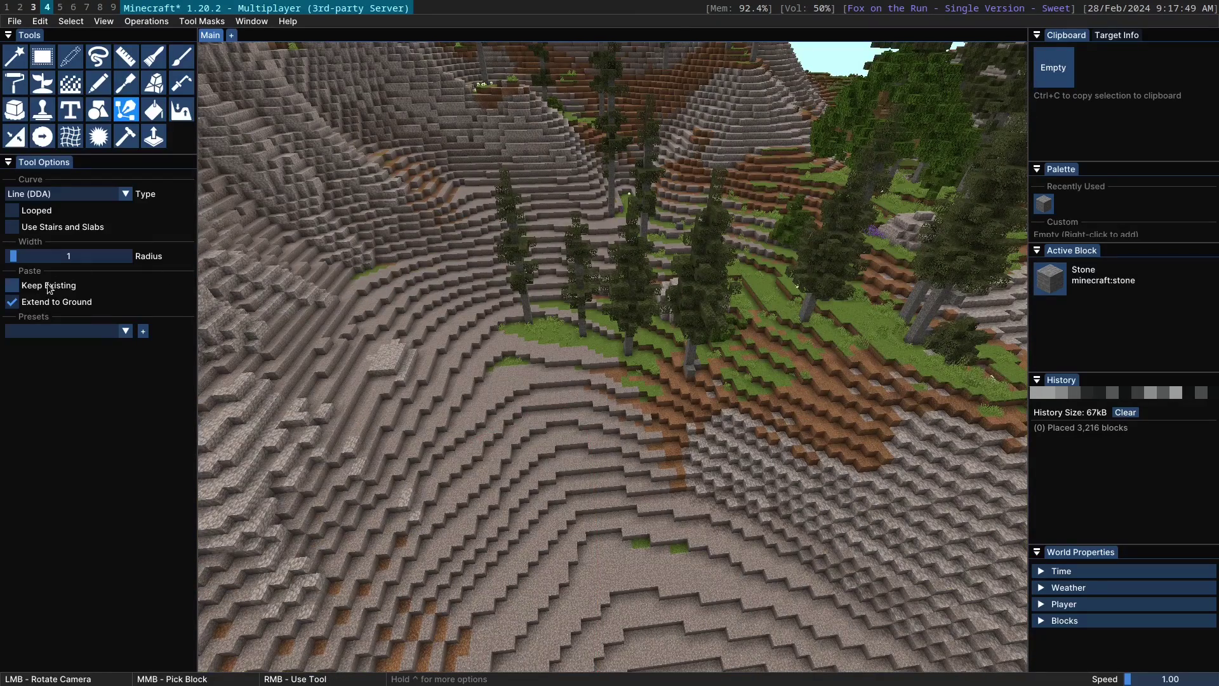
{"action": "left_click", "coordinate": [52, 287]}
{"action": "right_click", "coordinate": [304, 296]}
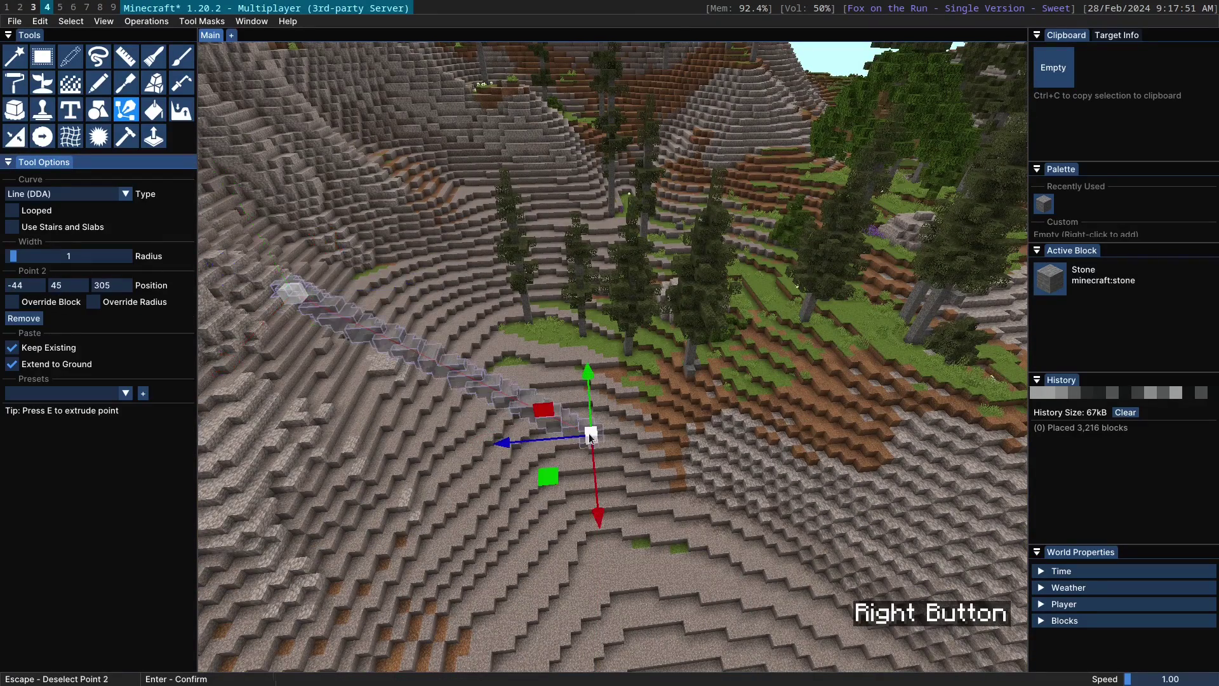
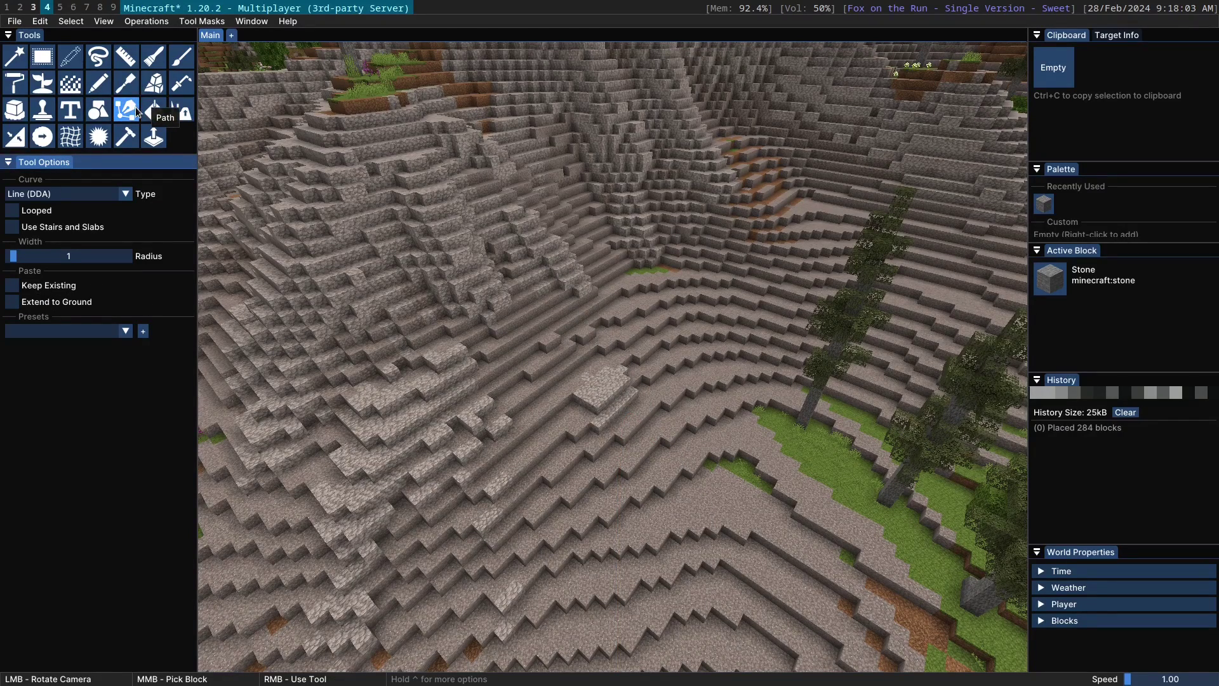
{"action": "left_click", "coordinate": [135, 111]}
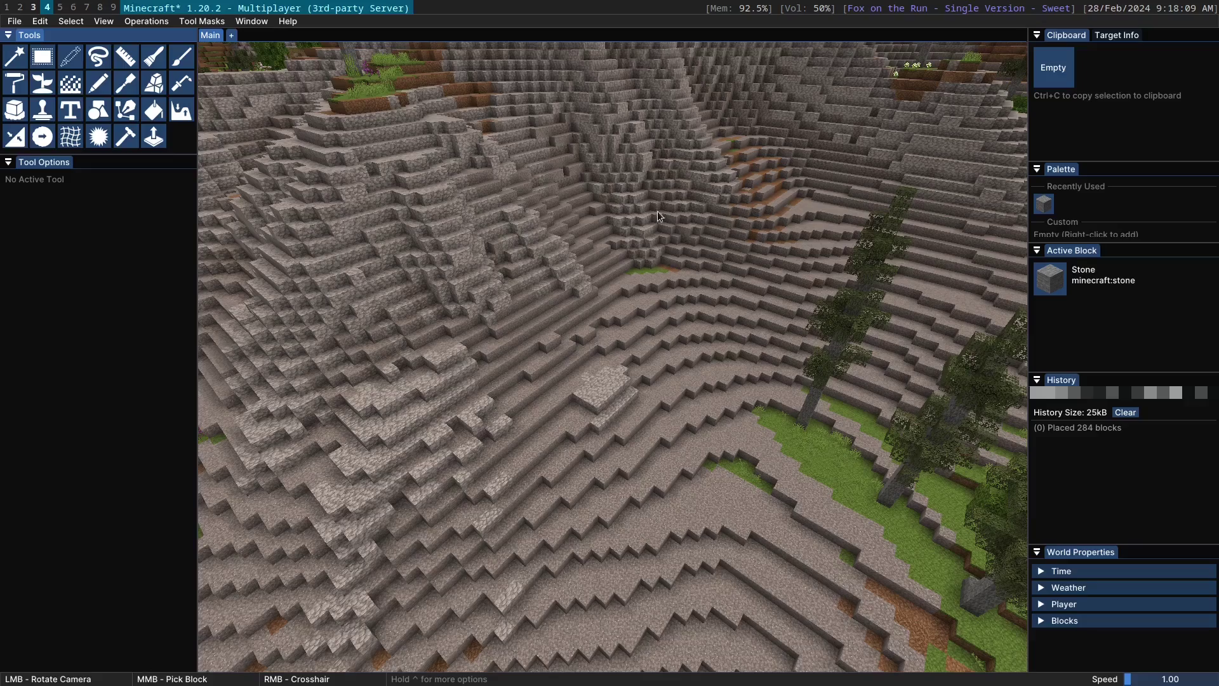
{"action": "left_click", "coordinate": [739, 219]}
Box-select the hill and run Operations > Hollow, removing 29,917 interior blocks
{"action": "scroll", "scroll_direction": "up", "scroll_amount": 3}
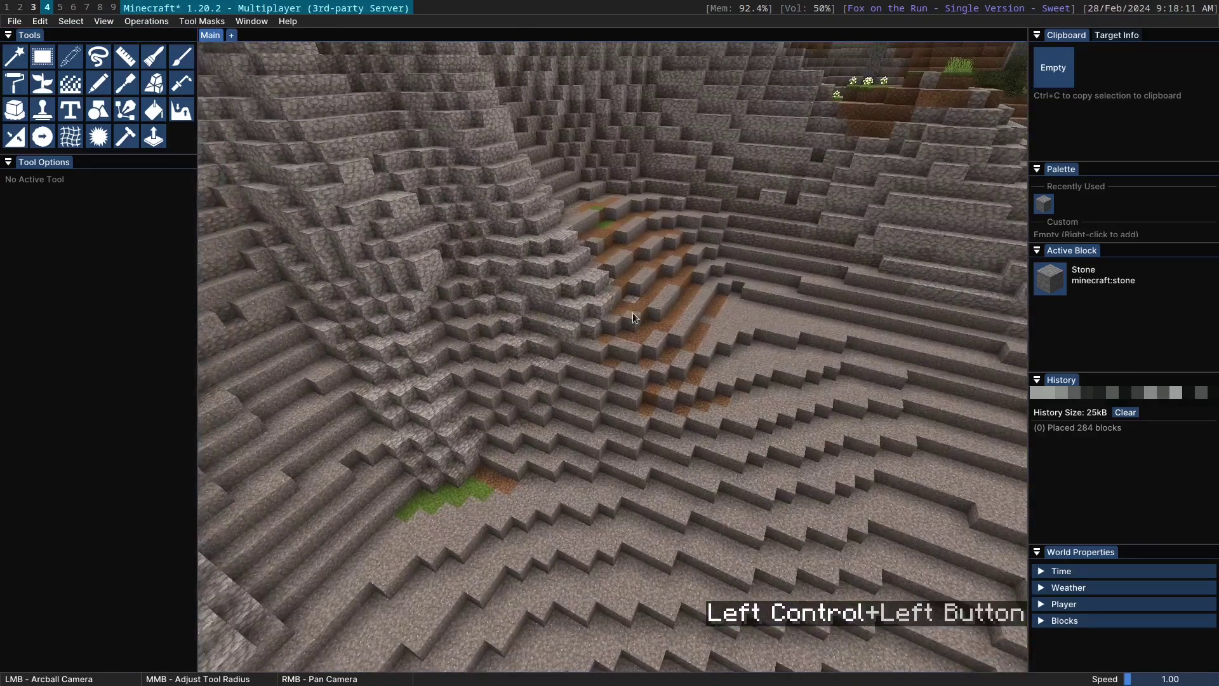
{"action": "left_click", "coordinate": [161, 22]}
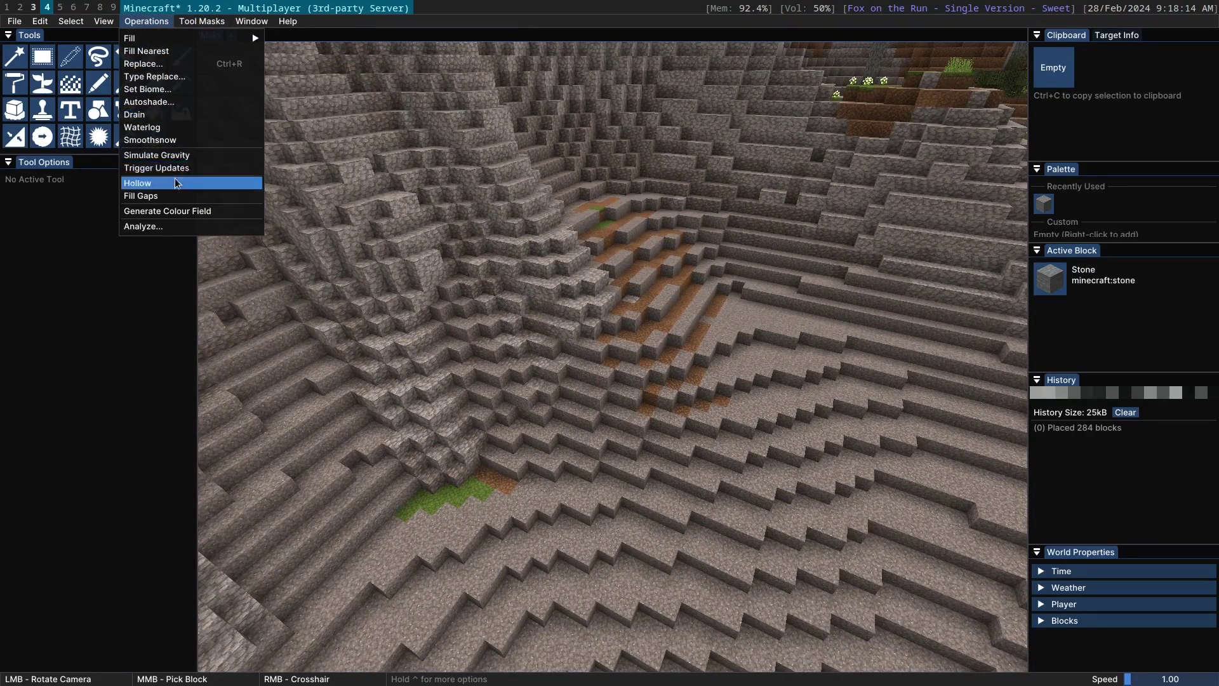
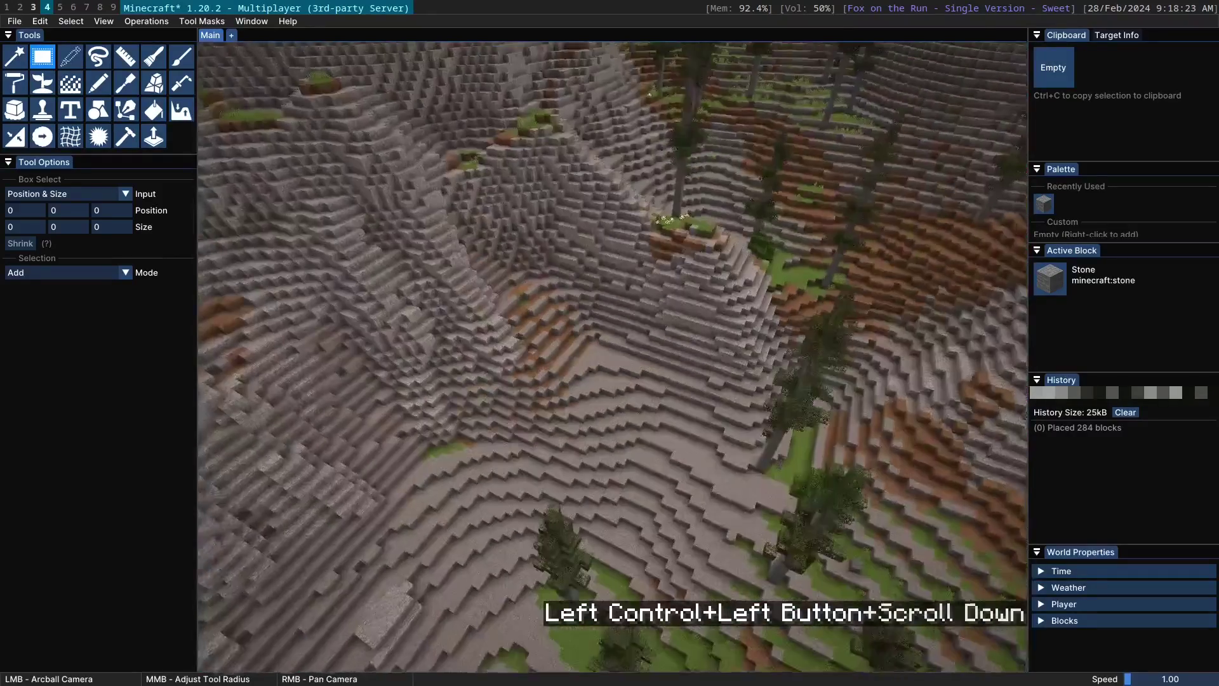
{"action": "right_click", "coordinate": [607, 456]}
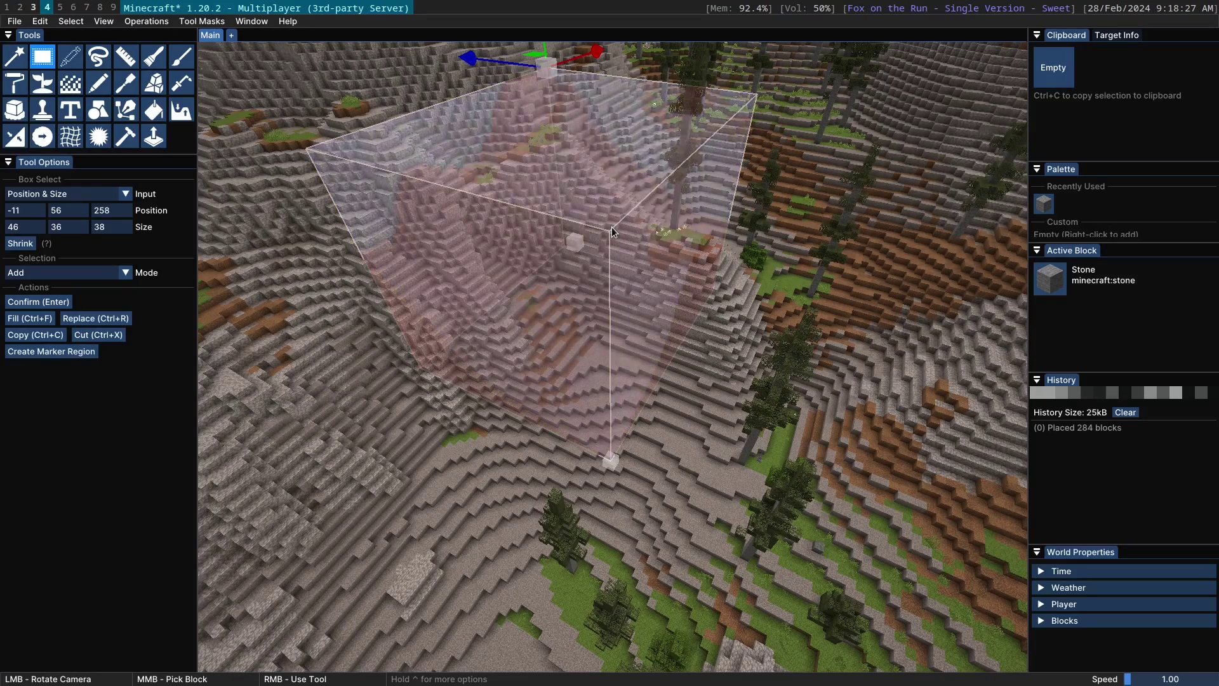
{"action": "left_click", "coordinate": [161, 28]}
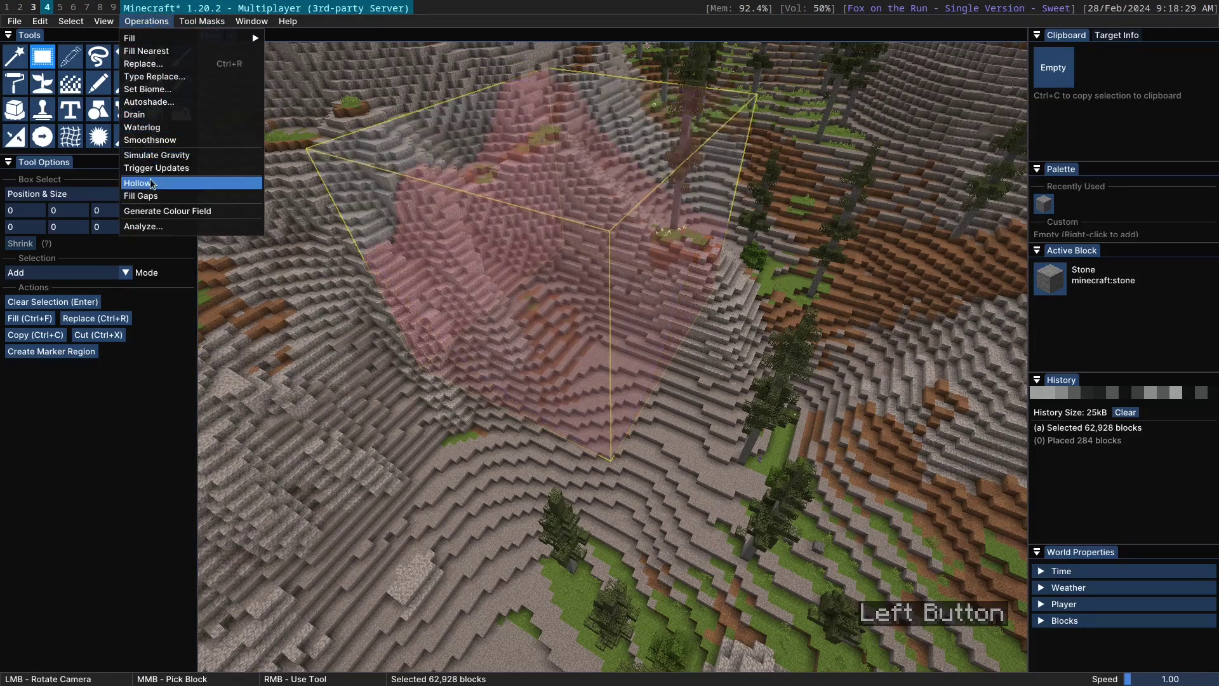
{"action": "key", "text": "Return"}
{"action": "left_click", "coordinate": [594, 290]}
{"action": "scroll", "scroll_direction": "up", "scroll_amount": 3}
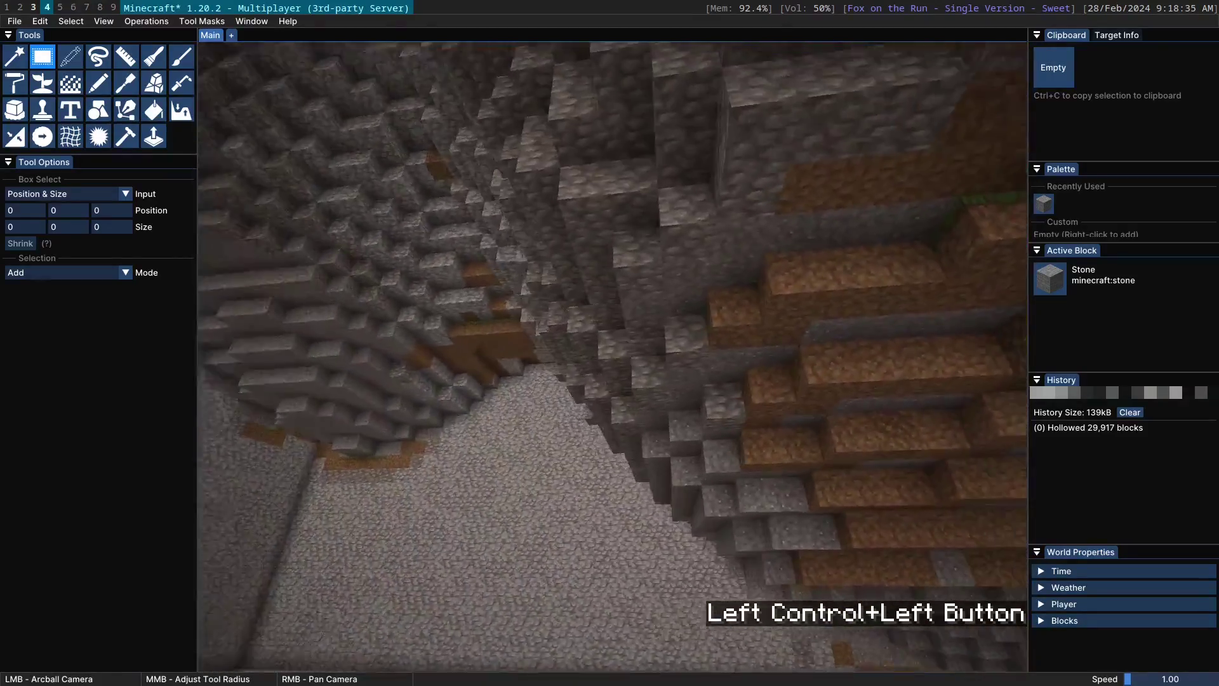
Undo the hollow, fetch a glass block from the inventory and set it into the hill's wall
{"action": "scroll", "scroll_direction": "down", "scroll_amount": 3}
{"action": "key", "text": "ctrl+z"}
{"action": "key", "text": "shift+Menu"}
{"action": "key", "text": "ctrl+w"}
{"action": "key", "text": "e"}
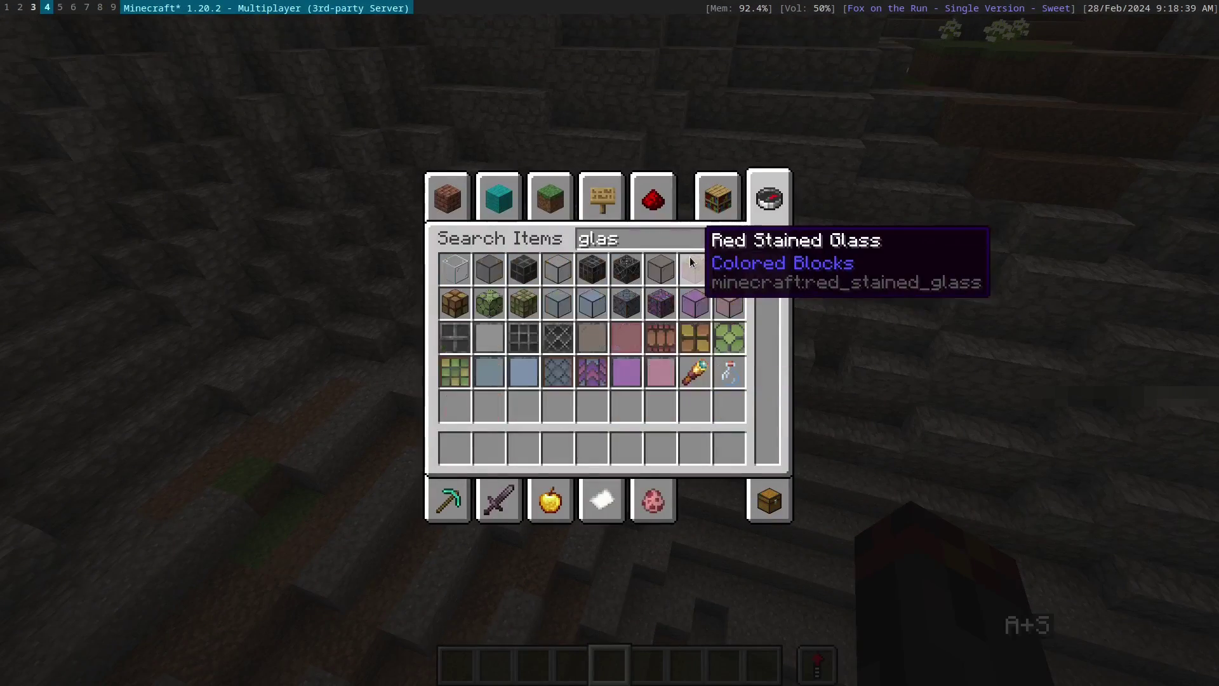
{"action": "key", "text": "Escape"}
{"action": "key", "text": "w"}
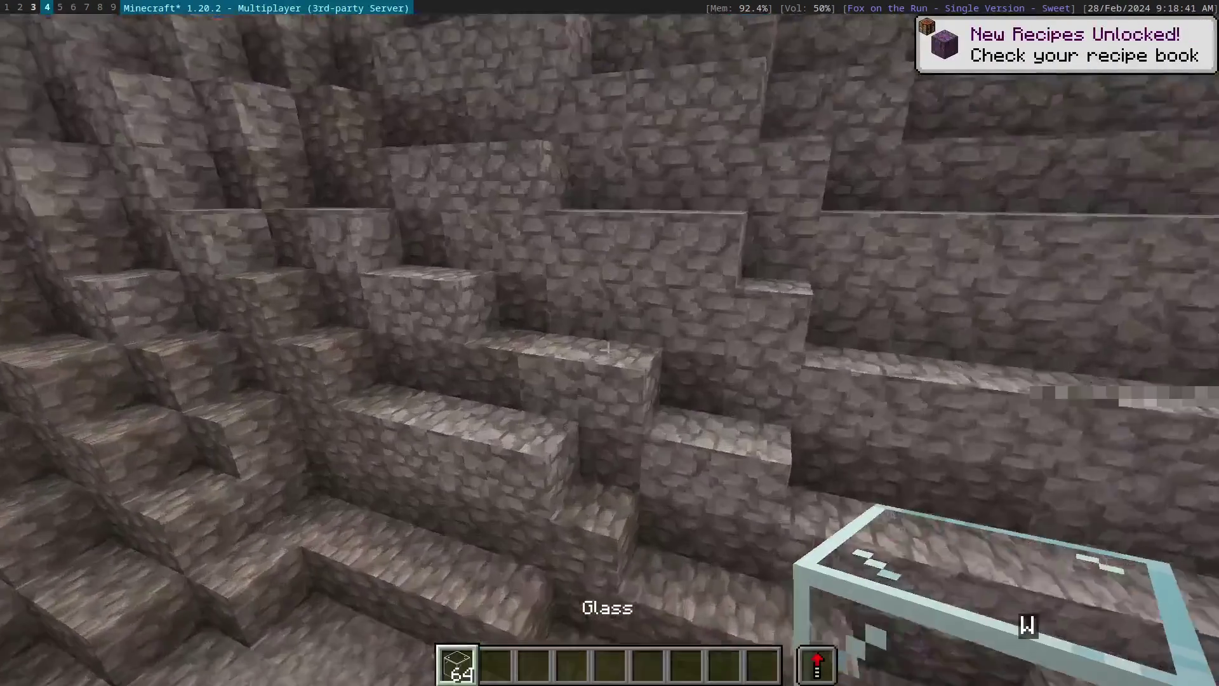
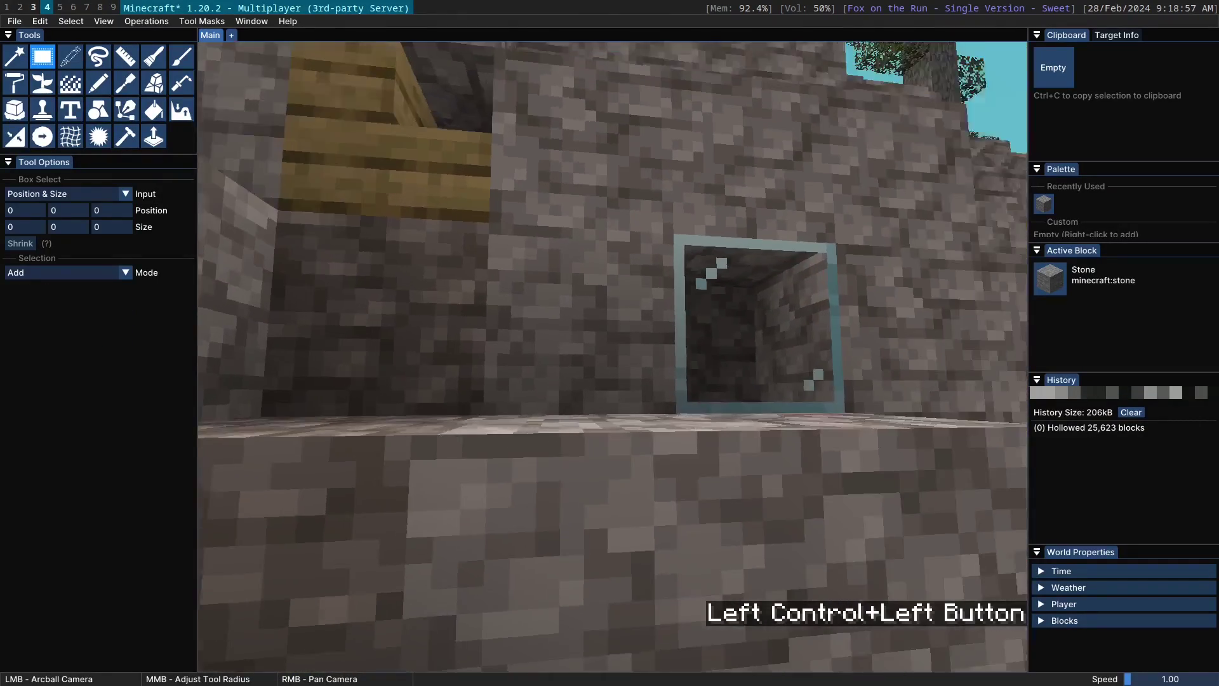
Redo the hollow on a 57,600-block box, removing 25,623 blocks inside the mountain
{"action": "scroll", "scroll_direction": "down", "scroll_amount": 3}
{"action": "scroll", "scroll_direction": "up", "scroll_amount": 3}
{"action": "scroll", "scroll_direction": "down", "scroll_amount": 3}
{"action": "key", "text": "ctrl+z"}
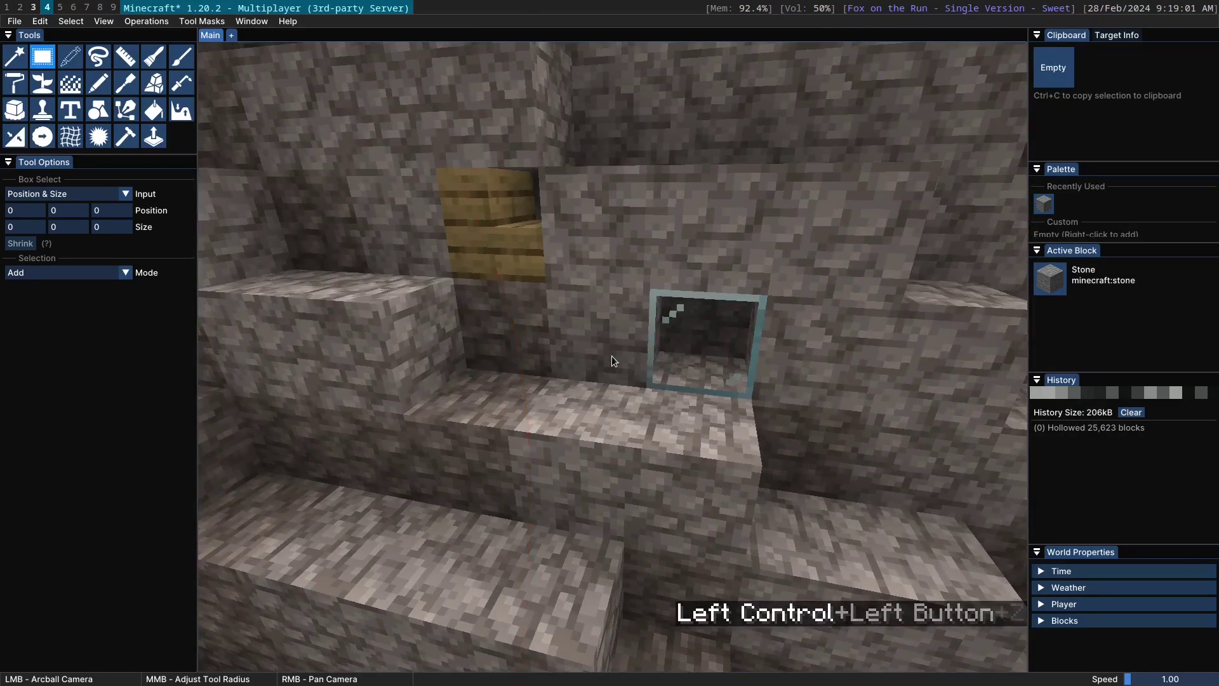
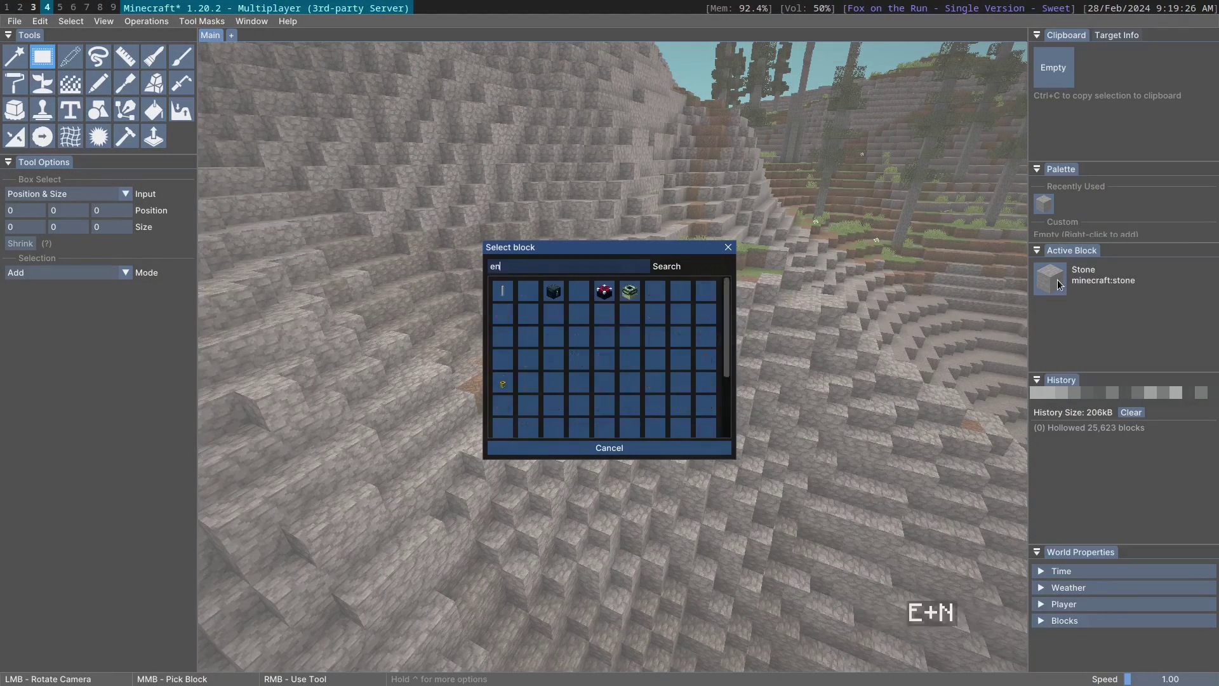
Make Alabaster the active block and box-select the small mountainside section
{"action": "key", "text": "a"}
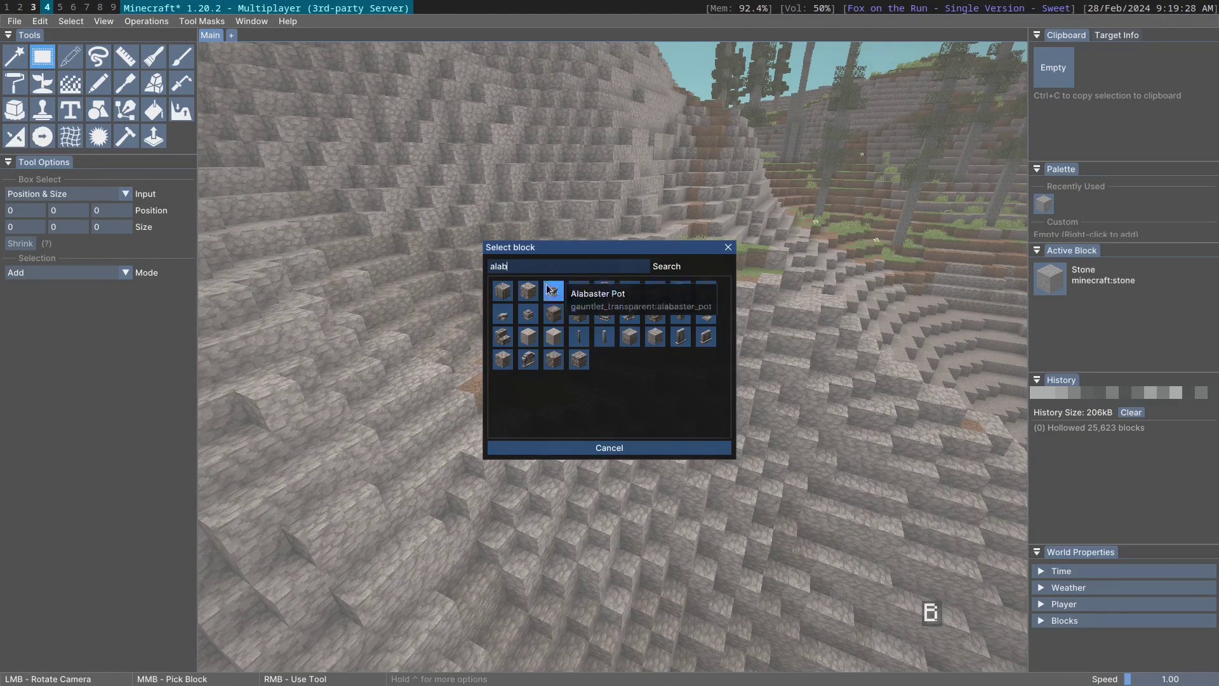
{"action": "double_click", "coordinate": [527, 292]}
{"action": "scroll", "scroll_direction": "down", "scroll_amount": 3}
{"action": "right_click", "coordinate": [709, 615]}
{"action": "left_click", "coordinate": [630, 400]}
{"action": "scroll", "scroll_direction": "up", "scroll_amount": 3}
{"action": "key", "text": "Return"}
{"action": "left_click", "coordinate": [601, 356]}
Run Operations > Fill Gaps on the selection, adding 21 Alabaster blocks to the terrain
{"action": "key", "text": "a"}
{"action": "key", "text": "shift+w"}
{"action": "key", "text": "d"}
{"action": "key", "text": "ctrl+s"}
{"action": "left_click", "coordinate": [149, 24]}
{"action": "left_click", "coordinate": [155, 200]}
{"action": "key", "text": "w"}
{"action": "key", "text": "Return"}
Clear the selection and tidy the editor state with shortcuts after the gap fill
{"action": "key", "text": "a"}
{"action": "key", "text": "ctrl+a"}
{"action": "scroll", "scroll_direction": "down", "scroll_amount": 3}
{"action": "key", "text": "ctrl+d"}
{"action": "key", "text": "ctrl+space"}
{"action": "key", "text": "ctrl+s"}
{"action": "key", "text": "ctrl+space"}
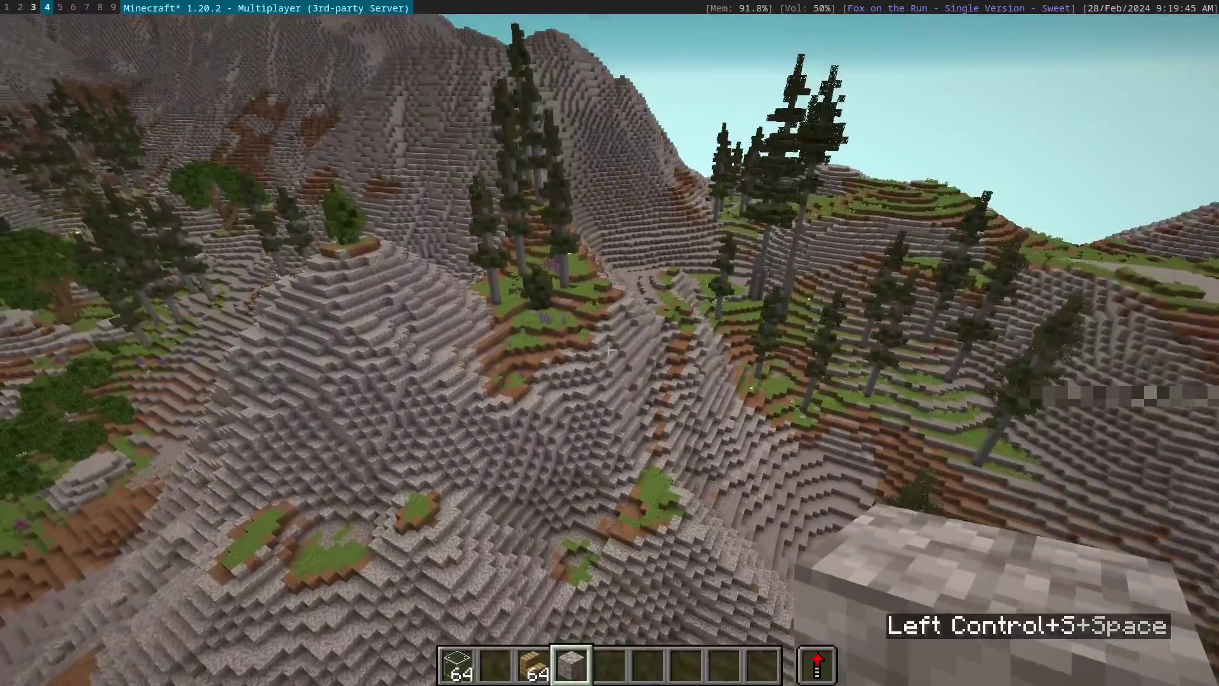
{"action": "left_click", "coordinate": [161, 26]}
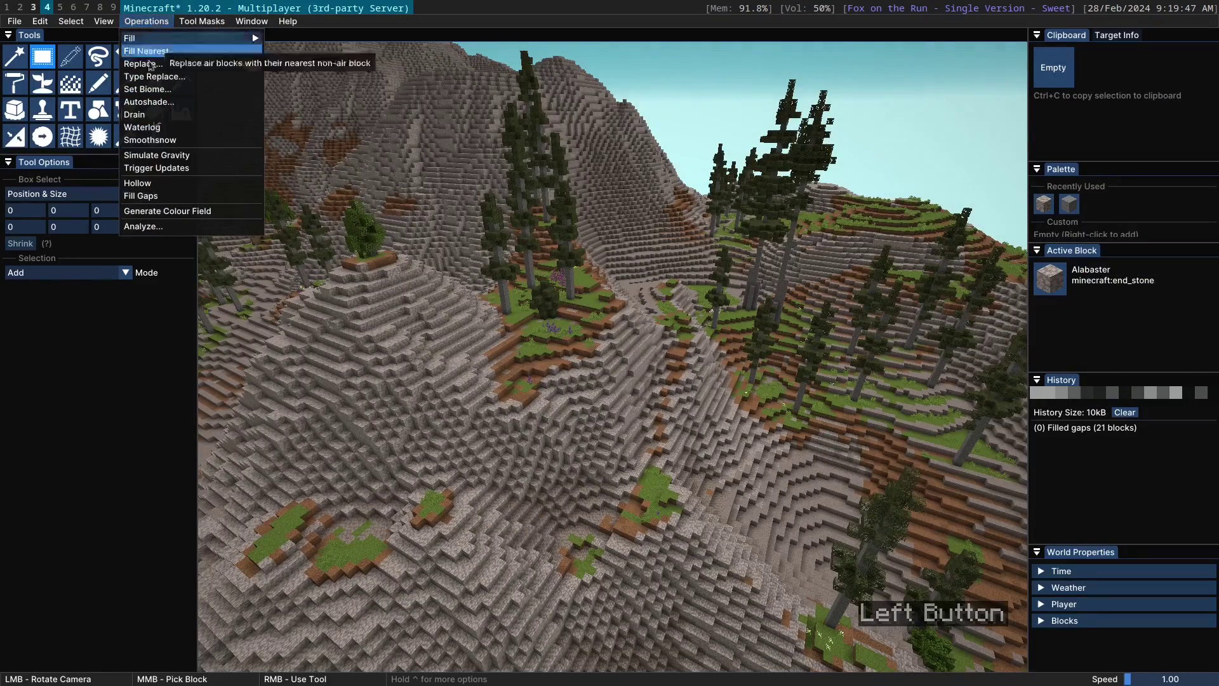
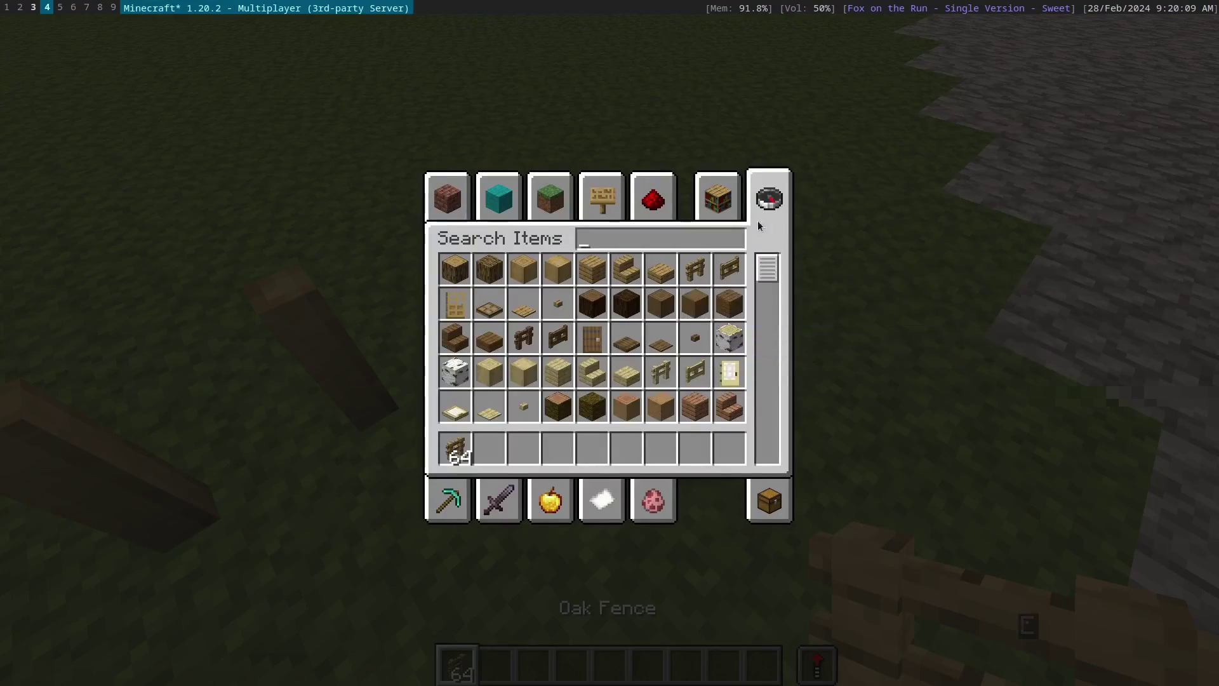
Place oak stairs, slabs and a fence gate on the grass and select the 1,547-block area around them
{"action": "key", "text": "s"}
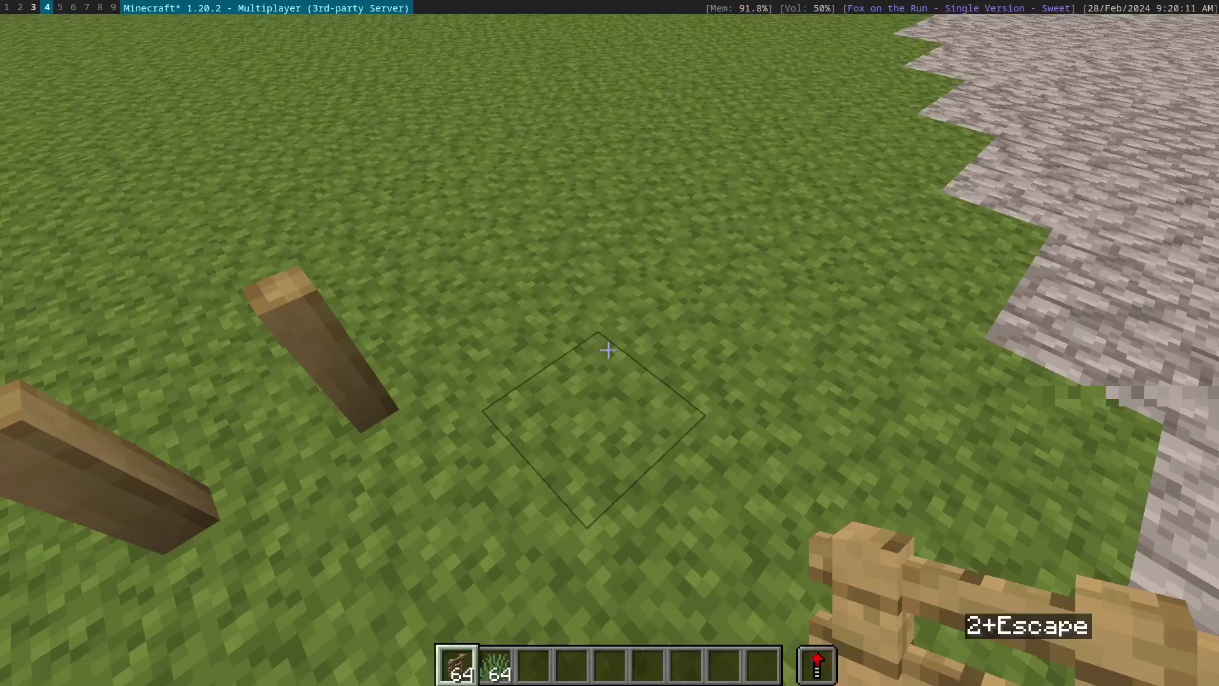
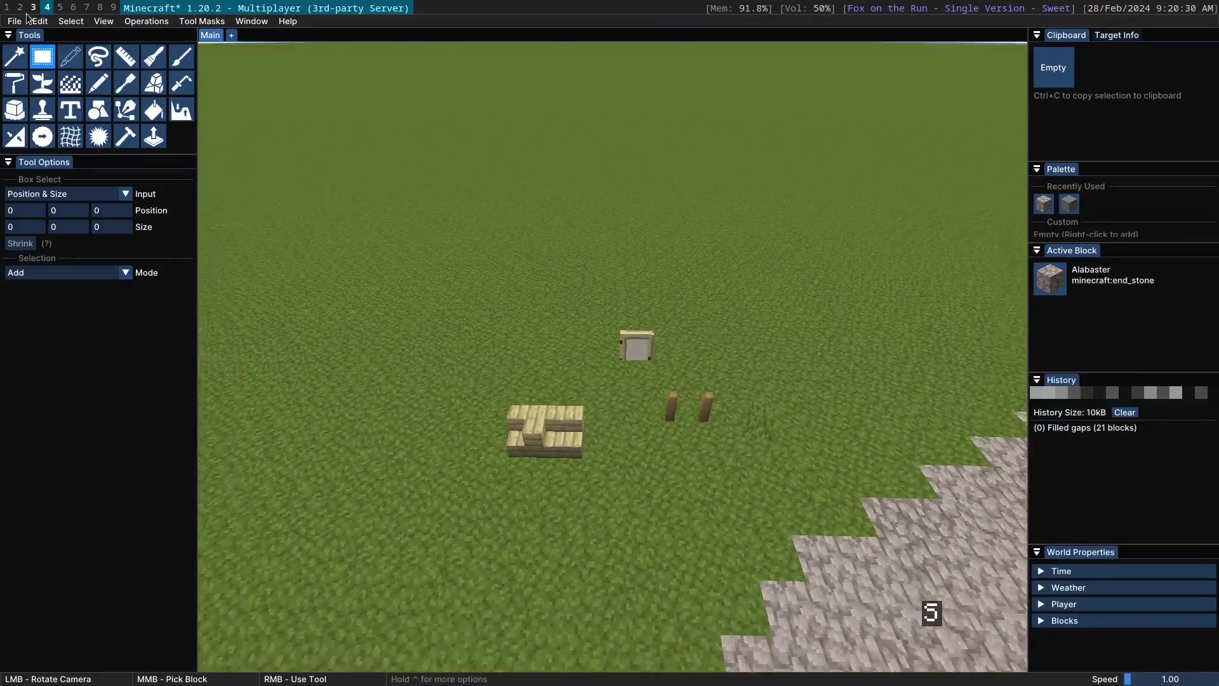
{"action": "right_click", "coordinate": [458, 297]}
{"action": "scroll", "scroll_direction": "down", "scroll_amount": 3}
{"action": "key", "text": "Return"}
{"action": "left_click", "coordinate": [148, 19]}
{"action": "left_click", "coordinate": [165, 173]}
Trigger block updates on the selection, refreshing 5 blocks so the stairs and fence connect
{"action": "left_click", "coordinate": [629, 408]}
{"action": "scroll", "scroll_direction": "up", "scroll_amount": 3}
{"action": "key", "text": "Return"}
{"action": "key", "text": "w"}
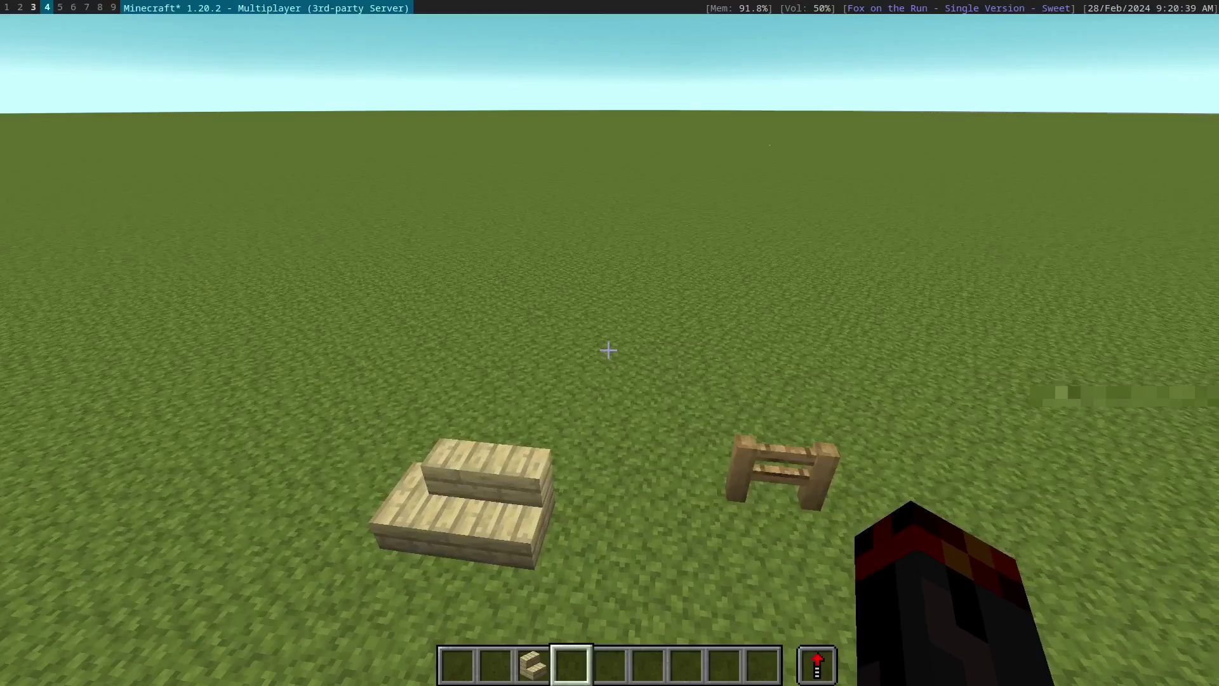
{"action": "key", "text": "d"}
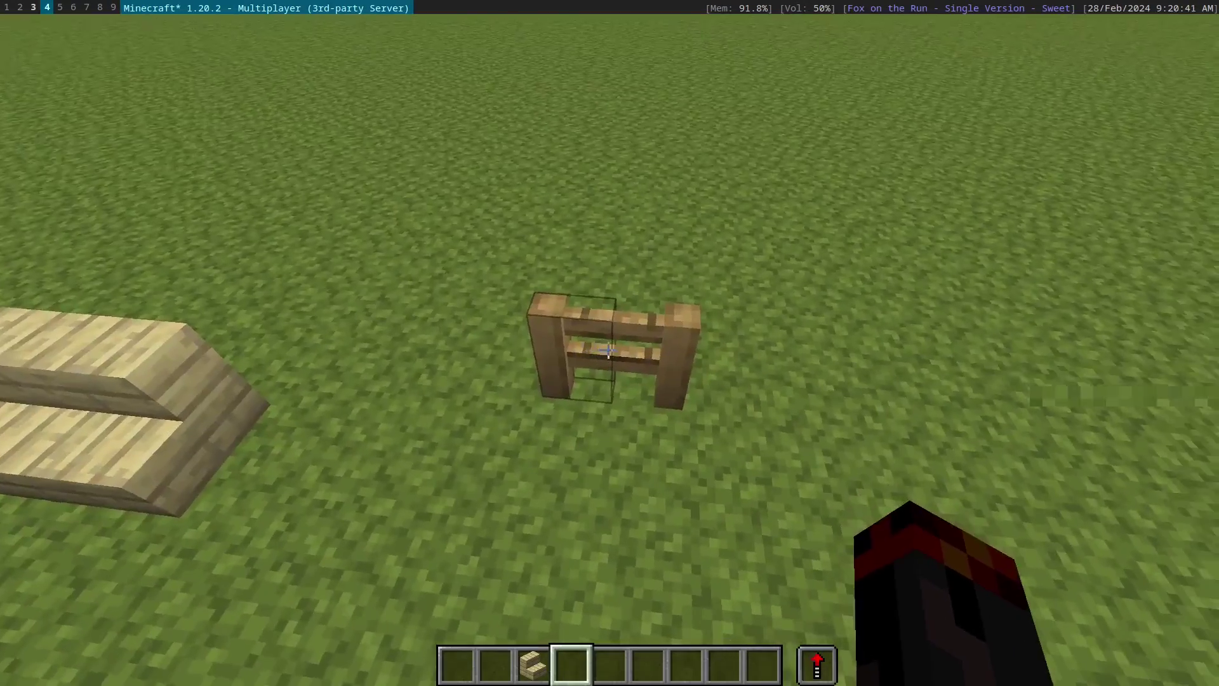
{"action": "key", "text": "w"}
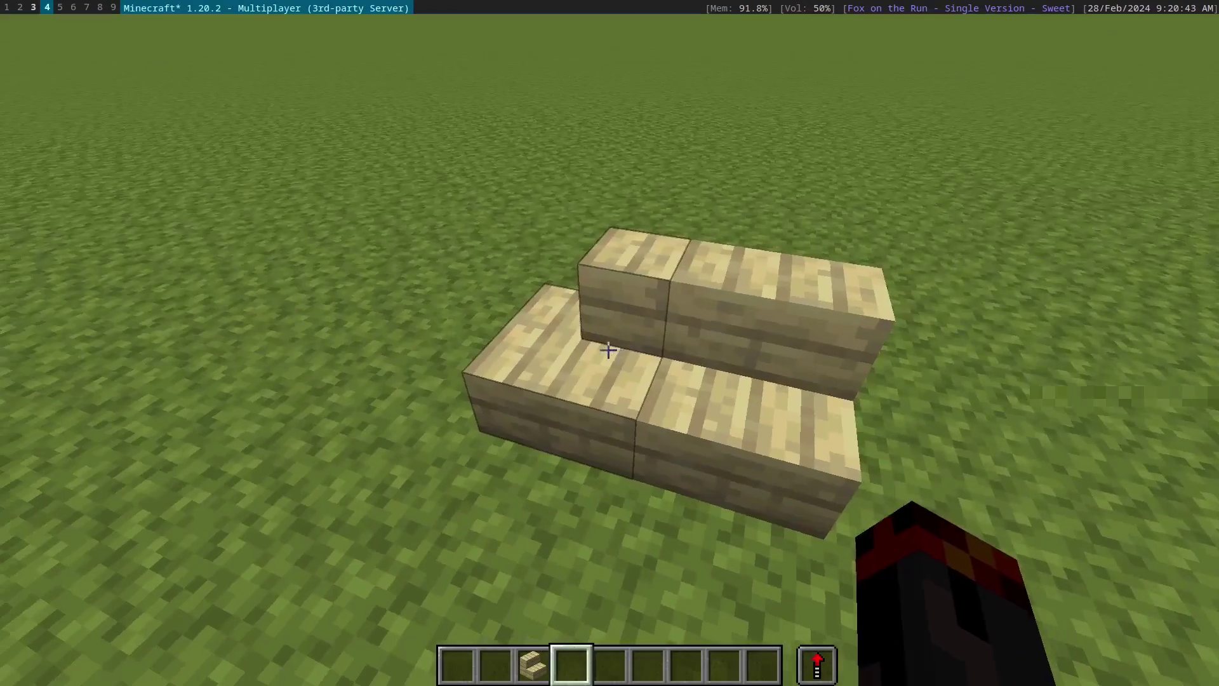
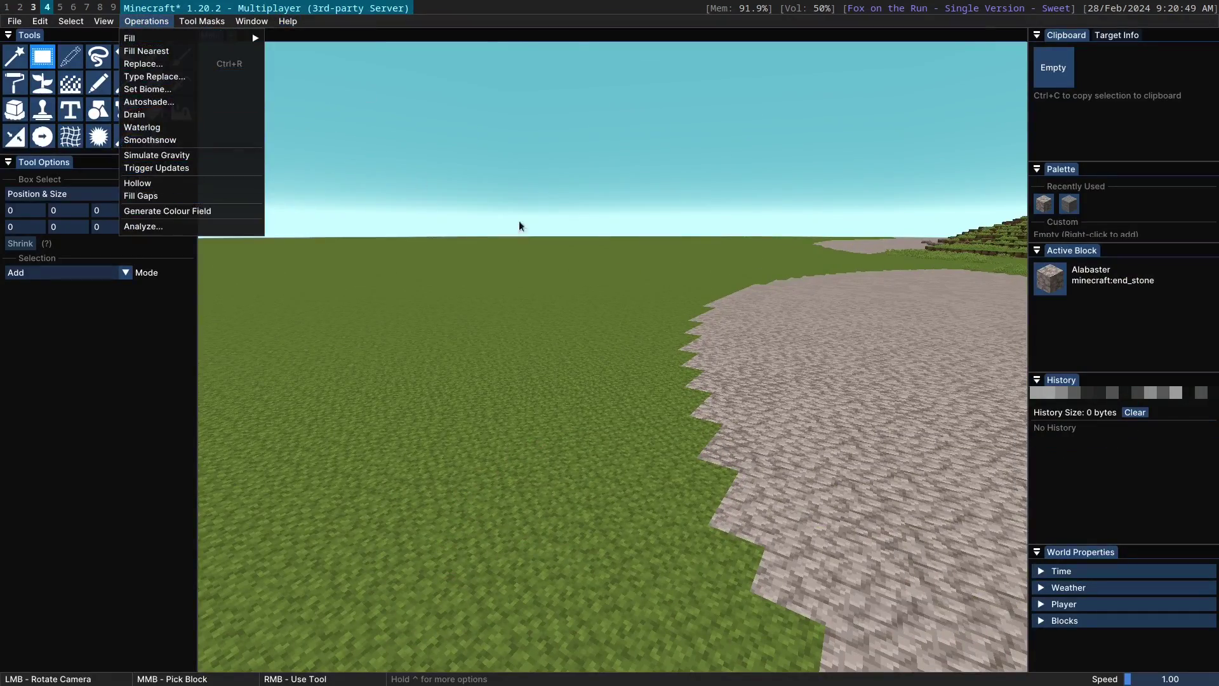
Drag a box selection over the rocky hill beside the castle, leaving Cancel/Confirm/Move To pending
{"action": "left_click", "coordinate": [709, 338]}
{"action": "left_click", "coordinate": [667, 279]}
{"action": "scroll", "scroll_direction": "down", "scroll_amount": 3}
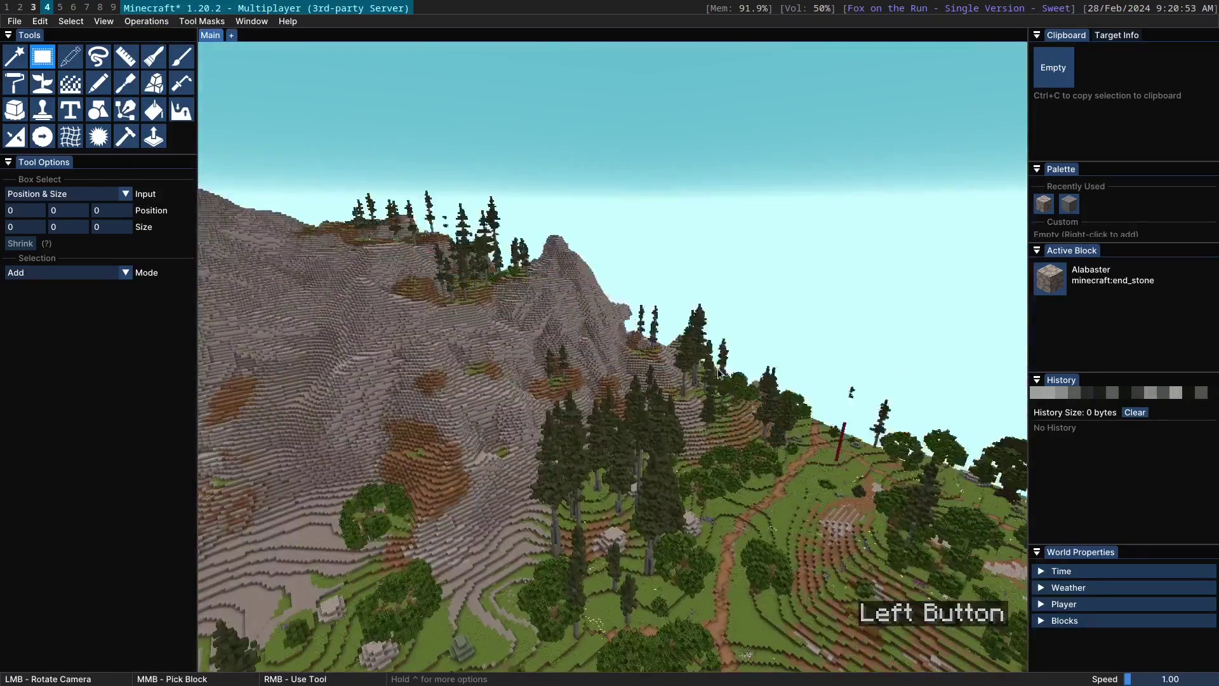
{"action": "scroll", "scroll_direction": "up", "scroll_amount": 3}
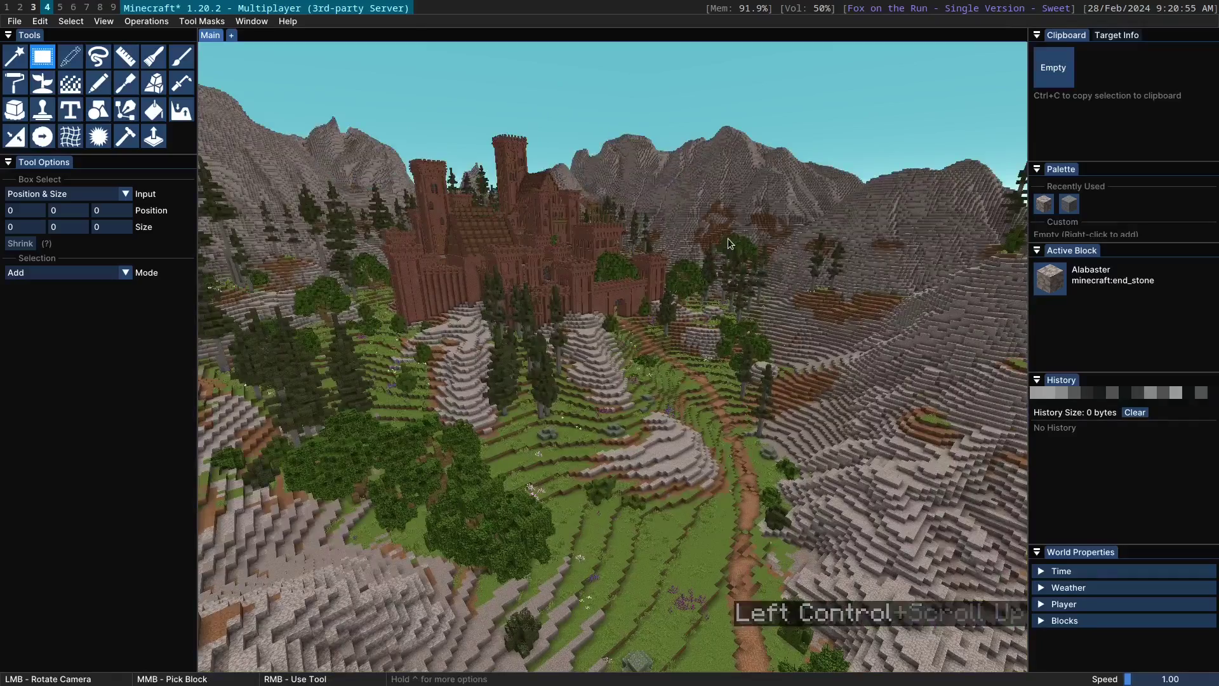
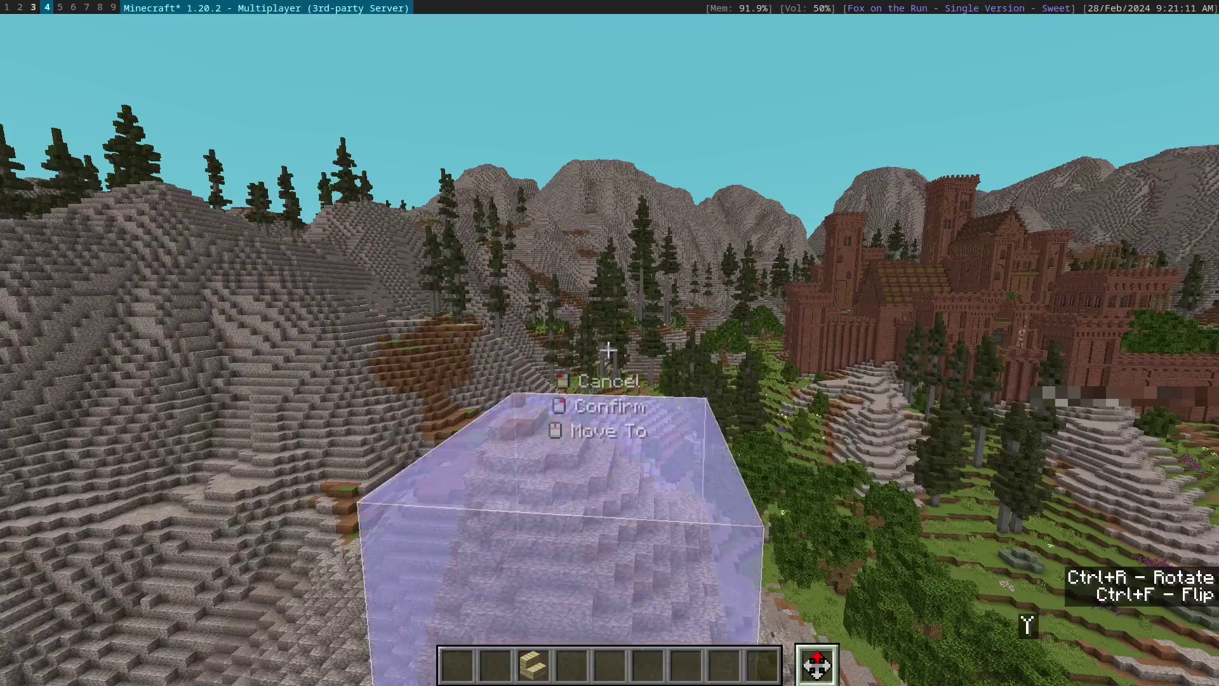
Raise the floating copy of the rocky hill with Move To until the offset reads 54 blocks up
{"action": "key", "text": "shift+y"}
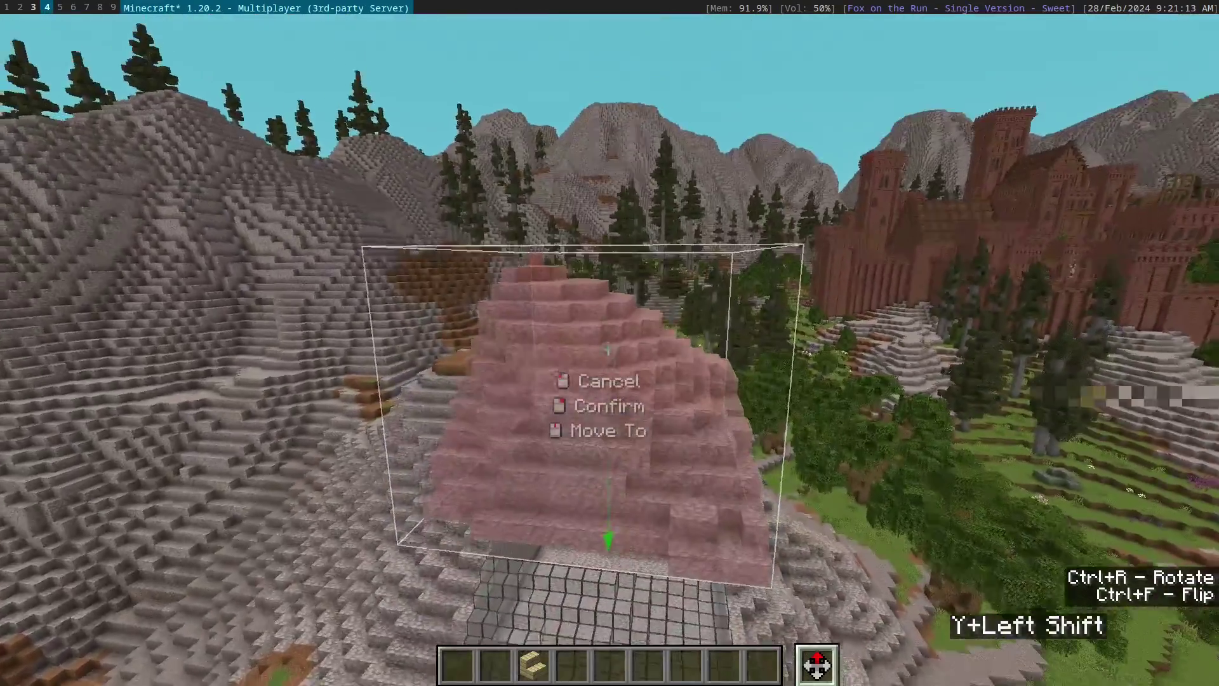
{"action": "key", "text": "y"}
{"action": "key", "text": "shift+y"}
{"action": "key", "text": "a"}
{"action": "scroll", "scroll_direction": "up", "scroll_amount": 3}
{"action": "key", "text": "space"}
{"action": "scroll", "scroll_direction": "up", "scroll_amount": 3}
{"action": "scroll", "scroll_direction": "up", "scroll_amount": 3}
{"action": "scroll", "scroll_direction": "down", "scroll_amount": 3}
{"action": "scroll", "scroll_direction": "up", "scroll_amount": 3}
{"action": "scroll", "scroll_direction": "up", "scroll_amount": 3}
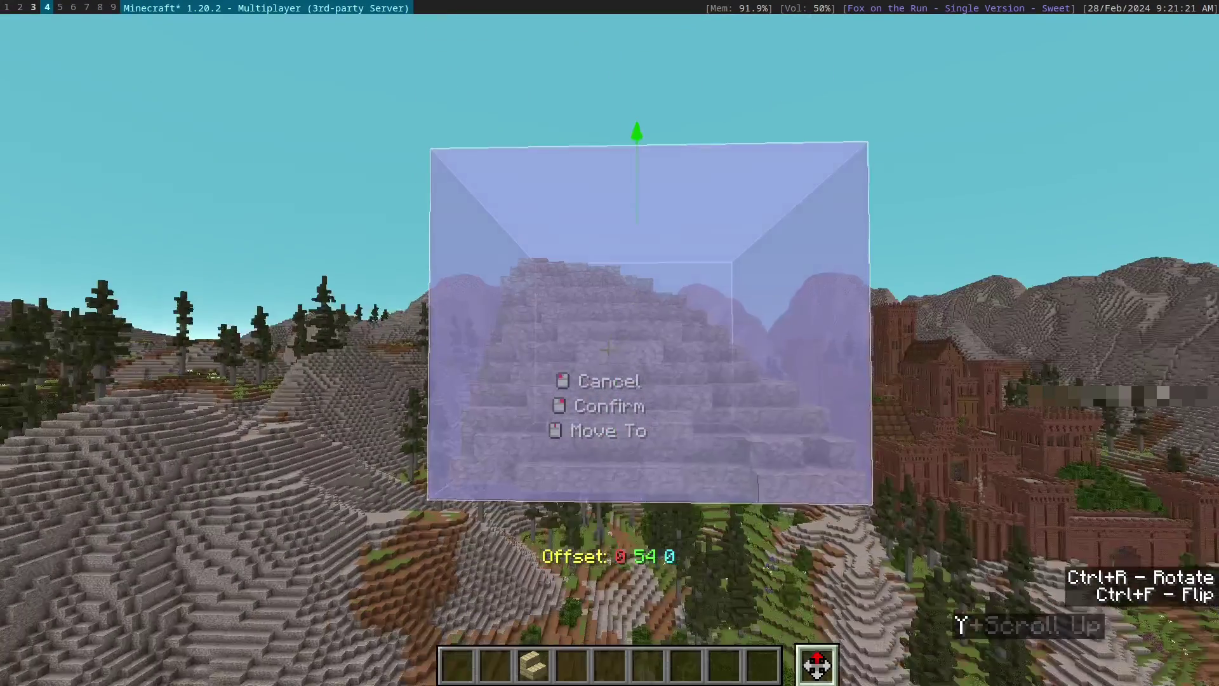
Shift the copy 5 blocks sideways and keep it hovering as a movable preview
{"action": "key", "text": "x"}
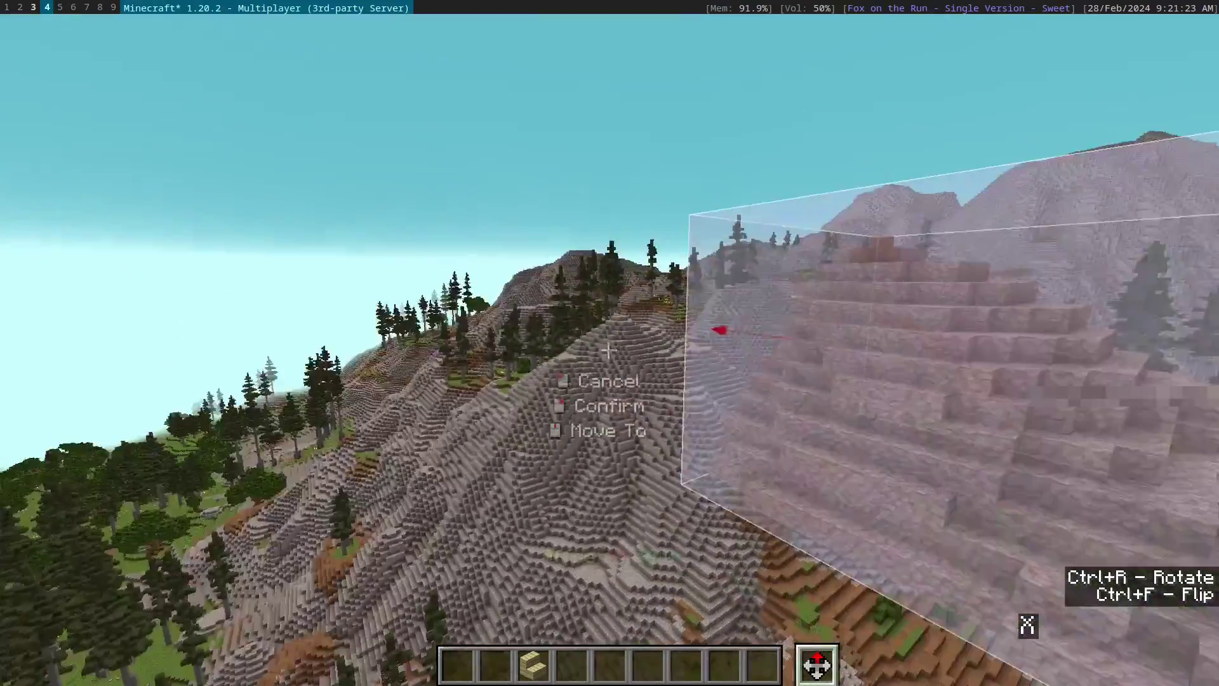
{"action": "scroll", "scroll_direction": "down", "scroll_amount": 3}
{"action": "scroll", "scroll_direction": "up", "scroll_amount": 3}
{"action": "key", "text": "space"}
{"action": "scroll", "scroll_direction": "up", "scroll_amount": 3}
{"action": "scroll", "scroll_direction": "up", "scroll_amount": 3}
{"action": "key", "text": "space"}
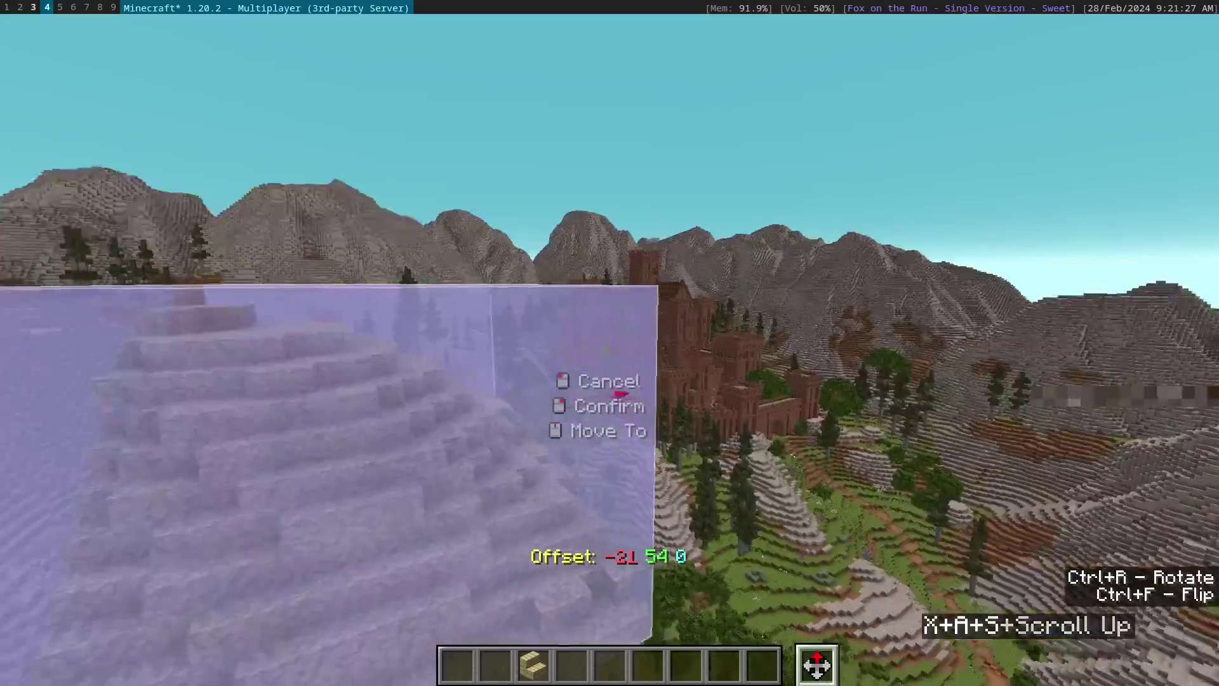
{"action": "scroll", "scroll_direction": "down", "scroll_amount": 3}
{"action": "scroll", "scroll_direction": "up", "scroll_amount": 3}
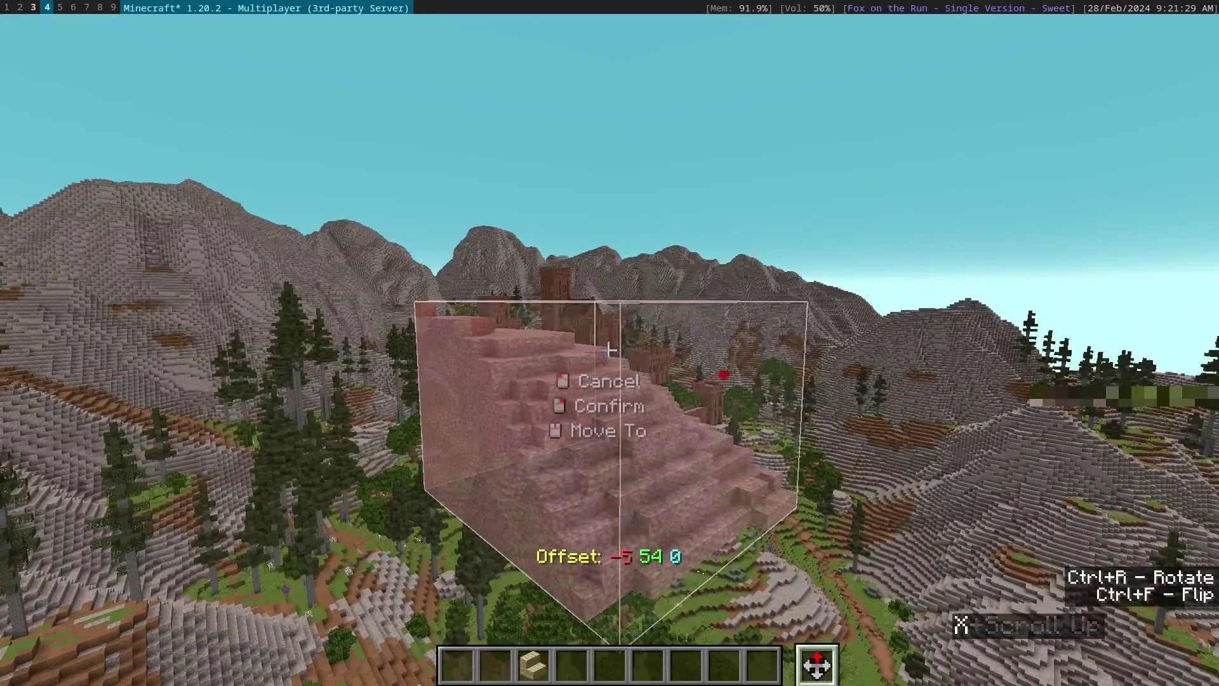
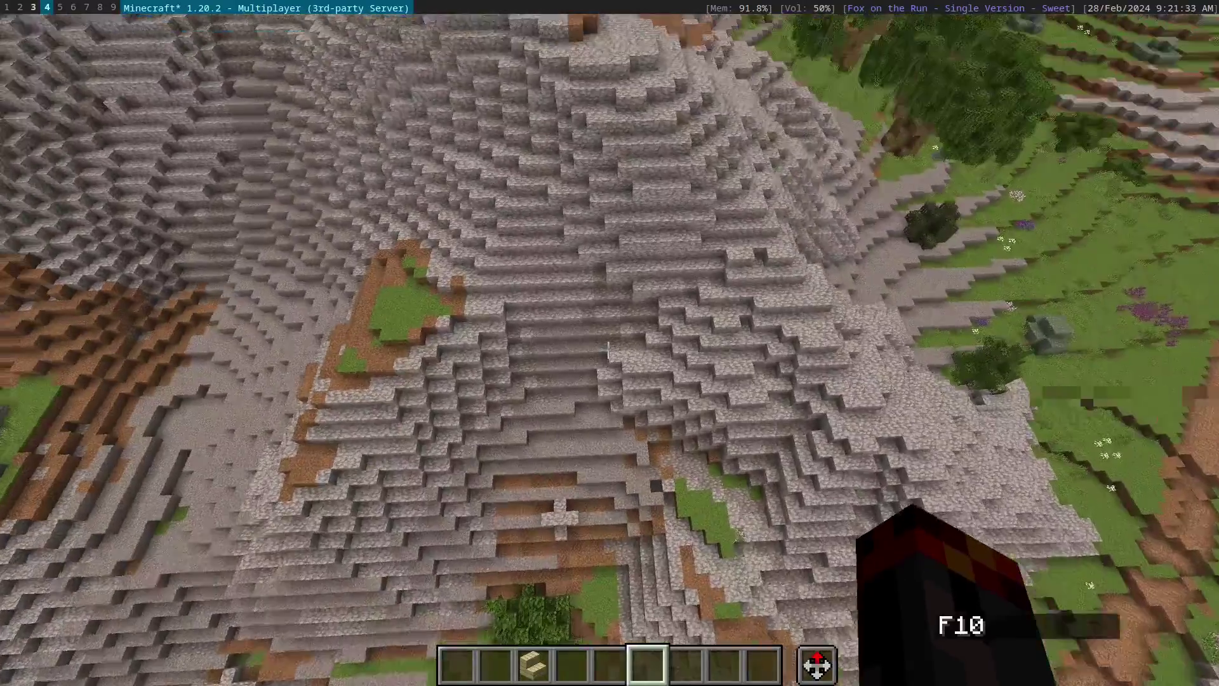
{"action": "scroll", "scroll_direction": "up", "scroll_amount": 3}
{"action": "scroll", "scroll_direction": "down", "scroll_amount": 3}
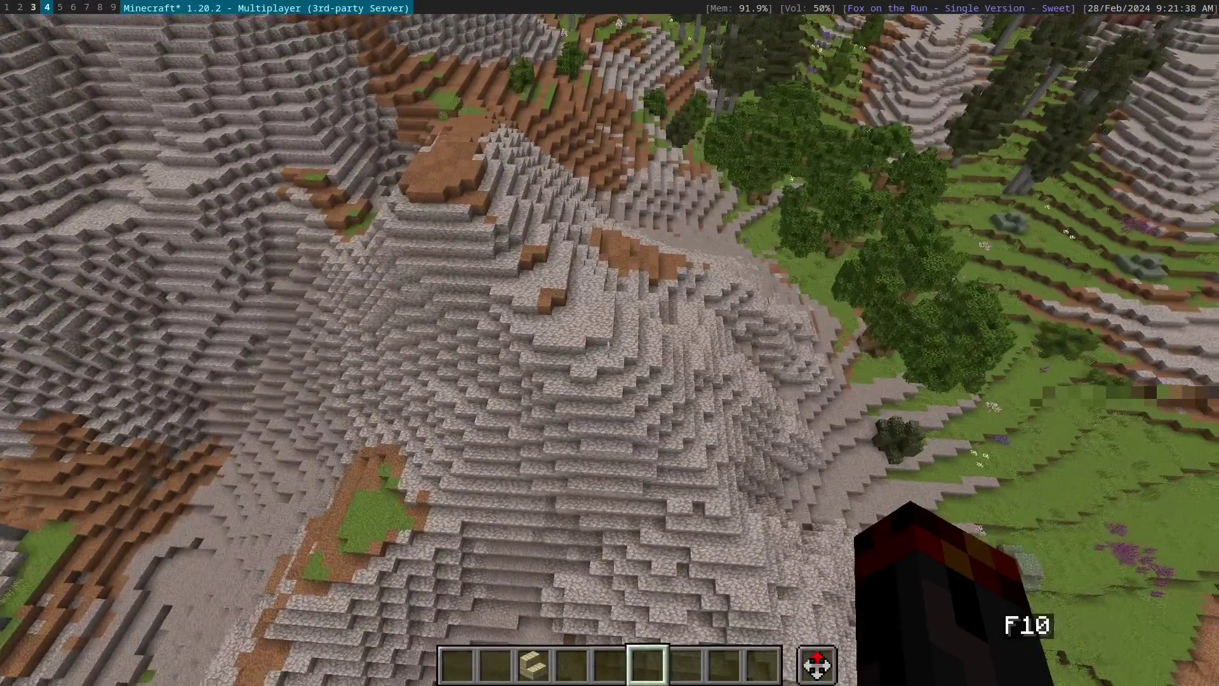
{"action": "key", "text": "e"}
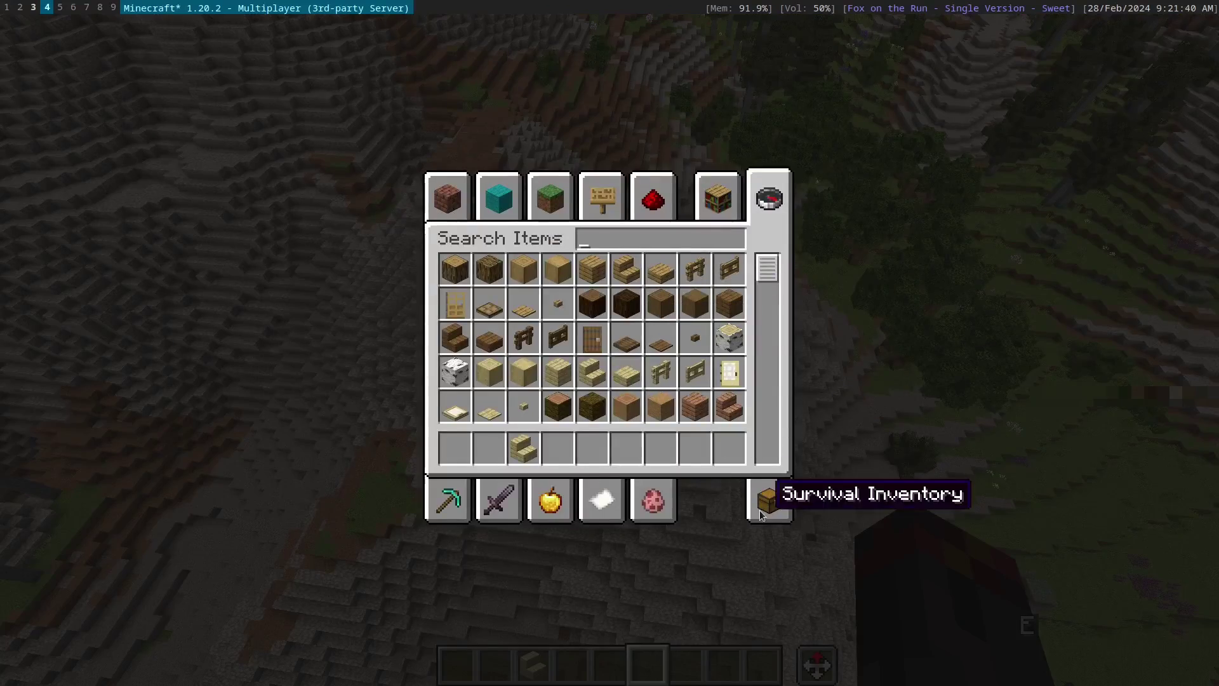
{"action": "key", "text": "Escape"}
{"action": "key", "text": "e"}
{"action": "key", "text": "3"}
{"action": "key", "text": "Escape"}
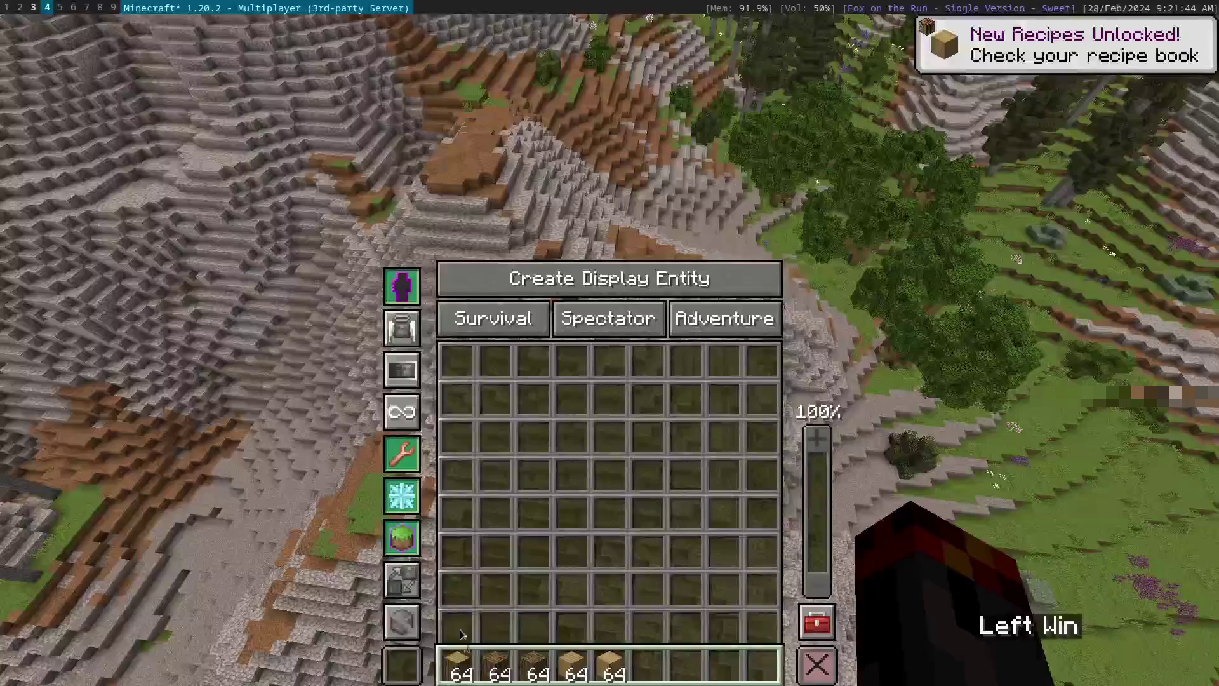
{"action": "left_click", "coordinate": [465, 665]}
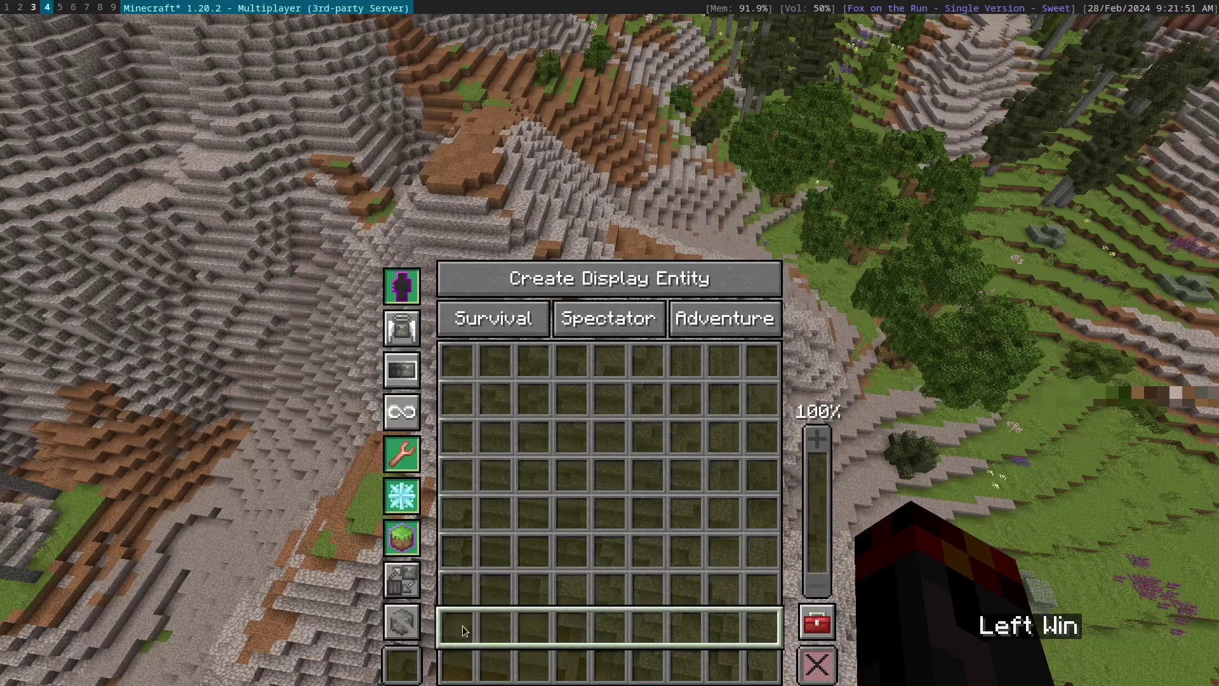
{"action": "left_click", "coordinate": [491, 672]}
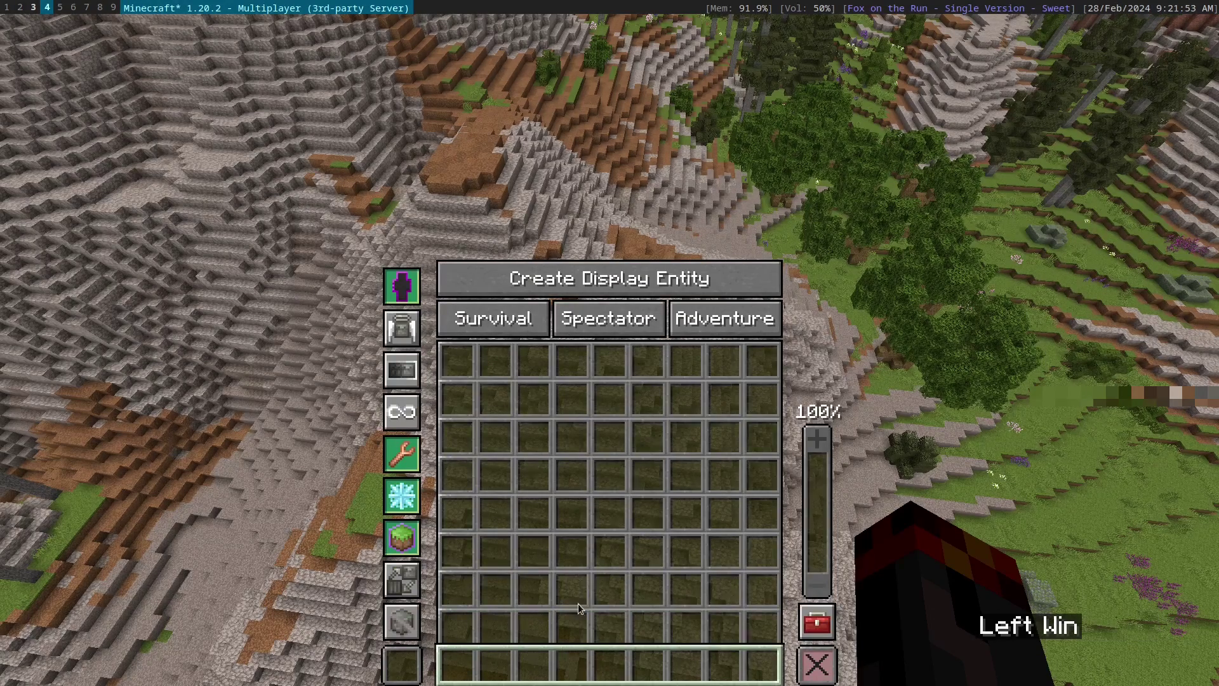
{"action": "key", "text": "e"}
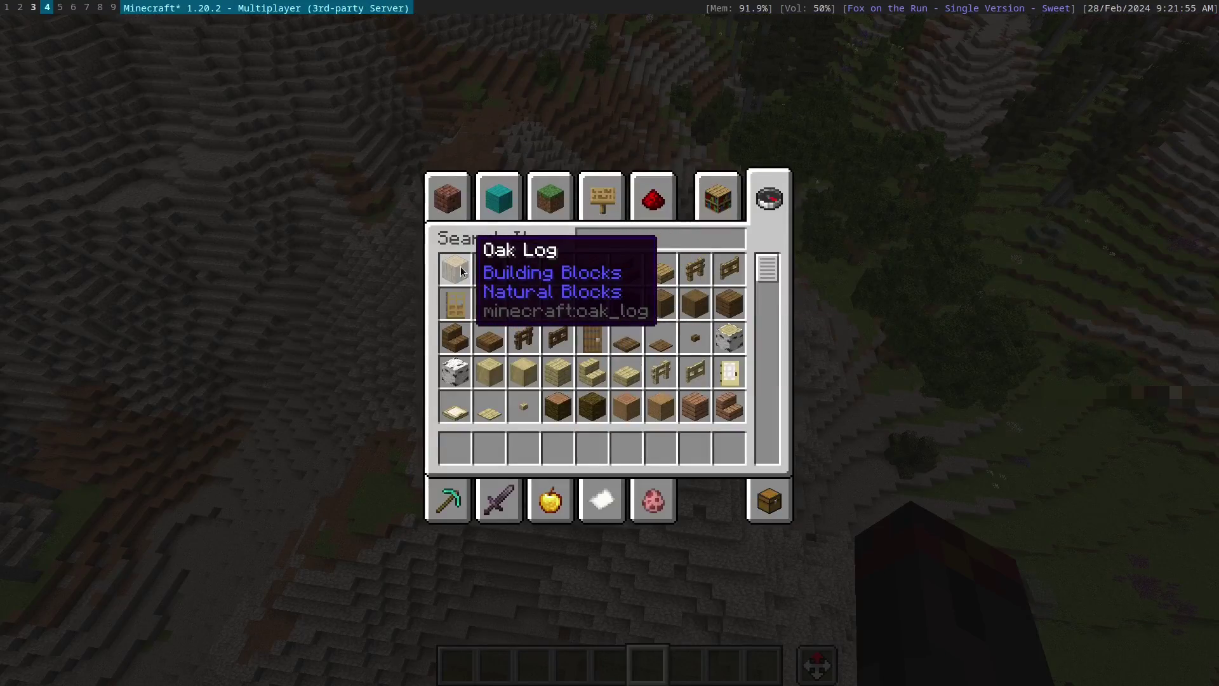
{"action": "key", "text": "Escape"}
{"action": "key", "text": "w"}
{"action": "key", "text": "ctrl+space"}
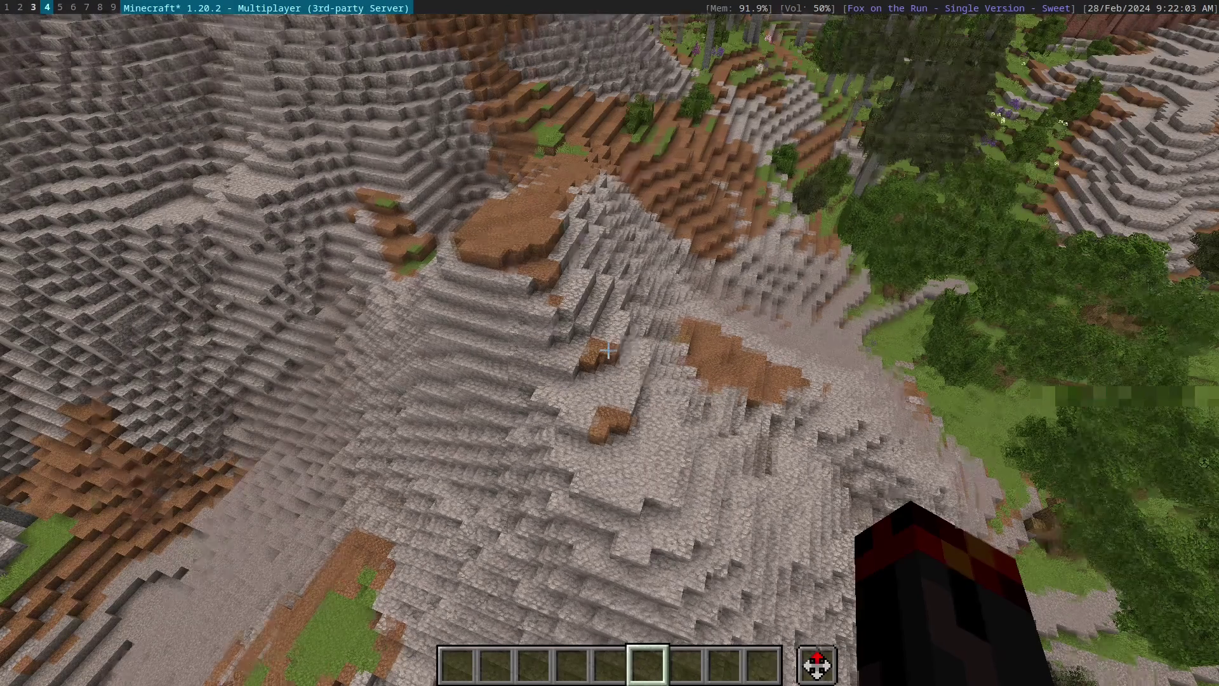
Box-select a patch of flat ground in the editor and fill it with Alabaster
{"action": "key", "text": "w"}
{"action": "key", "text": "ctrl+space"}
{"action": "key", "text": "ctrl+F10"}
{"action": "scroll", "scroll_direction": "up", "scroll_amount": 3}
{"action": "scroll", "scroll_direction": "up", "scroll_amount": 3}
{"action": "key", "text": "w"}
{"action": "key", "text": "F10"}
{"action": "scroll", "scroll_direction": "up", "scroll_amount": 3}
{"action": "left_click", "coordinate": [524, 245]}
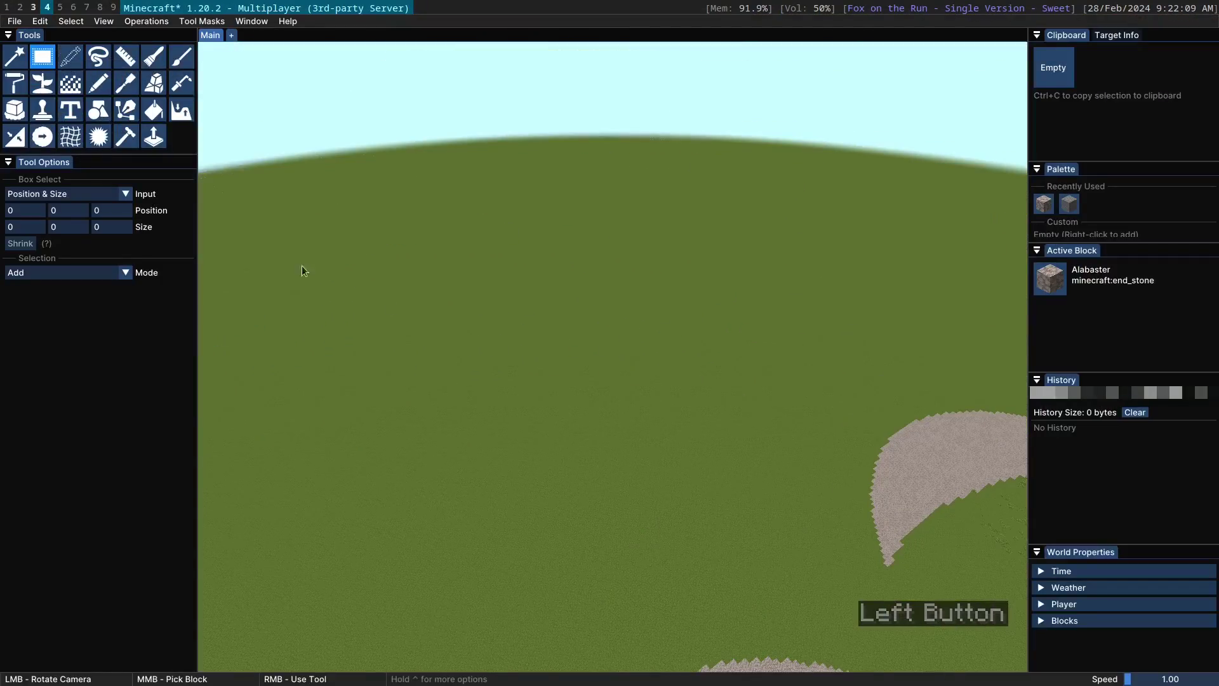
{"action": "right_click", "coordinate": [460, 322]}
{"action": "key", "text": "Return"}
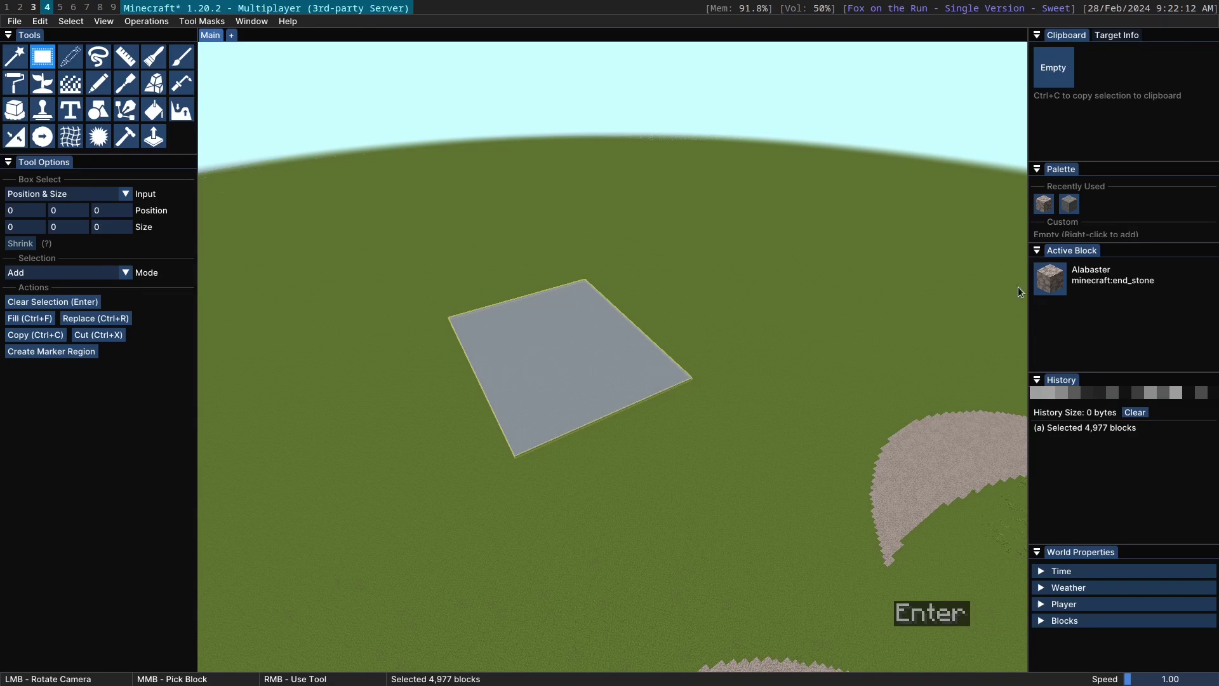
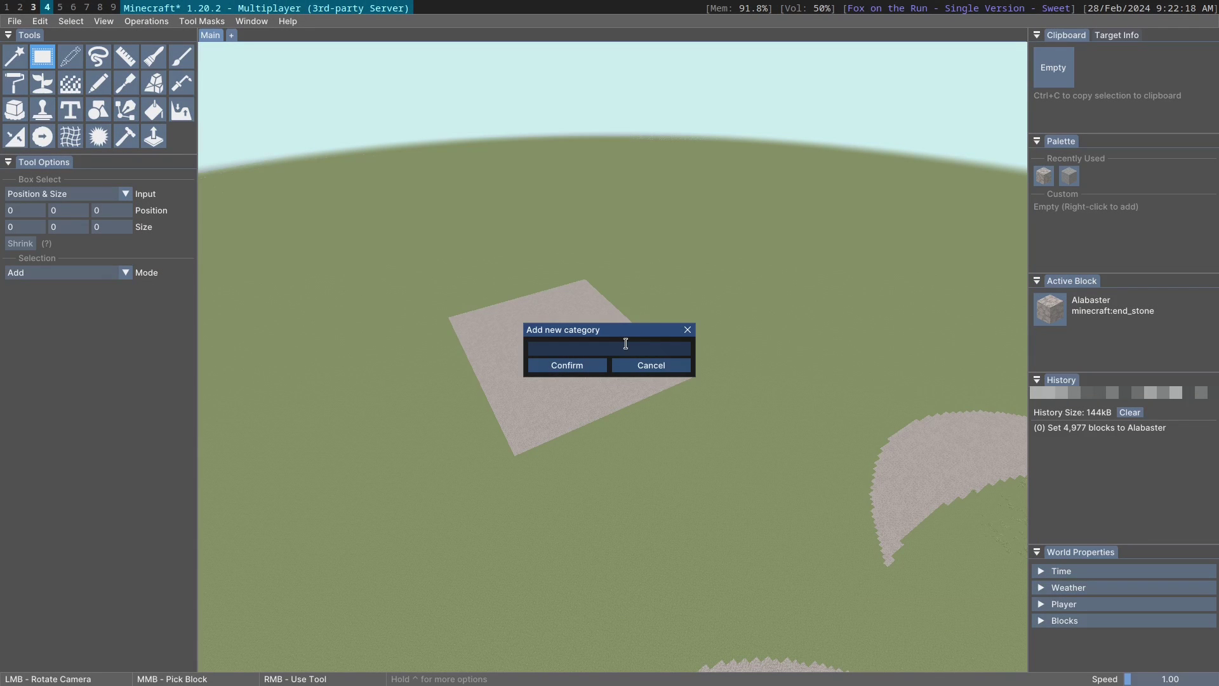
Create a 'palette' category with two blocks and drag it onto the patch to paint its random mix
{"action": "key", "text": "BackSpace"}
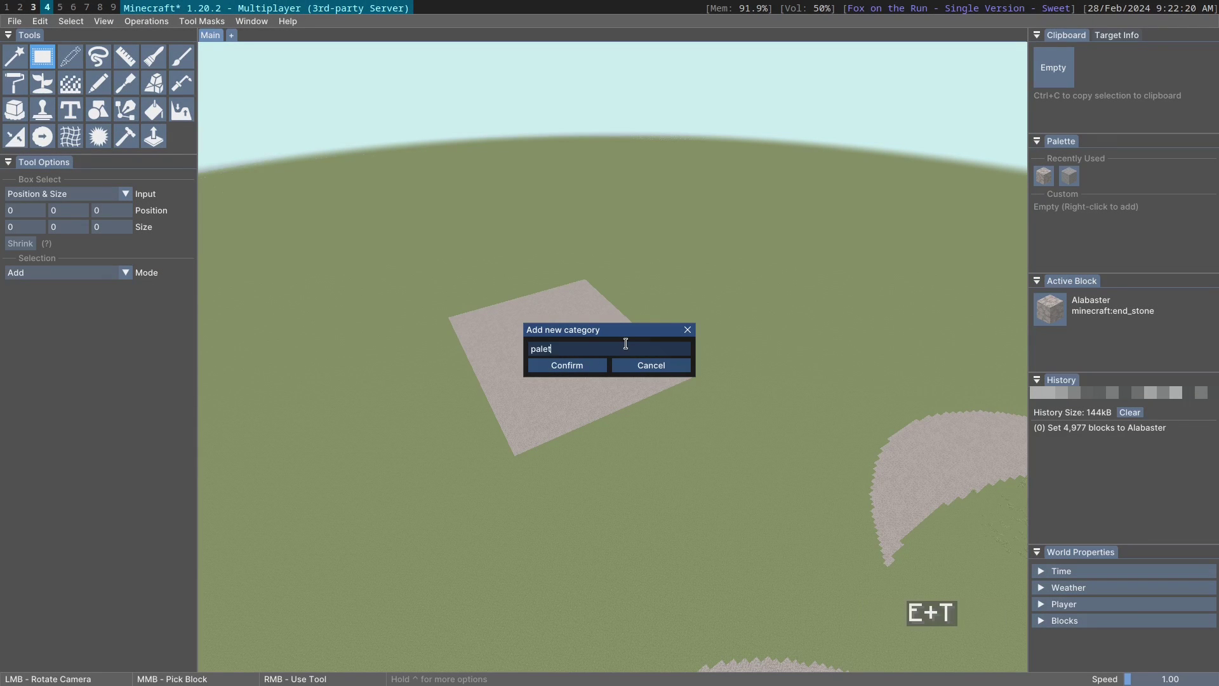
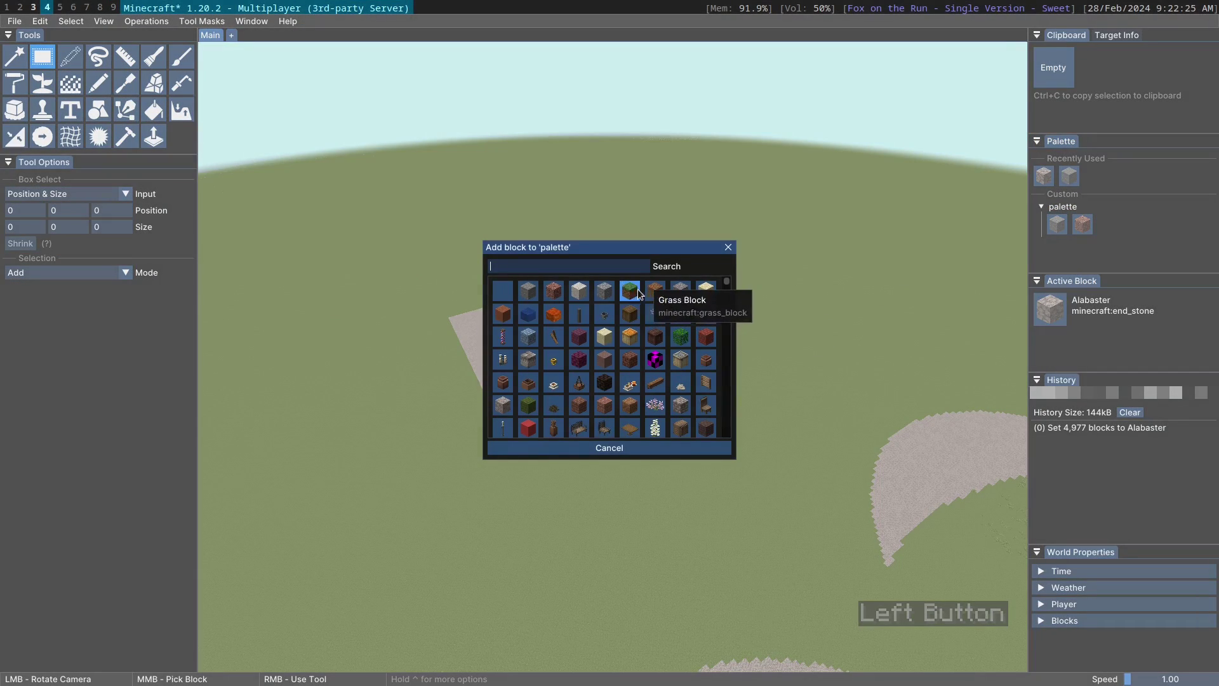
{"action": "left_click", "coordinate": [607, 293]}
{"action": "left_click", "coordinate": [538, 344]}
{"action": "scroll", "scroll_direction": "up", "scroll_amount": 3}
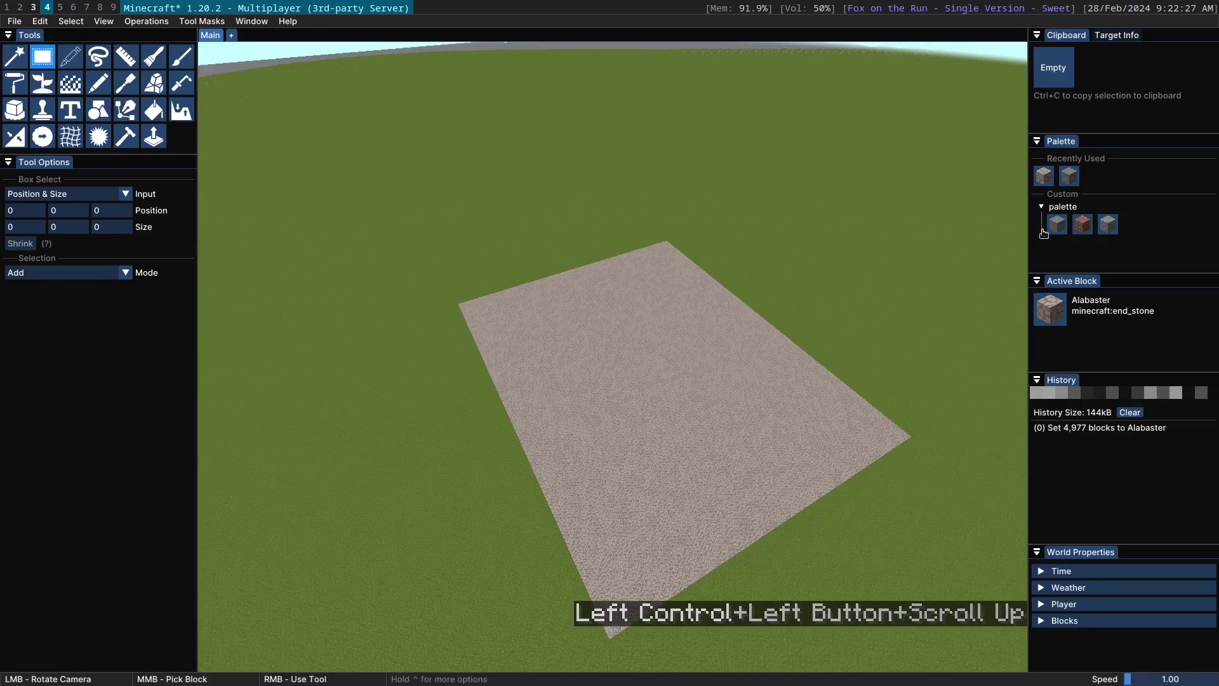
{"action": "left_click", "coordinate": [1067, 212]}
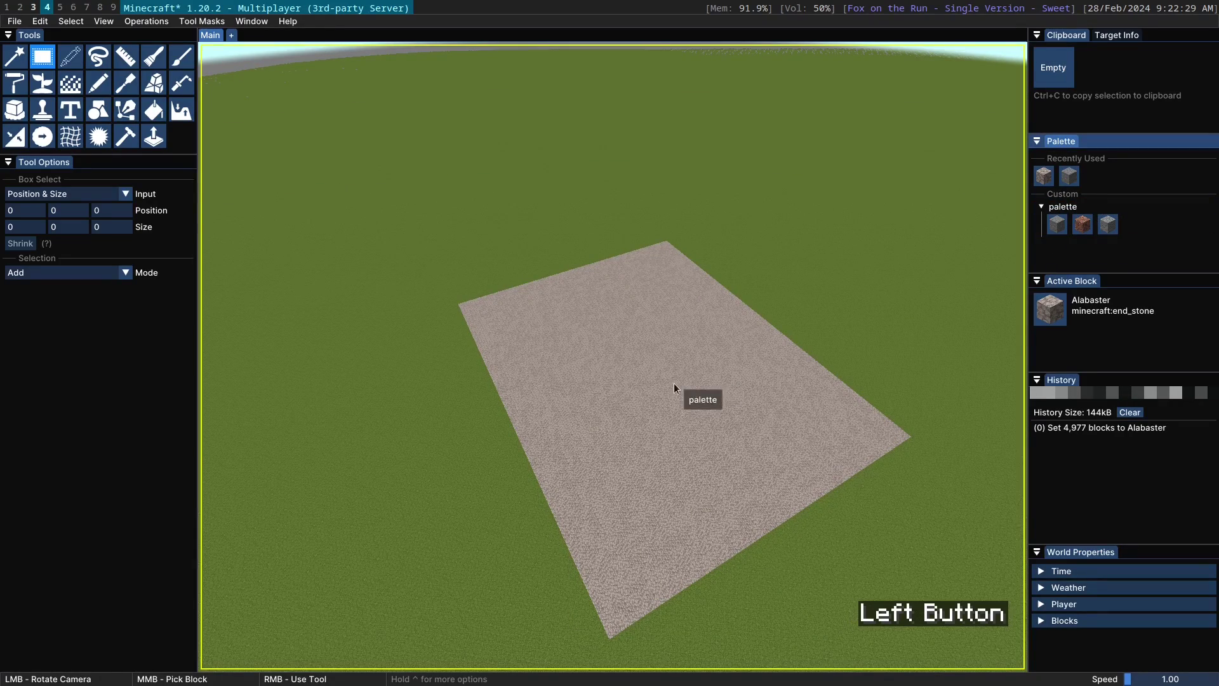
{"action": "left_click", "coordinate": [662, 389]}
{"action": "scroll", "scroll_direction": "up", "scroll_amount": 3}
{"action": "scroll", "scroll_direction": "down", "scroll_amount": 3}
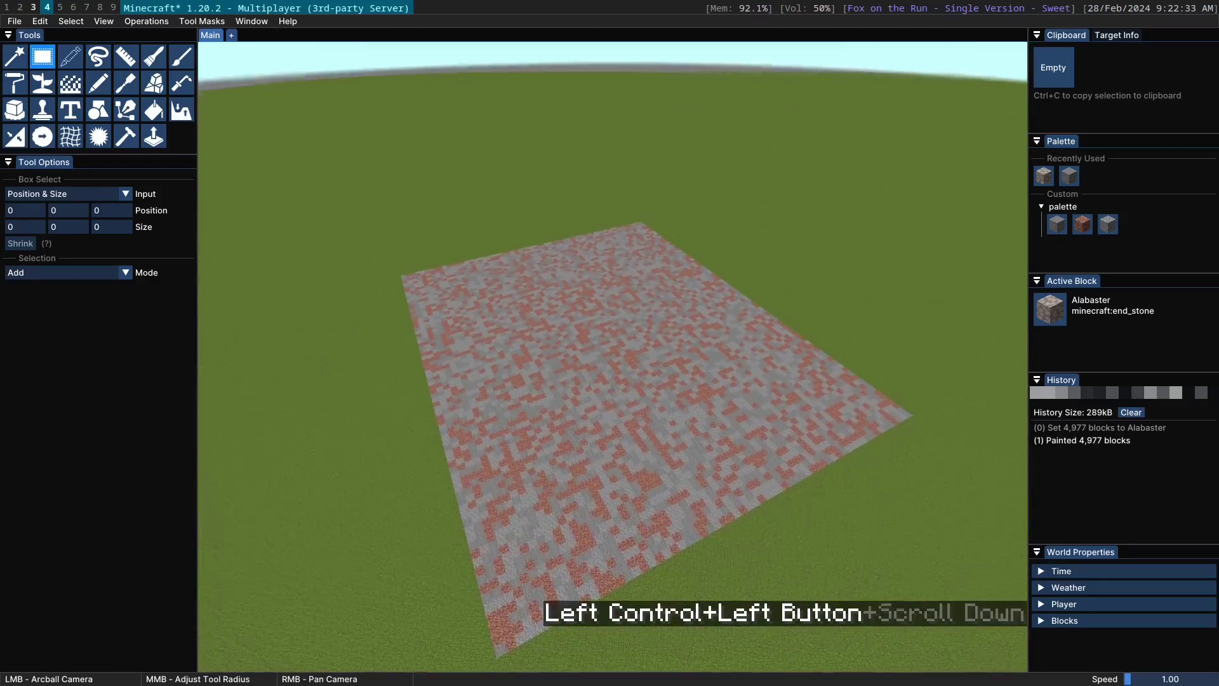
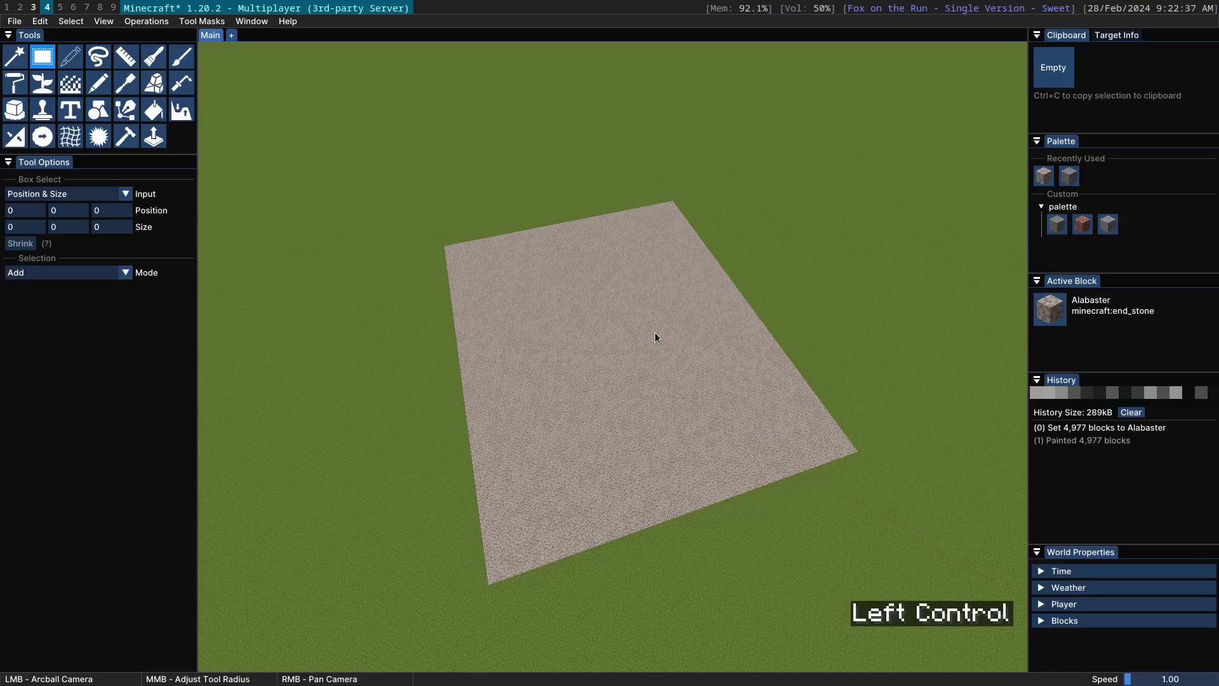
Undo, select a large box above the patch and paint 73,500 blocks with the palette mix
{"action": "key", "text": "ctrl+z"}
{"action": "right_click", "coordinate": [371, 231]}
{"action": "scroll", "scroll_direction": "down", "scroll_amount": 3}
{"action": "key", "text": "Return"}
{"action": "left_click", "coordinate": [1061, 205]}
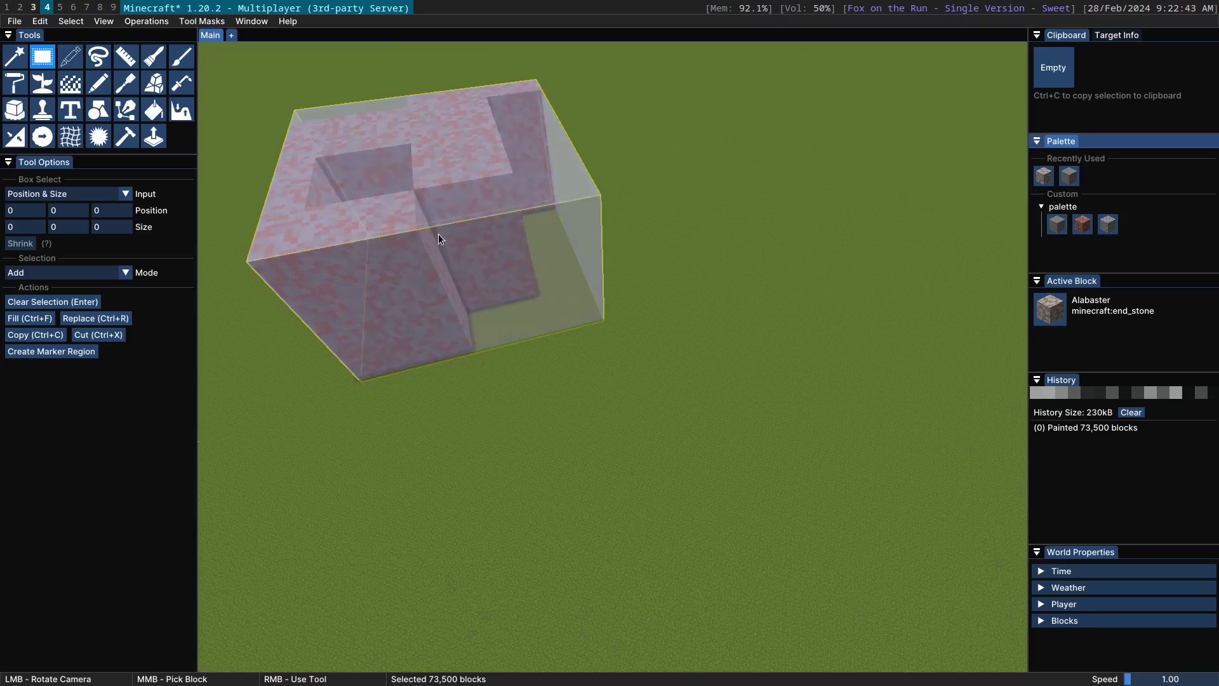
{"action": "left_click", "coordinate": [448, 209]}
{"action": "key", "text": "ctrl+z"}
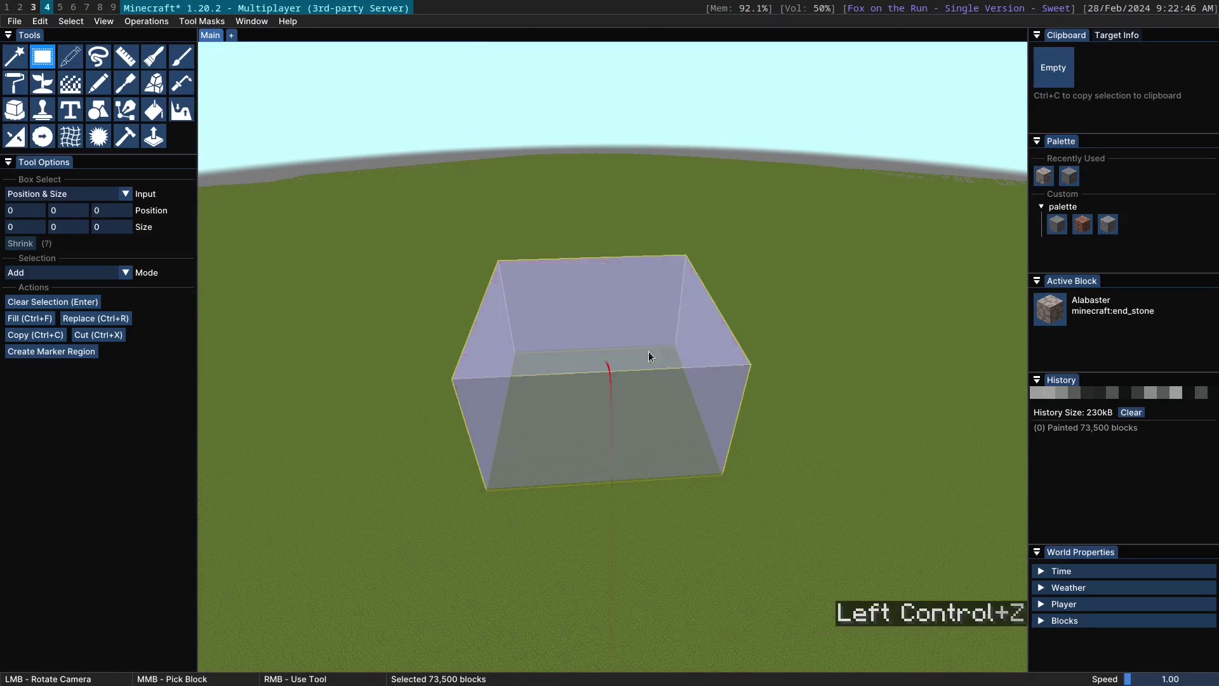
{"action": "key", "text": "Return"}
{"action": "left_click", "coordinate": [818, 329]}
{"action": "scroll", "scroll_direction": "up", "scroll_amount": 3}
Look around the terraced slopes in the editor, then exit to normal gameplay
{"action": "left_click", "coordinate": [598, 398]}
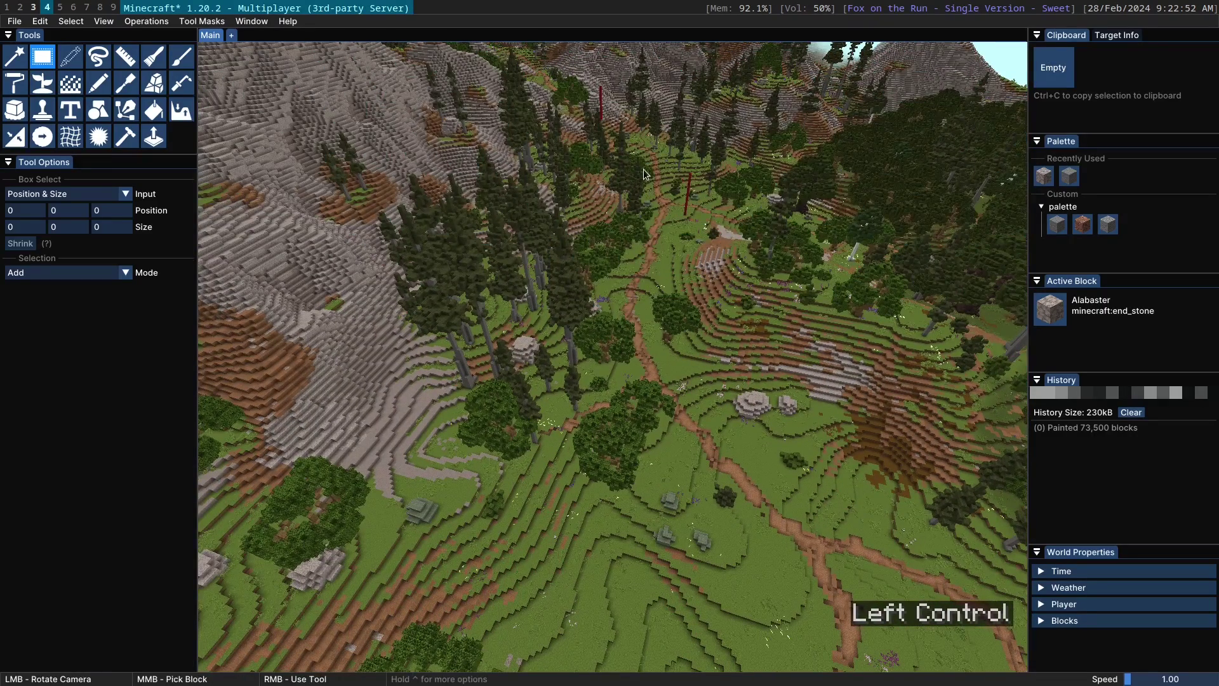
{"action": "left_click", "coordinate": [455, 407]}
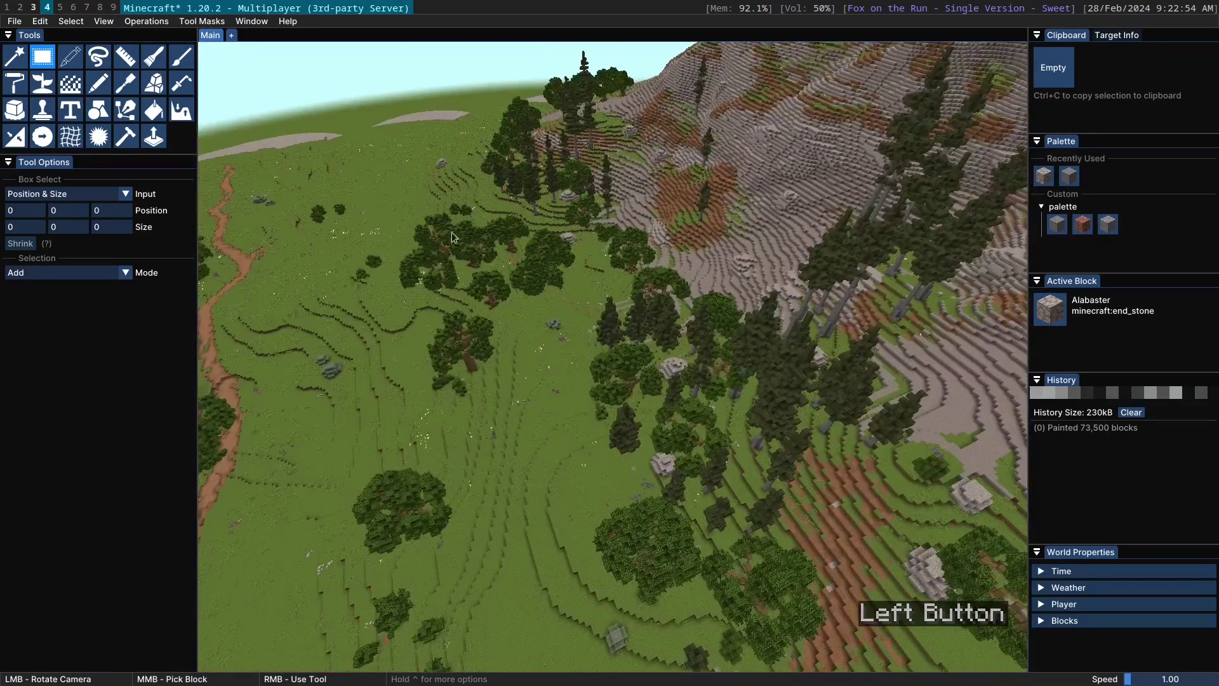
{"action": "scroll", "scroll_direction": "up", "scroll_amount": 3}
{"action": "left_click", "coordinate": [343, 123]}
{"action": "scroll", "scroll_direction": "up", "scroll_amount": 3}
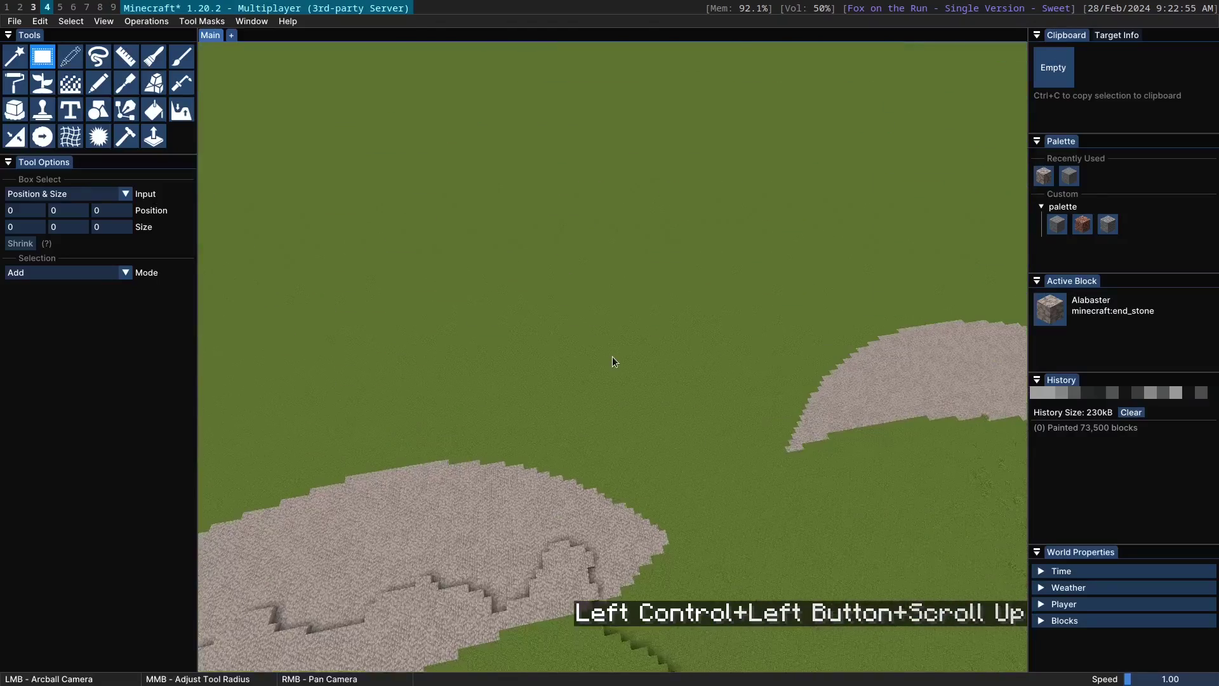
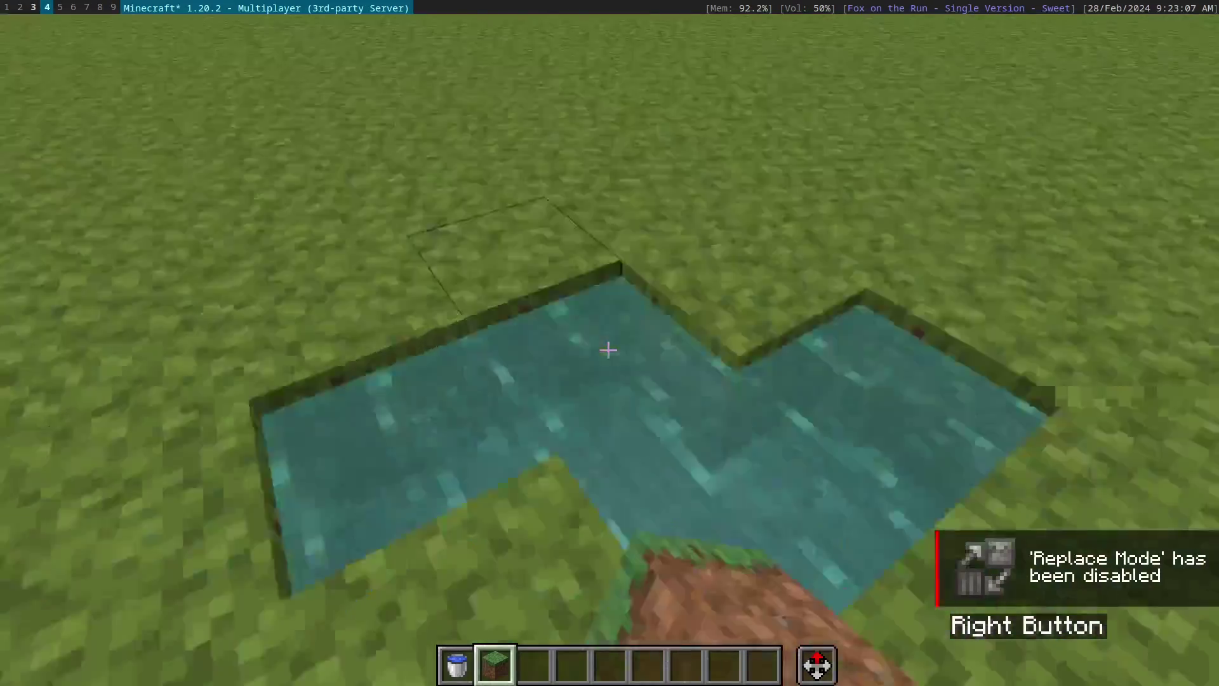
{"action": "key", "text": "space"}
Pour an L-shaped water pool with the bucket in Replace Mode, switch Replace Mode off and reopen the editor
{"action": "key", "text": "e"}
{"action": "left_click", "coordinate": [494, 463]}
{"action": "left_click", "coordinate": [457, 452]}
{"action": "key", "text": "Escape"}
{"action": "key", "text": "space"}
{"action": "key", "text": "ctrl+w"}
{"action": "key", "text": "ctrl+d"}
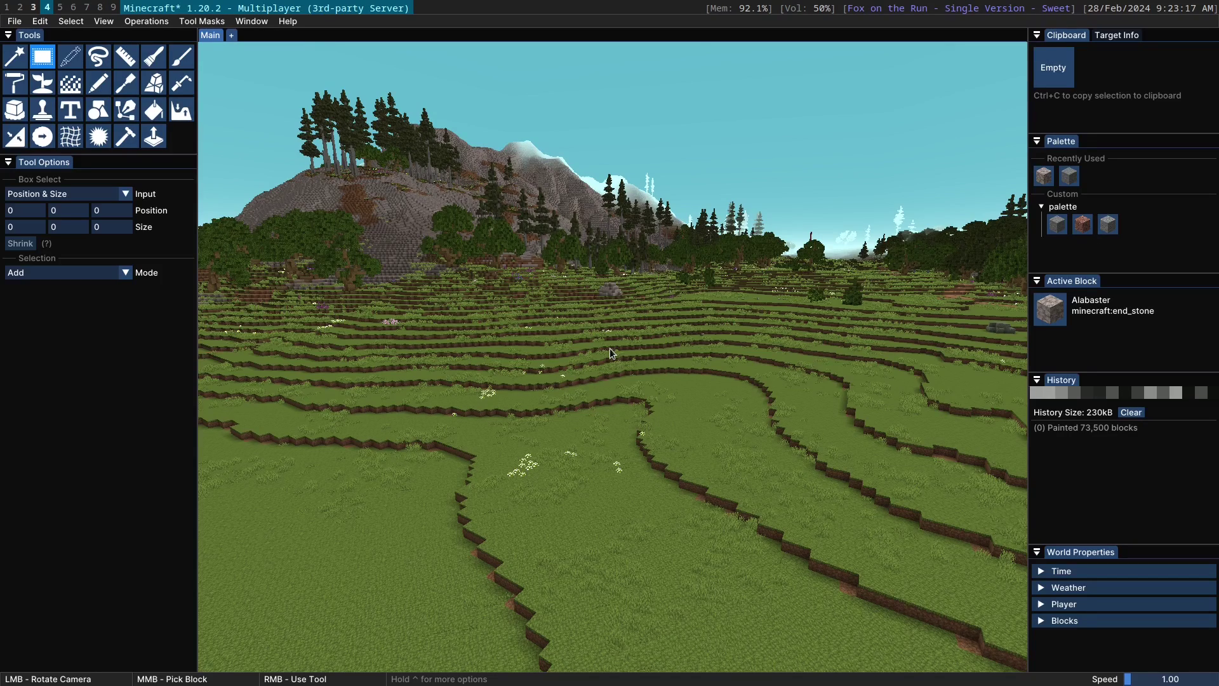
{"action": "left_click", "coordinate": [1042, 206]}
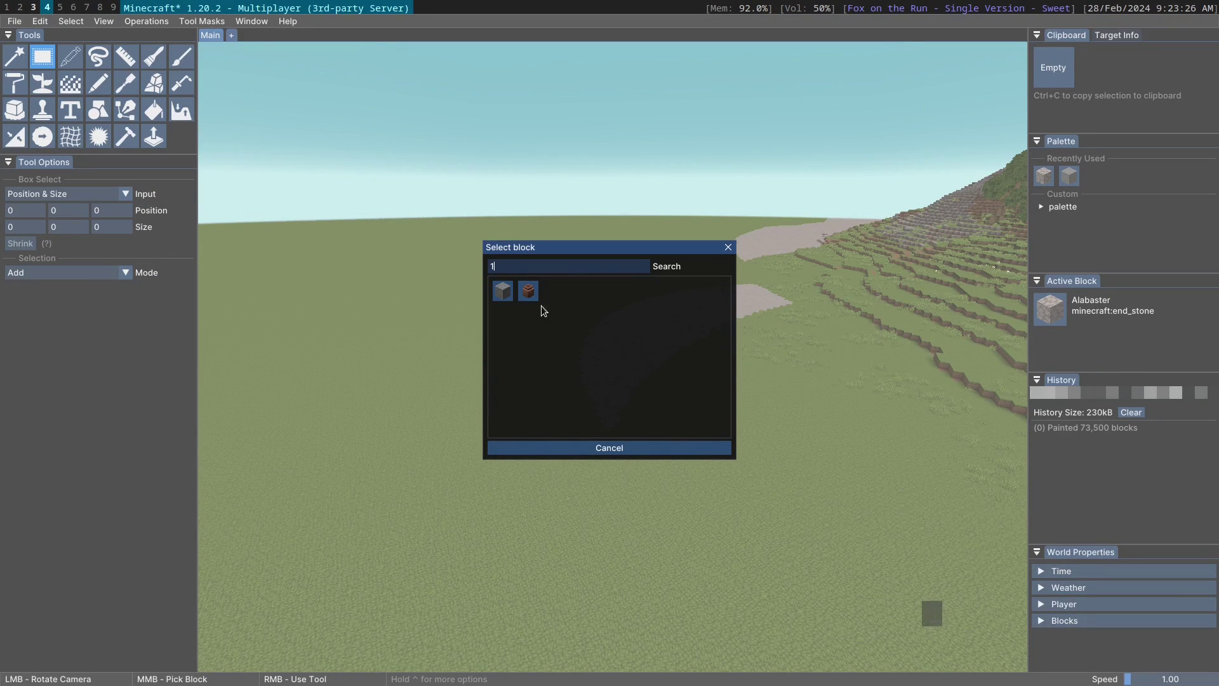
{"action": "key", "text": "BackSpace"}
{"action": "key", "text": "0"}
{"action": "key", "text": "BackSpace"}
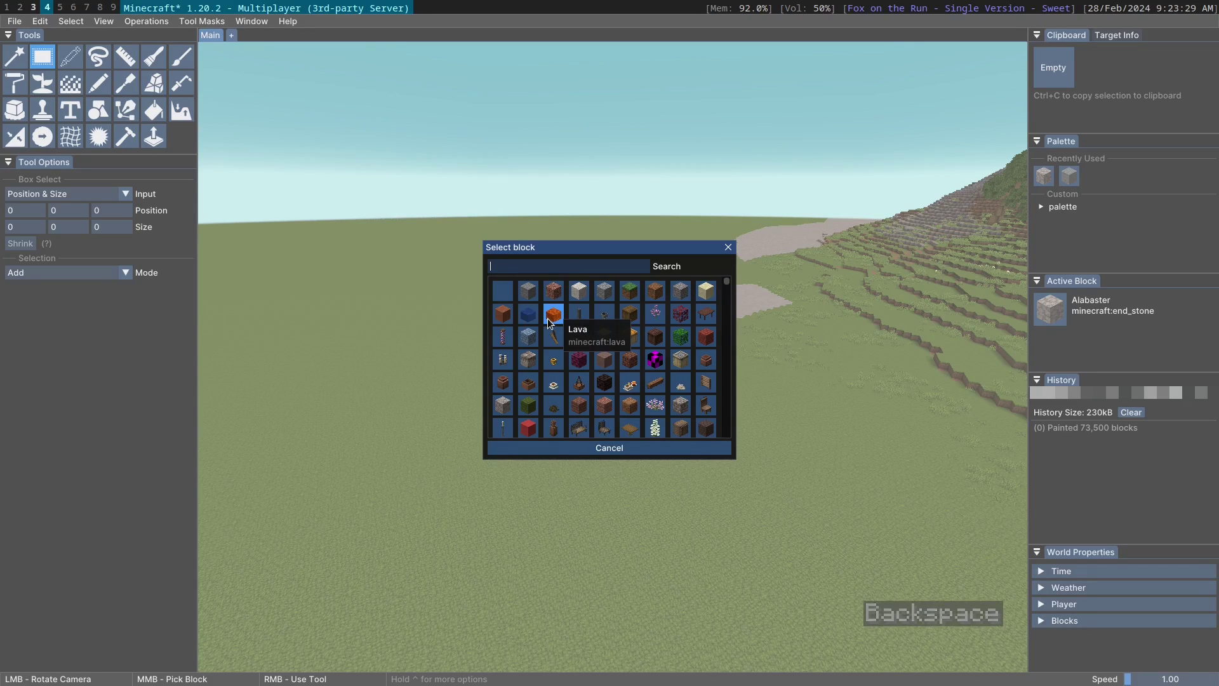
{"action": "key", "text": "3"}
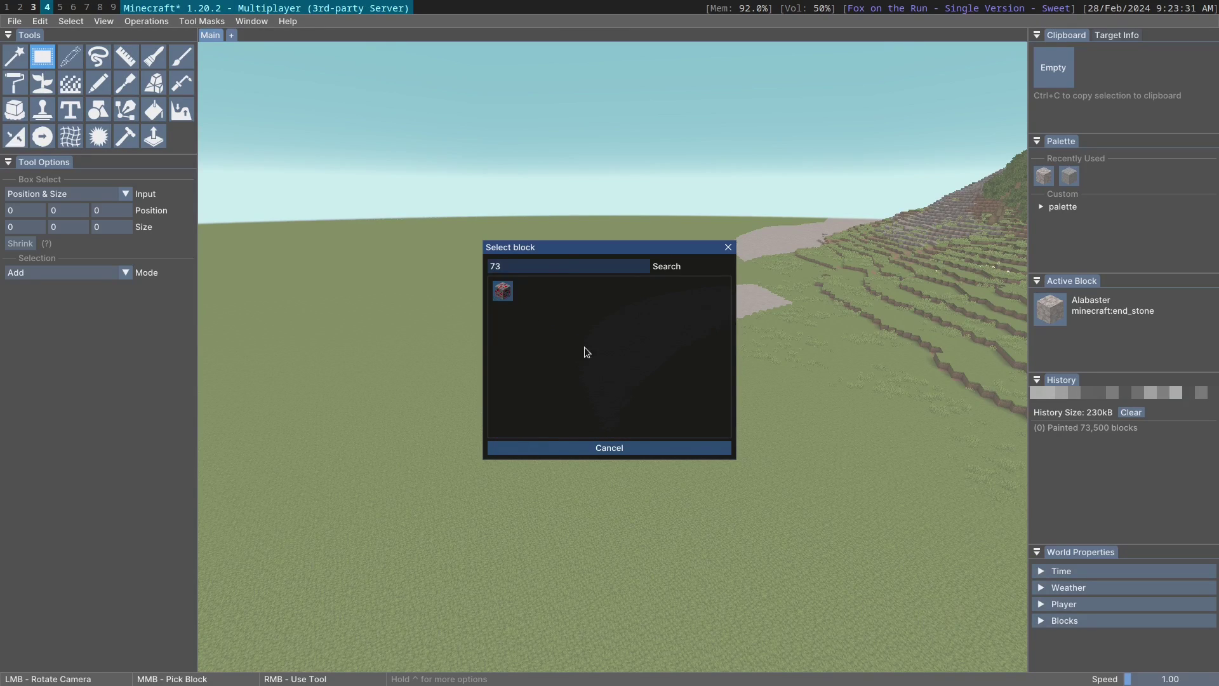
{"action": "left_click", "coordinate": [571, 329]}
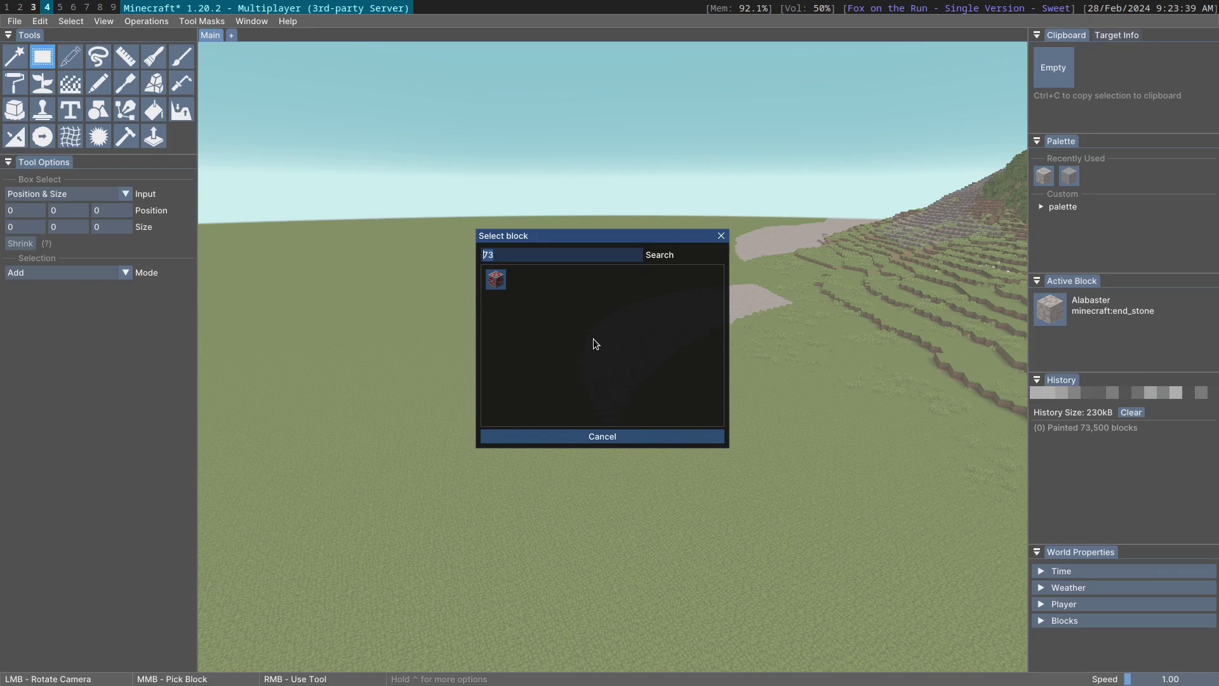
{"action": "key", "text": "BackSpace"}
{"action": "key", "text": "Escape"}
{"action": "left_click", "coordinate": [485, 290]}
{"action": "left_click", "coordinate": [698, 250]}
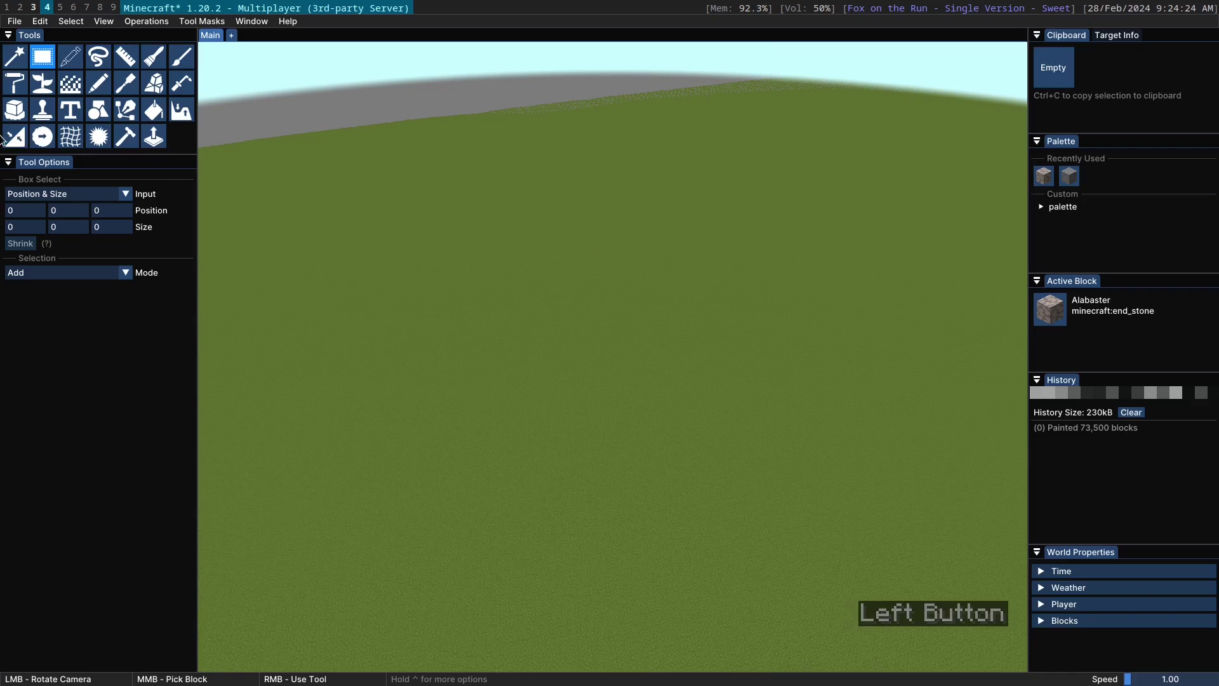
Start File > Import Schematic and cancel the file picker without importing
{"action": "left_click", "coordinate": [12, 17]}
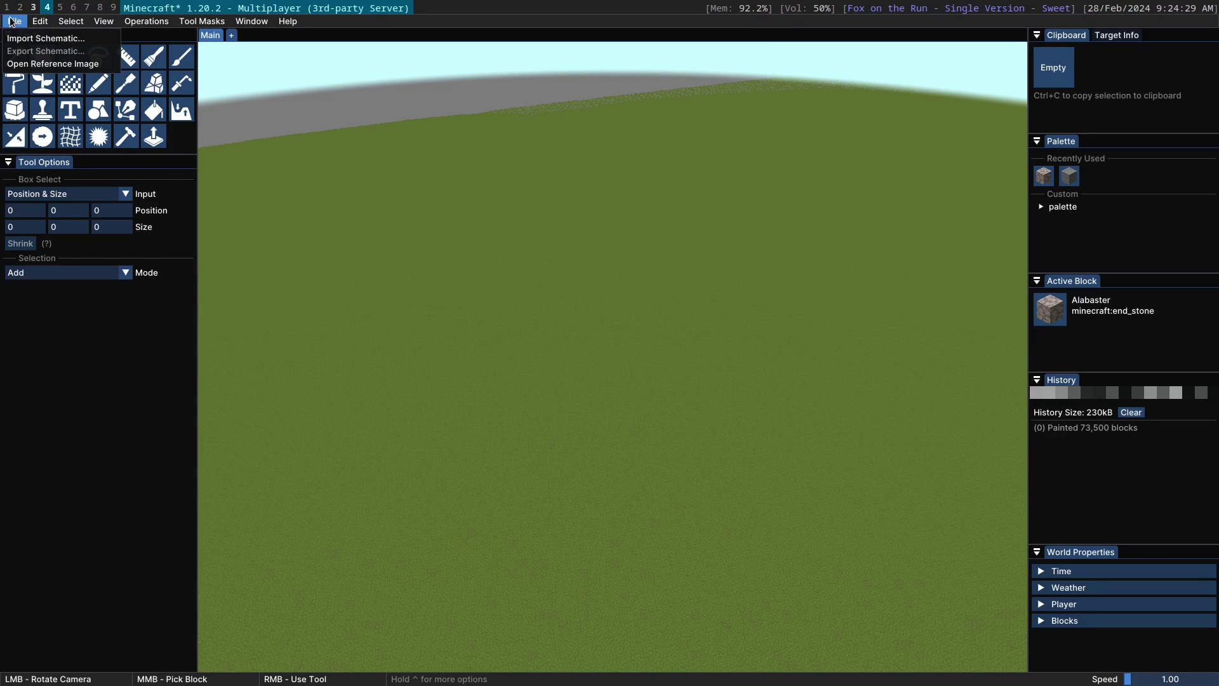
{"action": "left_click", "coordinate": [11, 17]}
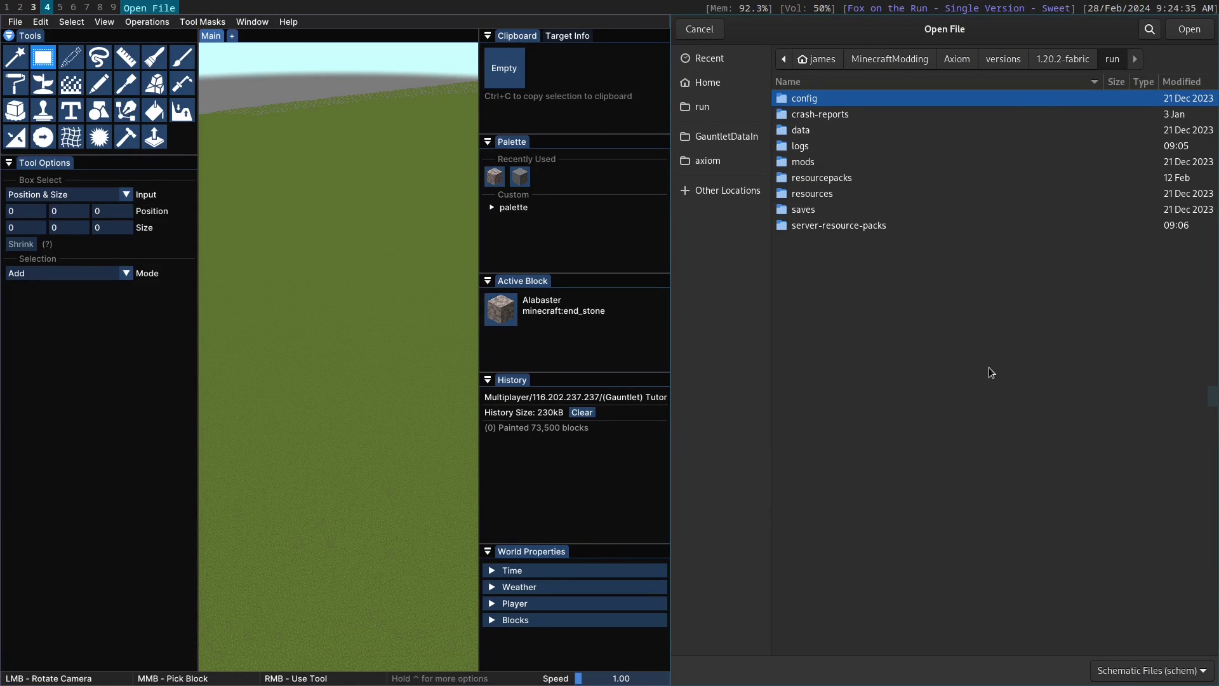
{"action": "left_click", "coordinate": [972, 247]}
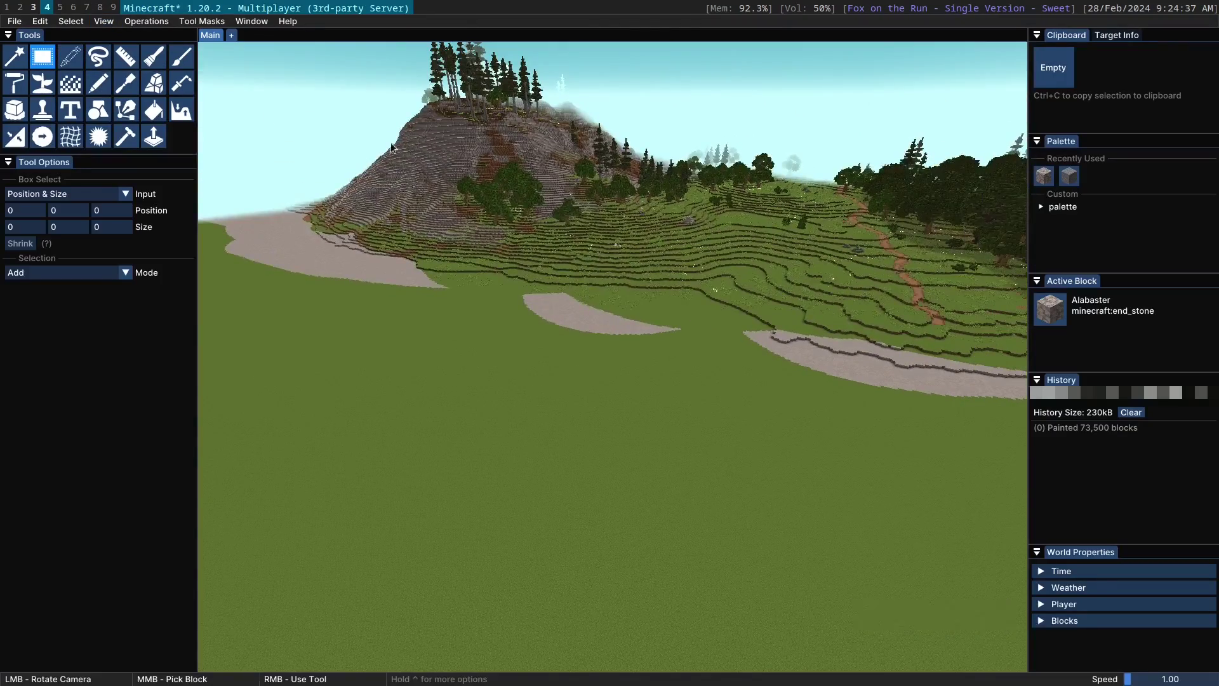
Box-select a large chunk of the hillside and copy it to the clipboard
{"action": "left_click", "coordinate": [517, 200]}
{"action": "scroll", "scroll_direction": "up", "scroll_amount": 3}
{"action": "right_click", "coordinate": [569, 211]}
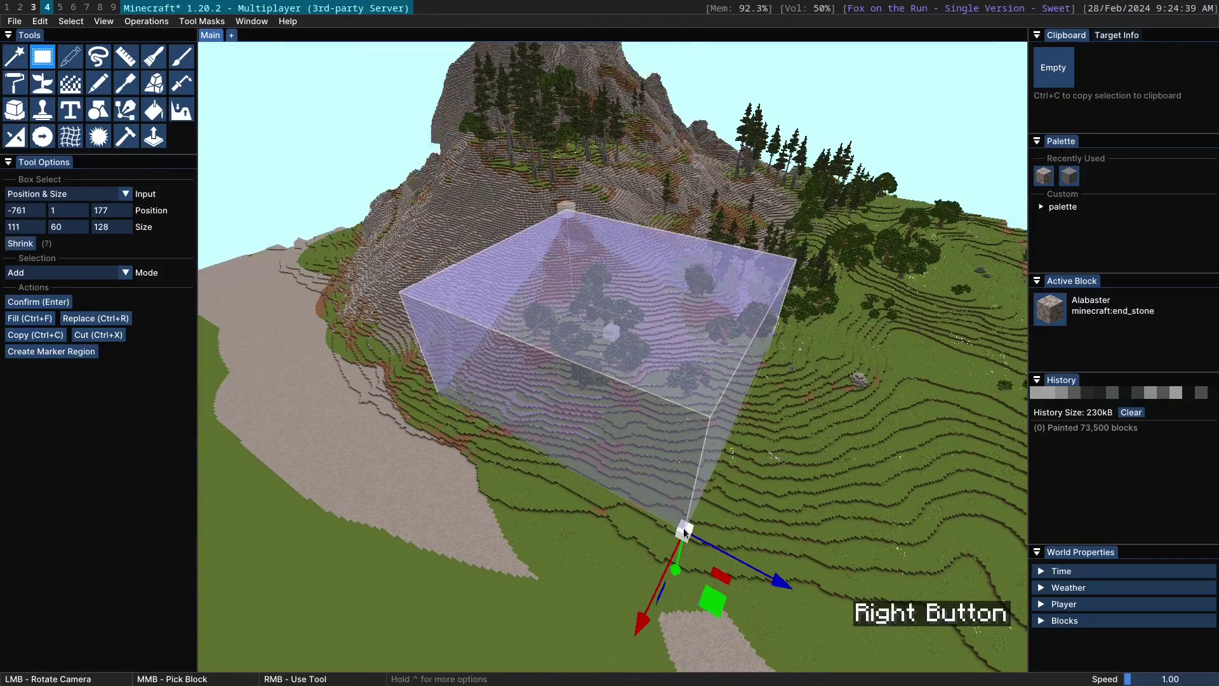
{"action": "key", "text": "ctrl+c"}
Export the clipboard as a 1.8 legacy schematic, resolving blocks missing in 1.8, producing unnamed.schematic (33.9 kB)
{"action": "left_click", "coordinate": [14, 19]}
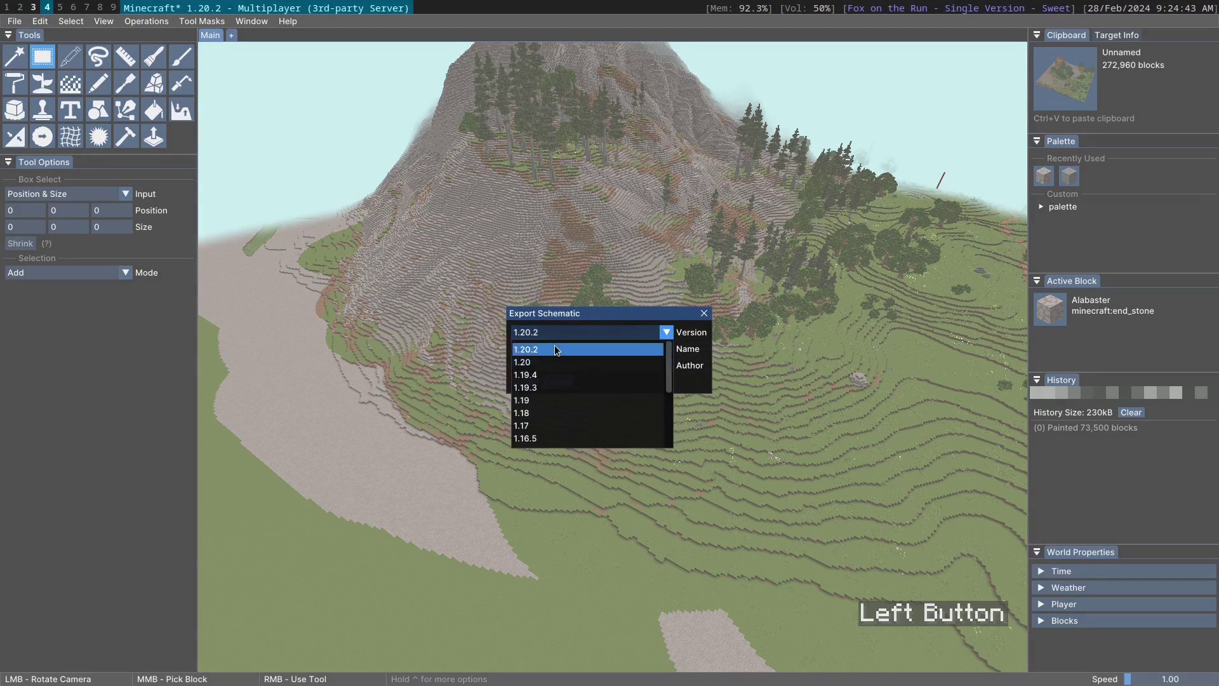
{"action": "scroll", "scroll_direction": "down", "scroll_amount": 3}
{"action": "left_click", "coordinate": [545, 422]}
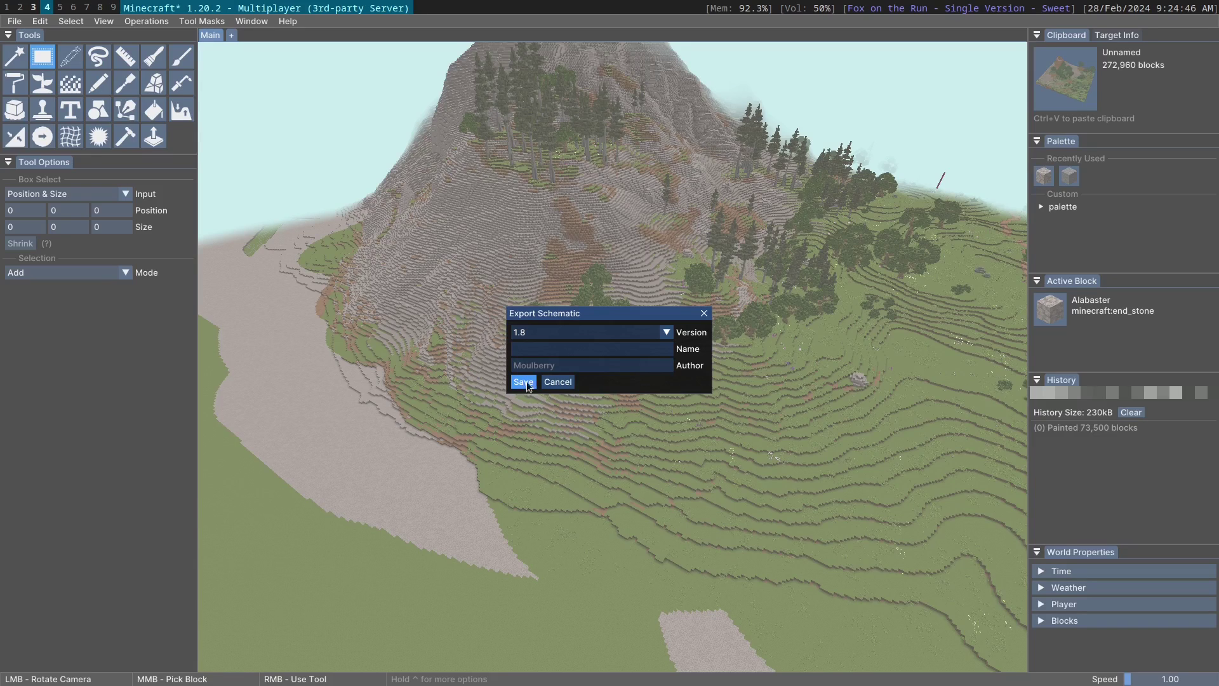
{"action": "left_click", "coordinate": [532, 384]}
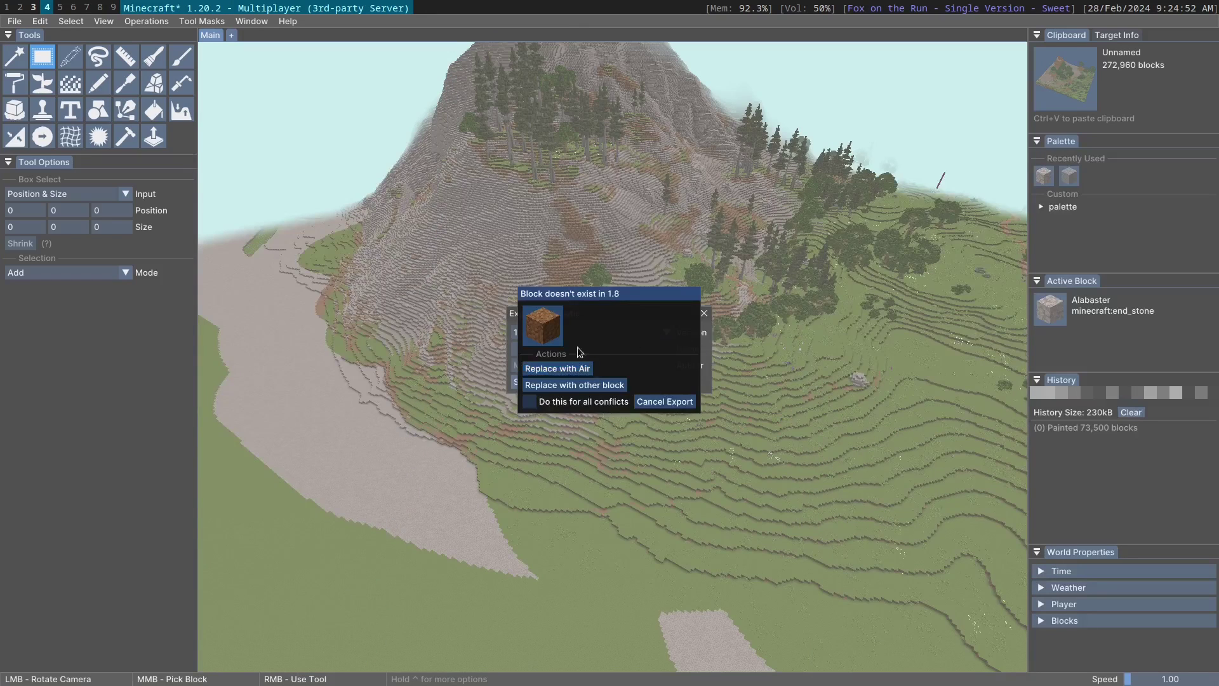
{"action": "left_click", "coordinate": [608, 299]}
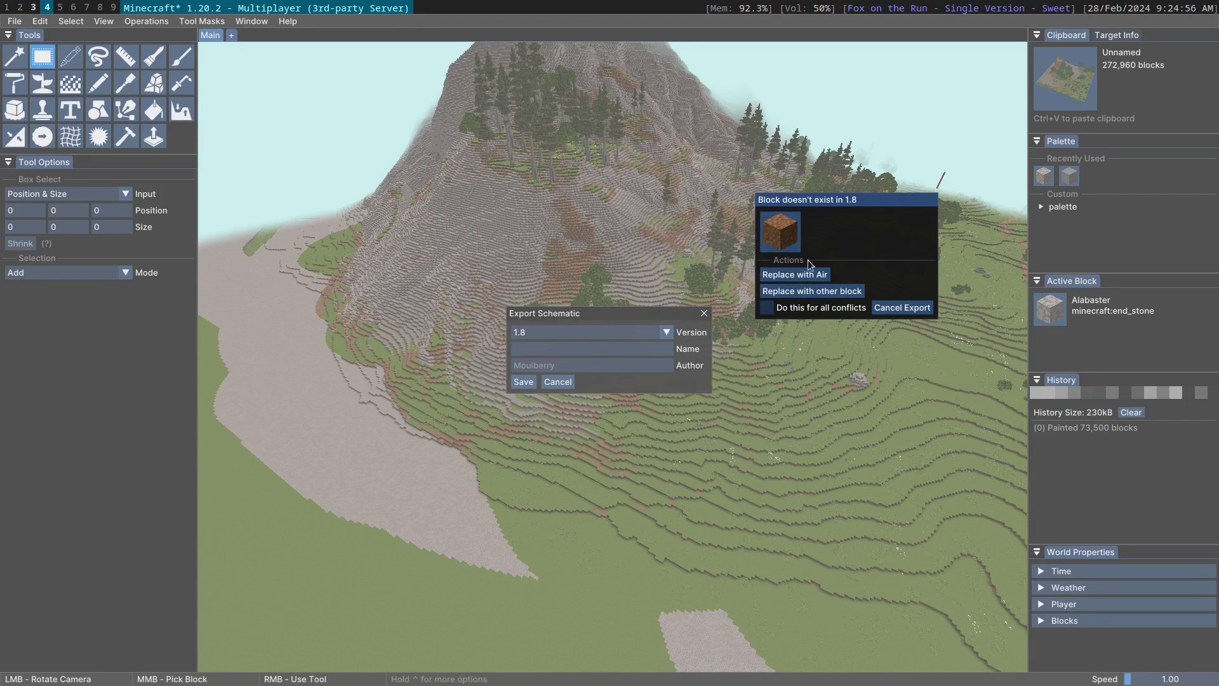
{"action": "left_click", "coordinate": [824, 292]}
{"action": "left_click", "coordinate": [658, 292]}
{"action": "left_click", "coordinate": [721, 317]}
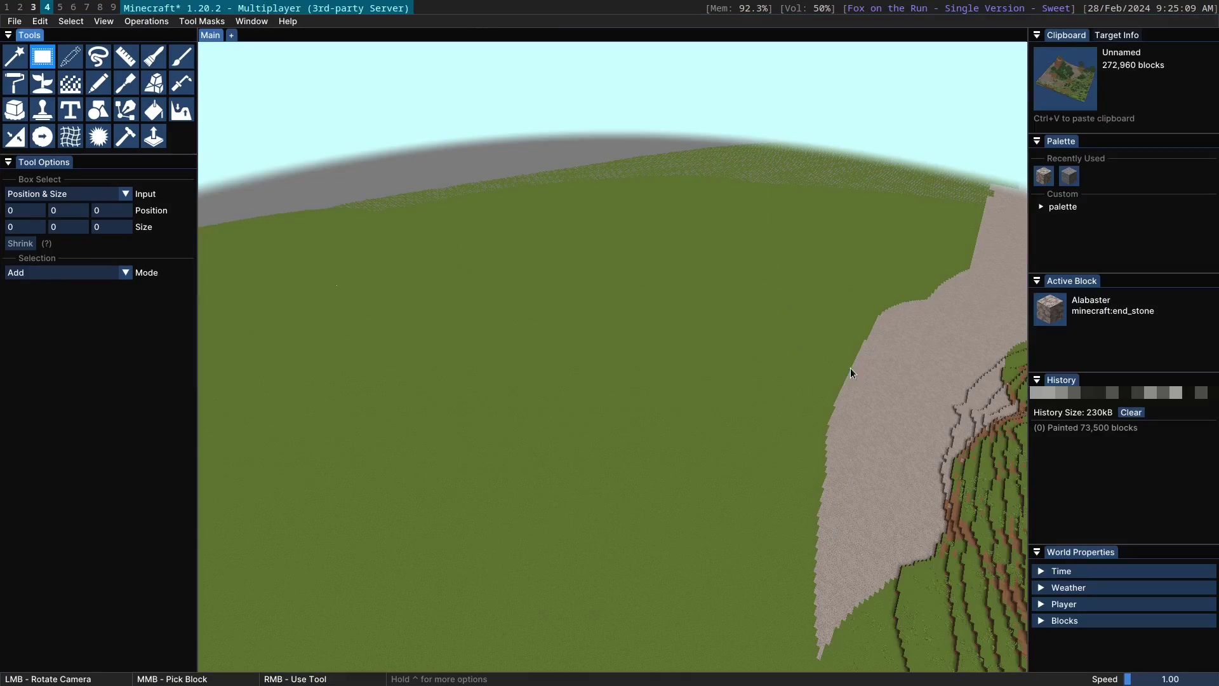
Paste the 852,480-block clipboard as a placement preview over the grass and inspect it with the gizmo
{"action": "key", "text": "ctrl+v"}
{"action": "left_click", "coordinate": [547, 338]}
{"action": "scroll", "scroll_direction": "up", "scroll_amount": 3}
{"action": "left_click", "coordinate": [545, 364]}
{"action": "scroll", "scroll_direction": "up", "scroll_amount": 3}
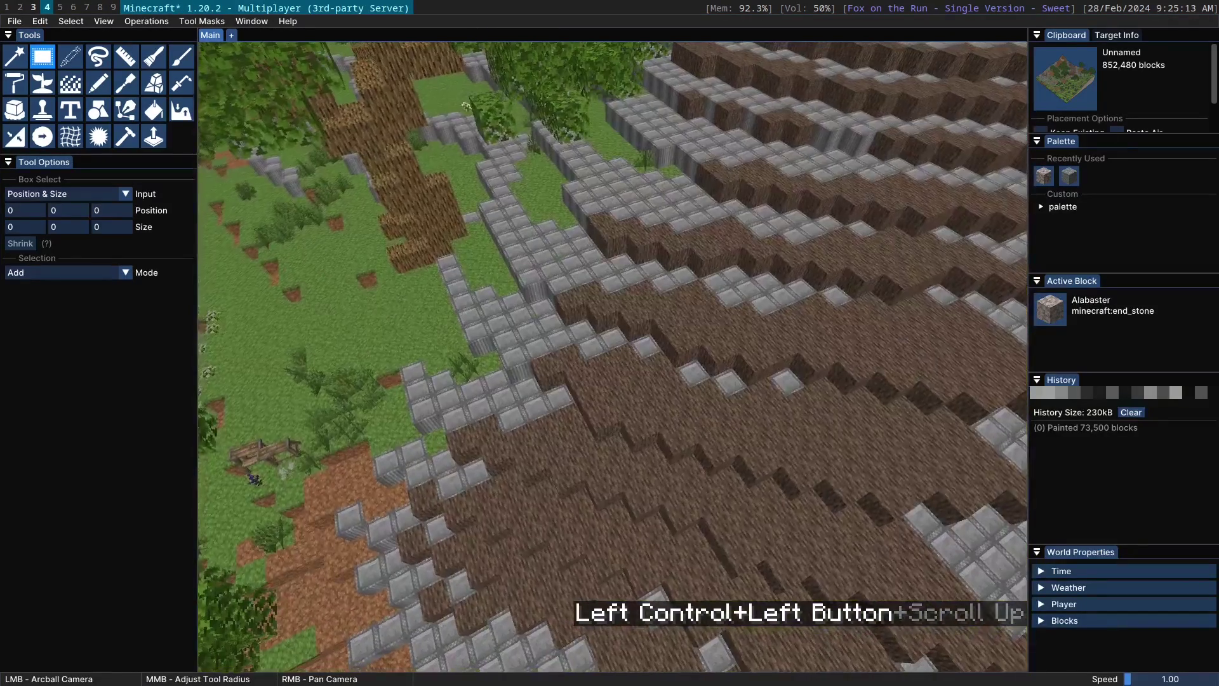
{"action": "scroll", "scroll_direction": "down", "scroll_amount": 3}
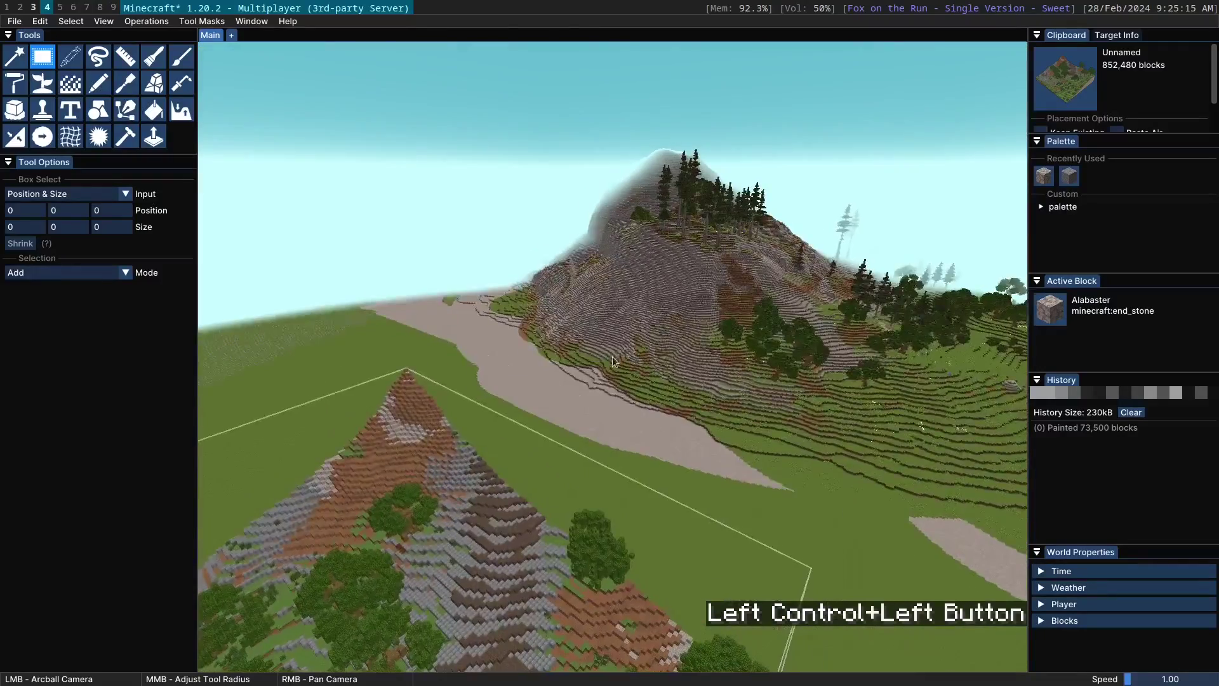
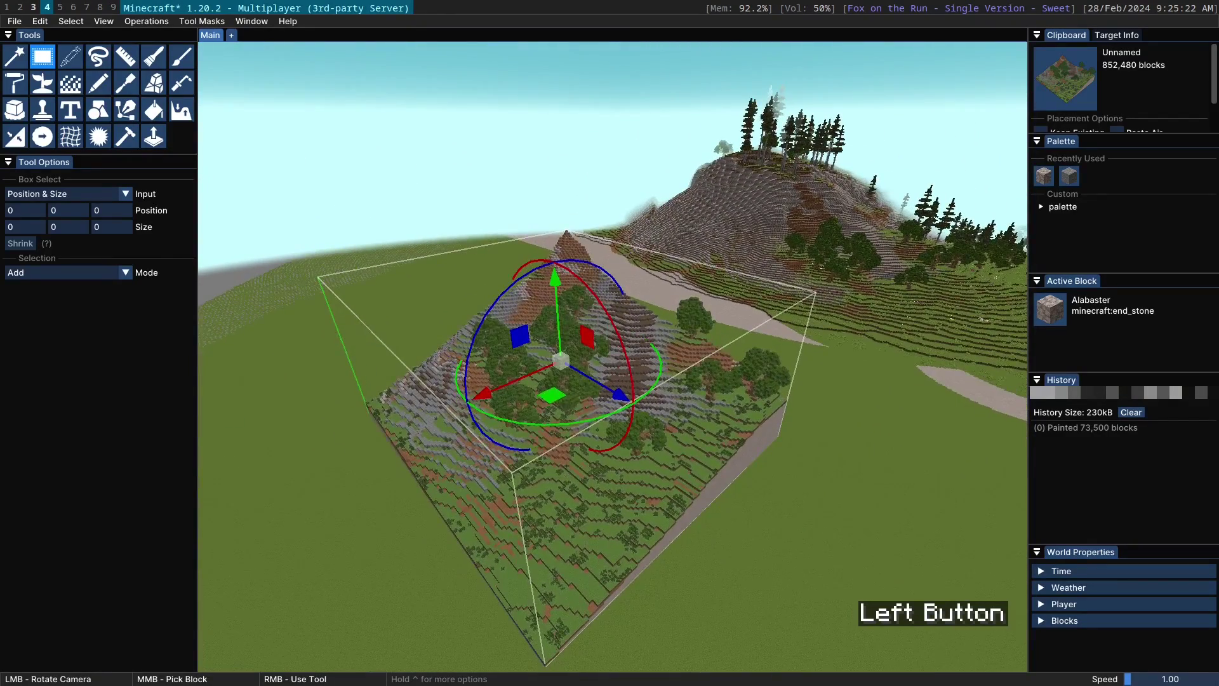
Cancel the paste and clear both the hillside selection and the clipboard
{"action": "key", "text": "BackSpace"}
{"action": "right_click", "coordinate": [1053, 81]}
{"action": "left_click", "coordinate": [1069, 90]}
{"action": "left_click", "coordinate": [751, 278]}
{"action": "scroll", "scroll_direction": "up", "scroll_amount": 3}
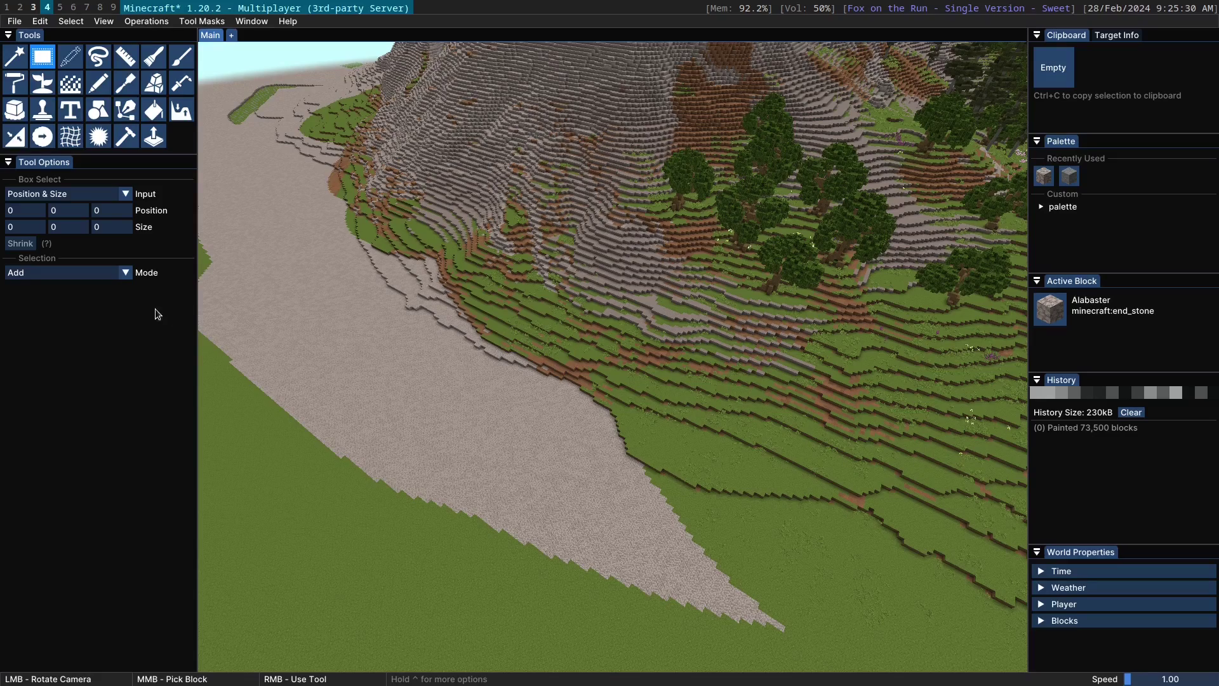
Leave the editor, place a skeleton skull on the grass and search 'bann' in the creative inventory
{"action": "key", "text": "space"}
{"action": "key", "text": "e"}
{"action": "key", "text": "Escape"}
{"action": "key", "text": "e"}
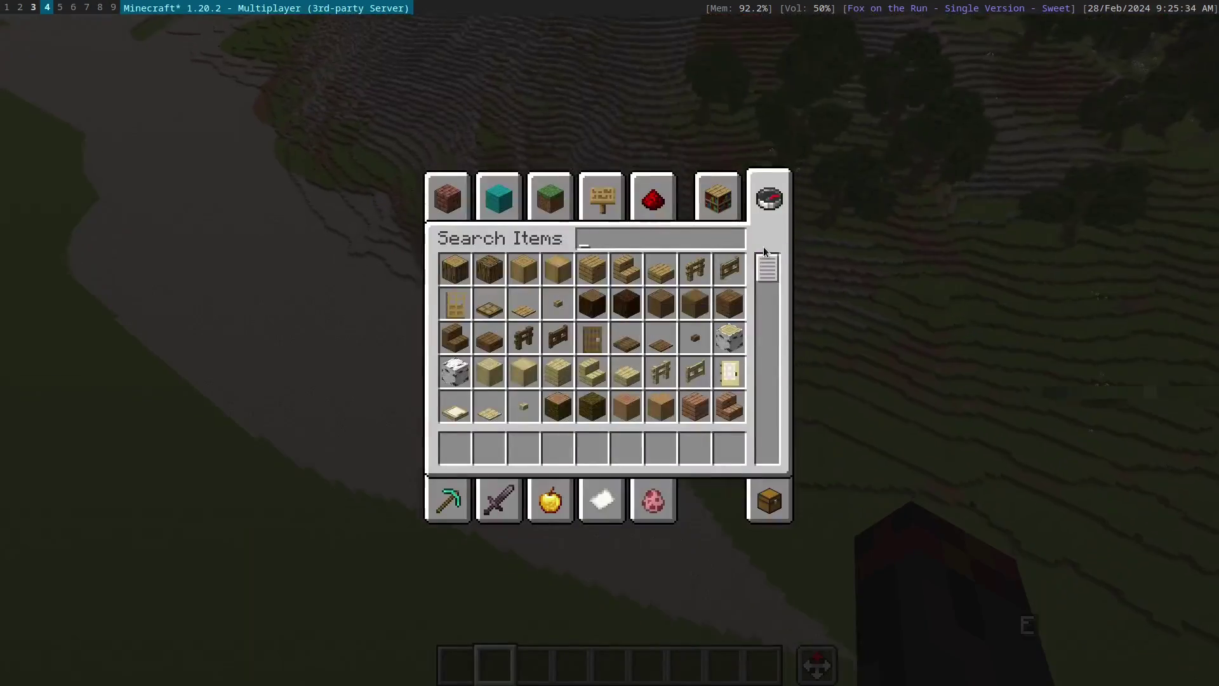
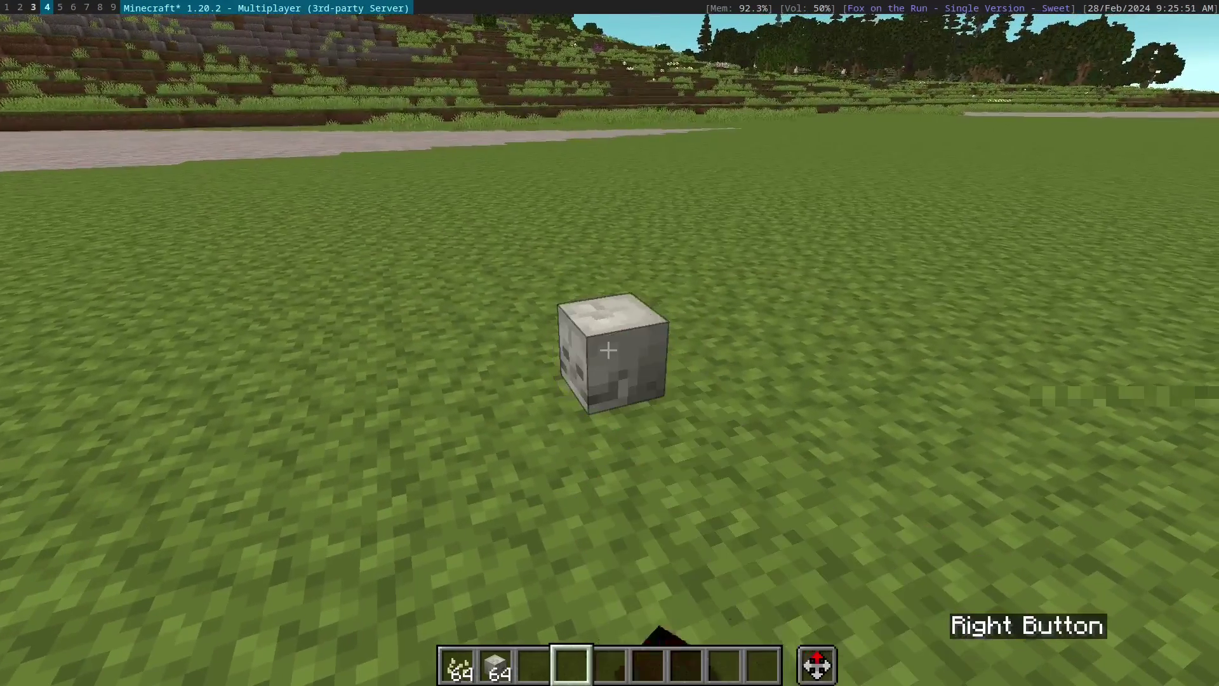
{"action": "key", "text": "e"}
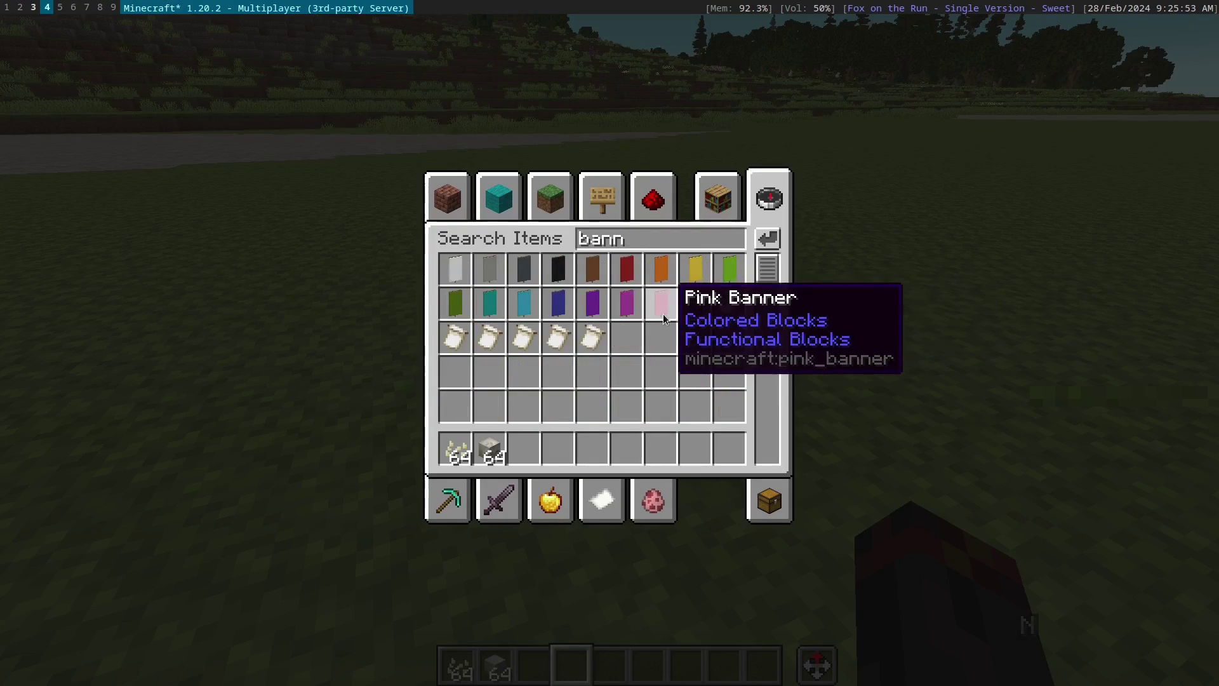
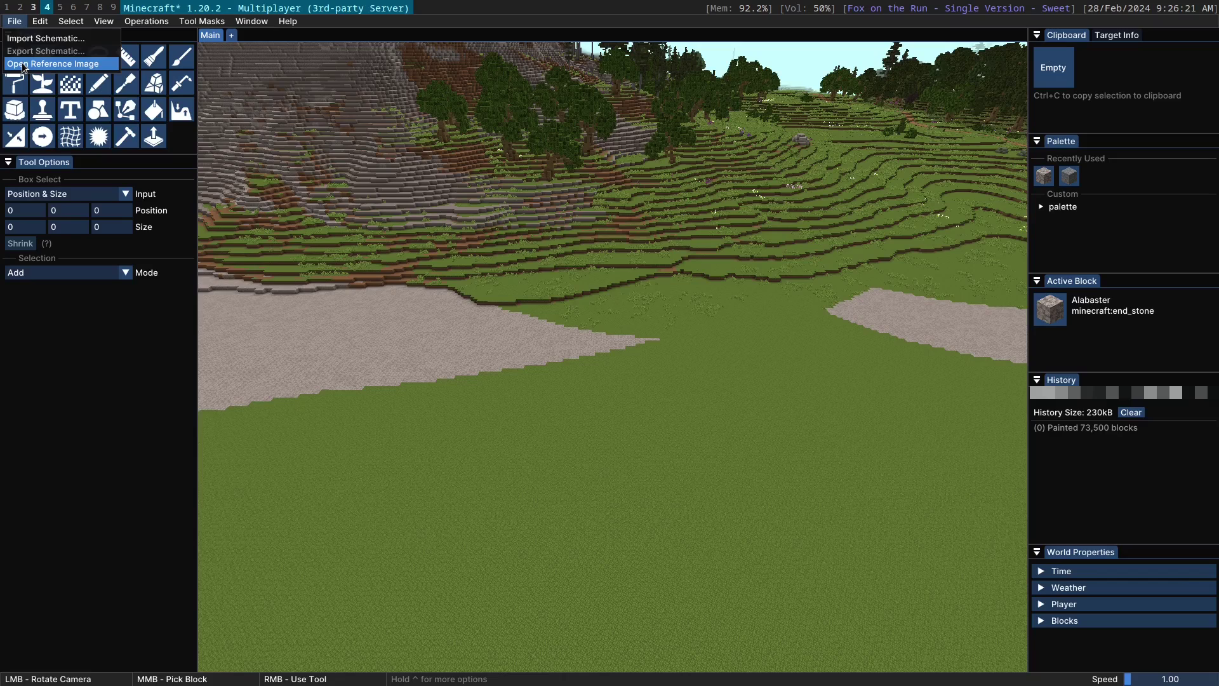
Load the mongoose photo as a floating reference image and enlarge its window
{"action": "left_click", "coordinate": [27, 67]}
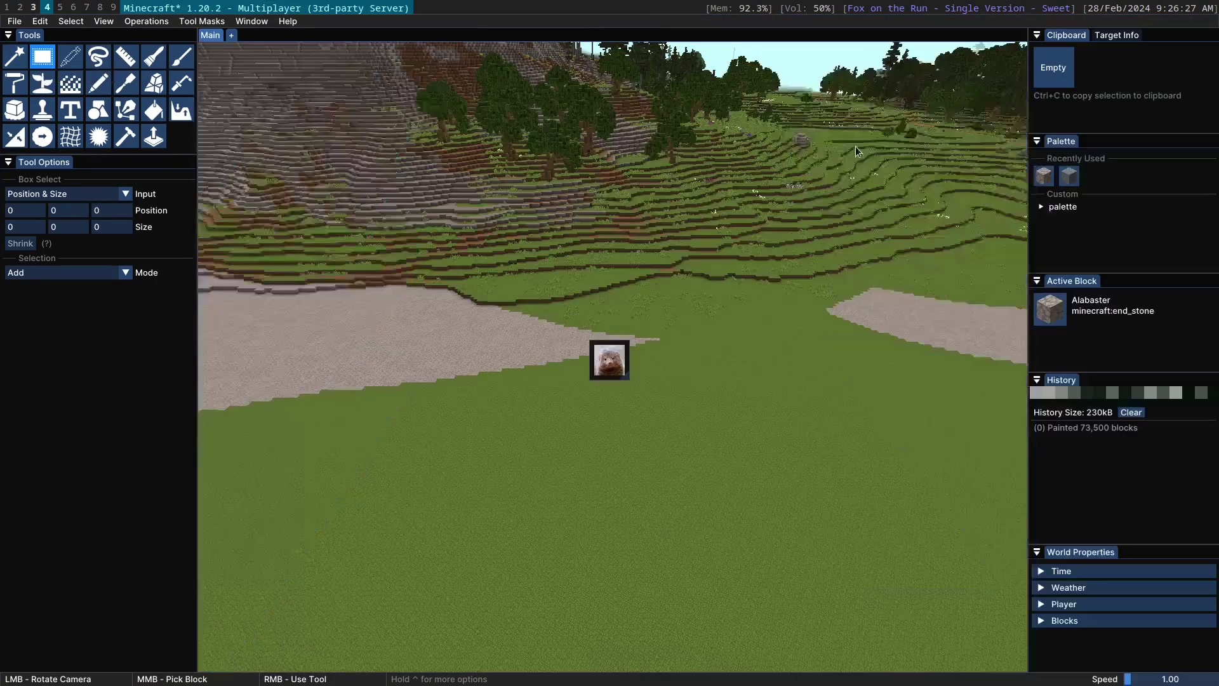
{"action": "left_click", "coordinate": [619, 365]}
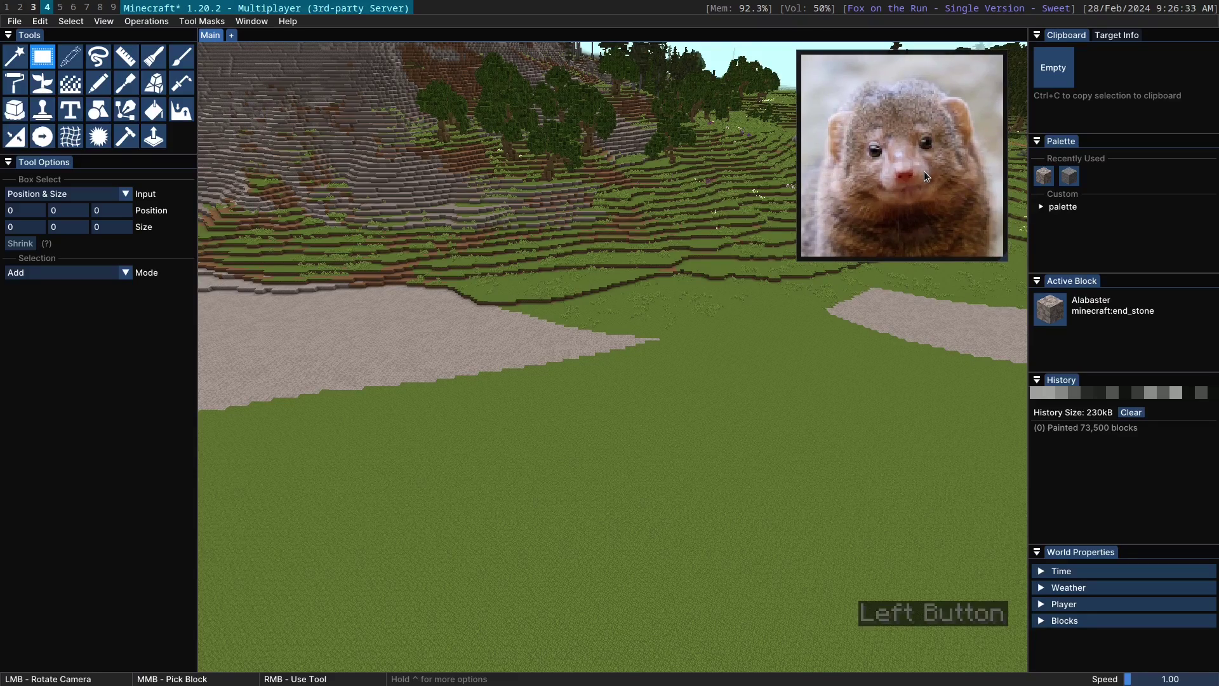
{"action": "right_click", "coordinate": [882, 123]}
{"action": "left_click", "coordinate": [900, 174]}
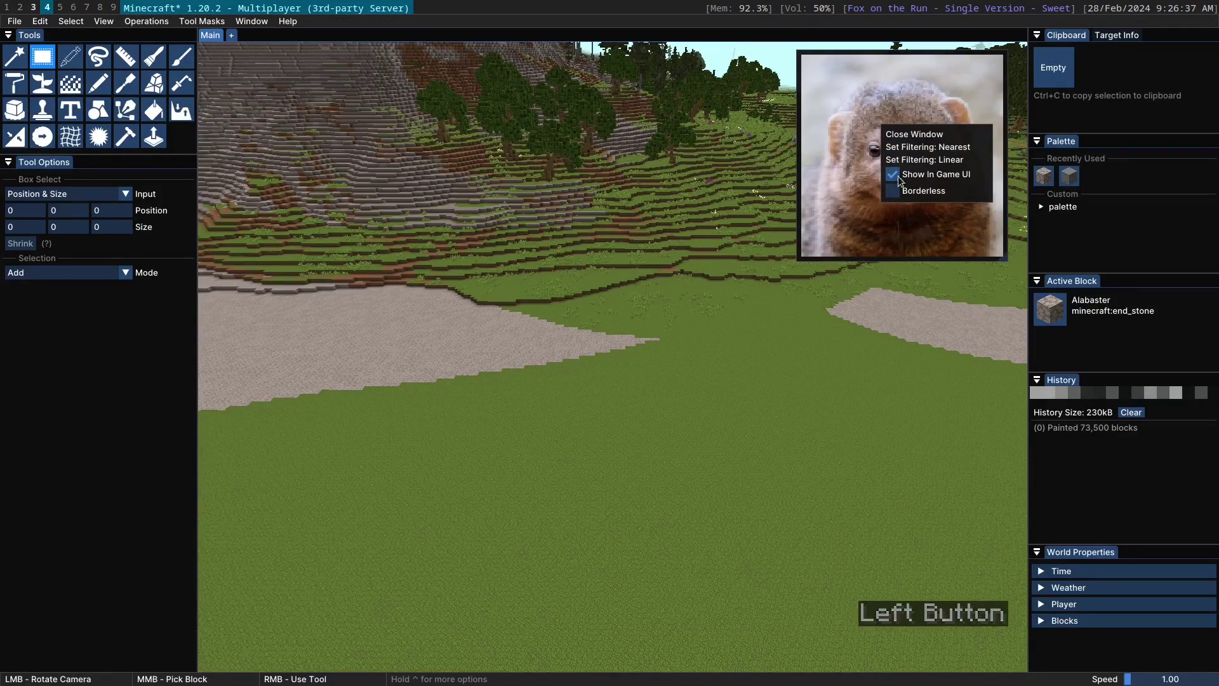
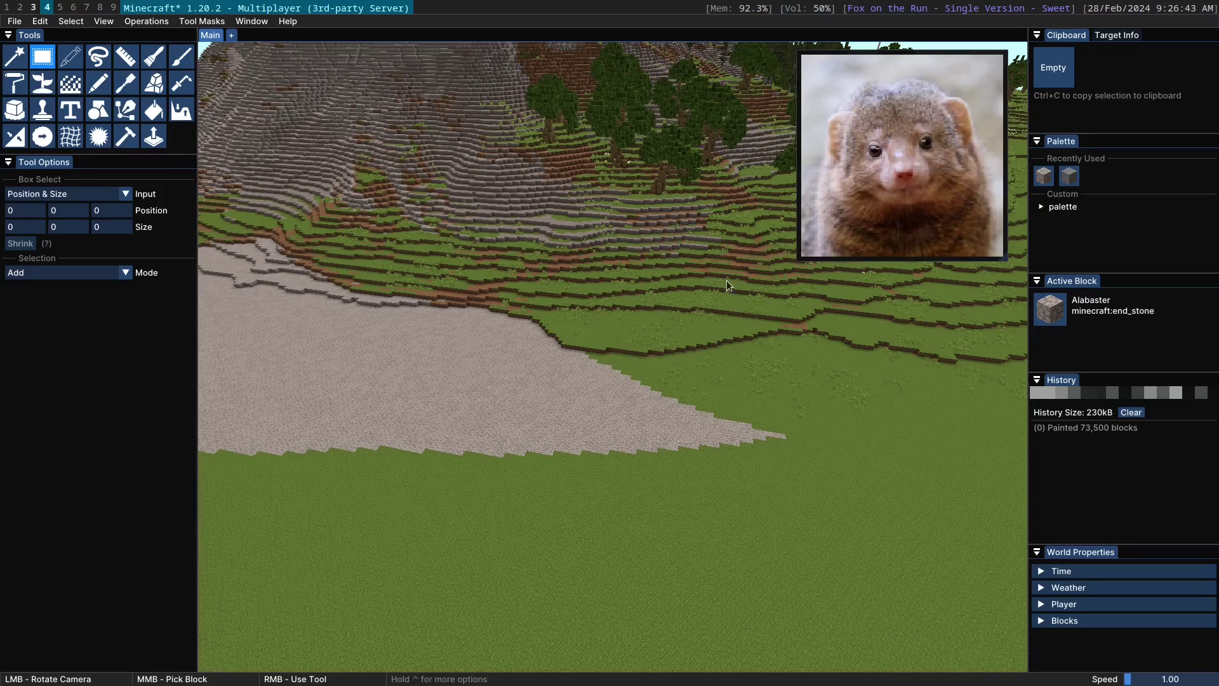
{"action": "left_click", "coordinate": [1002, 259]}
Compare Nearest pixel filtering against smooth Linear filtering on the reference image
{"action": "right_click", "coordinate": [855, 114]}
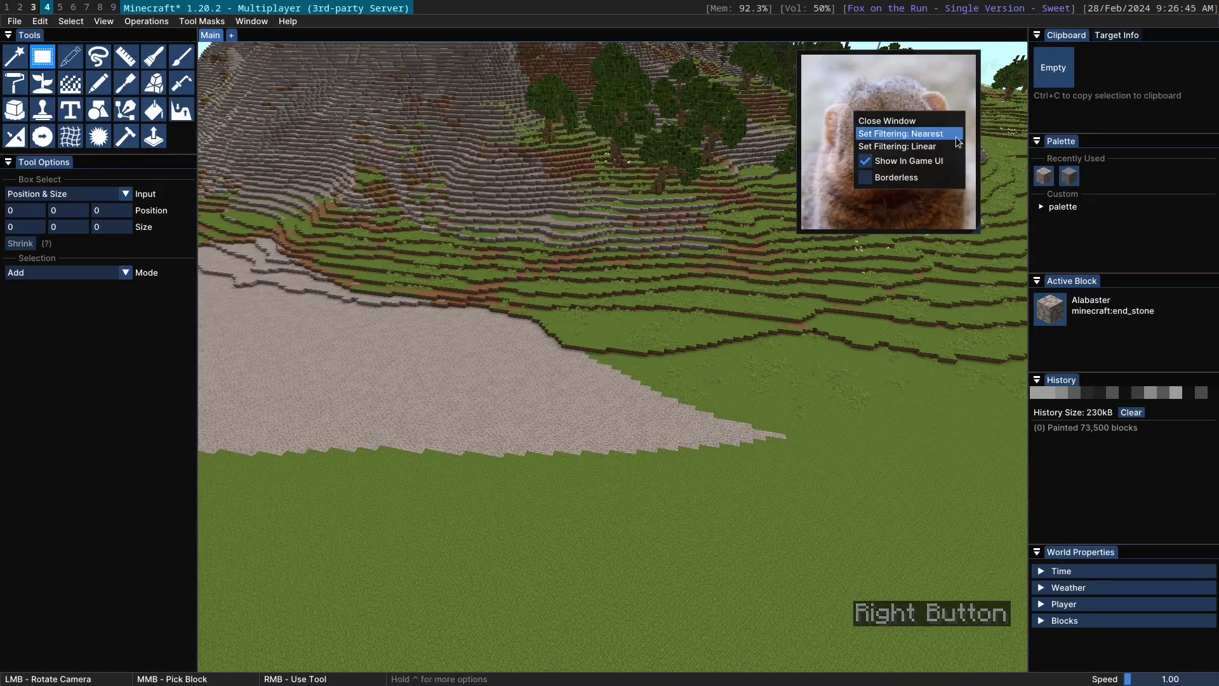
{"action": "left_click", "coordinate": [822, 117]}
{"action": "right_click", "coordinate": [855, 250]}
{"action": "left_click", "coordinate": [913, 285]}
{"action": "right_click", "coordinate": [808, 178]}
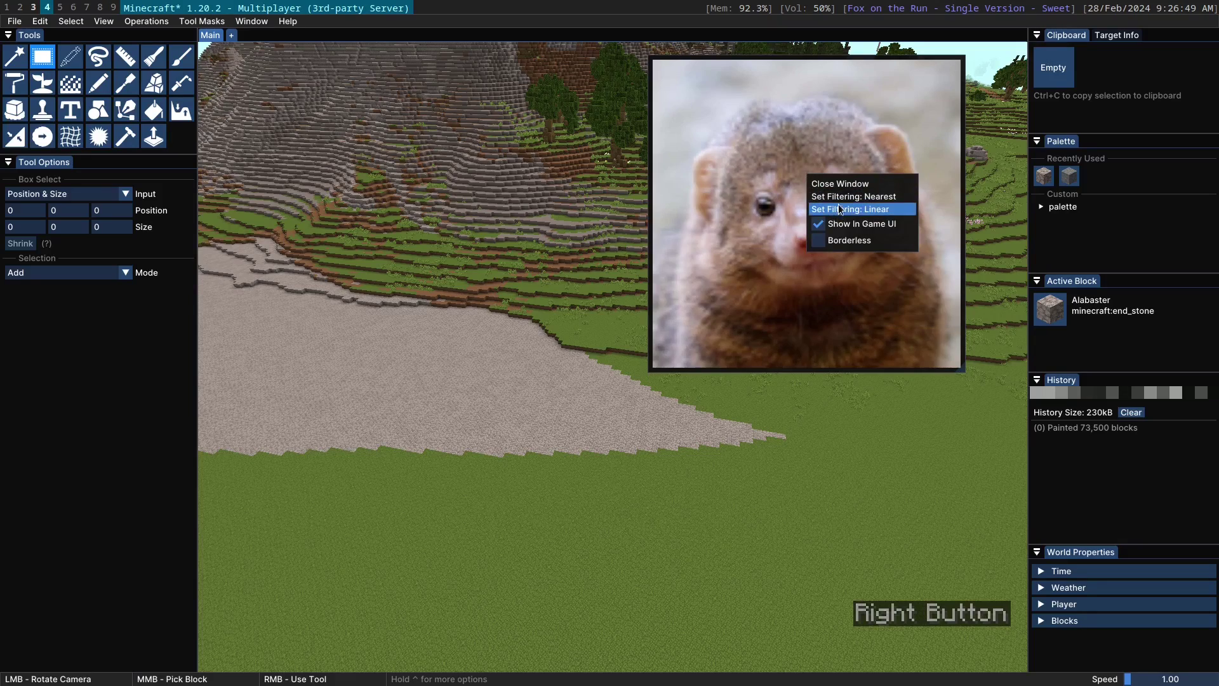
{"action": "left_click", "coordinate": [842, 203]}
{"action": "right_click", "coordinate": [833, 198]}
{"action": "left_click", "coordinate": [871, 235]}
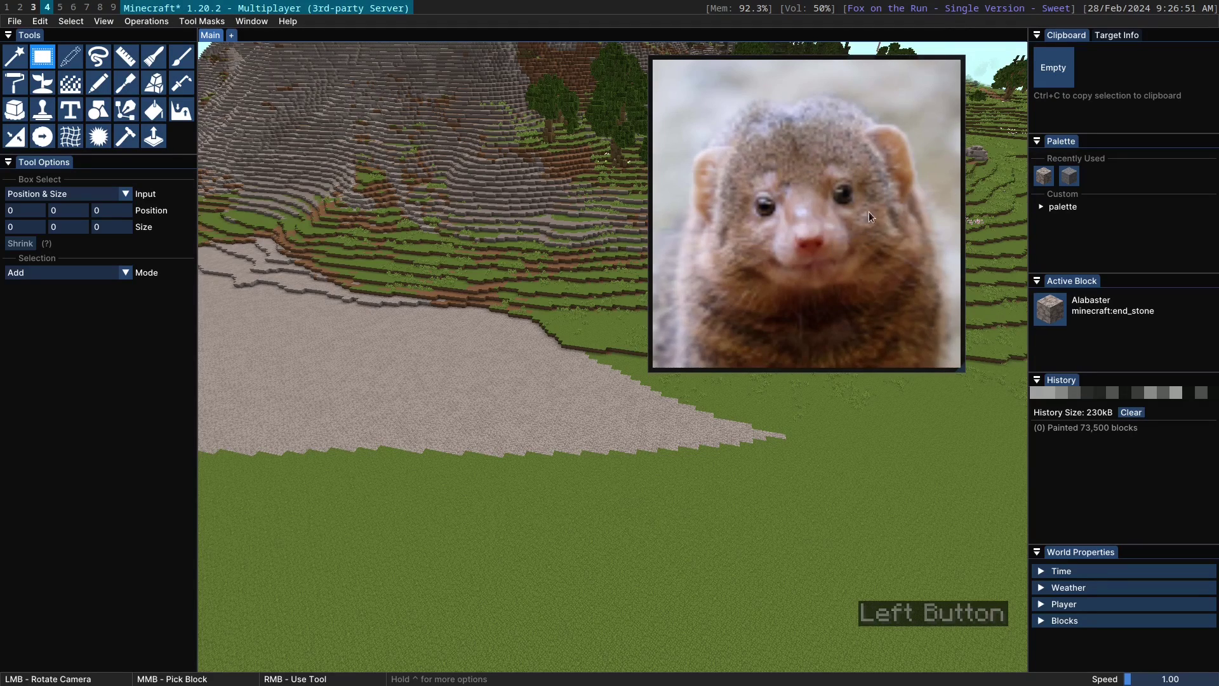
Make the reference image borderless so it floats cleanly over the world
{"action": "right_click", "coordinate": [867, 200]}
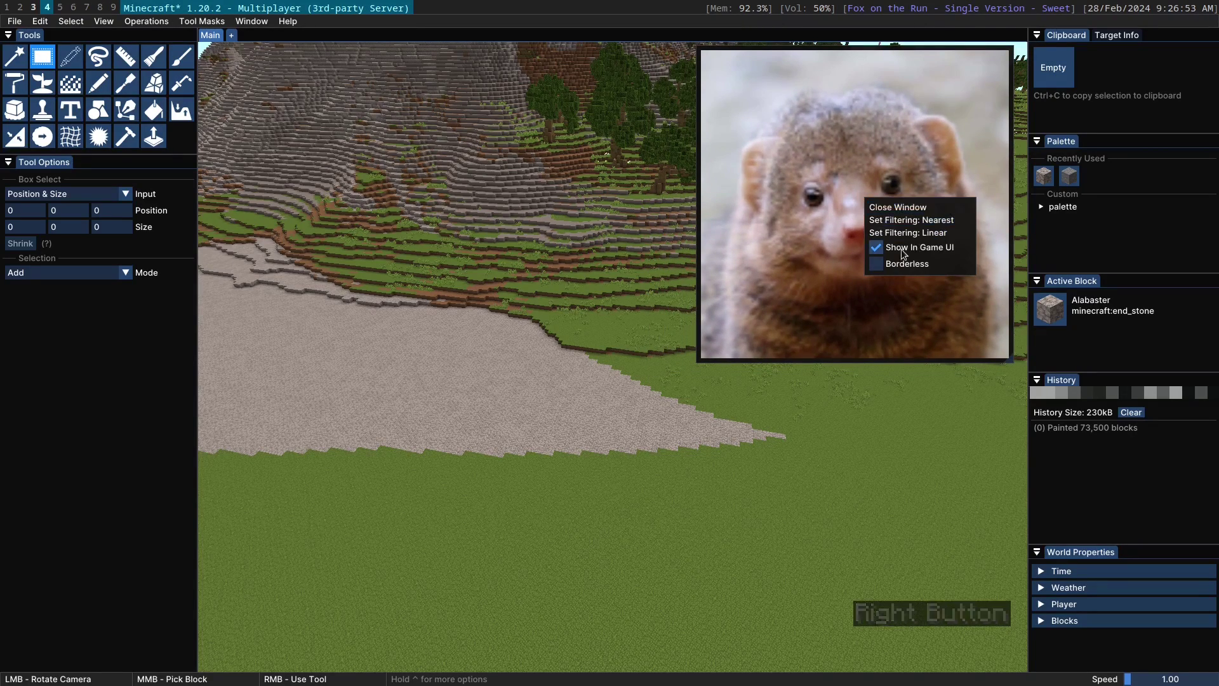
{"action": "left_click", "coordinate": [894, 268]}
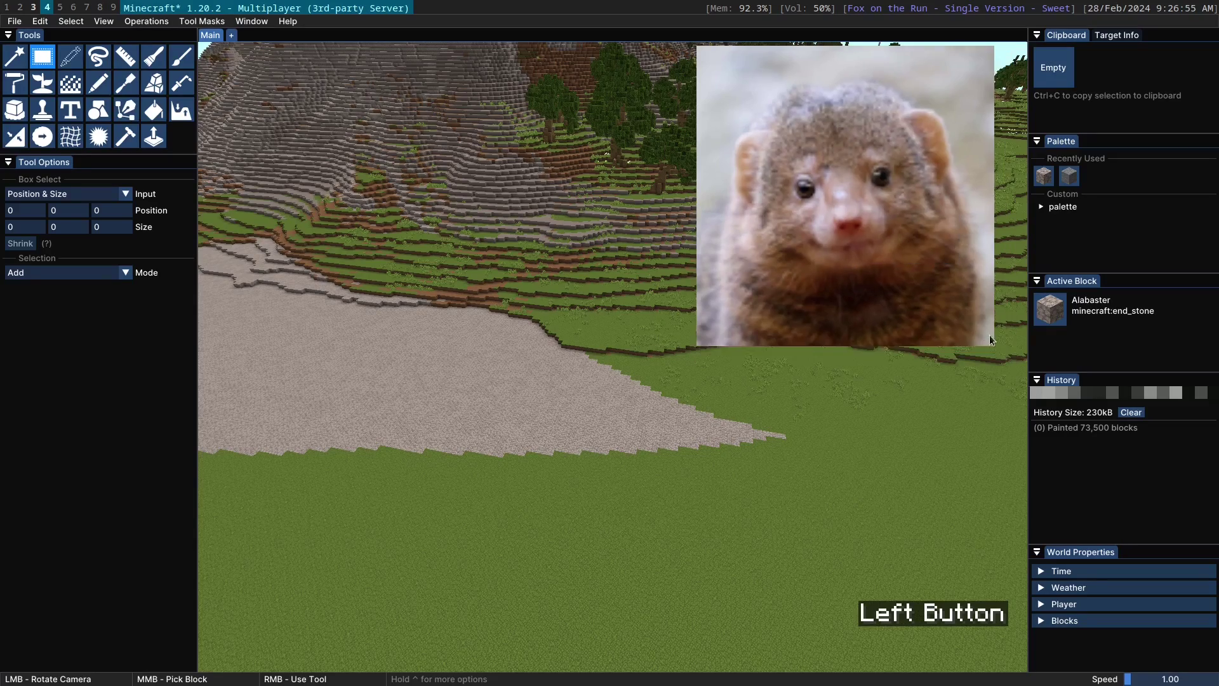
{"action": "key", "text": "w"}
{"action": "left_click", "coordinate": [887, 122]}
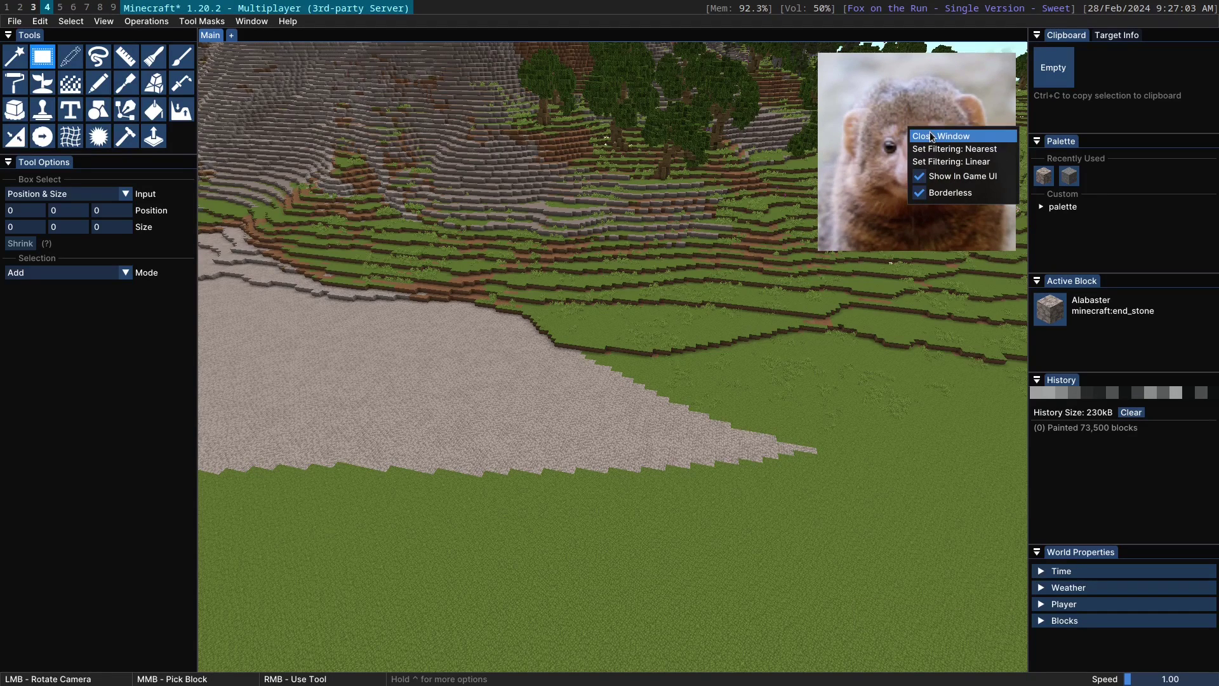
{"action": "left_click", "coordinate": [935, 138]}
Close the reference image window and fly the camera toward the castle in the mountains
{"action": "left_click", "coordinate": [617, 361]}
{"action": "scroll", "scroll_direction": "up", "scroll_amount": 3}
{"action": "left_click", "coordinate": [925, 374]}
{"action": "left_click", "coordinate": [349, 287]}
{"action": "scroll", "scroll_direction": "up", "scroll_amount": 3}
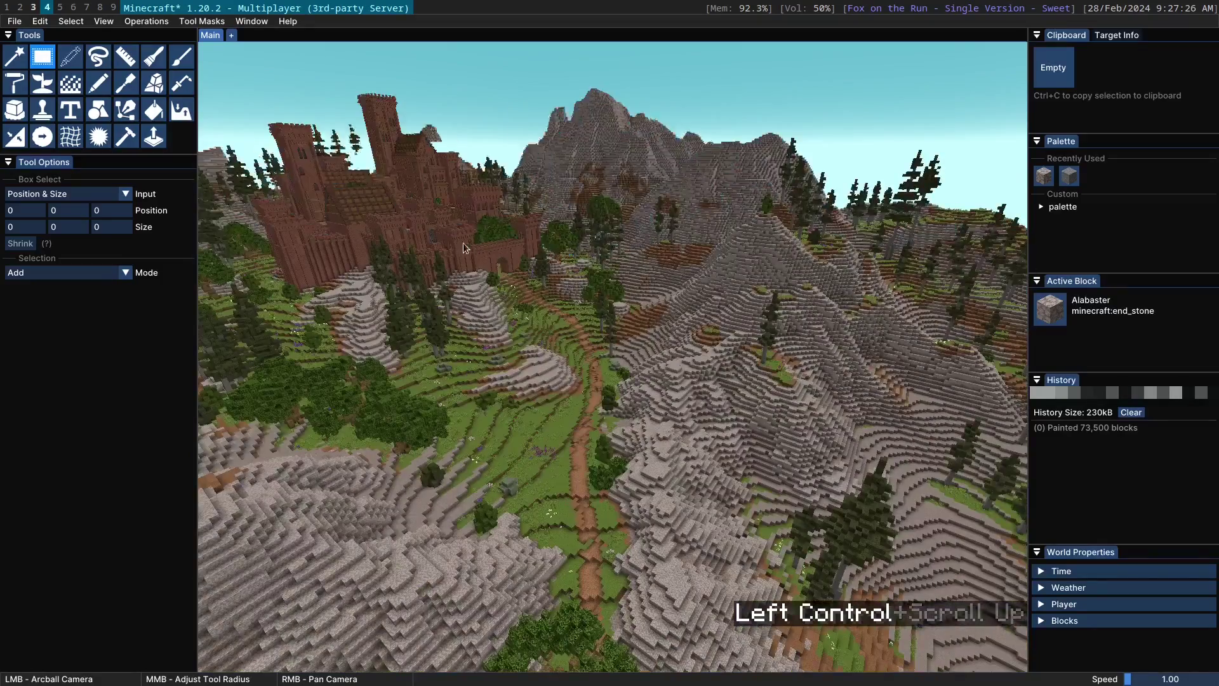